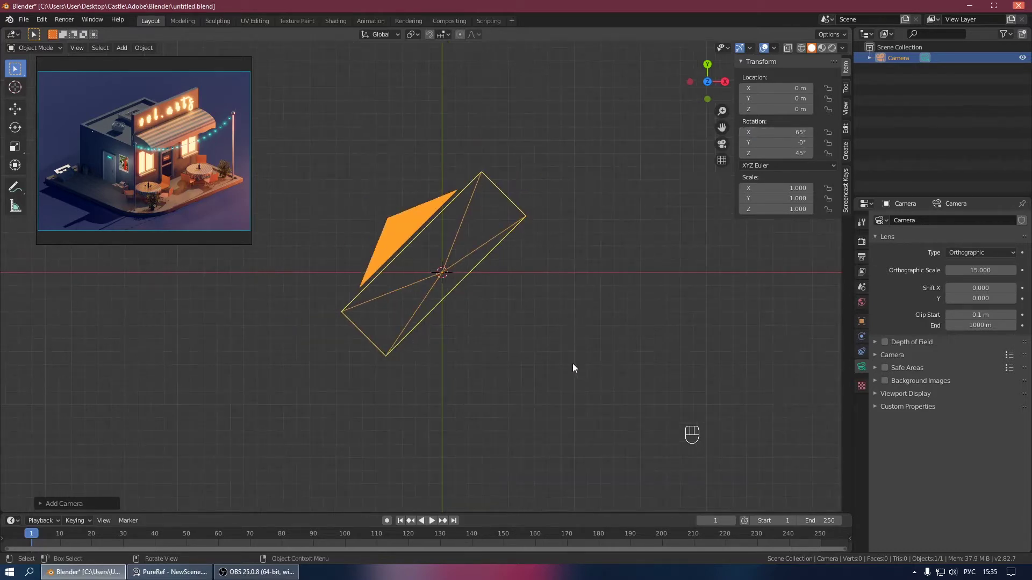
Step: Move the camera diagonally off-centre to about X 9.18, Y -8.70, looking back at the origin
key(g)
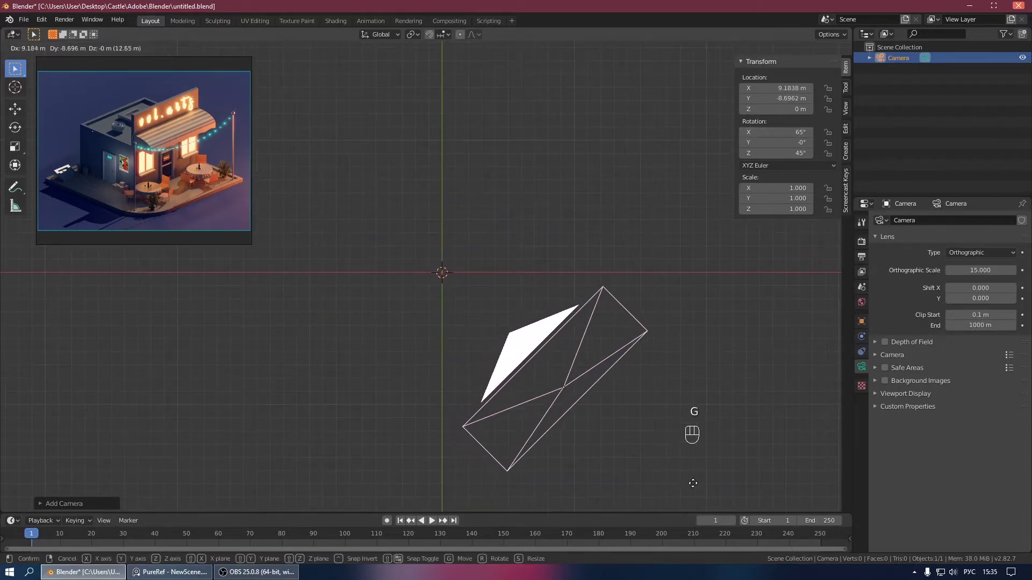
drag(473, 235, 481, 222)
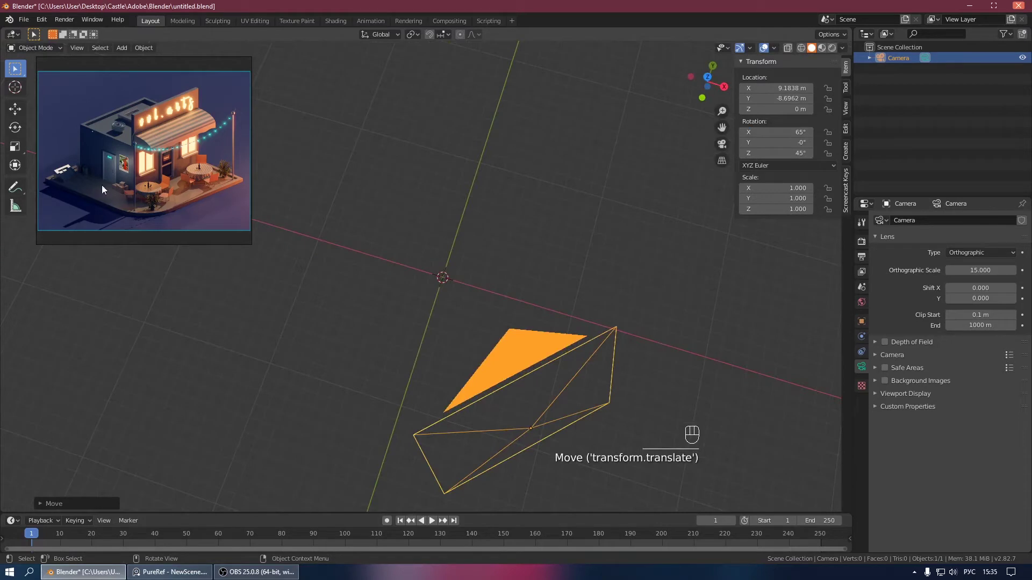
middle_click(430, 226)
Step: Add a mesh plane and scale it up roughly fourfold as the ground
key(shift+a)
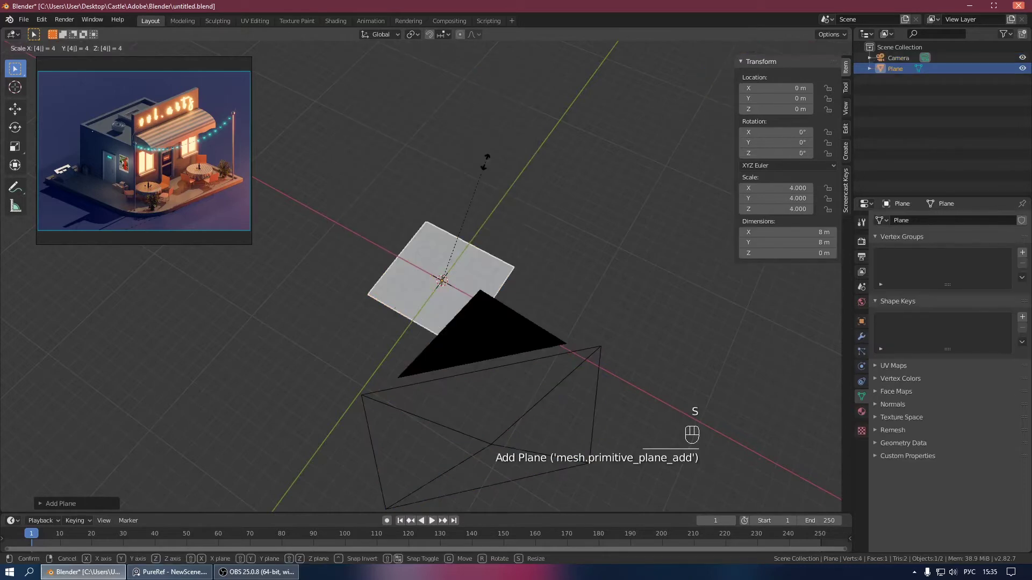
drag(471, 200, 438, 147)
middle_click(468, 214)
Step: Through the camera view, raise the camera and rescale the plane to 4.6 (9.2 m square) to fill the frame
key(KP_0)
click(900, 61)
key(g)
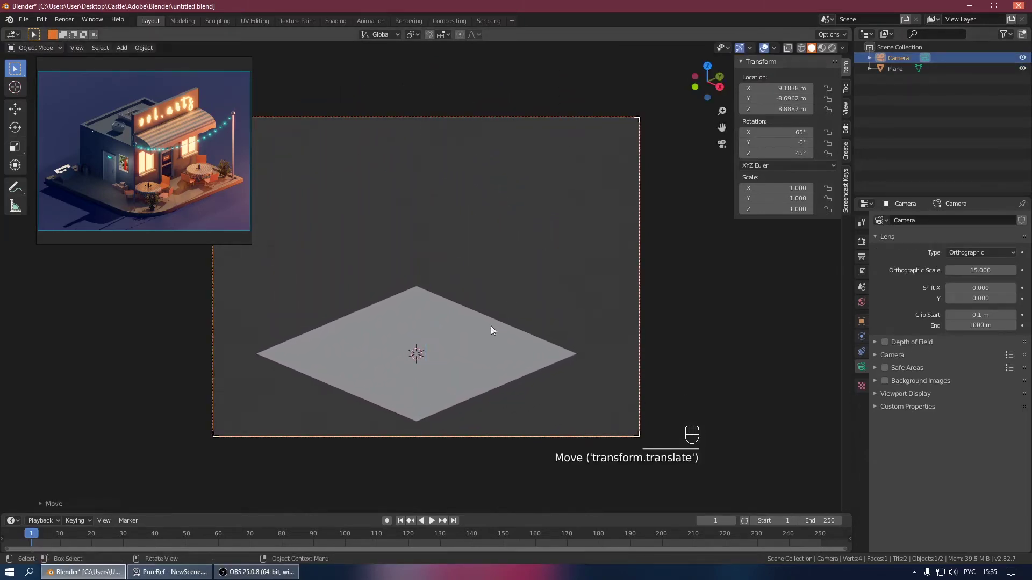
click(480, 342)
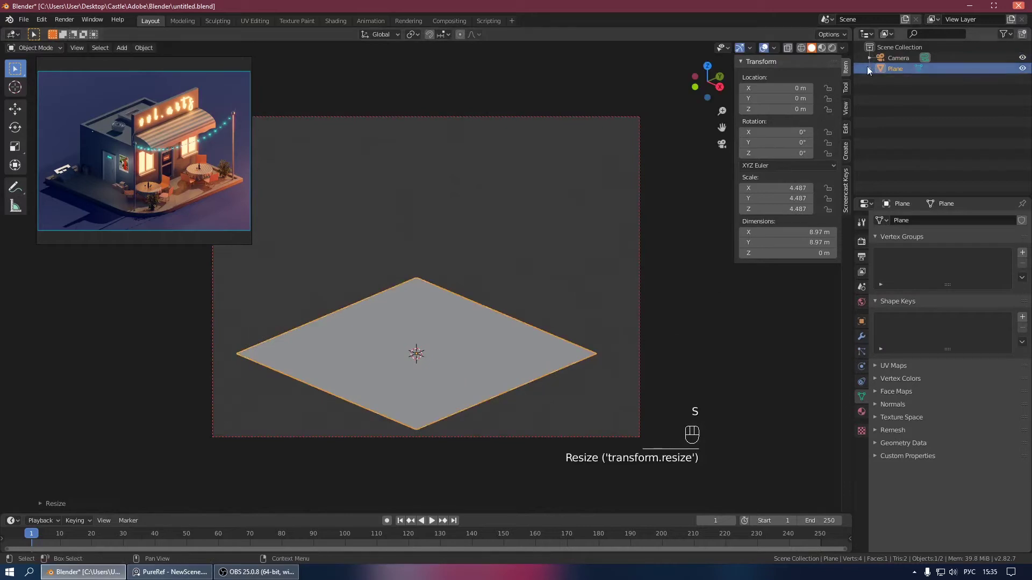
click(890, 53)
key(g)
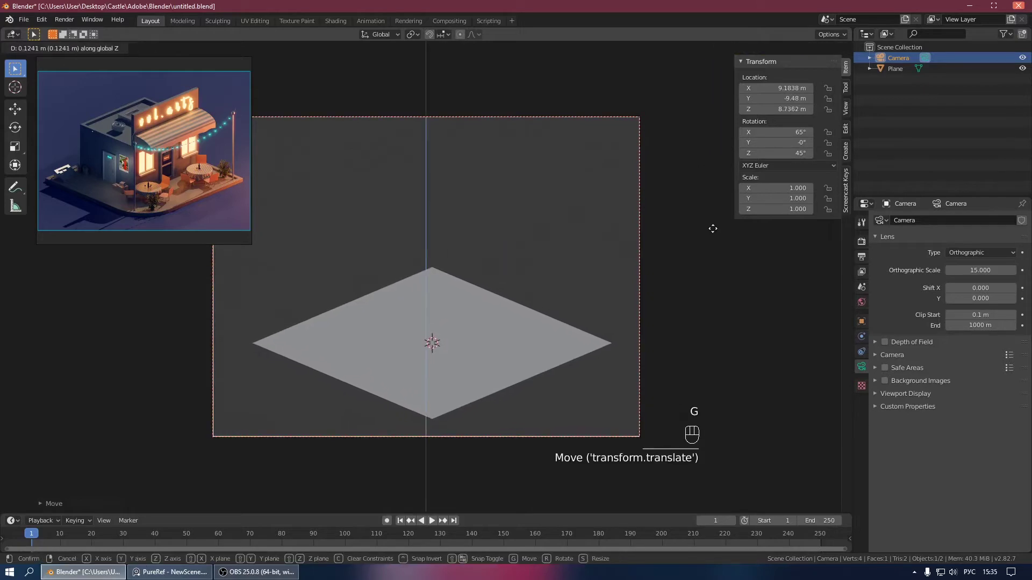
click(898, 62)
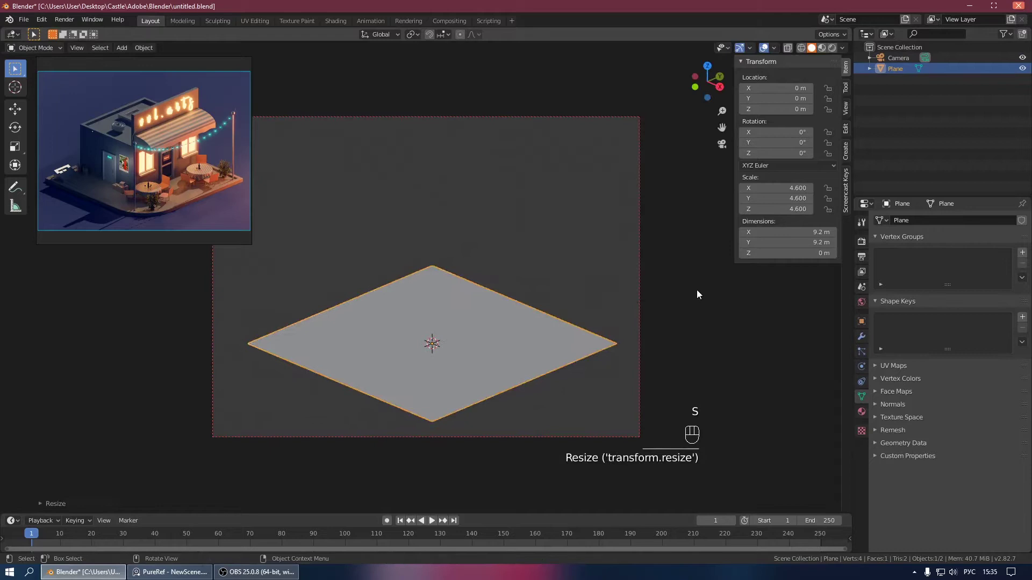
key(KP_0)
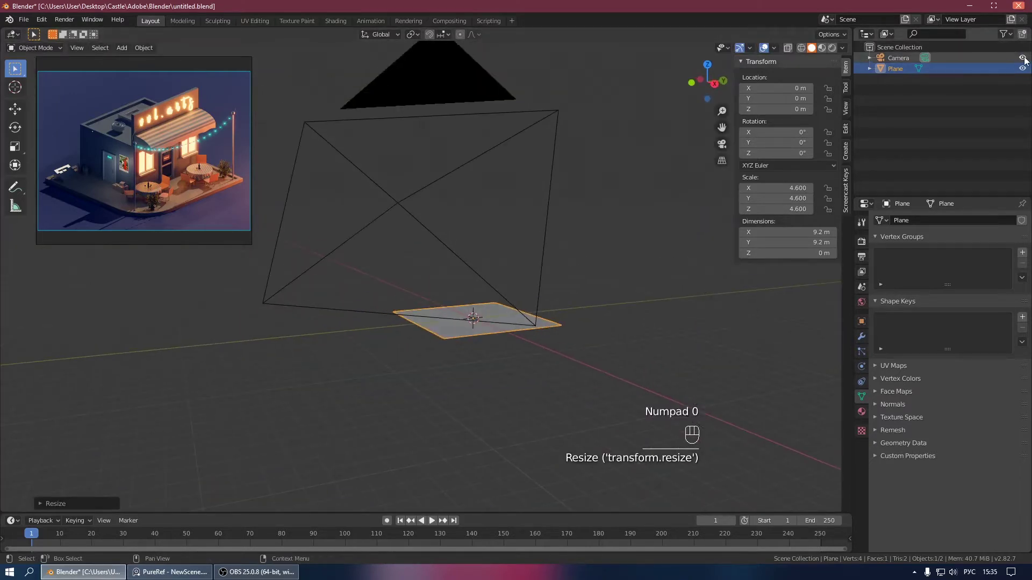
Step: Hide the camera in the outliner, save the file and reselect the ground plane
click(1024, 71)
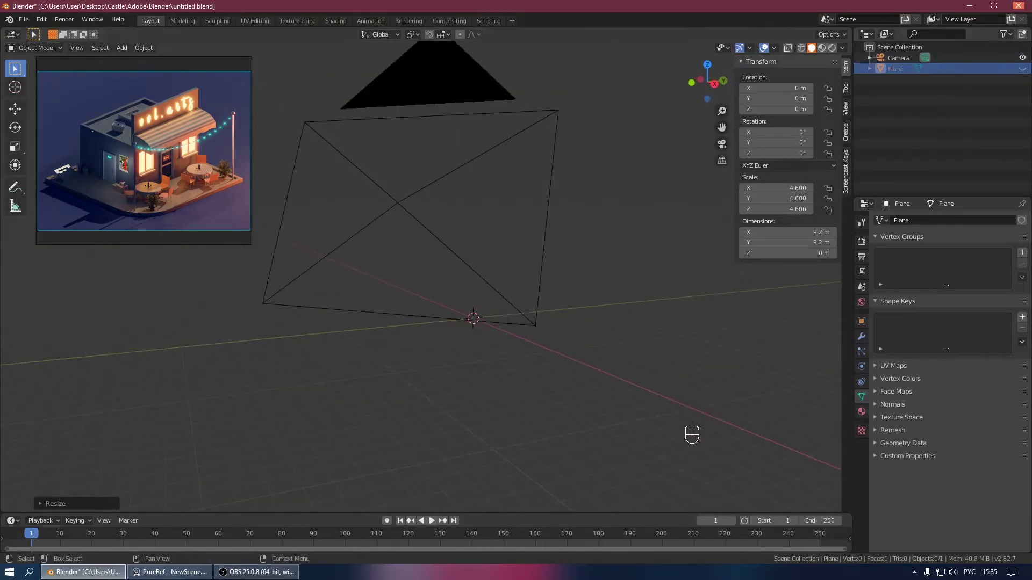
click(1025, 65)
click(1024, 57)
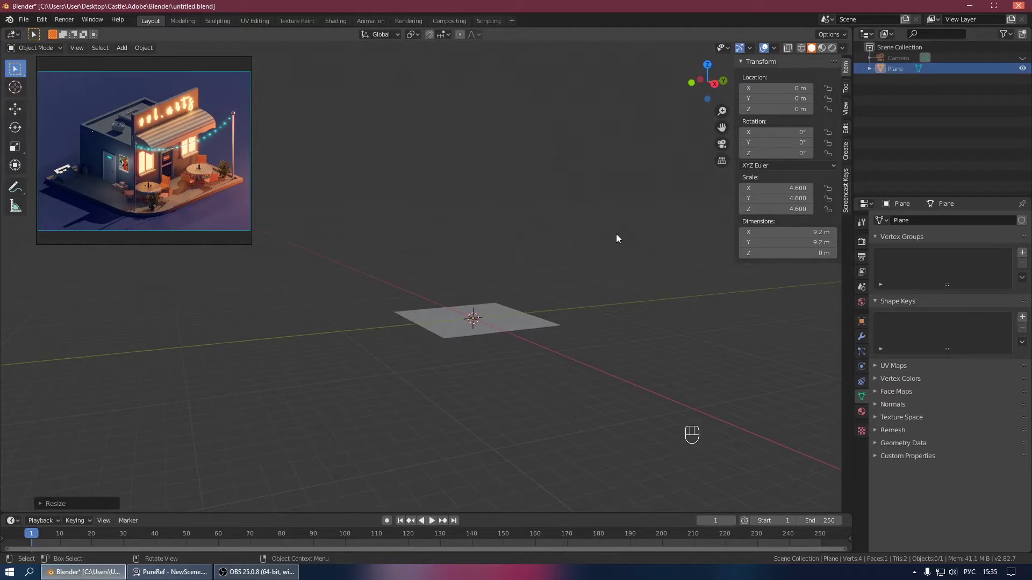
key(ctrl+s)
drag(542, 271, 568, 305)
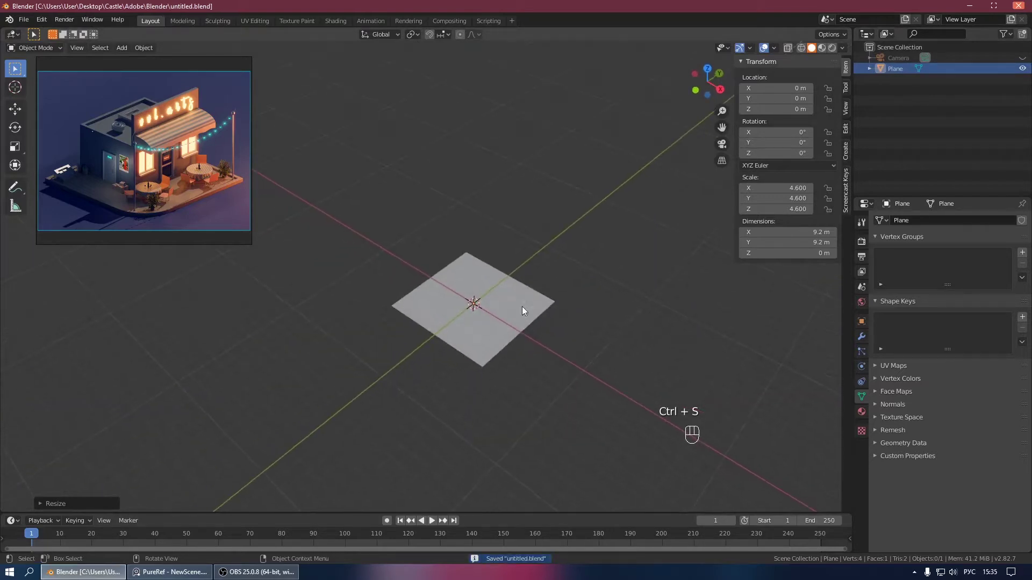
click(477, 318)
Step: Extrude the plane into a thin slab and bevel one corner round with extra segments
key(Tab)
middle_click(512, 330)
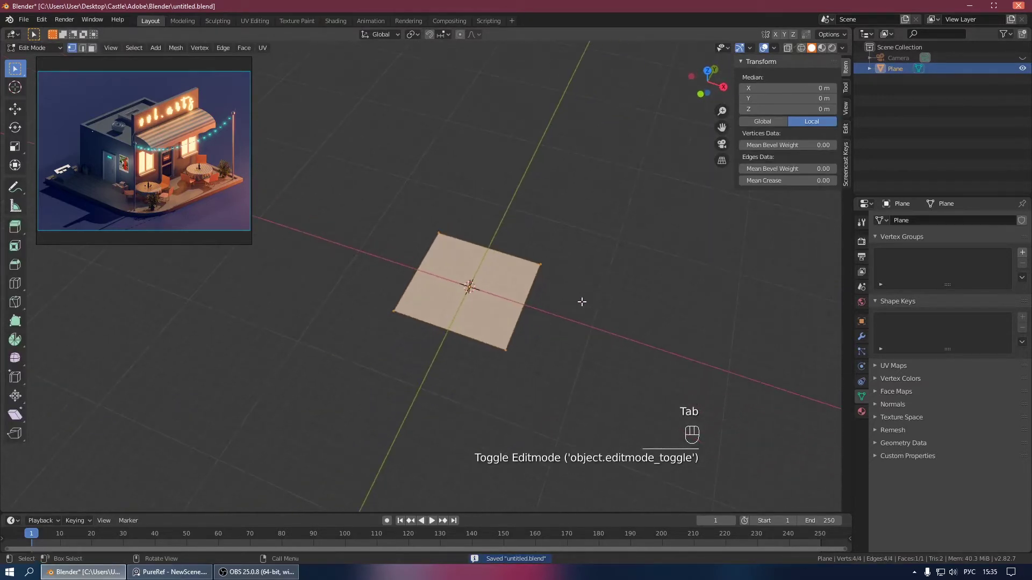
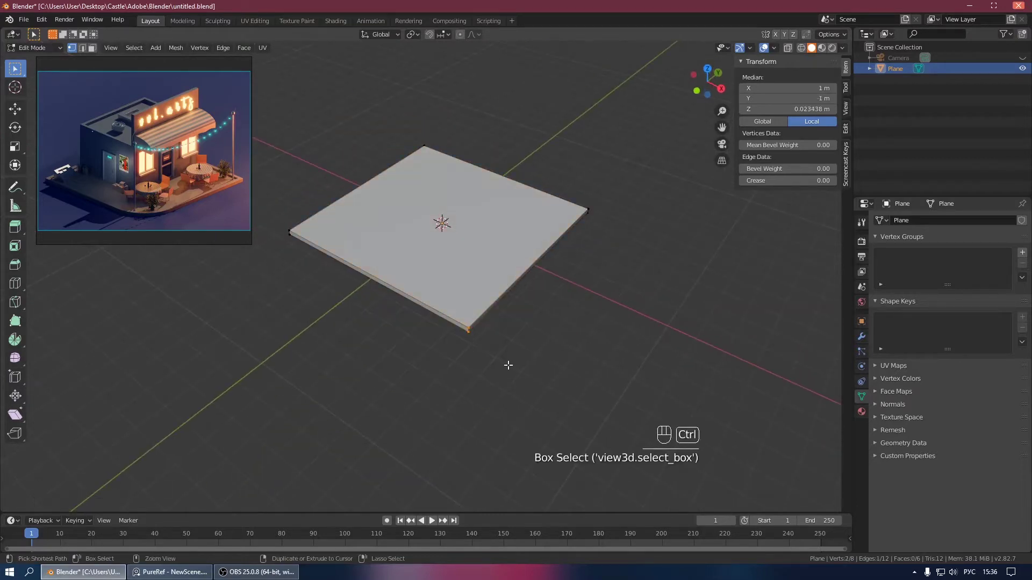
key(ctrl+b)
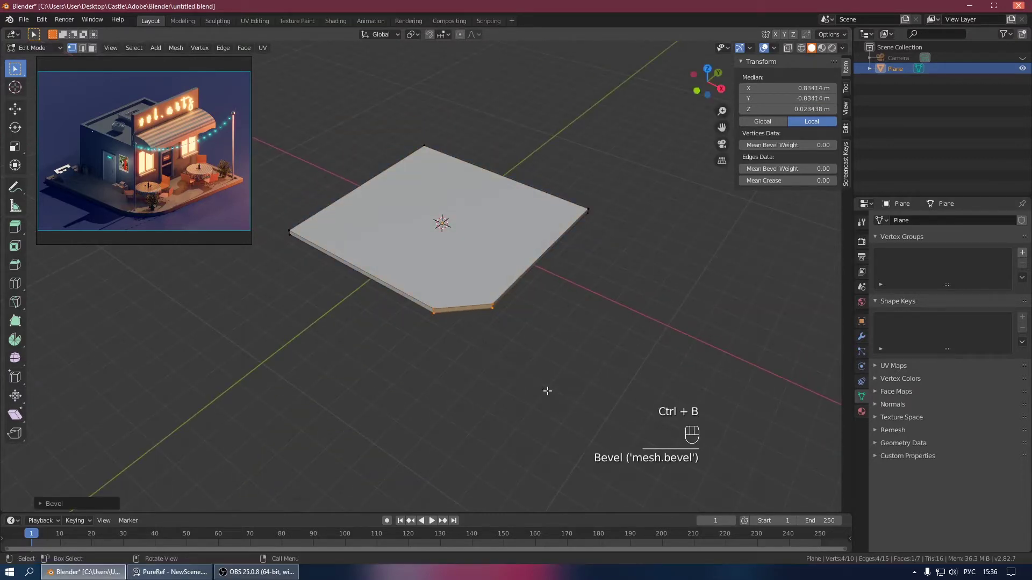
key(ctrl+z)
key(KP_7)
key(ctrl+b)
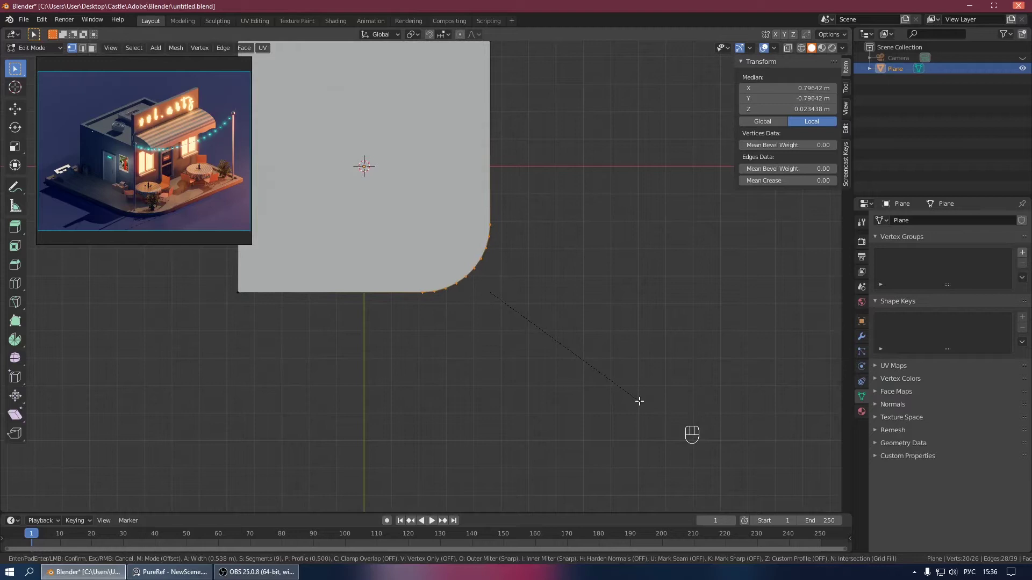
Step: Inset the top face and lower its centre to leave a raised rim, recentre the origin and save
key(KP_0)
key(3)
click(428, 315)
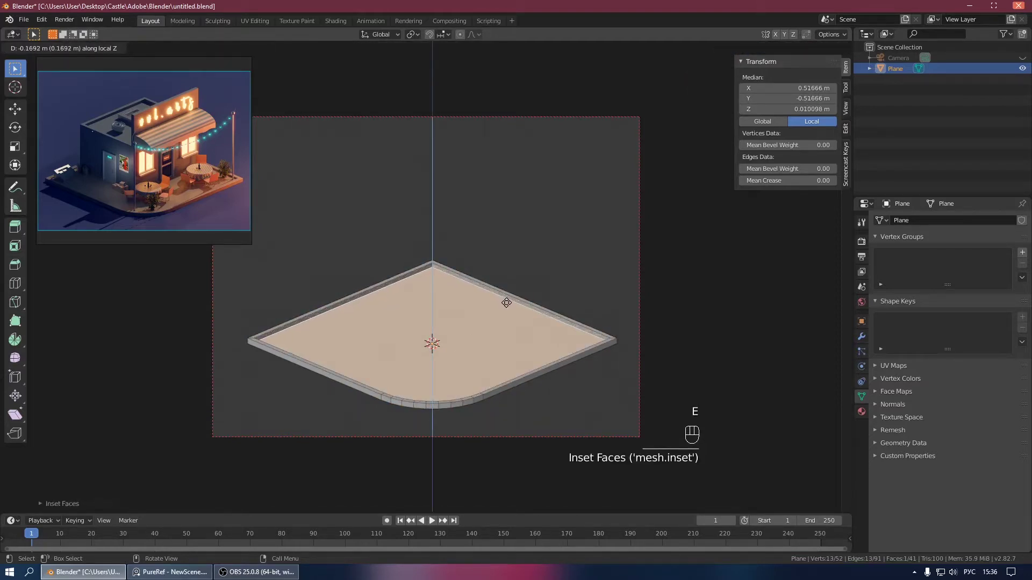
key(Tab)
drag(460, 310, 515, 345)
key(ctrl+s)
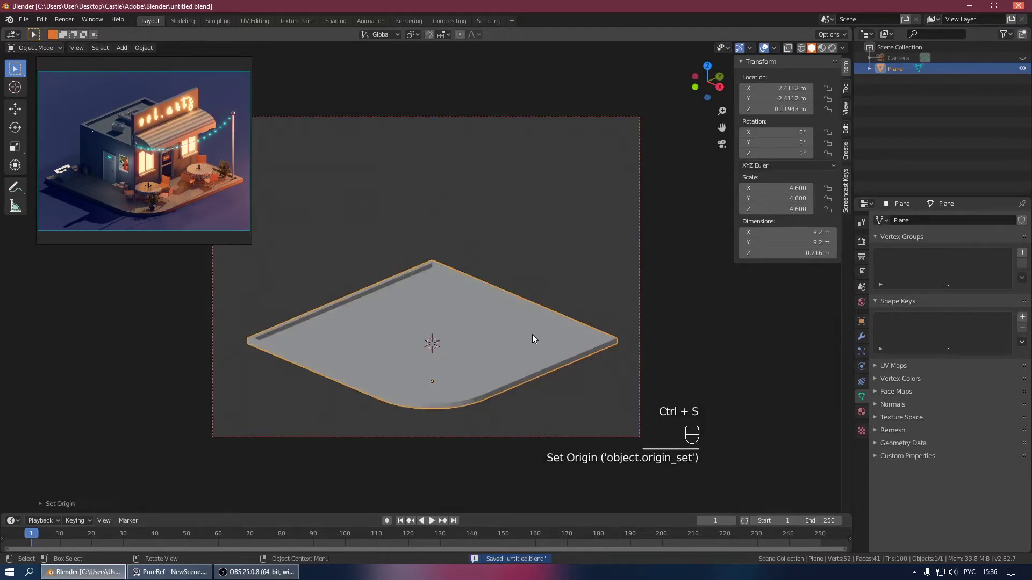
Step: Scale the slab to 9.88 m square and nudge the camera so the slab stays framed
key(s)
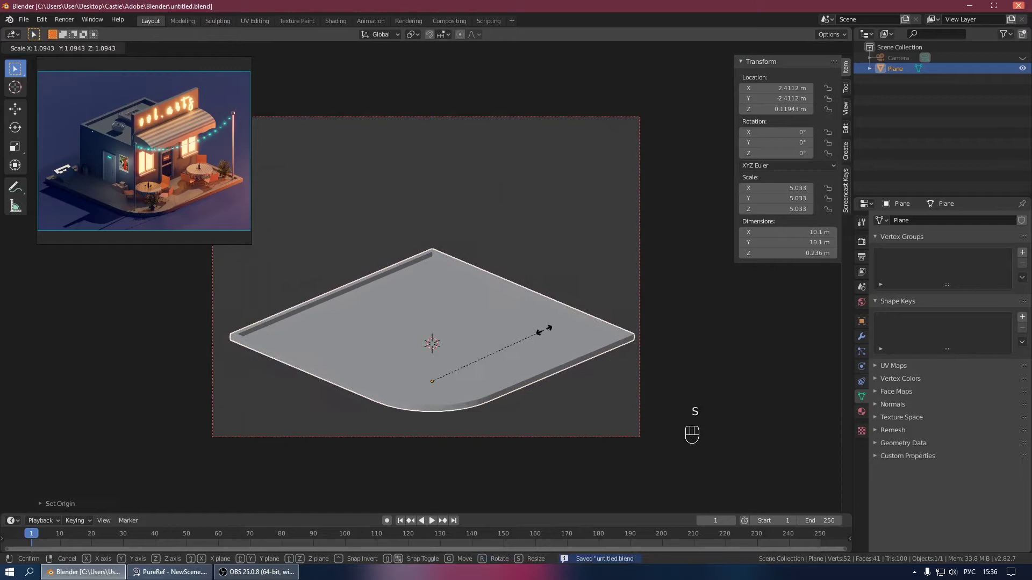
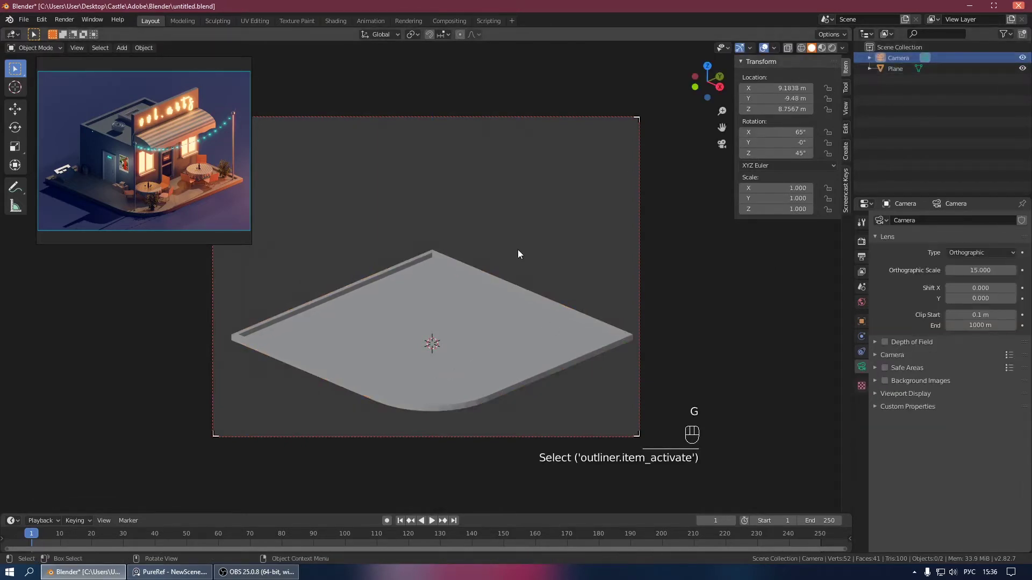
click(893, 62)
key(g)
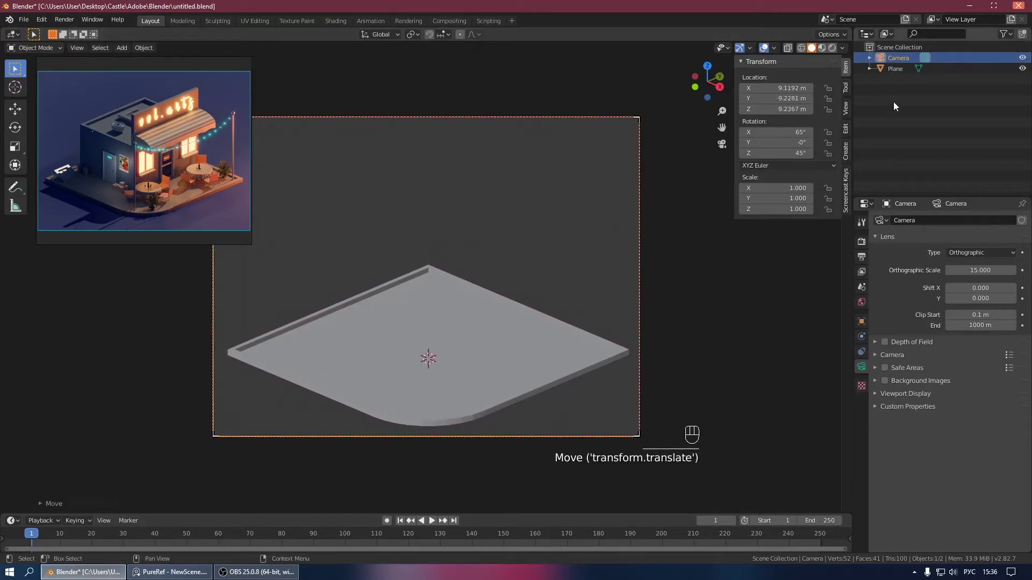
click(897, 63)
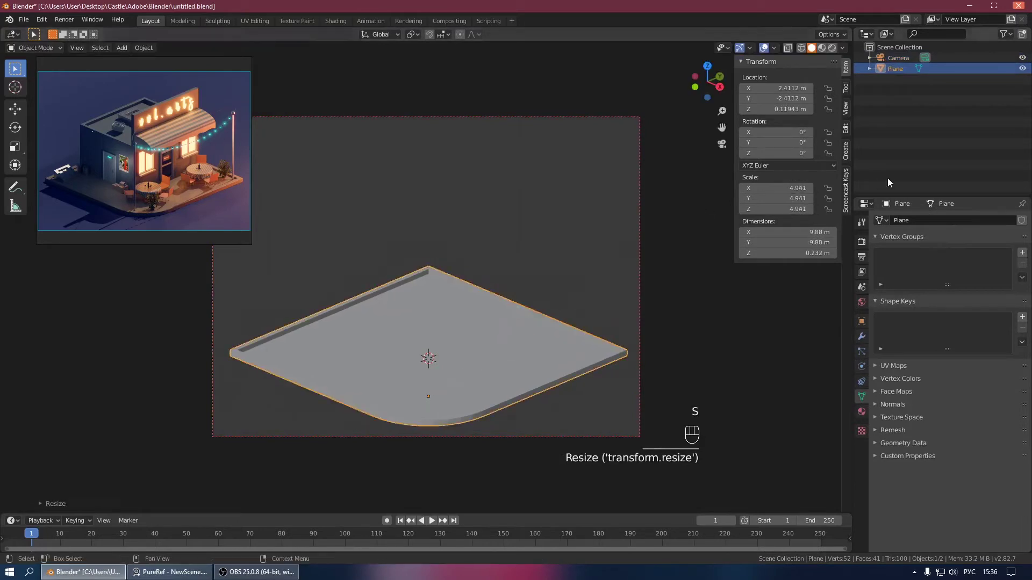
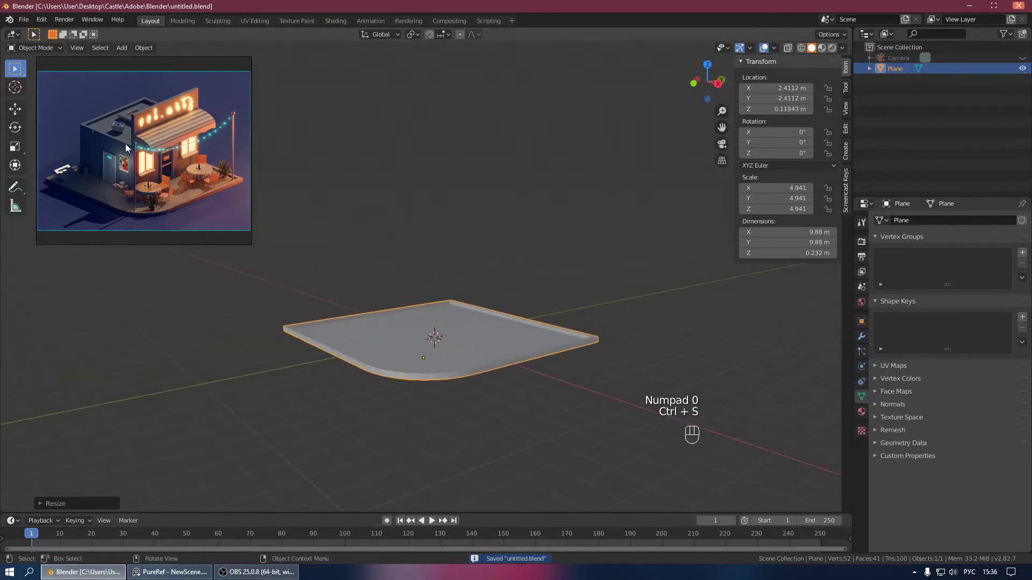
drag(420, 322, 426, 348)
drag(403, 335, 420, 379)
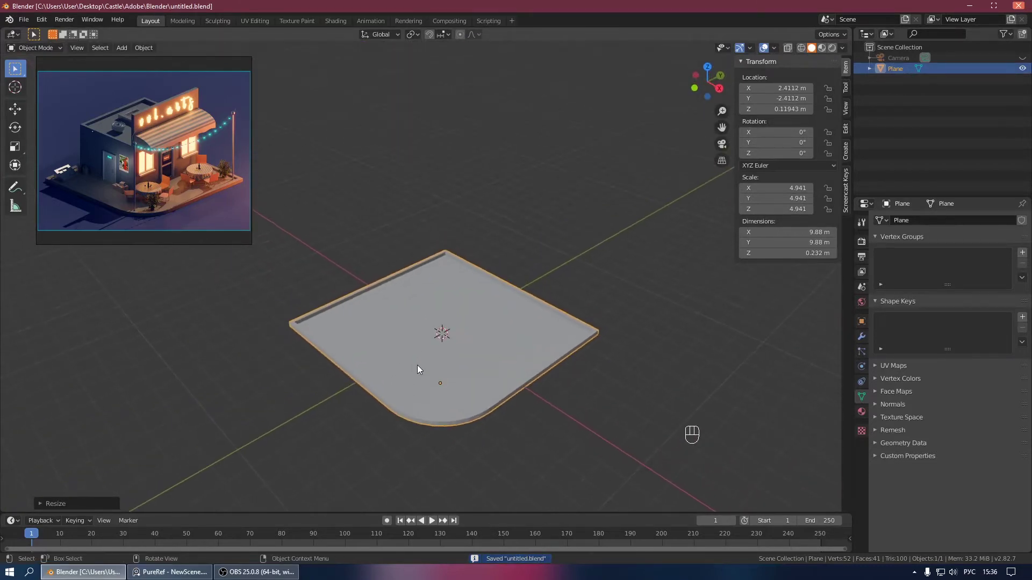
Step: Add a new plane and switch to top view with X-ray to see the slab outline
key(shift+a)
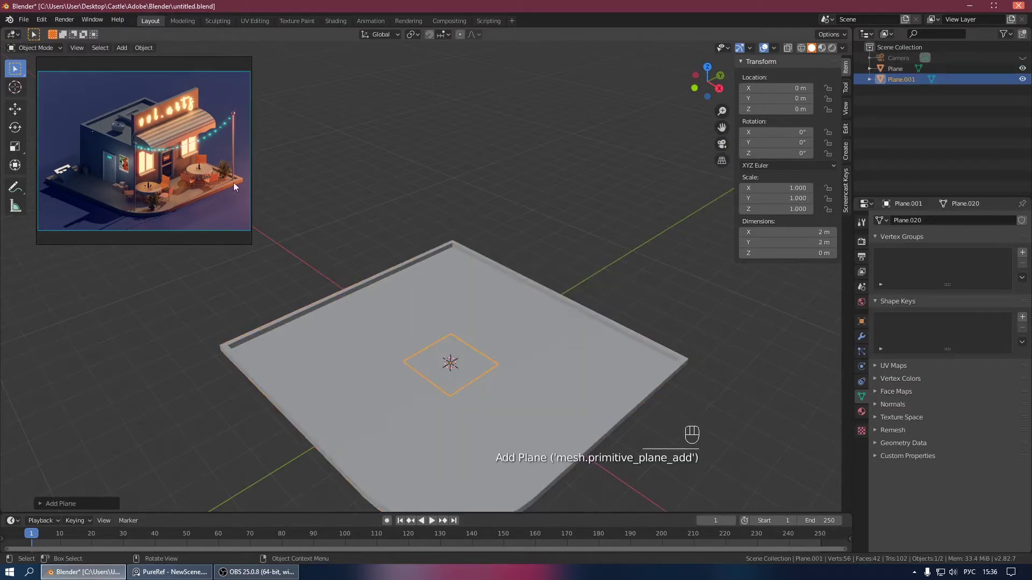
key(KP_7)
click(436, 210)
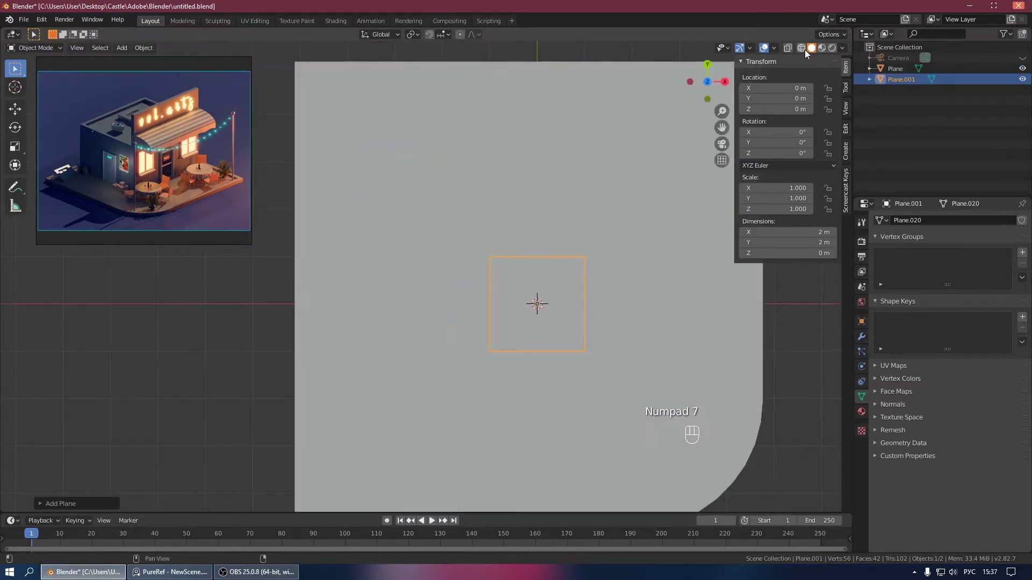
click(805, 46)
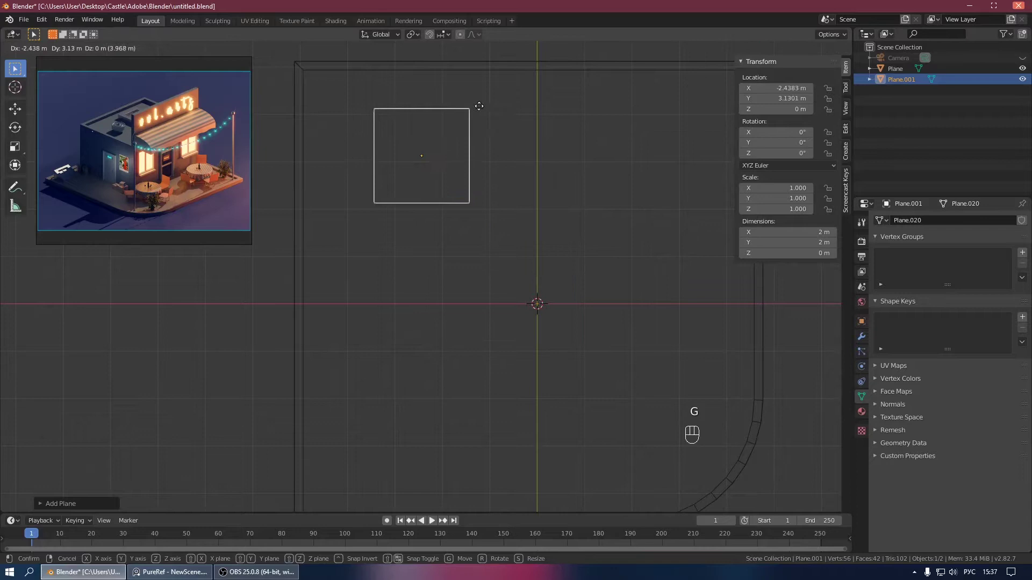
Step: Move and scale the plane to 5.55 m square fitted into one corner of the slab
drag(458, 122, 526, 231)
key(g)
key(s)
key(g)
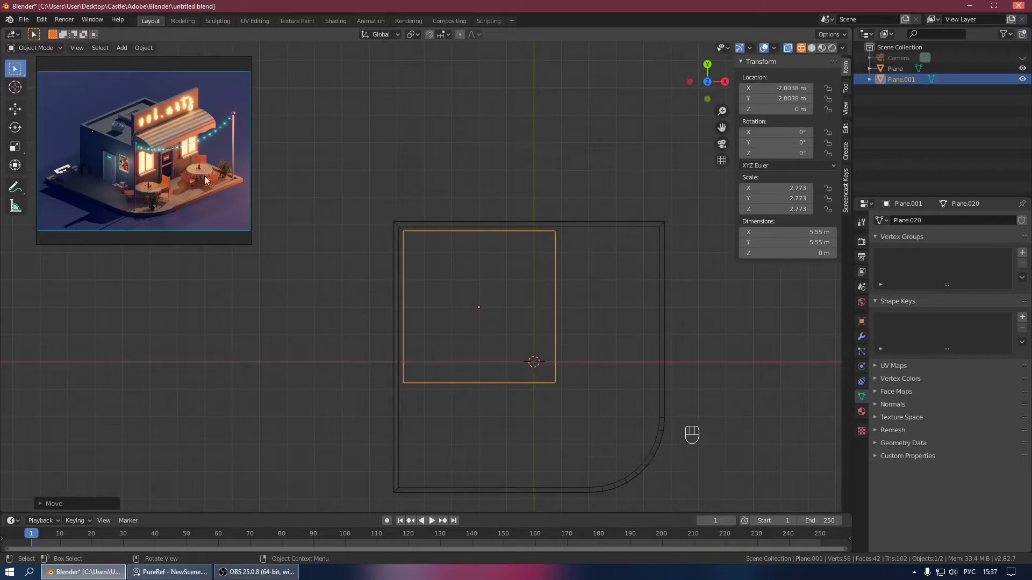
drag(576, 299, 571, 212)
key(Tab)
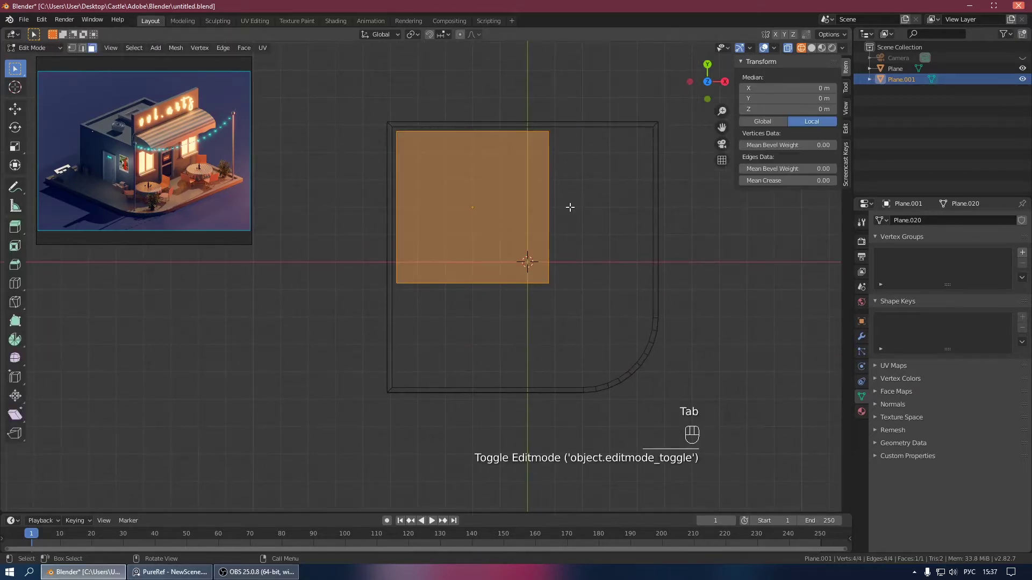
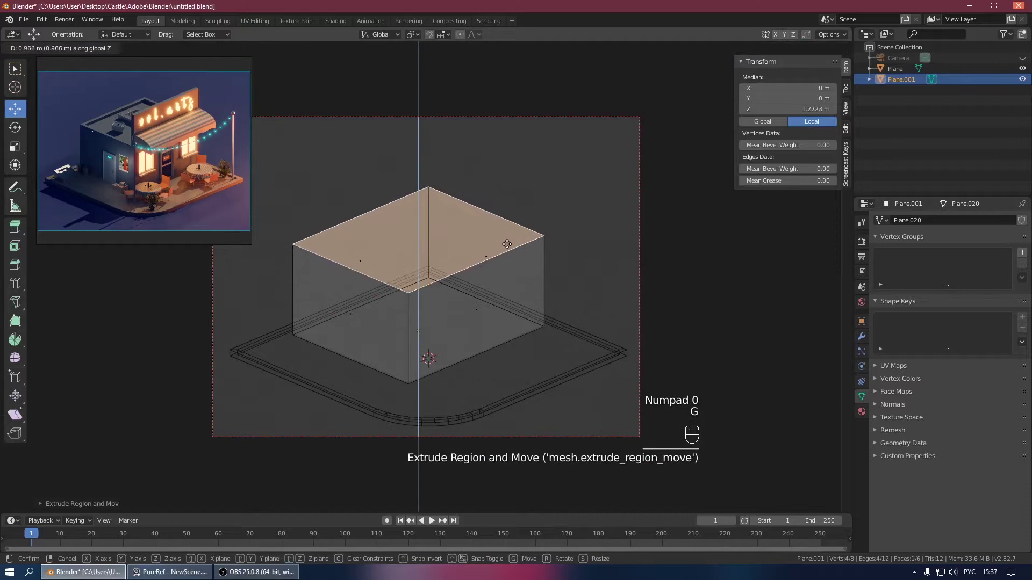
Step: Extrude the footprint upward into a box-shaped building and adjust its height
key(alt+z)
click(811, 52)
key(g)
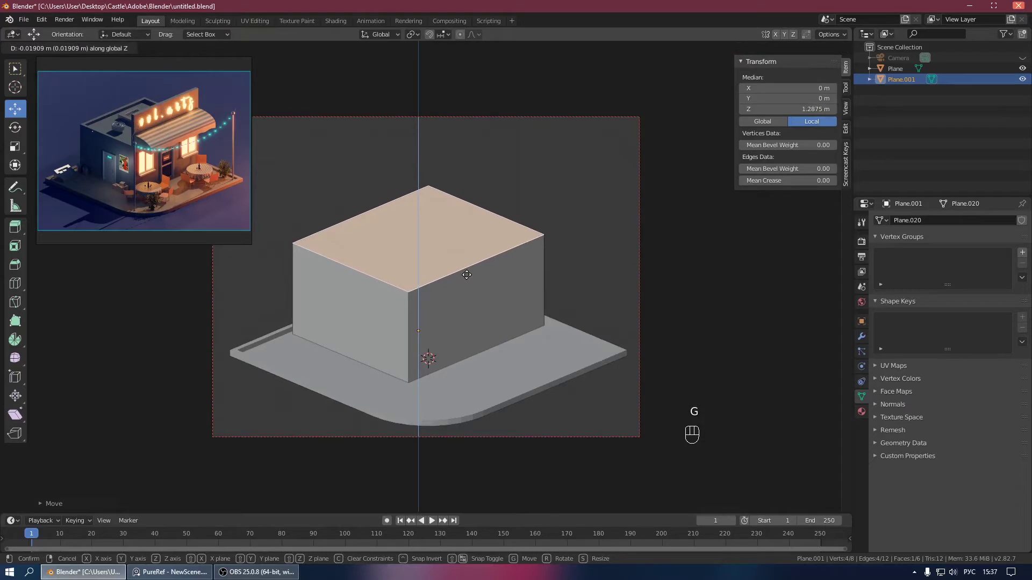
key(KP_0)
drag(408, 343, 476, 359)
Step: Add an edge loop near the back of the roof and raise the back strip into a tall wall
key(ctrl+r)
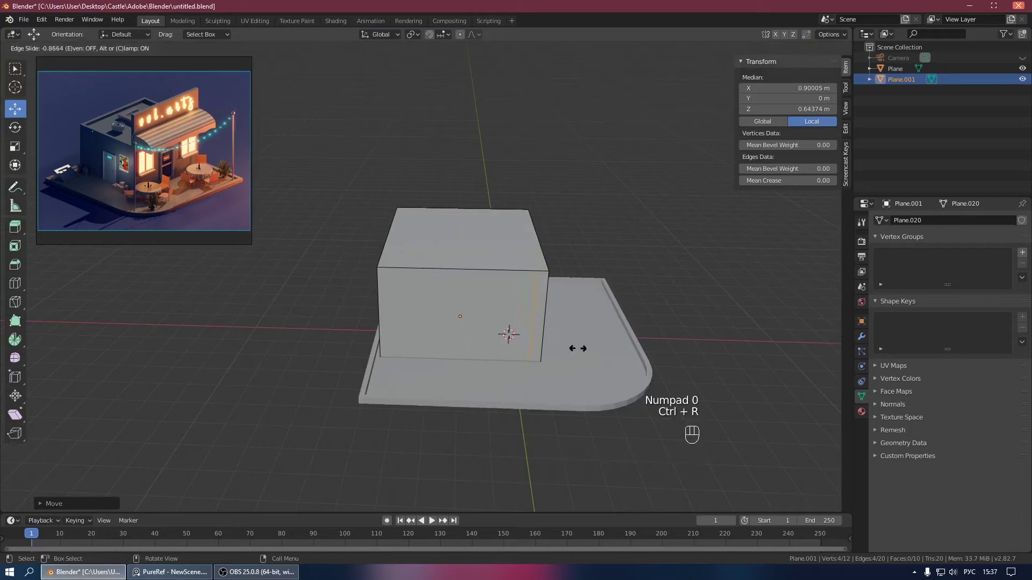
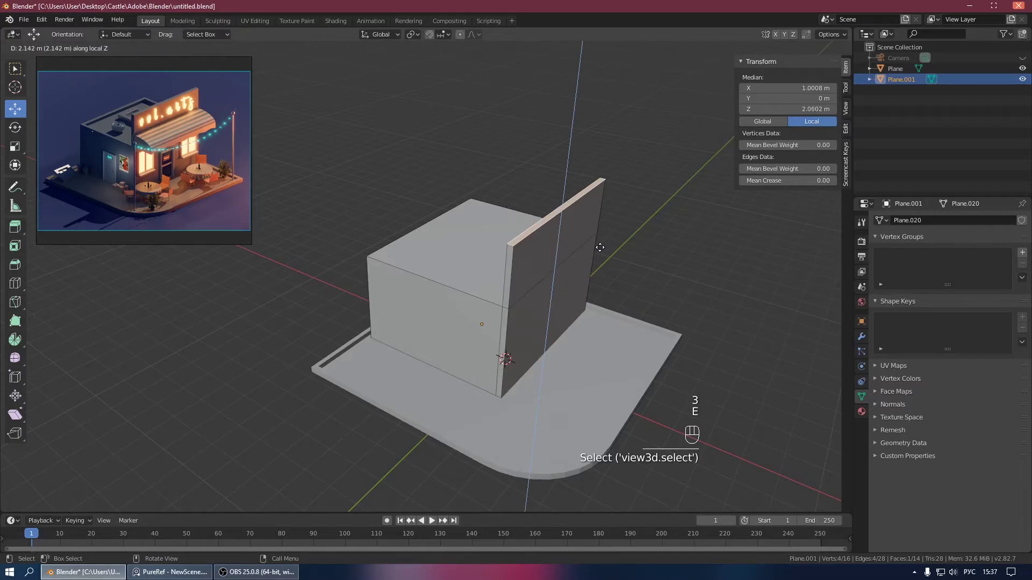
key(KP_0)
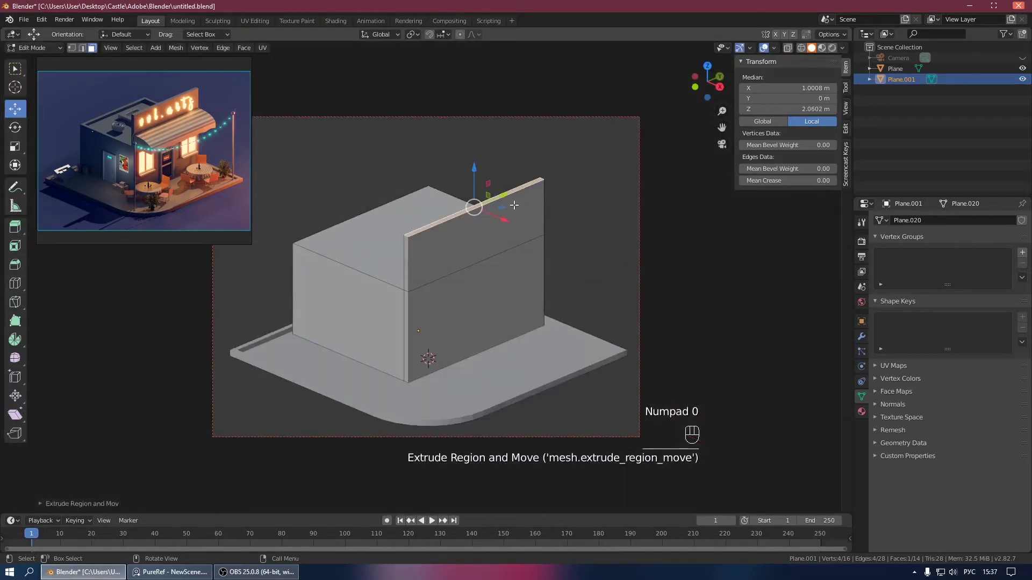
key(g)
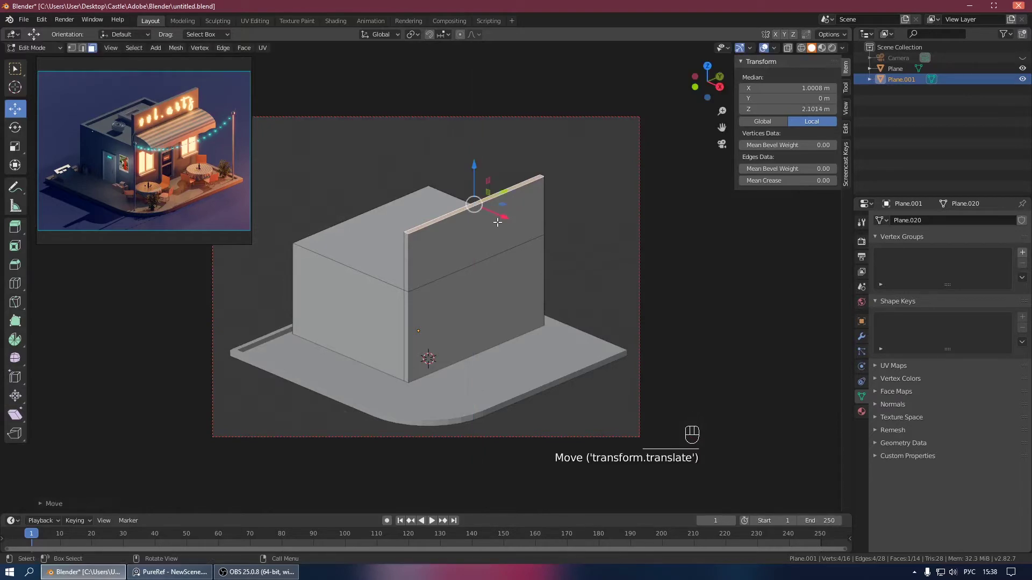
Step: Leave Edit Mode, recentre the building's origin and save the file
key(KP_0)
key(Tab)
drag(448, 256, 508, 270)
key(ctrl+s)
drag(490, 298, 511, 284)
drag(546, 323, 459, 327)
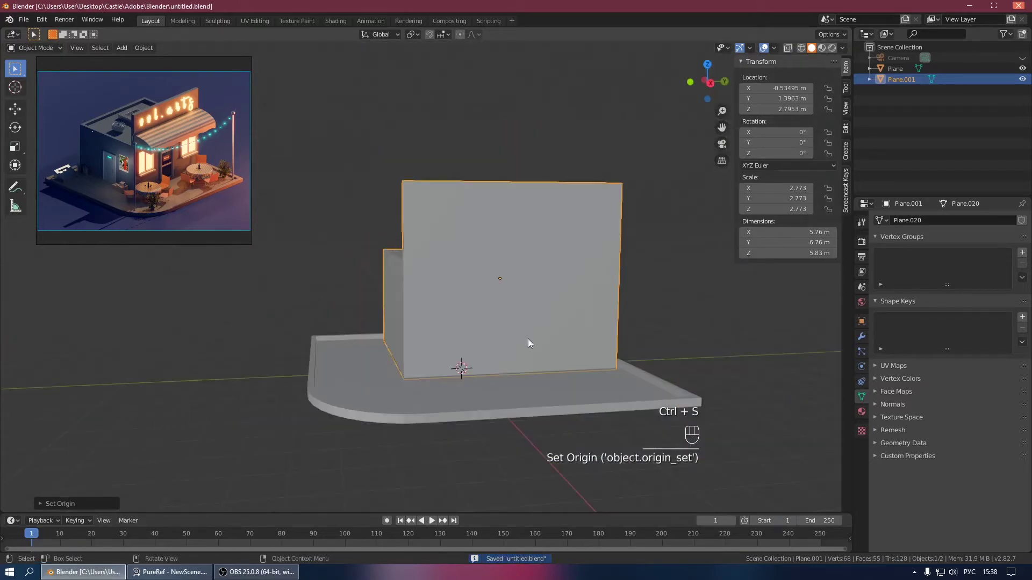
Step: View the building's front and select its front wall face in face-select mode
drag(517, 339, 552, 351)
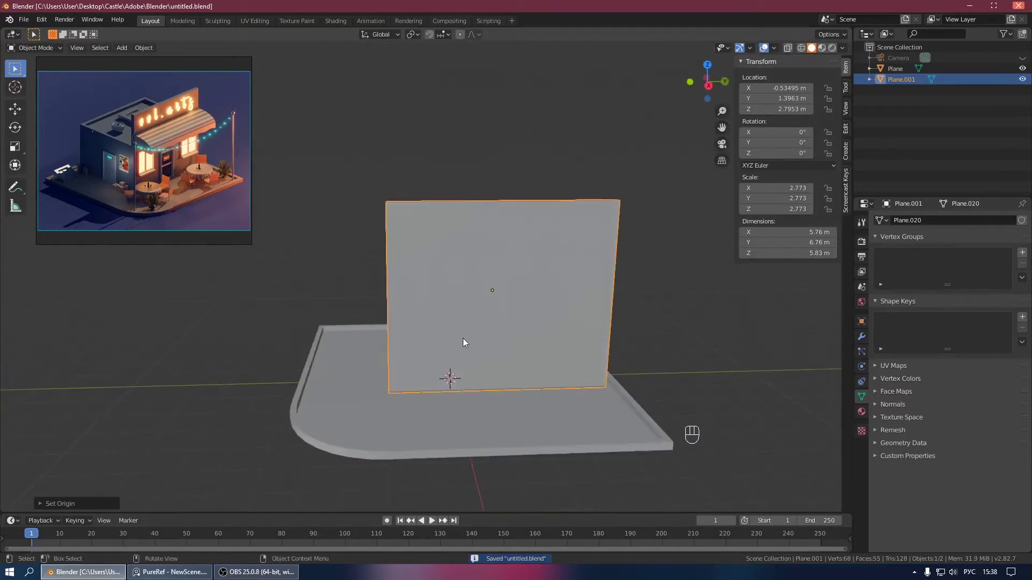
drag(505, 342, 557, 360)
drag(550, 355, 494, 355)
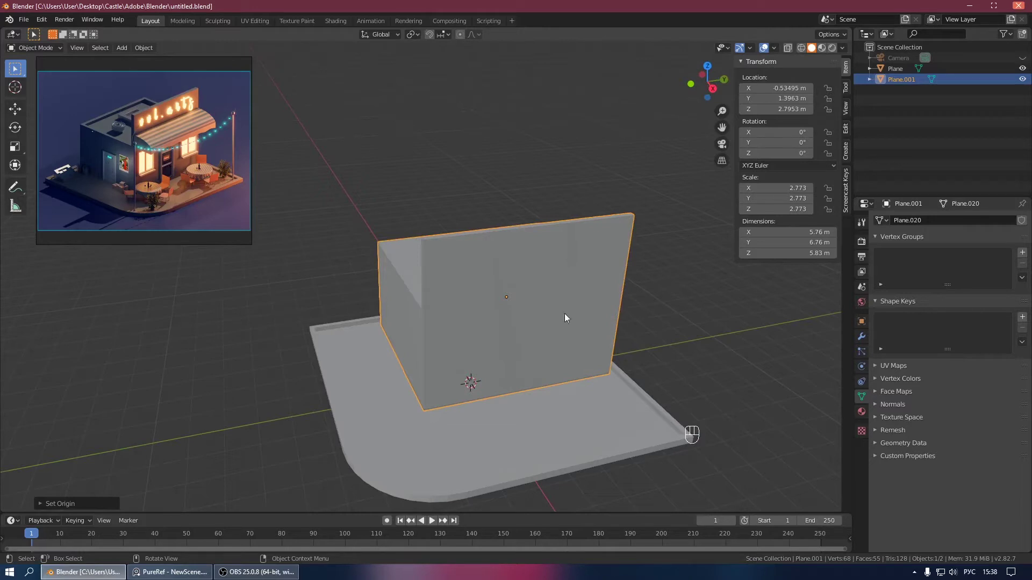
middle_click(459, 329)
drag(438, 338, 533, 339)
key(Tab)
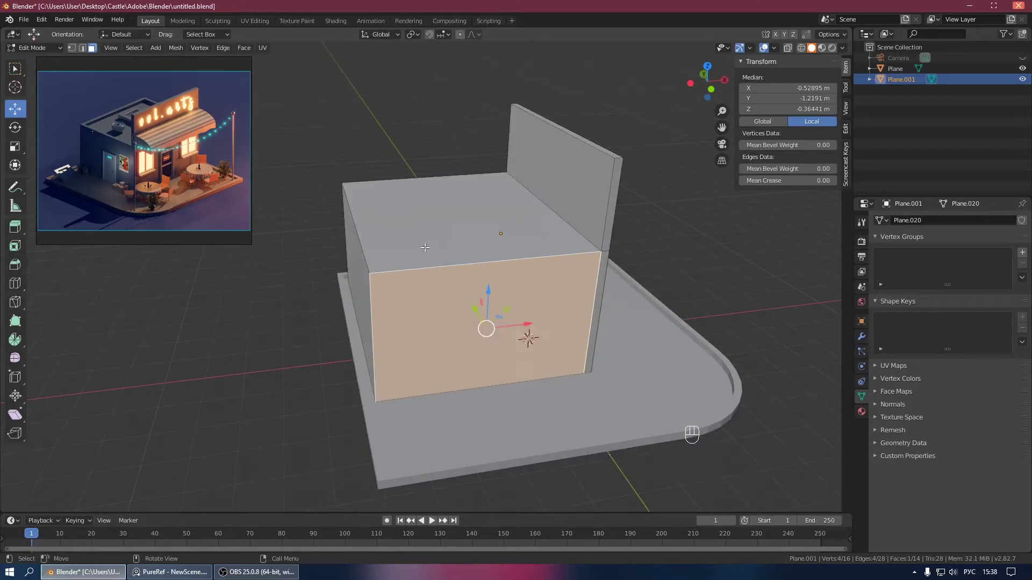
key(Tab)
click(458, 259)
key(Tab)
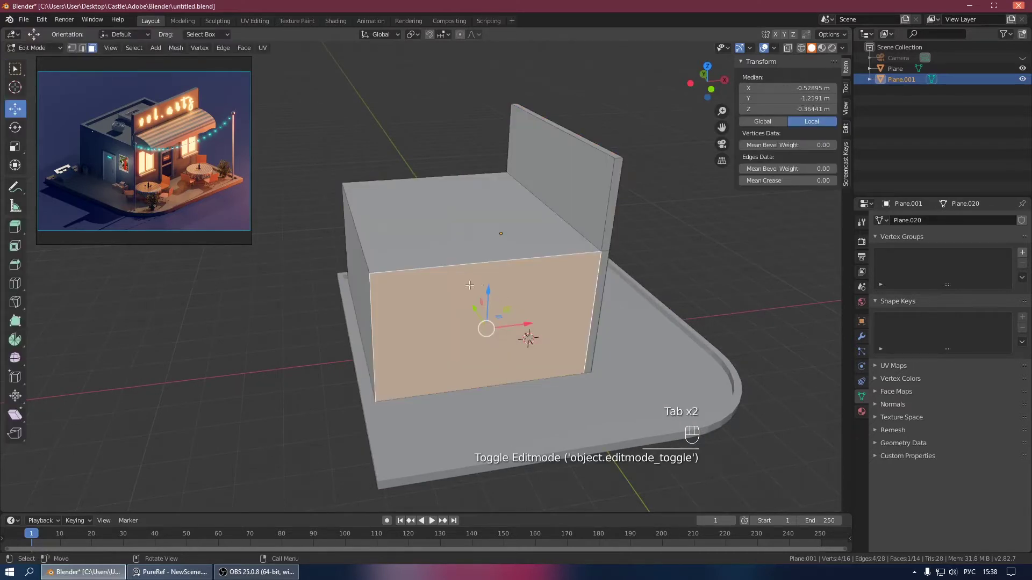
drag(439, 234, 439, 248)
click(441, 321)
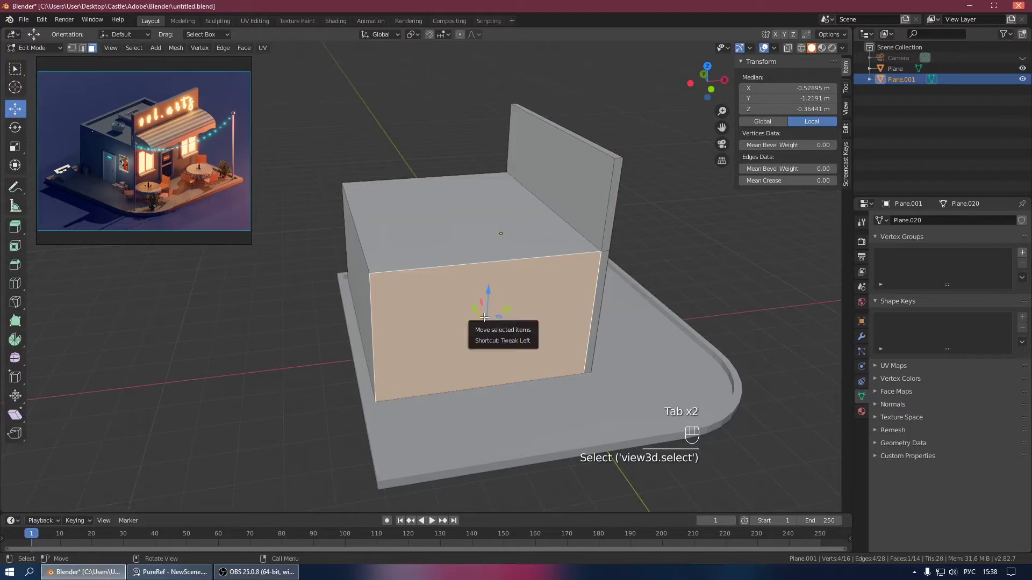
Step: Duplicate the front wall face in place and separate it into its own object, Plane.002
key(shift+d)
key(p)
key(Tab)
Step: Select Plane.002, recentre its origin and scale it along X facing the front wall
click(896, 89)
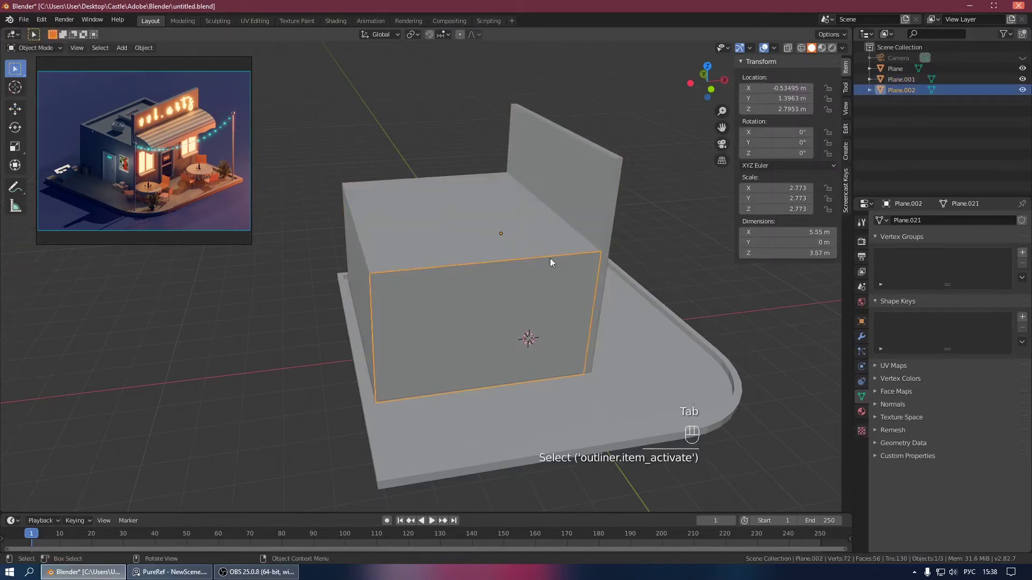
drag(511, 285, 550, 293)
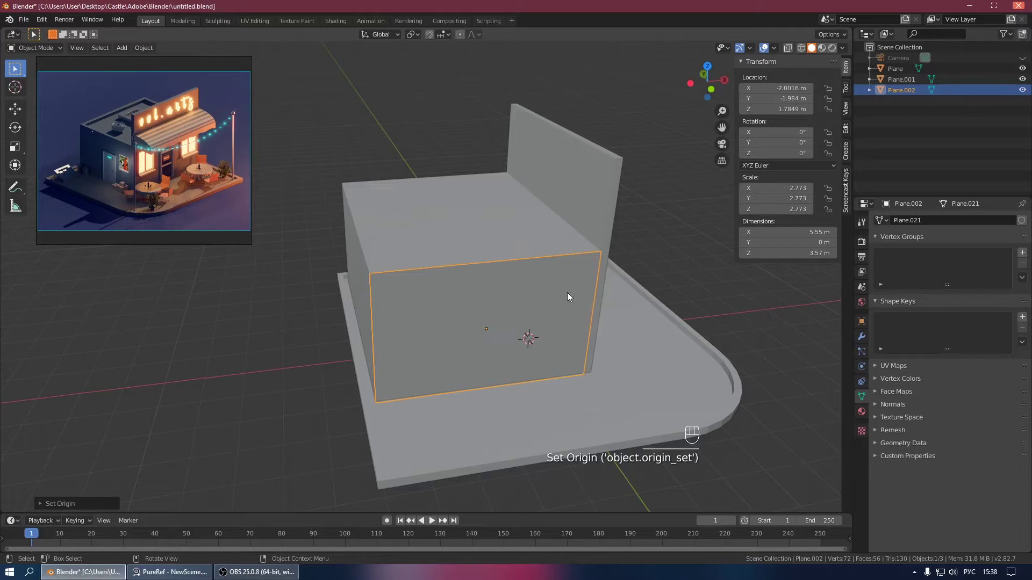
drag(540, 290, 568, 291)
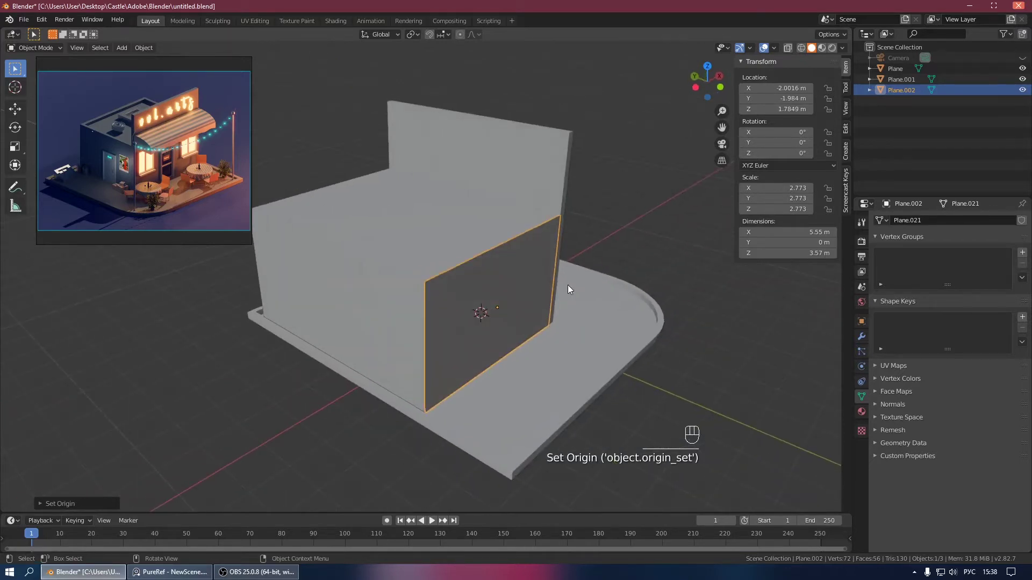
drag(553, 278, 497, 265)
key(Tab)
key(s)
key(x)
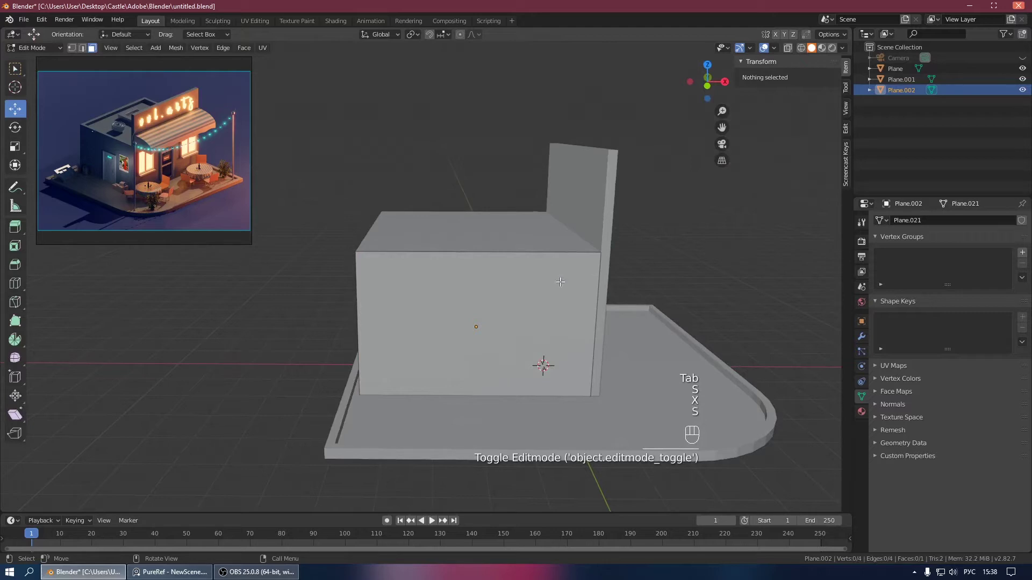
key(Tab)
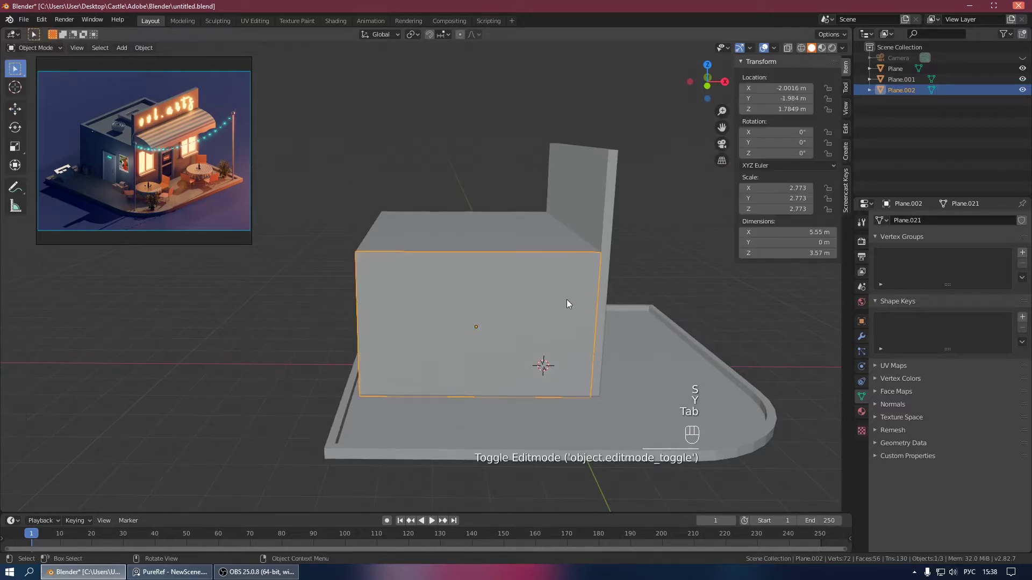
drag(562, 302, 893, 102)
Step: Shrink the copied face into a door-sized rectangle and move it down the wall
key(Tab)
key(a)
key(s)
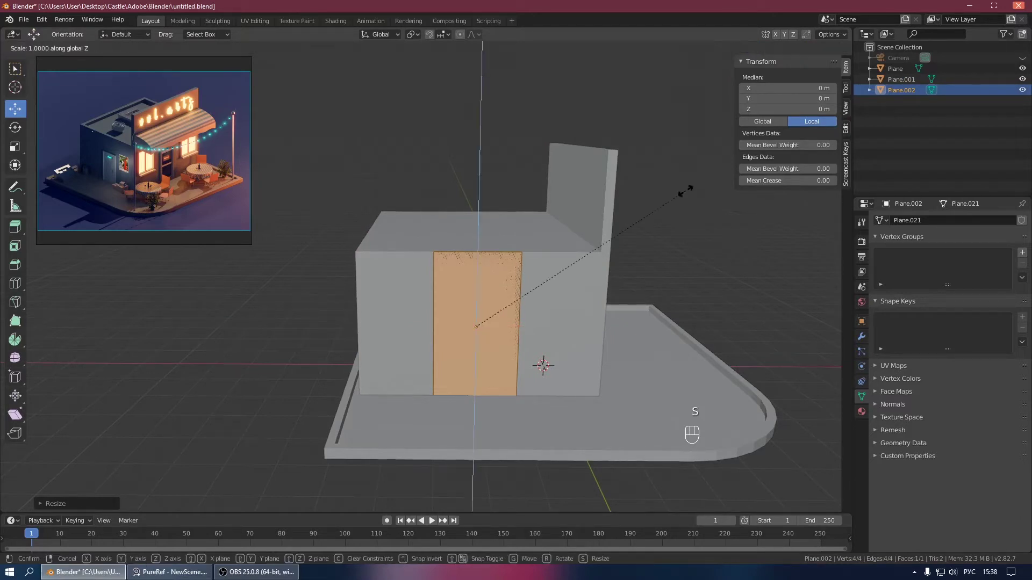
key(s)
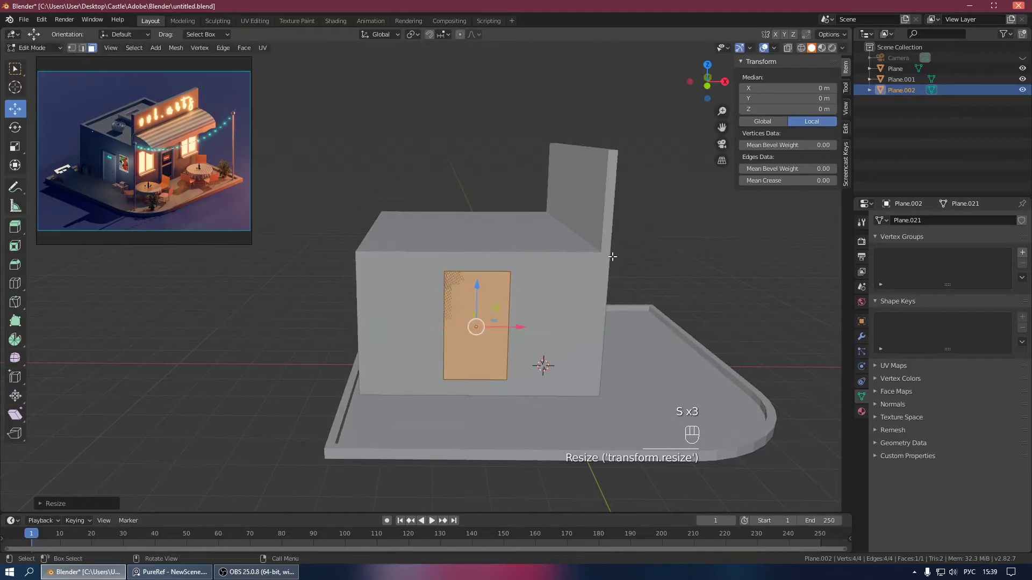
key(g)
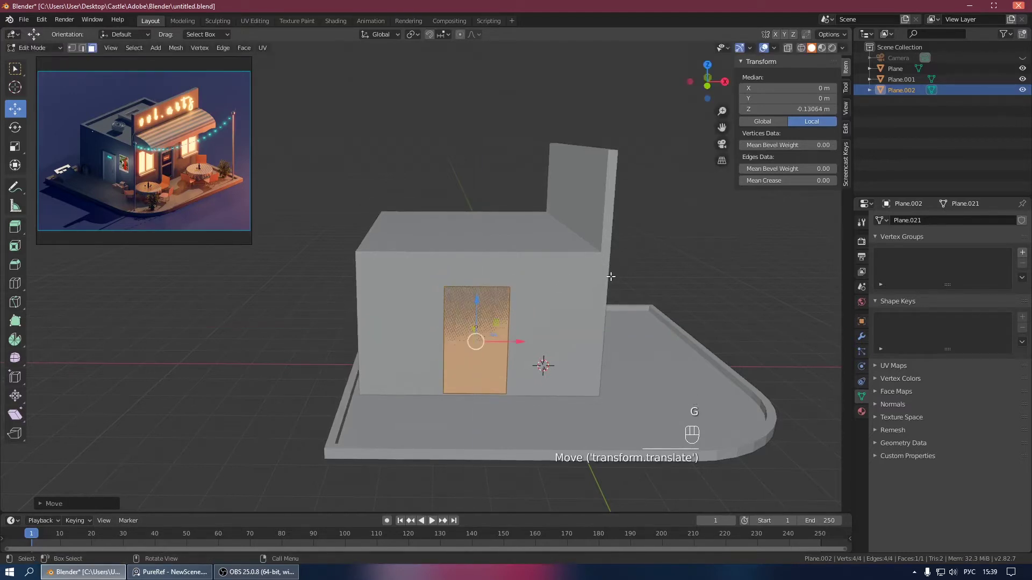
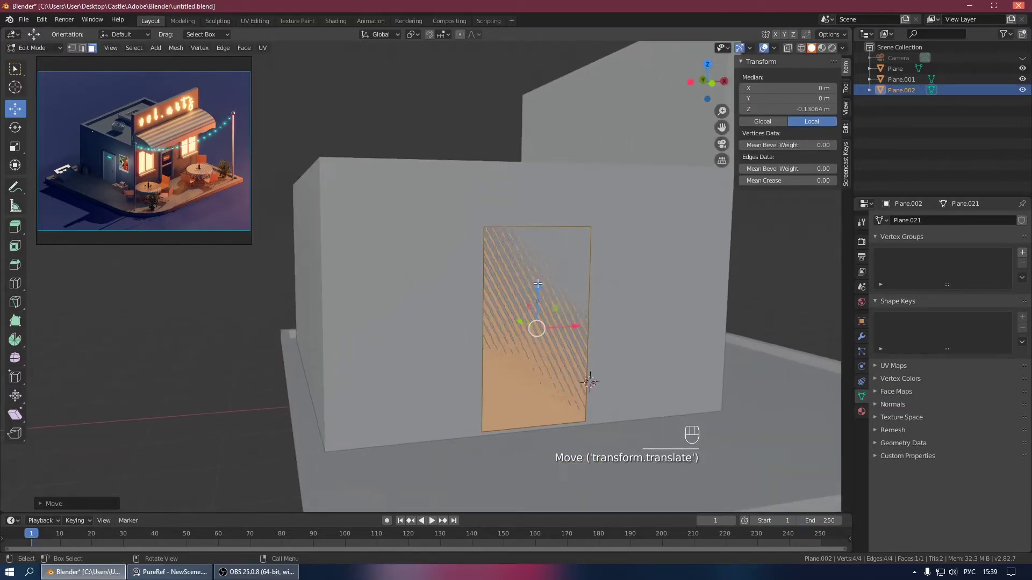
key(Tab)
key(Tab)
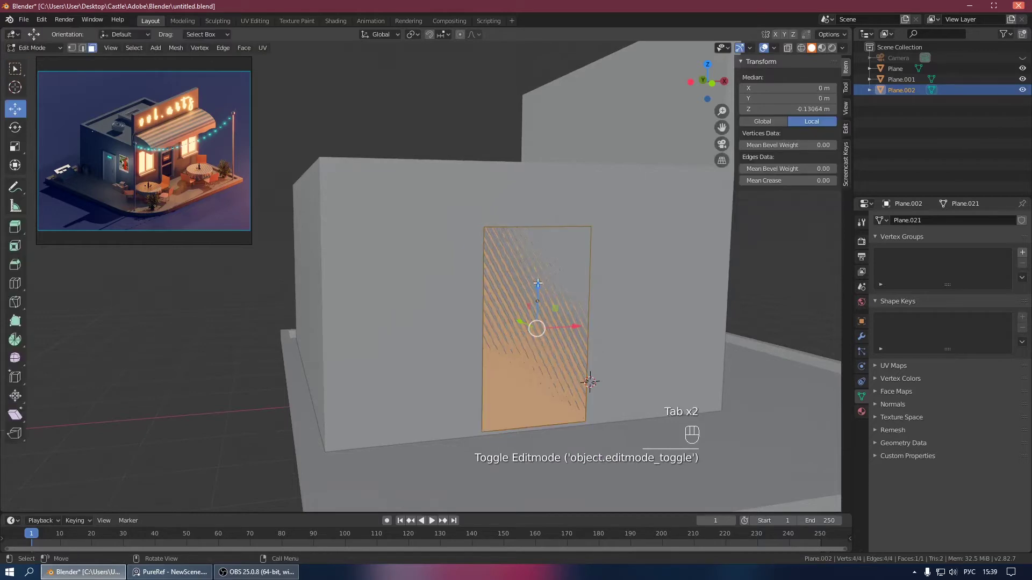
Step: Extrude the door rectangle outward to give it thickness
click(16, 104)
drag(534, 255, 538, 255)
drag(593, 264, 584, 273)
click(513, 292)
click(518, 293)
key(Tab)
drag(524, 294, 554, 301)
key(e)
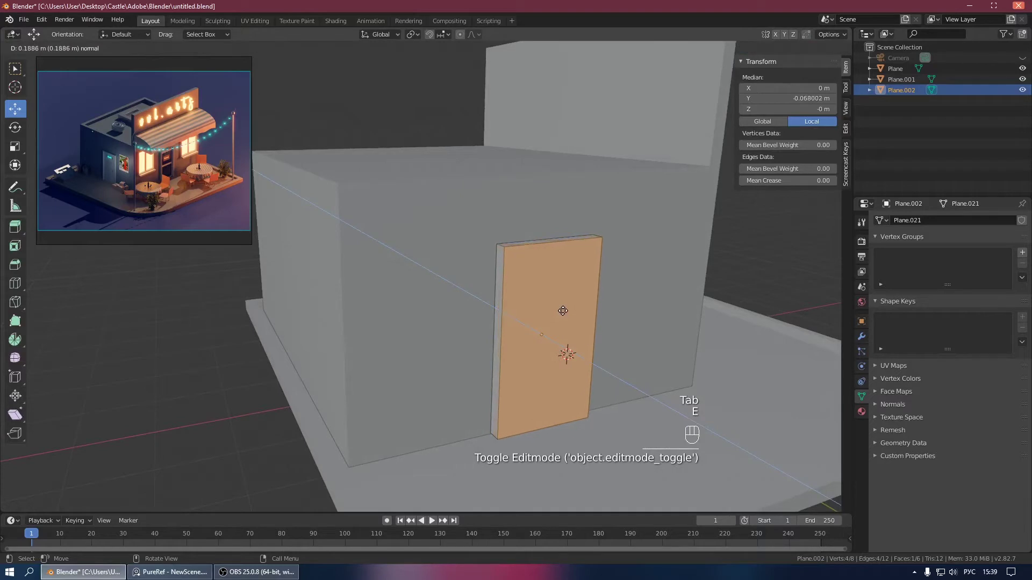
Step: Inset the door's front face to form a frame border about 1.51 × 2.66 m
key(Tab)
drag(546, 306, 591, 317)
key(Tab)
click(511, 256)
key(i)
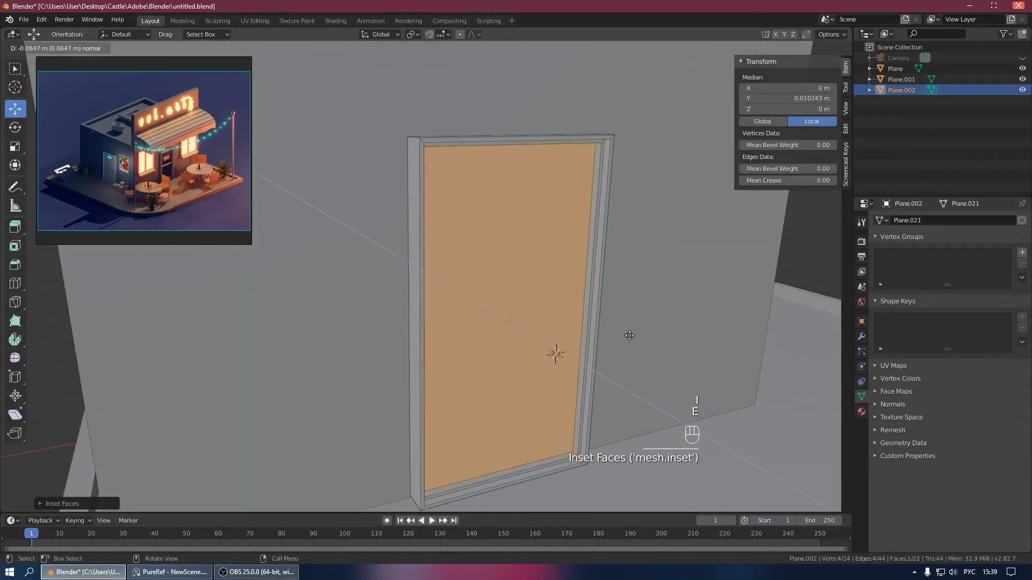
key(Tab)
drag(556, 295, 594, 305)
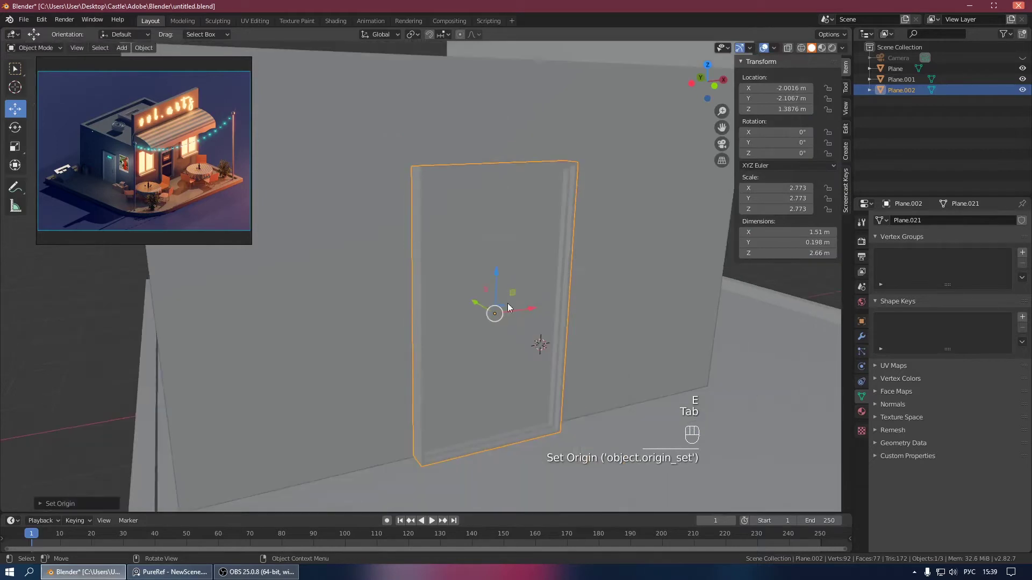
Step: Move the door frame back so it sits flush against the building's front wall
click(475, 303)
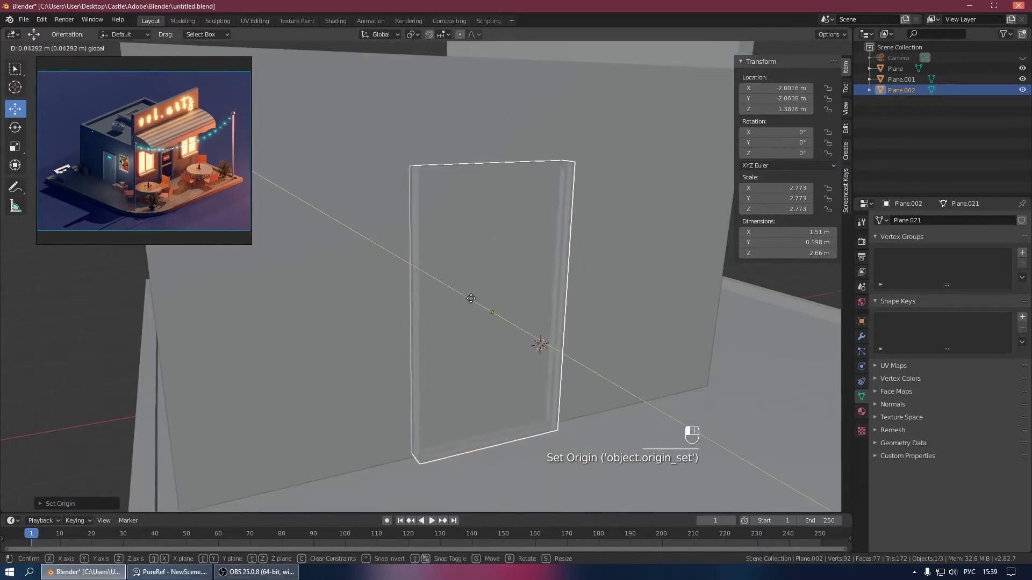
drag(487, 302, 543, 304)
click(535, 294)
middle_click(509, 303)
drag(544, 316, 547, 313)
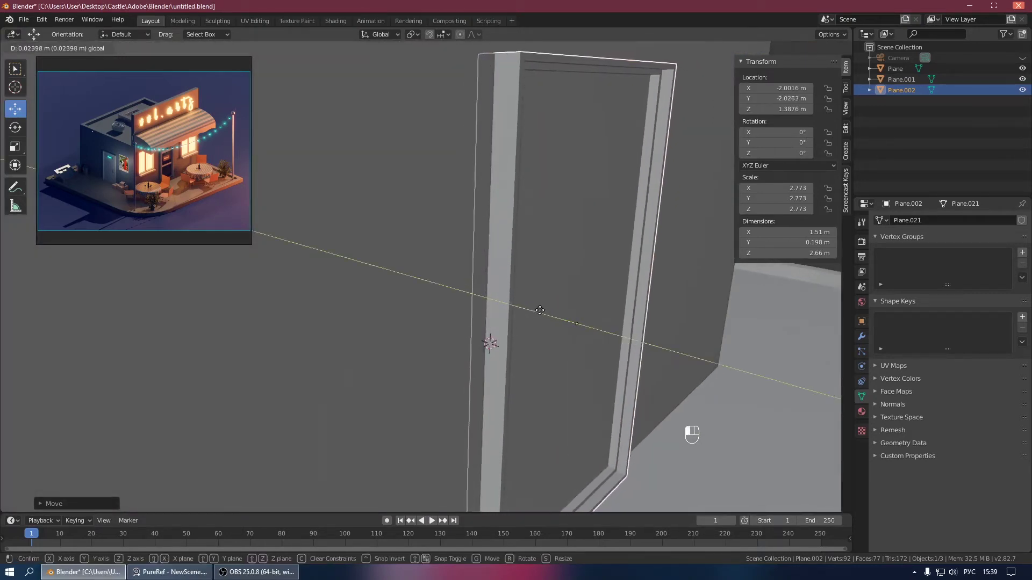
click(545, 307)
drag(510, 307, 509, 294)
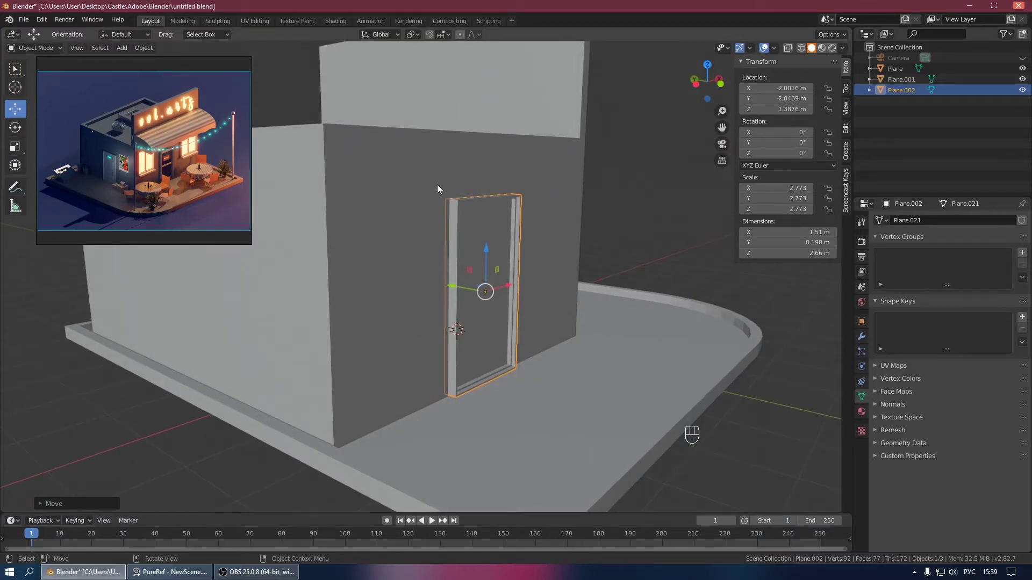
Step: Lower the first door frame onto the ground and save the file
drag(531, 276, 439, 287)
click(415, 276)
drag(417, 291, 486, 313)
drag(505, 337, 540, 278)
click(572, 215)
drag(540, 230, 472, 237)
click(399, 154)
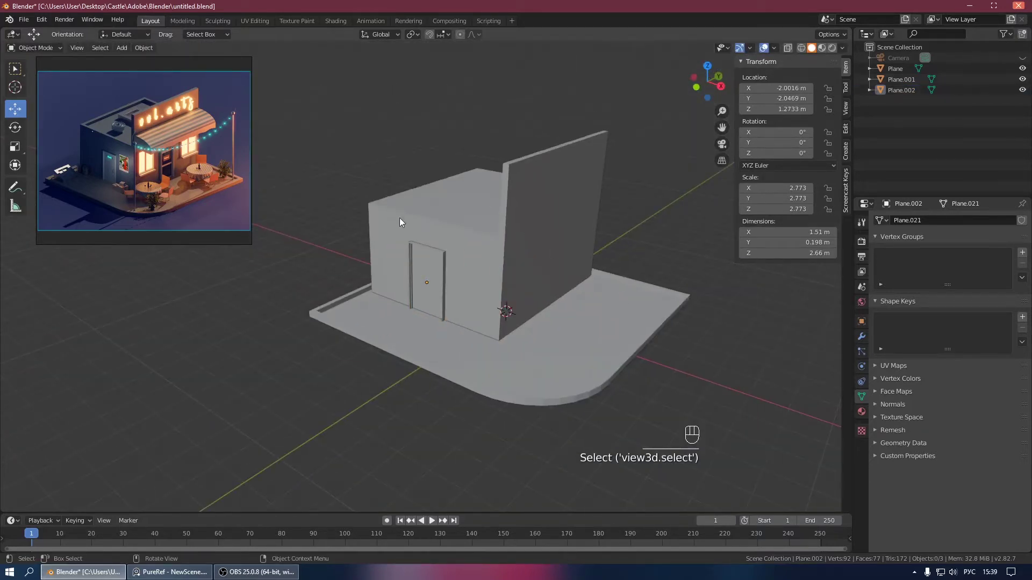
key(ctrl+s)
Step: Duplicate the building's side-wall face and separate it into its own object
drag(459, 251, 505, 243)
drag(499, 230, 479, 244)
drag(463, 254, 417, 261)
drag(417, 261, 484, 268)
drag(484, 268, 431, 257)
drag(432, 257, 419, 262)
drag(501, 268, 422, 267)
key(Tab)
click(468, 260)
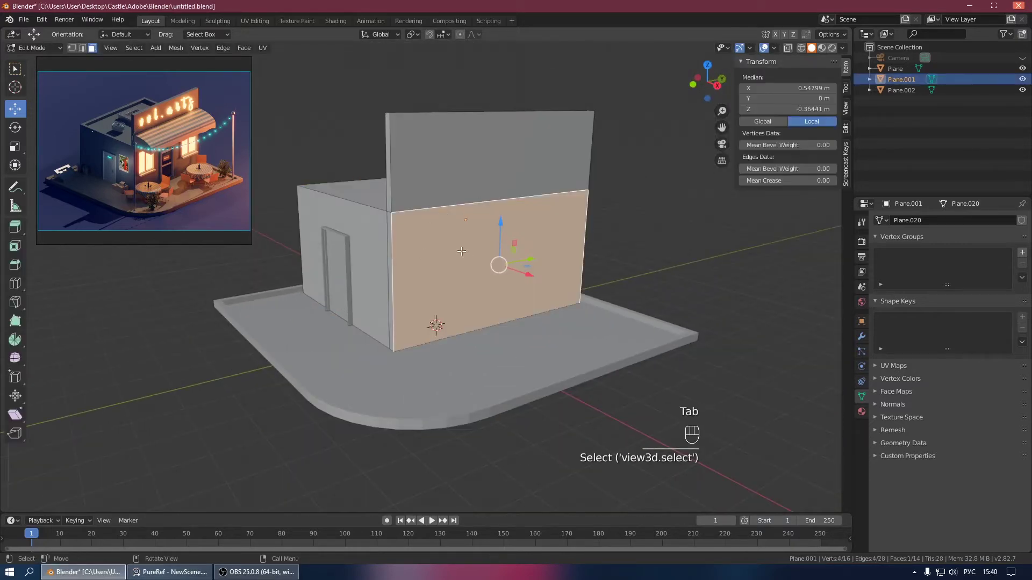
click(462, 250)
key(shift+d)
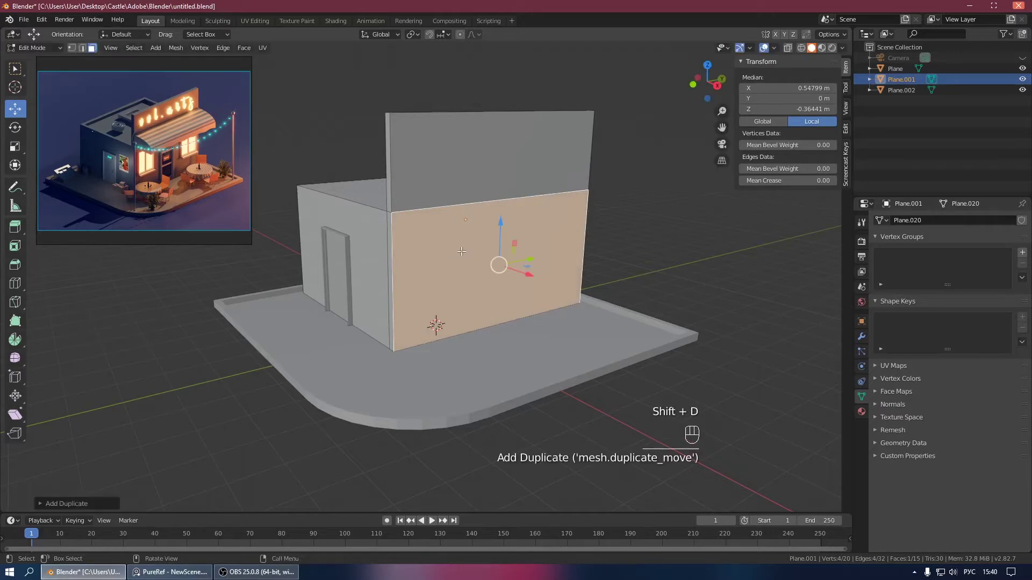
key(p)
key(Tab)
Step: Select the separated wall plane Plane.003 and hide the large front panel Plane.004 in the outliner
drag(510, 243, 573, 256)
drag(557, 255, 585, 264)
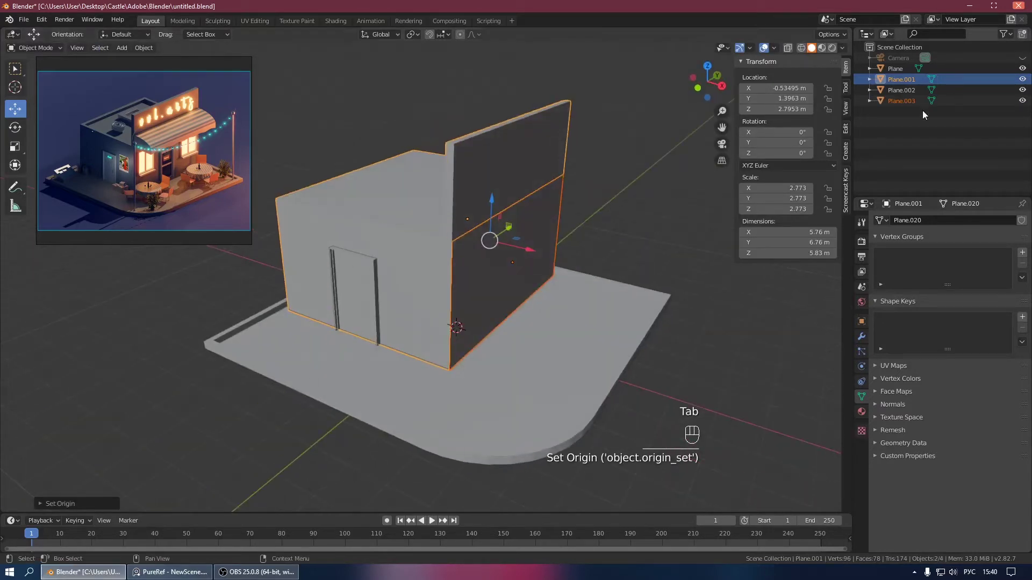
click(897, 141)
click(894, 100)
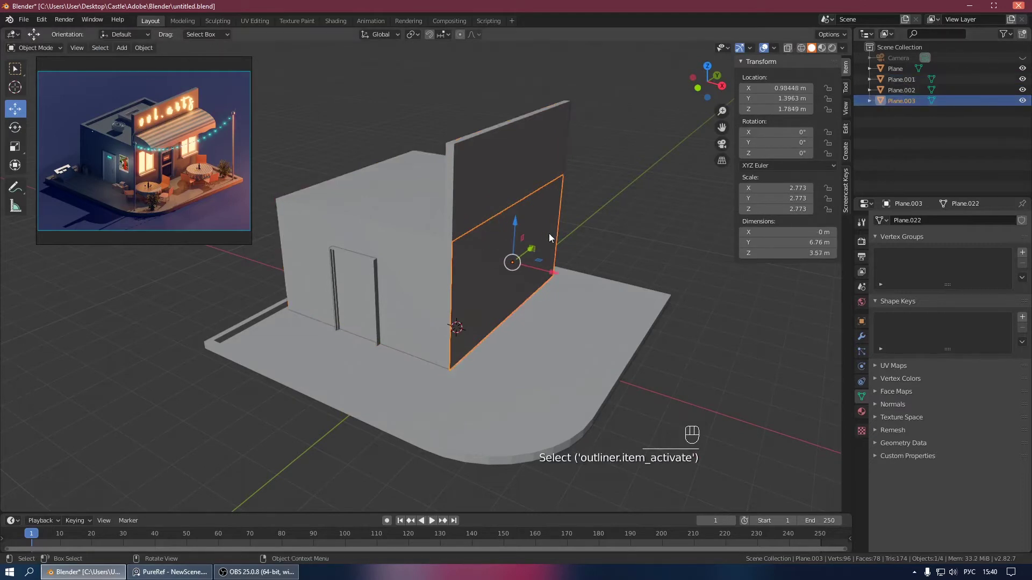
drag(553, 231, 529, 234)
key(shift+d)
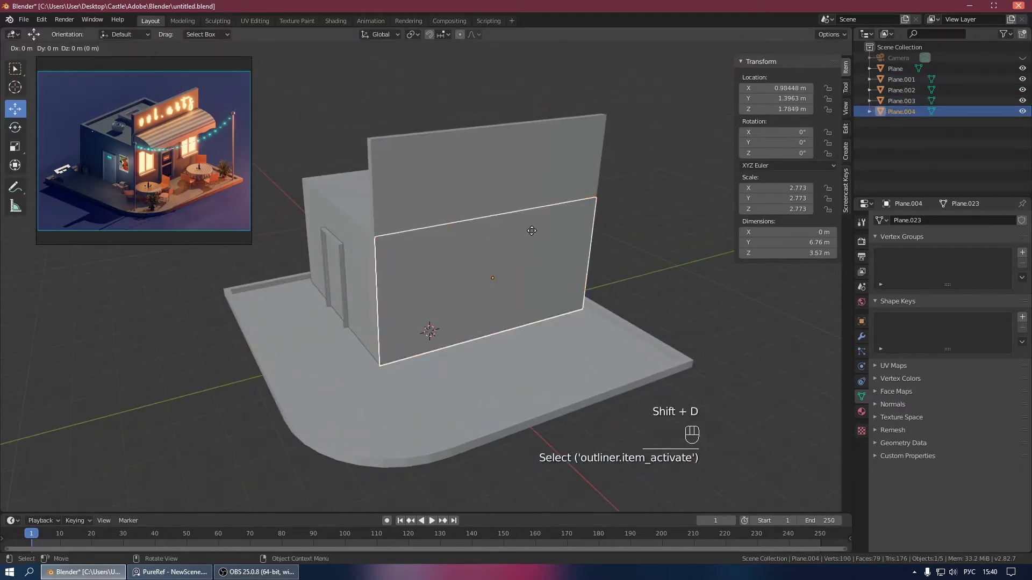
key(Escape)
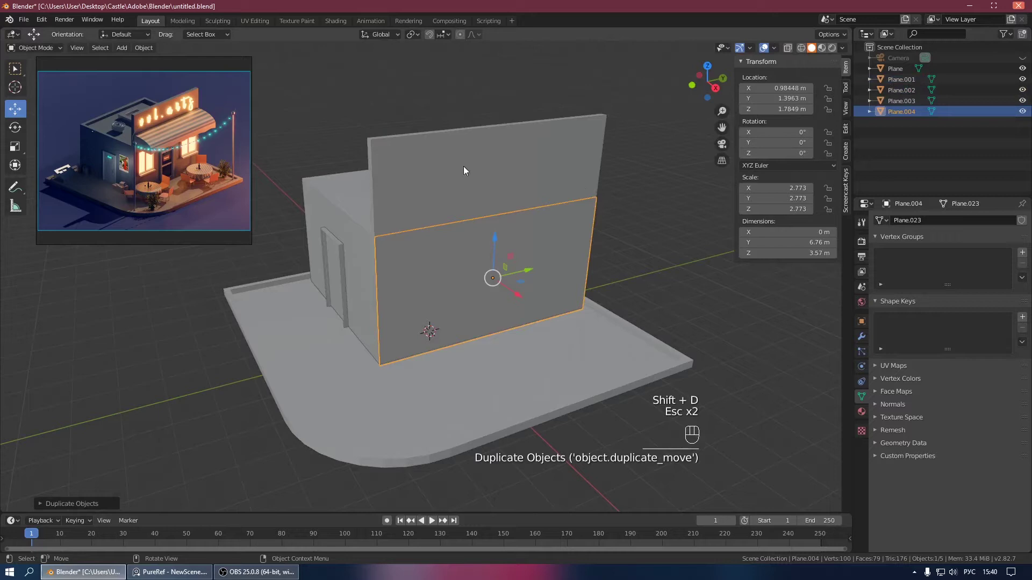
click(1025, 112)
click(896, 97)
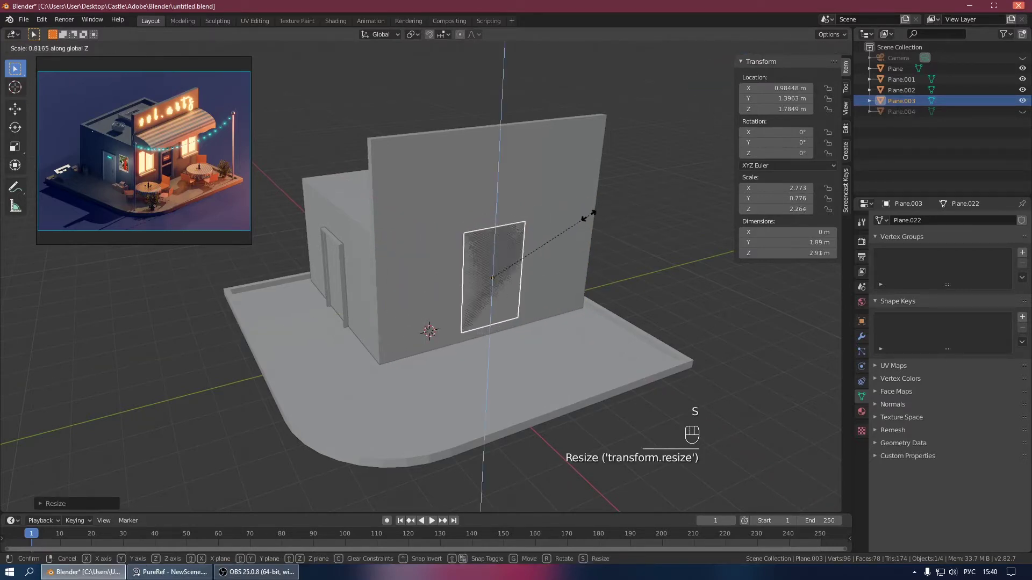
Step: Scale Plane.003 into a tall door panel about 1.75 × 3.04 m and enter edge editing
key(s)
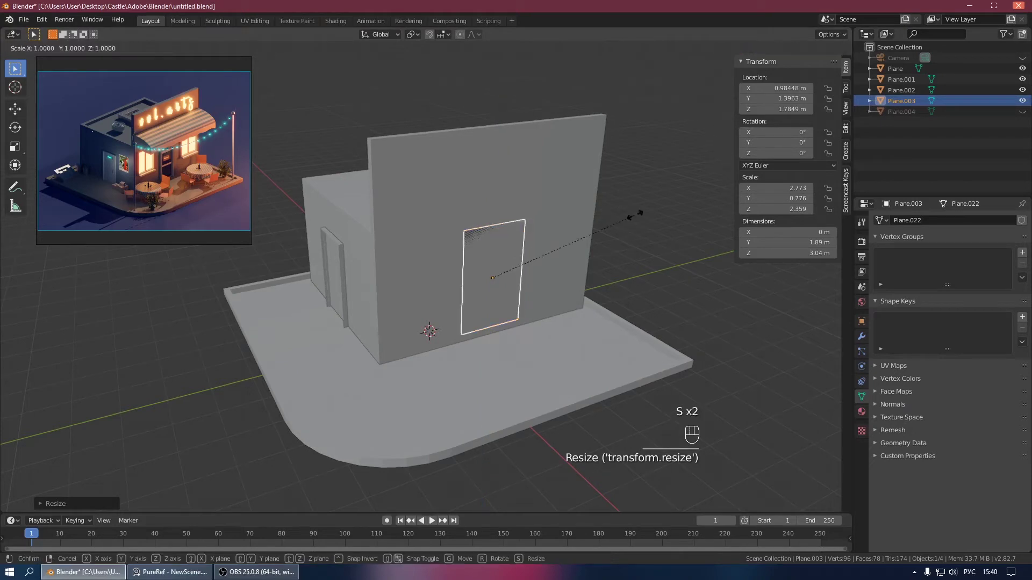
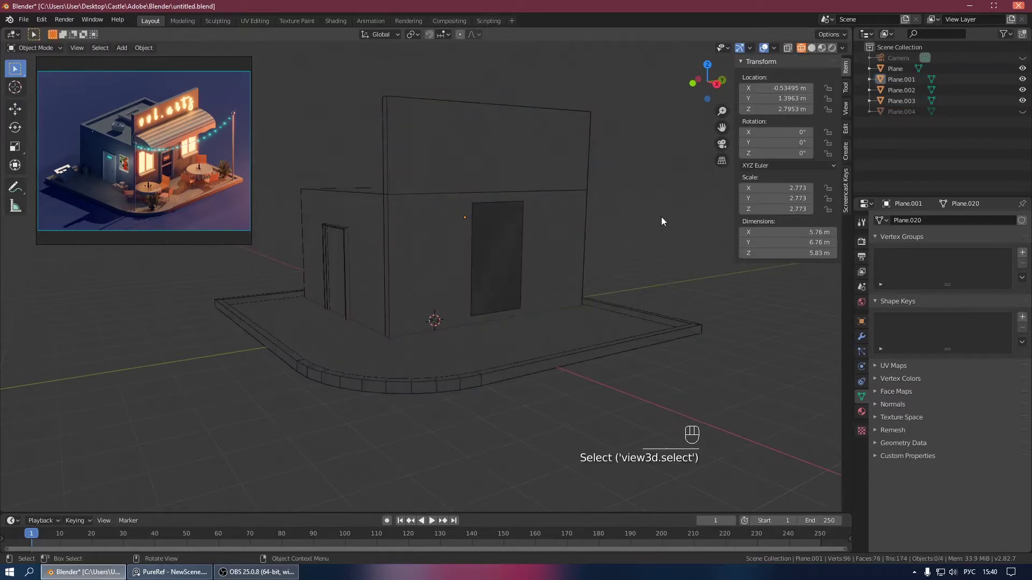
middle_click(657, 220)
click(495, 245)
click(904, 105)
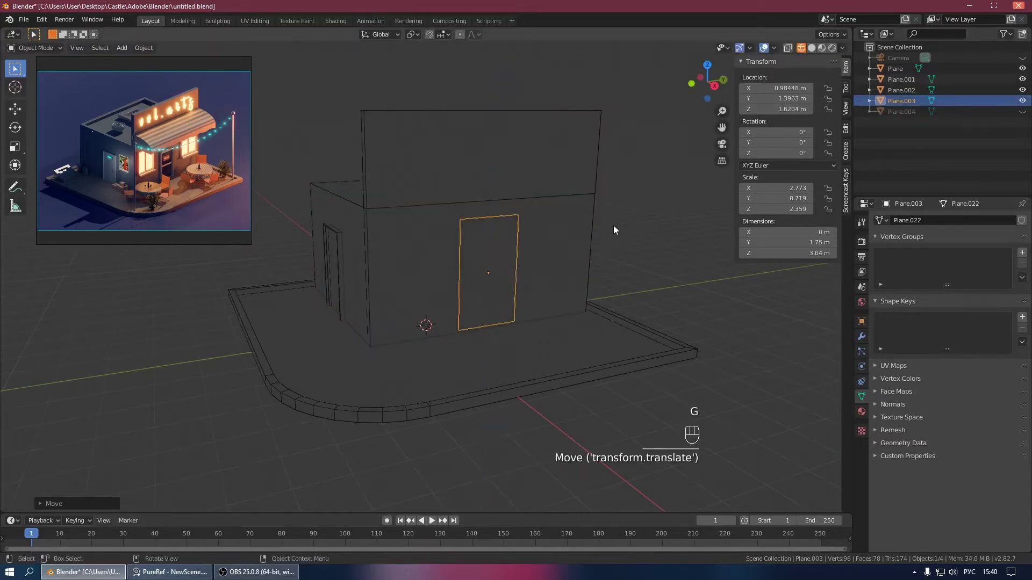
key(Tab)
key(2)
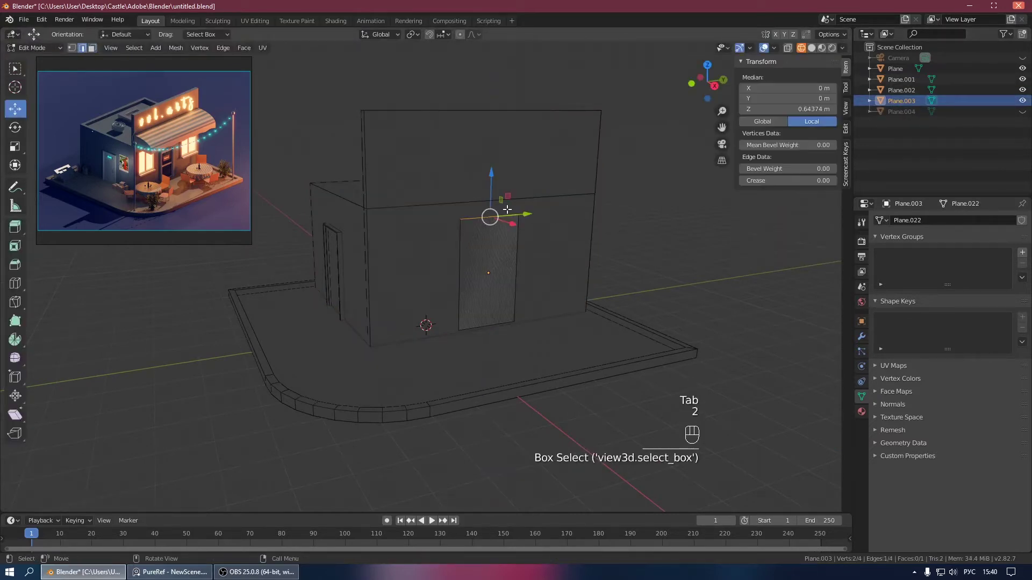
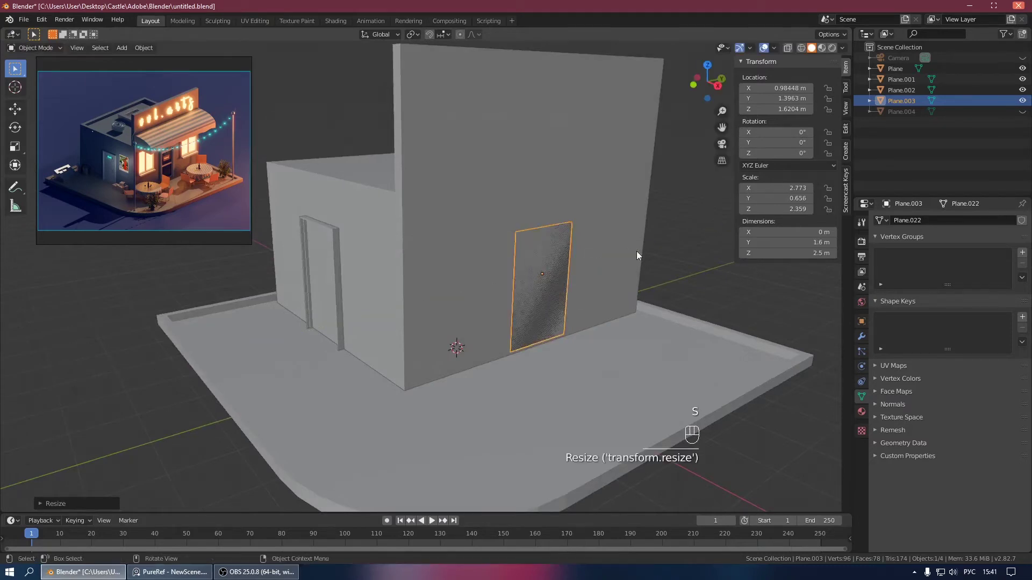
Step: Raise the door panel's top edge so the panel reaches door height
drag(634, 236, 618, 243)
key(Tab)
drag(553, 236, 510, 233)
key(a)
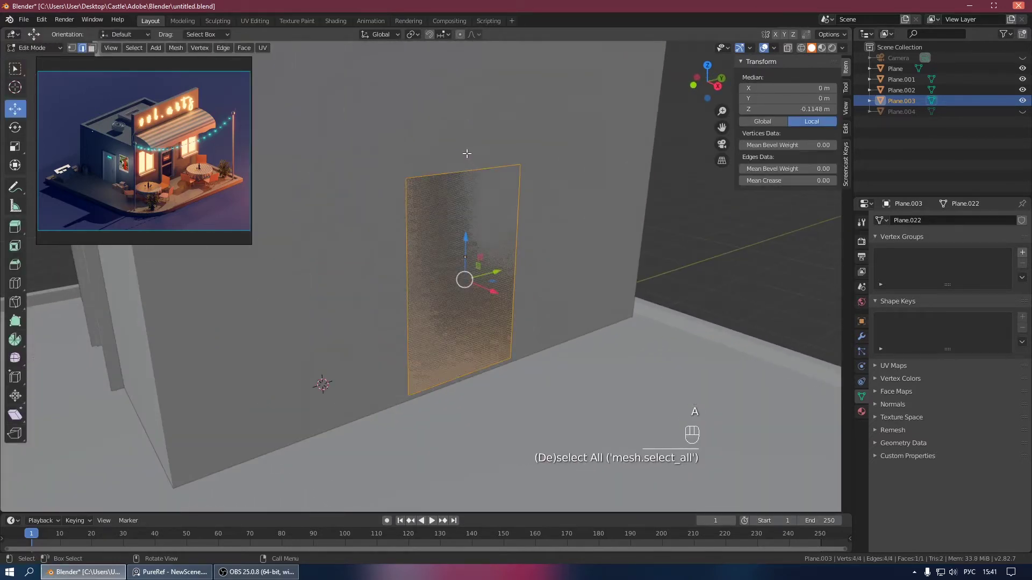
key(2)
click(455, 170)
click(470, 128)
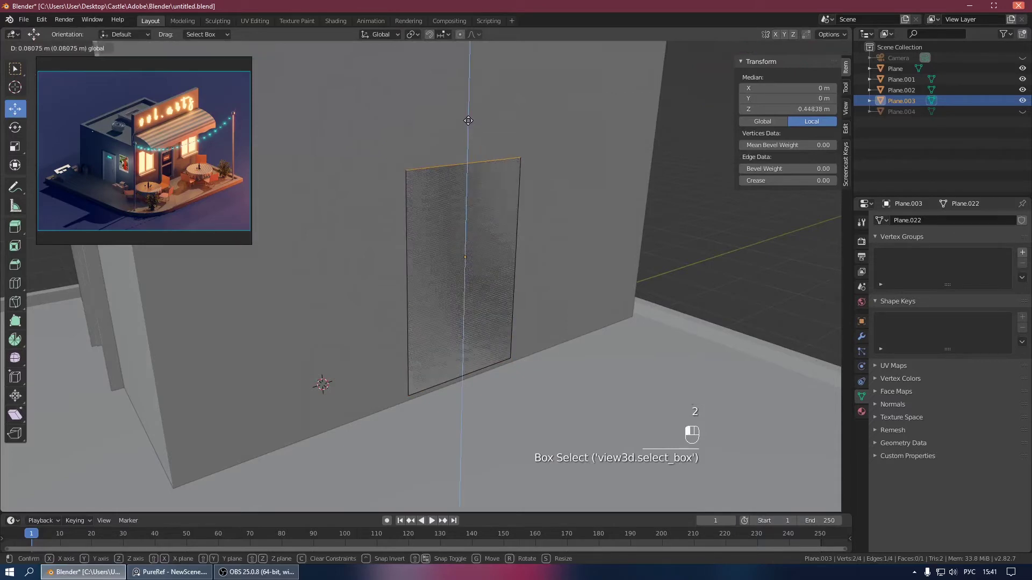
key(Tab)
drag(475, 200, 520, 212)
key(Tab)
Step: Extrude the door face for thickness, inset it into a frame, and recentre its origin
key(a)
key(e)
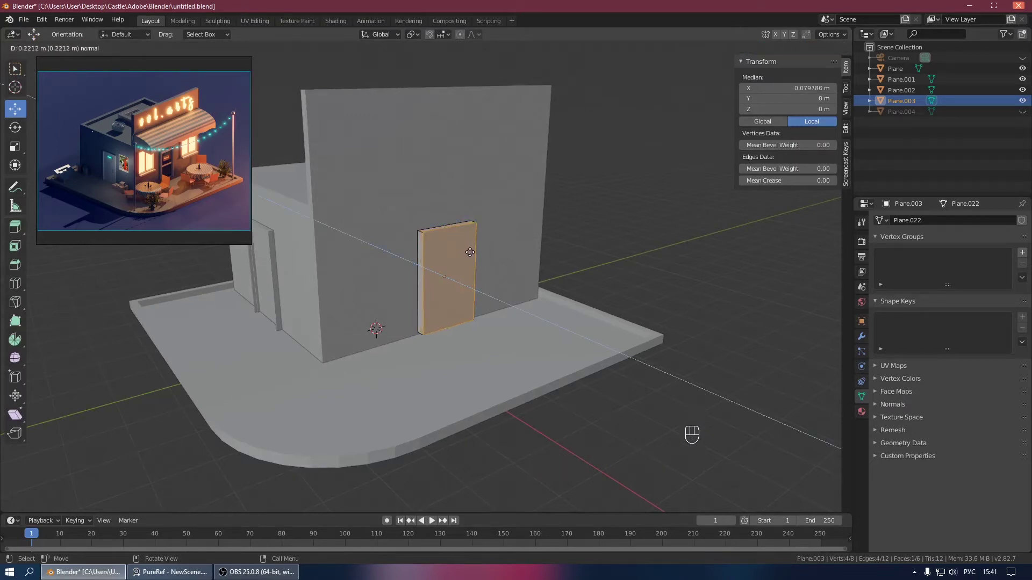
click(519, 246)
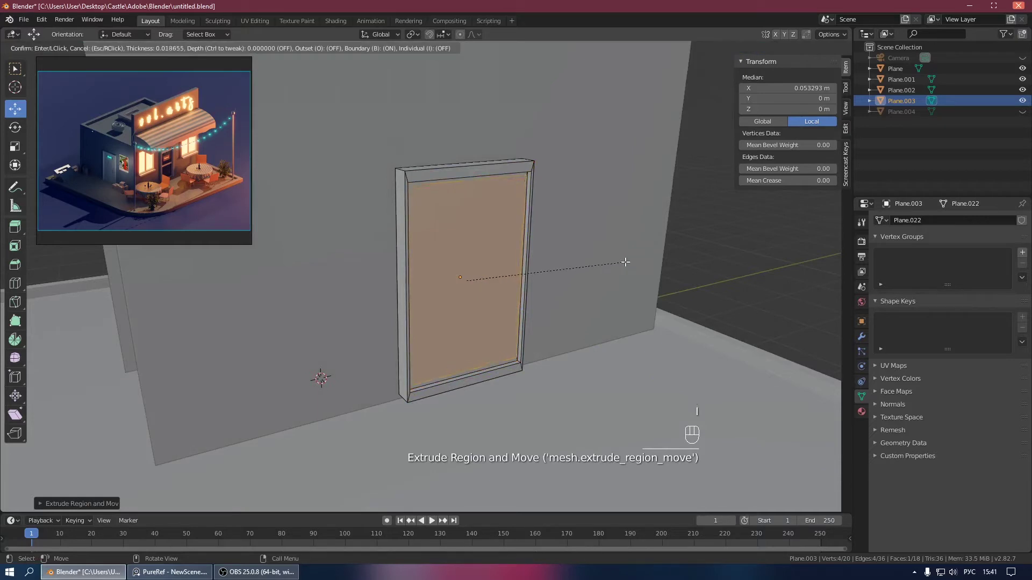
key(Tab)
drag(530, 239, 566, 250)
drag(567, 251, 549, 252)
drag(522, 267, 543, 267)
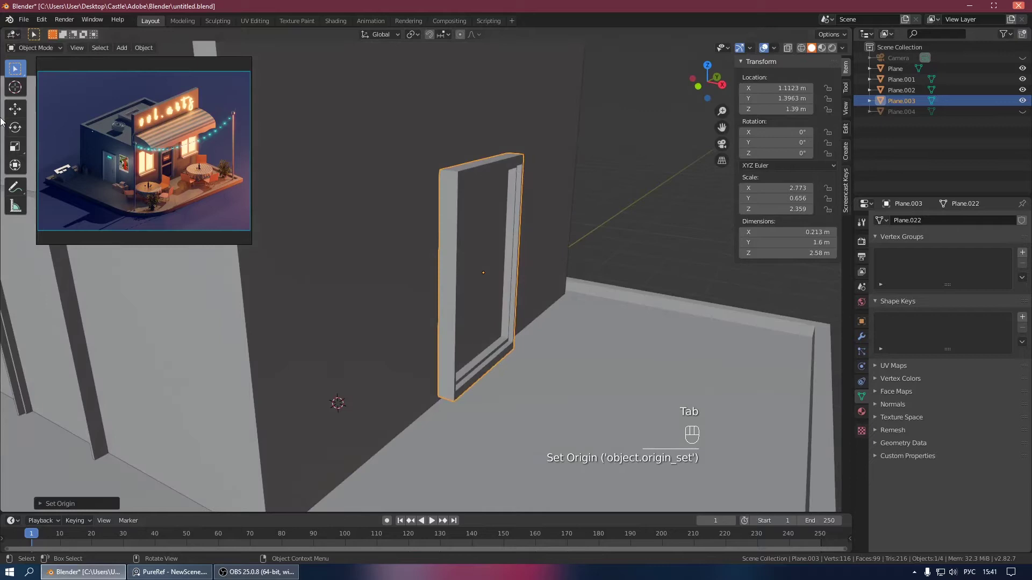
click(15, 113)
click(522, 281)
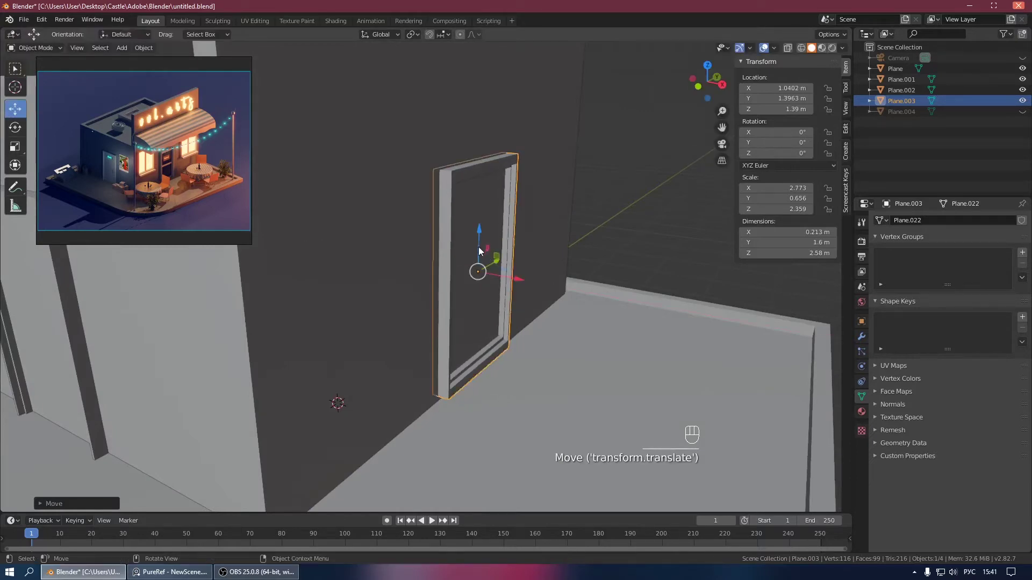
Step: Set the framed 1.6 × 2.58 m door into the back wall, lowered to about 1.15 m
drag(484, 239, 479, 261)
drag(432, 237, 404, 244)
drag(510, 299, 547, 316)
drag(493, 272, 483, 271)
click(439, 222)
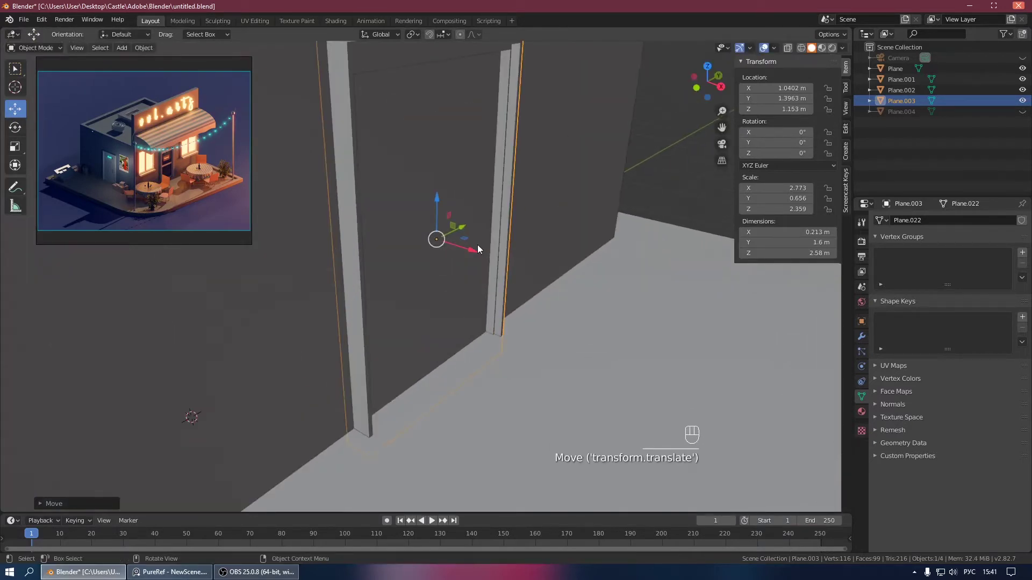
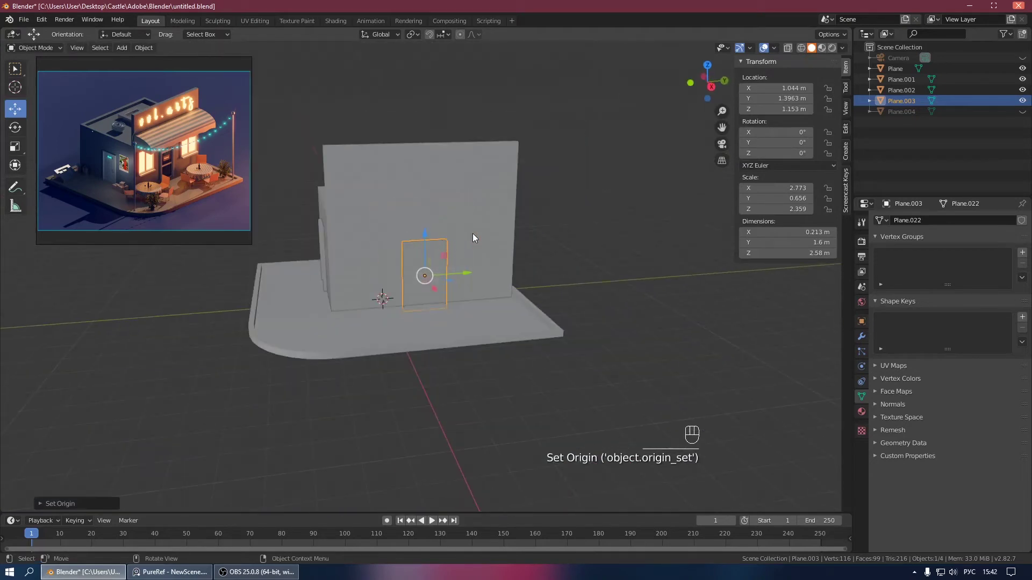
Step: Unhide Plane.004 in the outliner and orbit to view it over the back wall
click(900, 113)
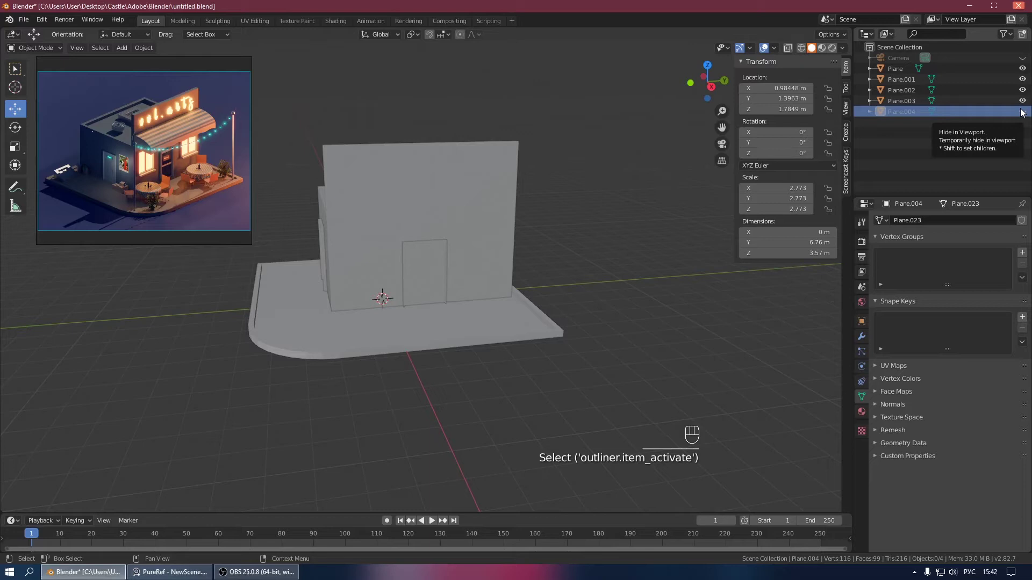
drag(580, 156, 601, 136)
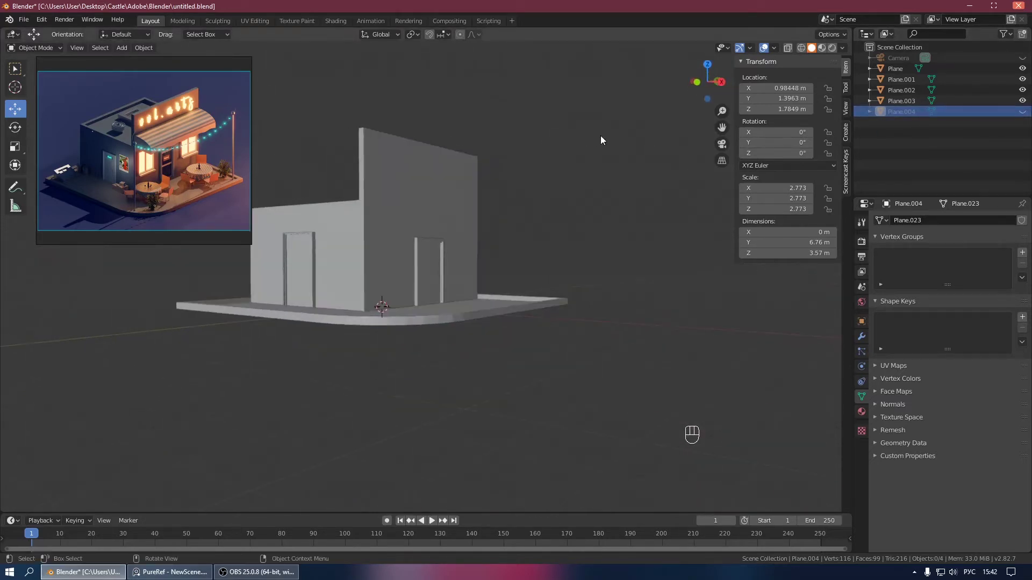
drag(530, 156, 535, 168)
drag(528, 182, 576, 188)
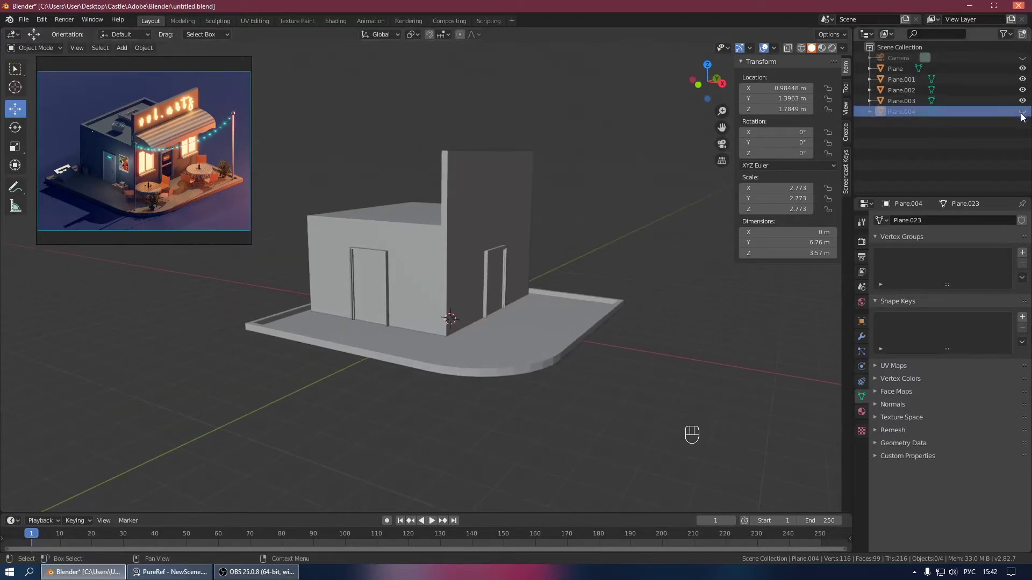
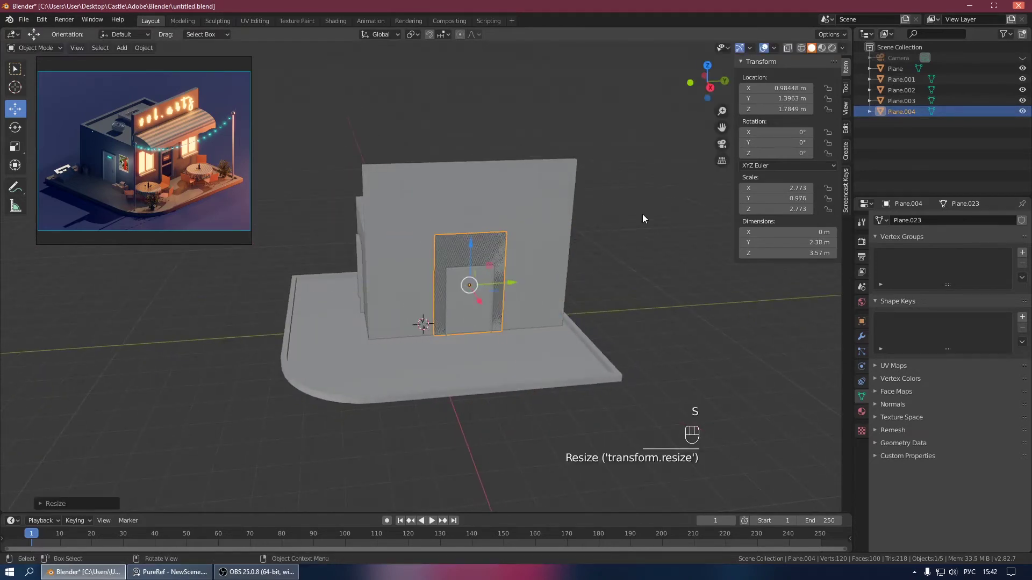
Step: Shrink Plane.004 to window width in front orthographic view
key(s)
drag(479, 283, 436, 285)
click(411, 238)
click(803, 47)
key(KP_1)
key(KP_3)
drag(412, 205, 477, 206)
drag(516, 201, 468, 220)
Step: Stretch the window panel to about 1.33 × 1.5 m and return to perspective view
key(s)
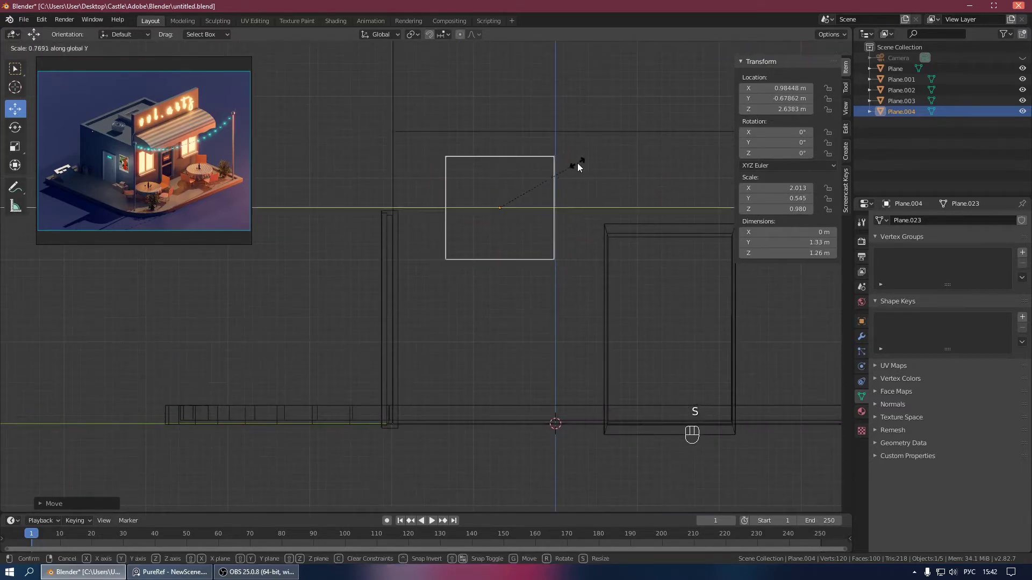
key(s)
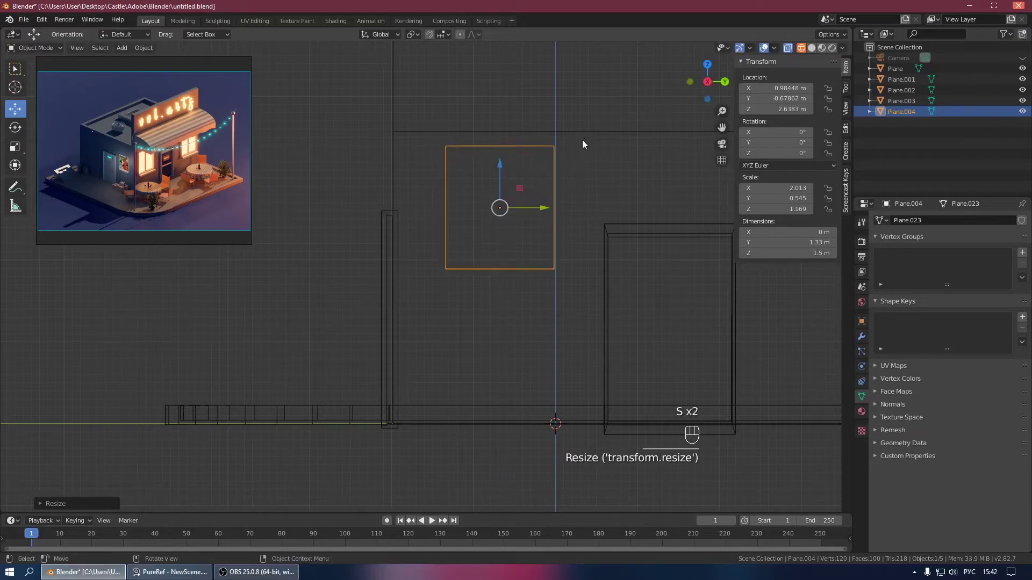
drag(500, 166, 506, 199)
click(528, 227)
click(469, 187)
click(814, 48)
drag(555, 174, 596, 196)
middle_click(481, 204)
Step: Extrude and inset the panel into a window frame with a vertical divider loop cut
key(Tab)
key(a)
key(e)
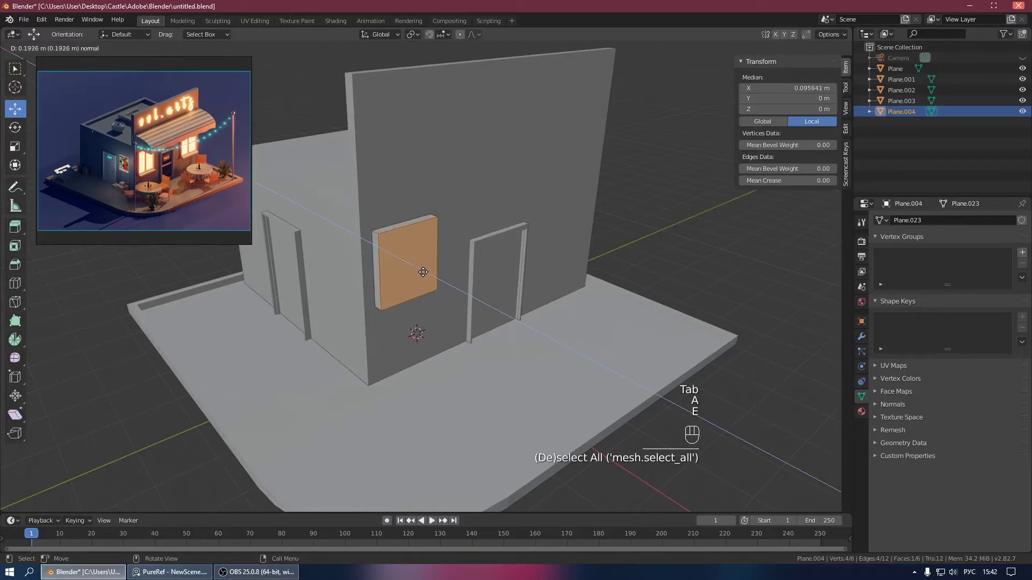
drag(482, 262, 504, 257)
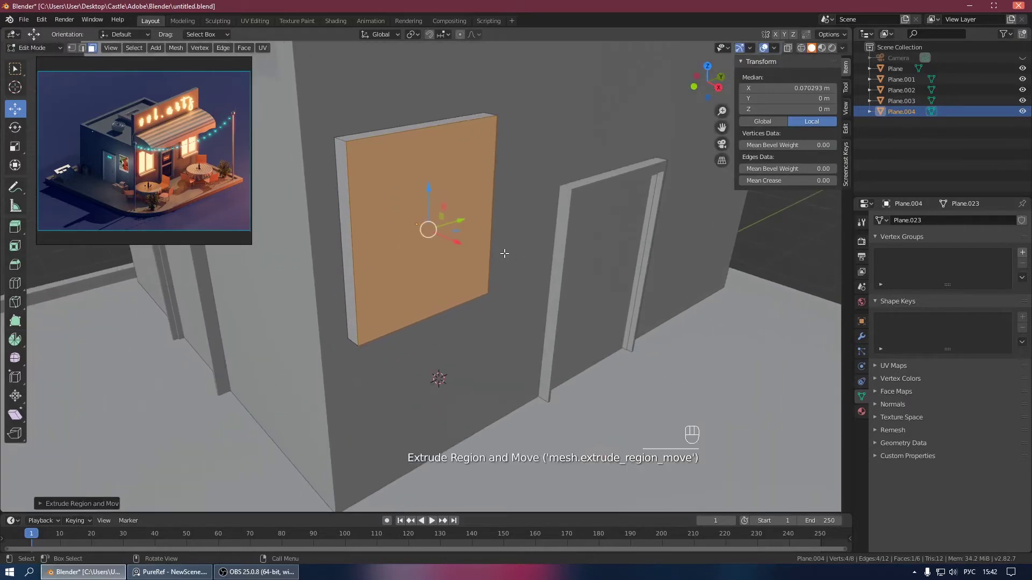
key(ctrl+r)
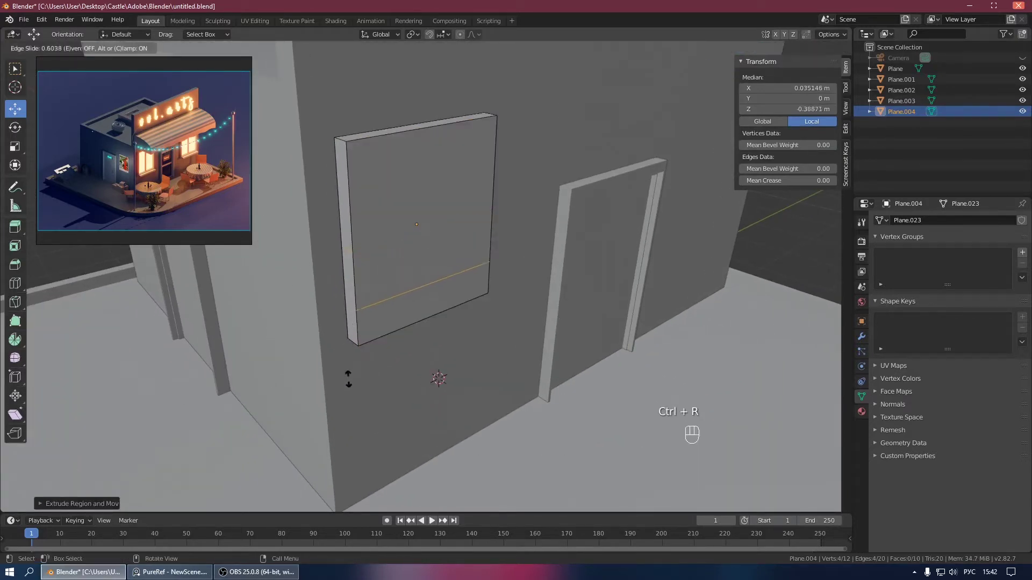
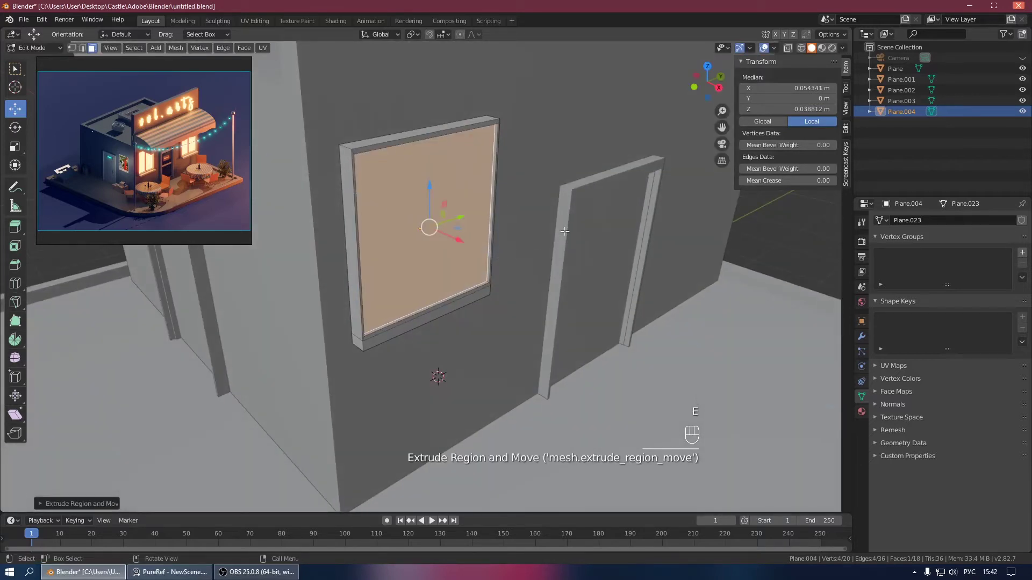
key(e)
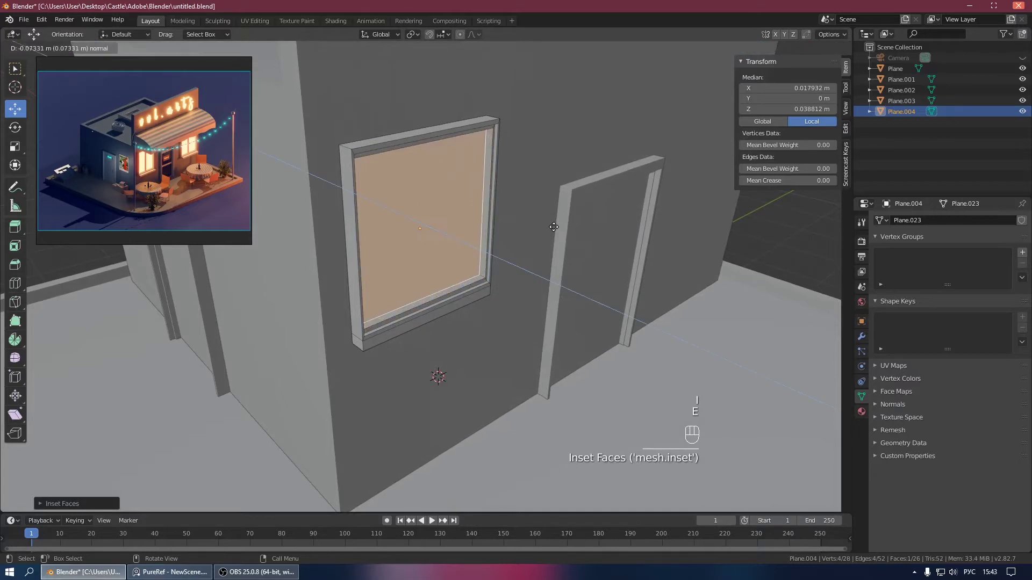
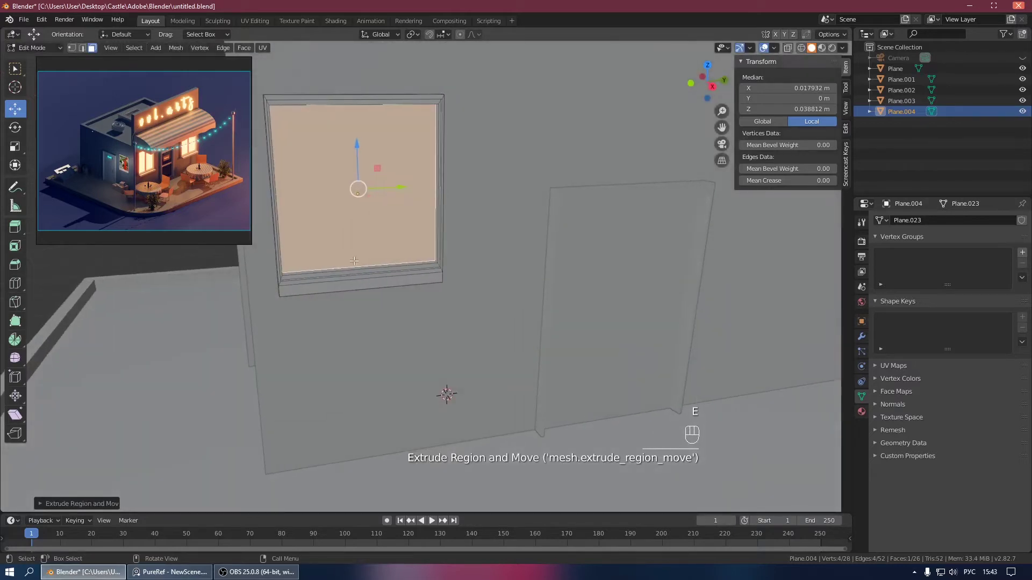
key(ctrl+r)
drag(368, 275, 411, 272)
key(ctrl+b)
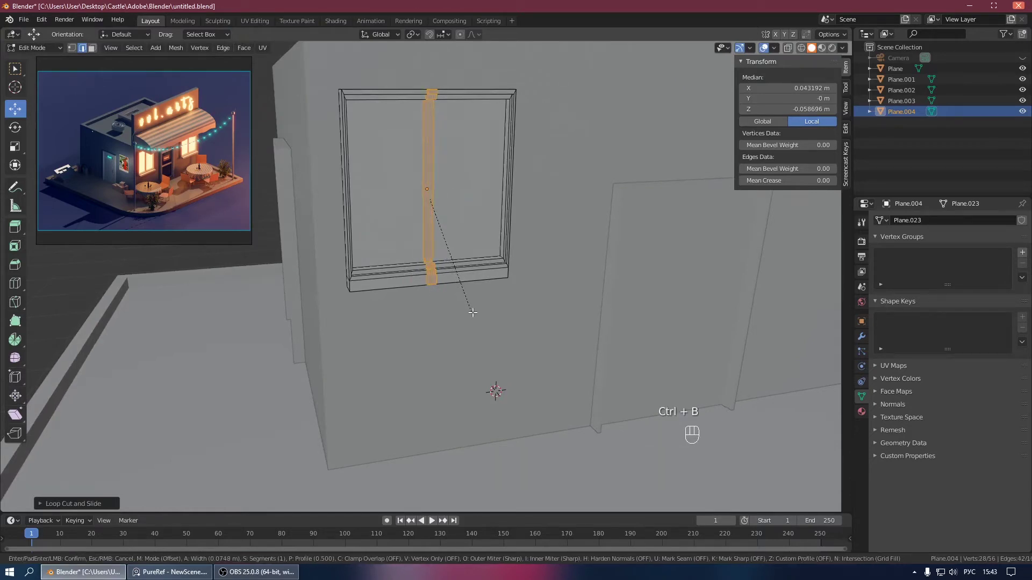
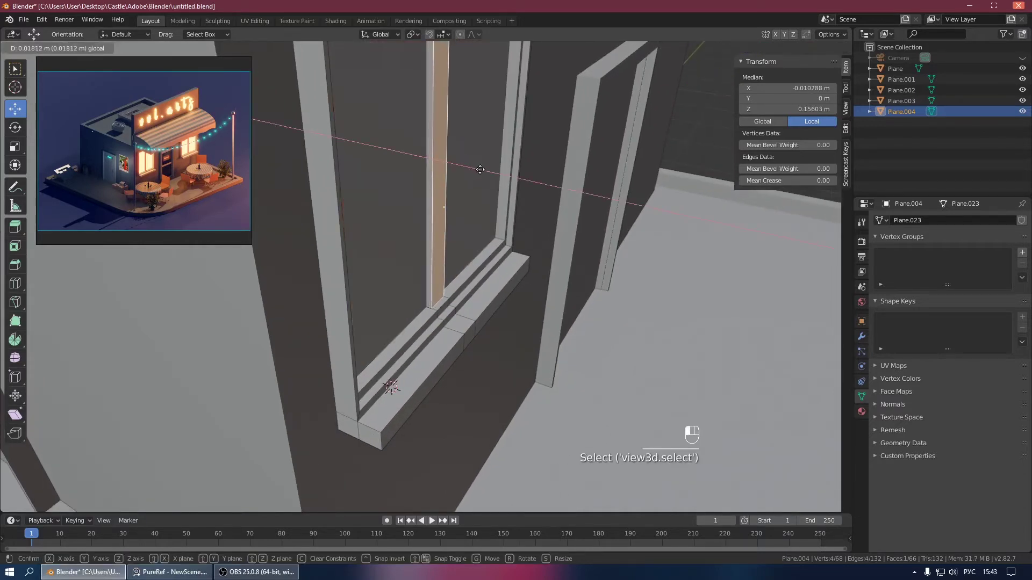
Step: Move the window's edges to form the sill and settle the frame on the wall
key(Tab)
drag(406, 175, 384, 175)
drag(401, 192, 458, 198)
drag(461, 174, 492, 188)
drag(491, 188, 507, 186)
click(625, 155)
drag(585, 144, 516, 146)
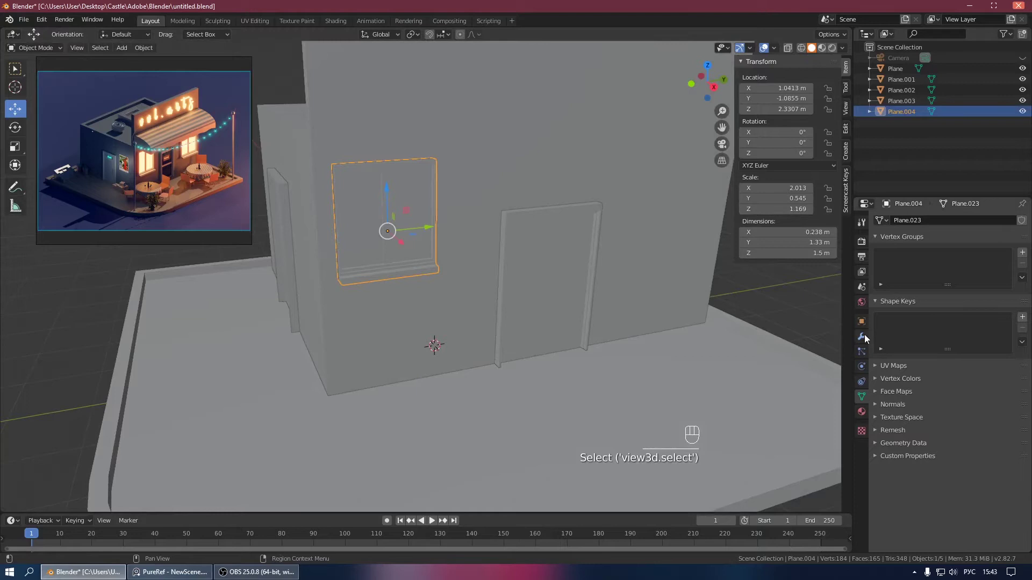
Step: Set up the mirrored window frames in the Properties panel and save the file
click(866, 337)
drag(895, 218, 821, 332)
click(1018, 332)
click(882, 279)
click(883, 290)
click(672, 277)
key(ctrl+s)
Step: Position the mirrored window frames along the front wall
drag(591, 246, 667, 260)
drag(551, 271, 497, 269)
click(416, 259)
click(447, 255)
drag(445, 253, 528, 240)
drag(482, 252, 378, 250)
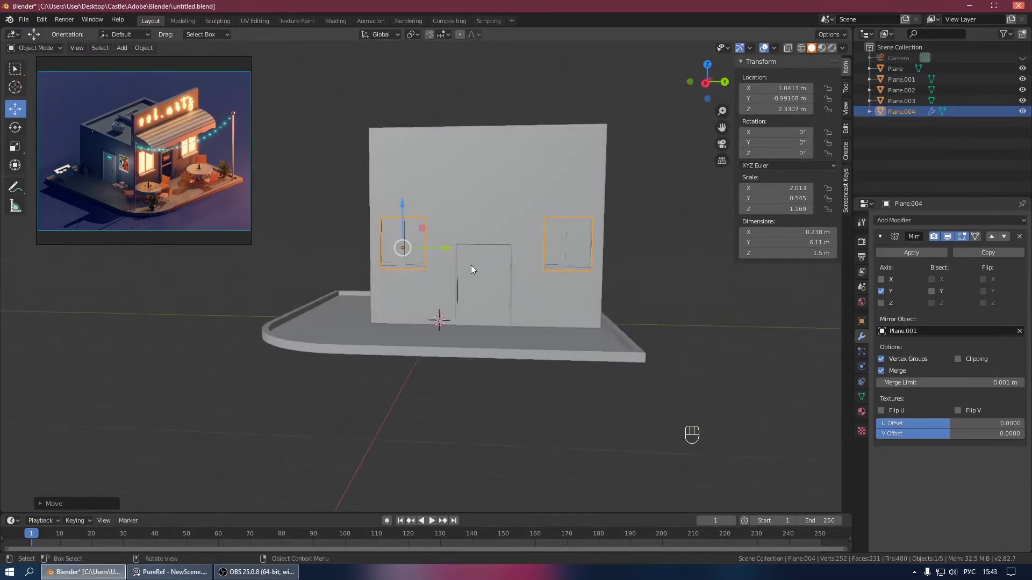
drag(475, 272, 531, 280)
Step: Slim the front wall's thickness by scaling it along Y in front view
key(KP_3)
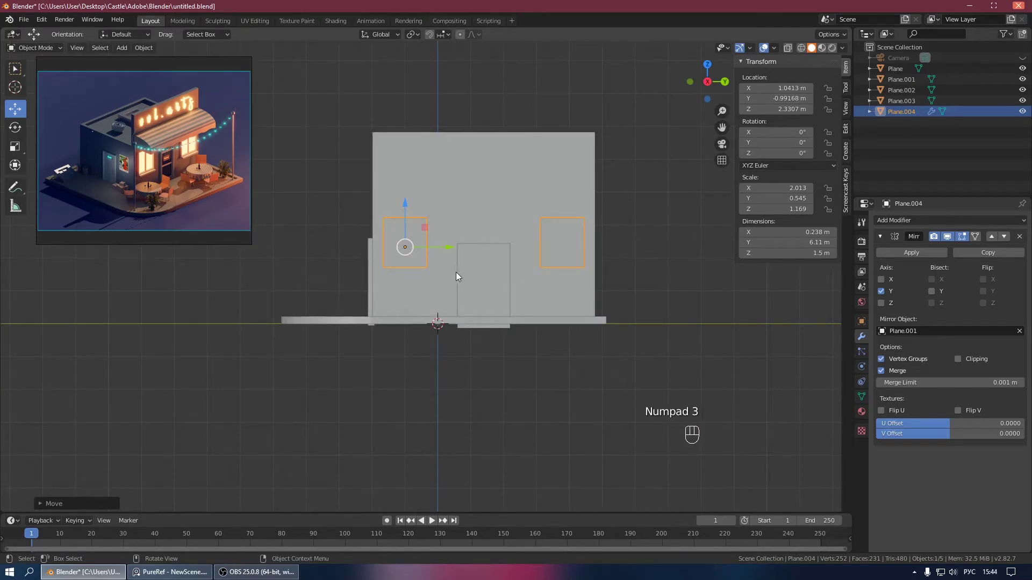
drag(452, 283, 447, 306)
click(468, 288)
key(KP_3)
drag(589, 284, 596, 296)
key(s)
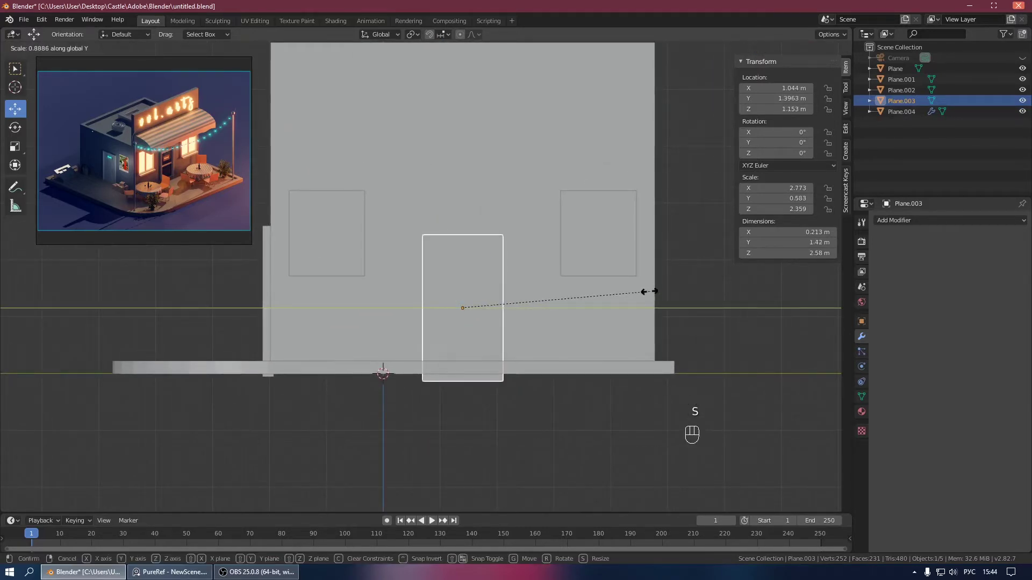
key(Tab)
Step: Enter Edit Mode on the wall and select the door opening's top edge
drag(494, 228, 374, 269)
key(1)
drag(489, 223, 343, 258)
click(466, 181)
Step: Move the door opening's top edge up along Z to about 0.54 m, checking in X-ray and wireframe
key(ctrl+z)
middle_click(522, 218)
key(alt+z)
drag(500, 216, 390, 264)
key(KP_1)
key(KP_3)
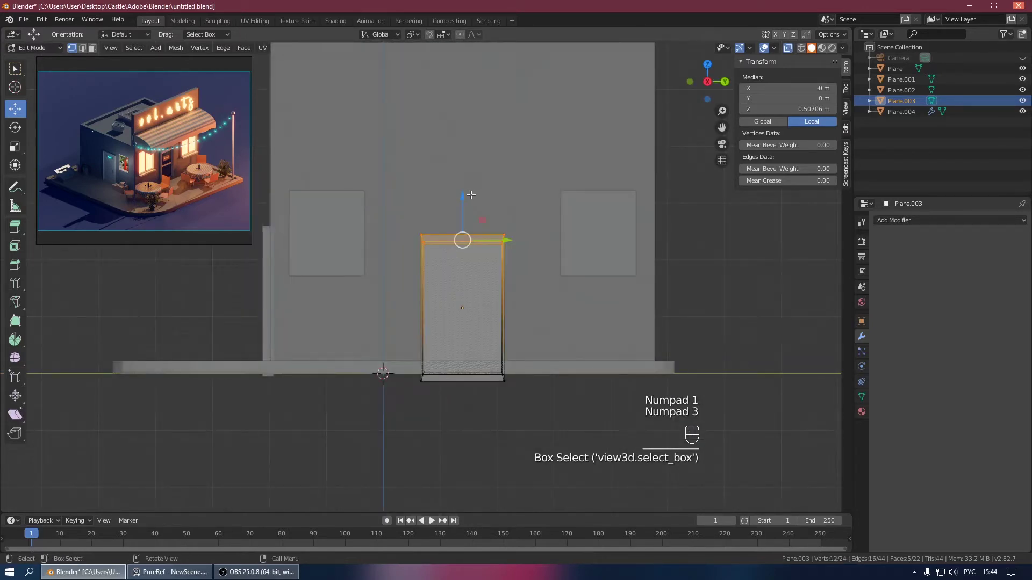
click(467, 194)
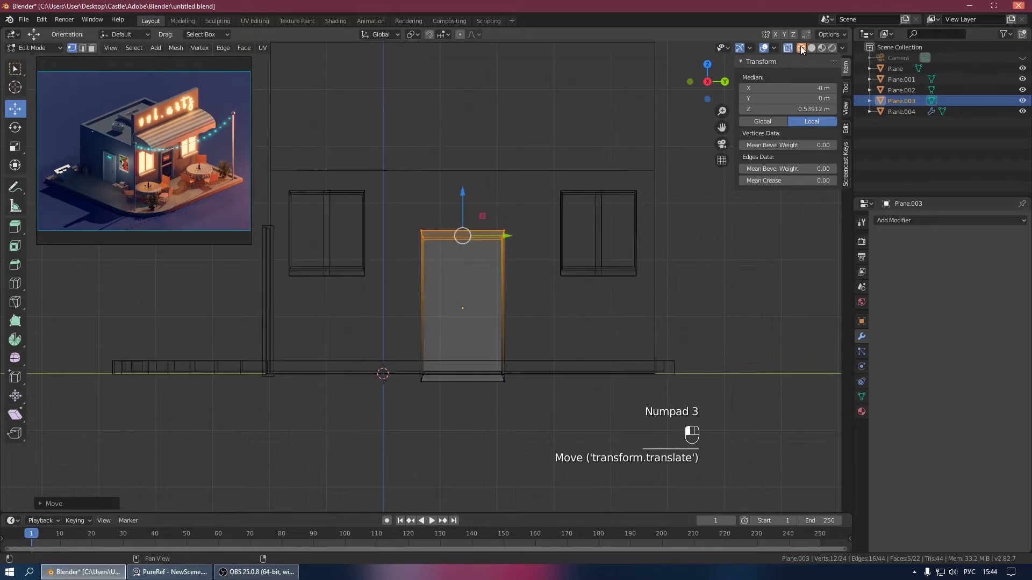
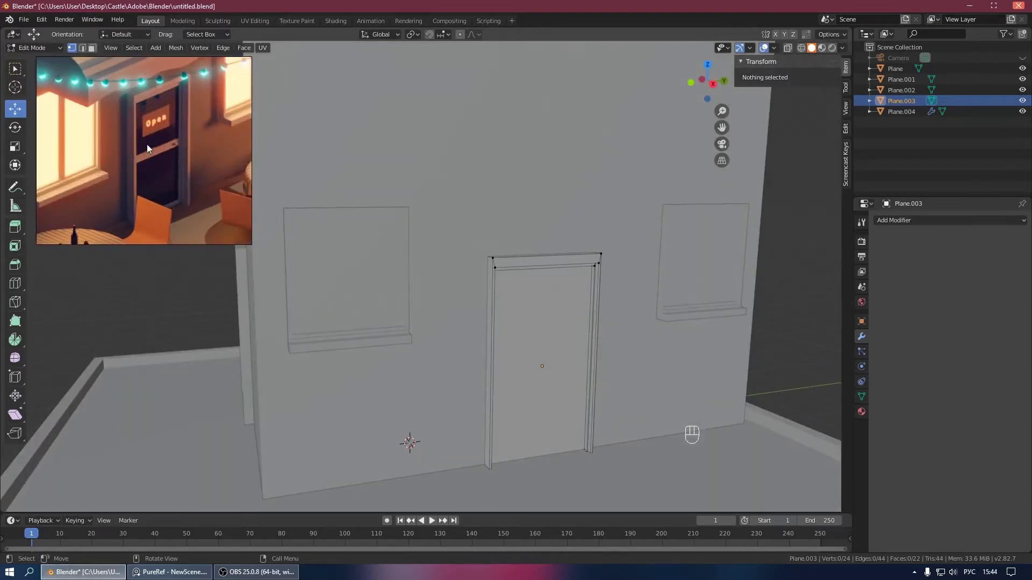
Step: Loop-cut around the door opening and inset its face to form a door frame
key(Tab)
drag(497, 294, 437, 263)
key(Tab)
key(ctrl+r)
key(ctrl+b)
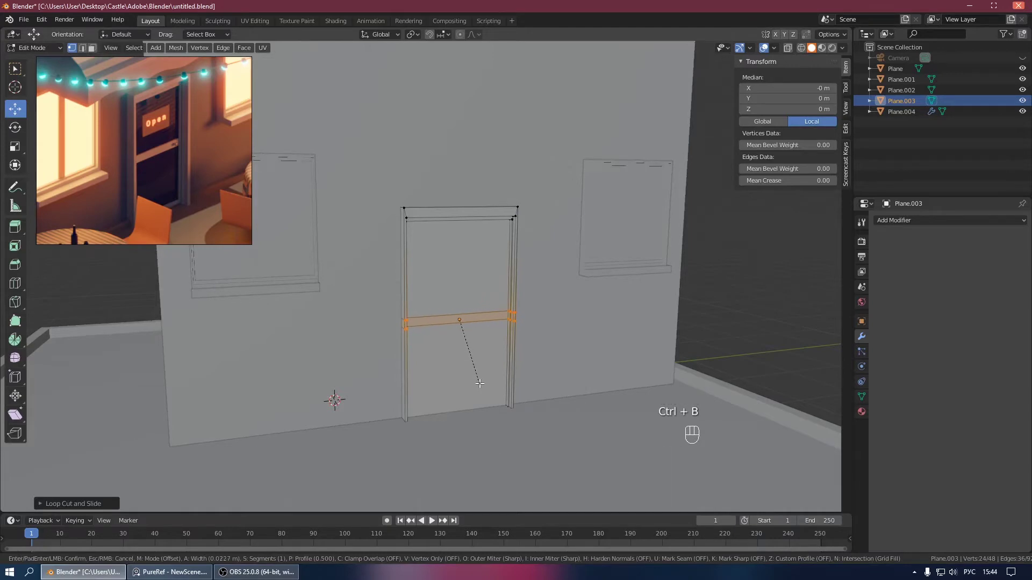
key(KP_Divide)
key(Tab)
drag(466, 314, 507, 324)
Step: Push the door panel into the wall along the depth axis and split it with horizontal loop cuts
key(Tab)
middle_click(459, 305)
key(3)
click(415, 202)
middle_click(452, 211)
click(429, 344)
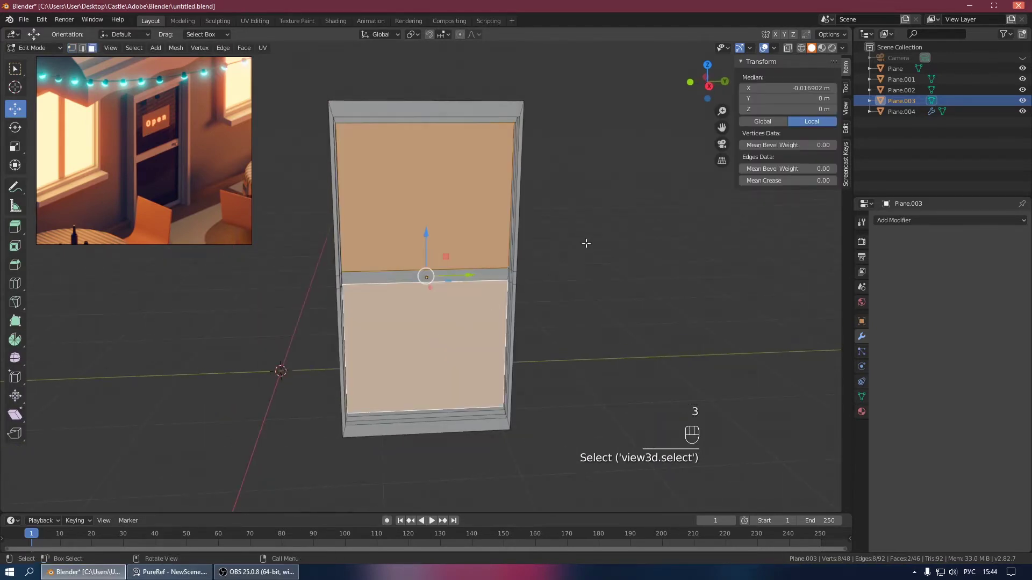
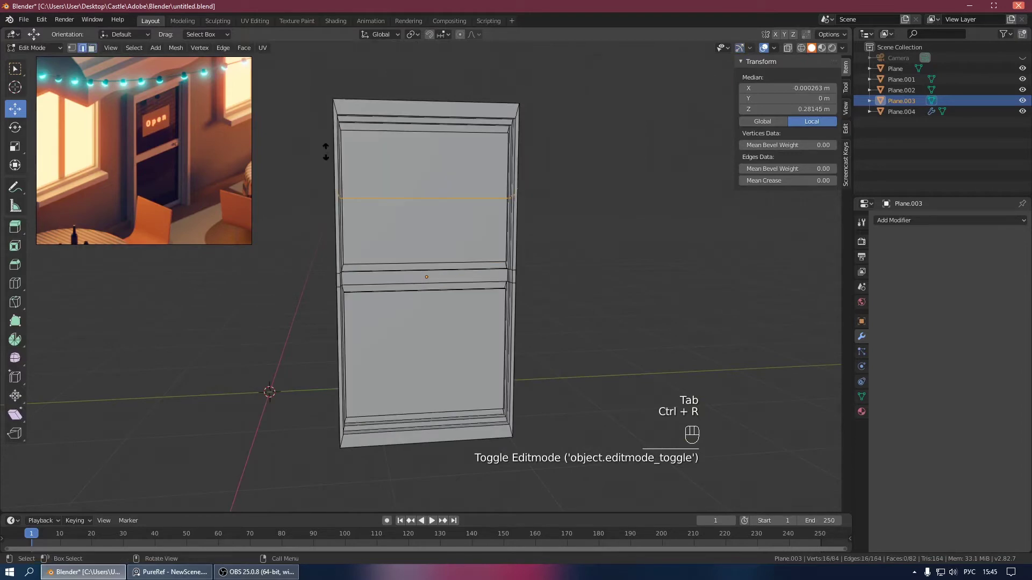
Step: Leave the door mesh, save, and orbit around the building to look down onto the roof
key(ctrl+z)
key(Tab)
key(ctrl+s)
key(KP_Divide)
drag(446, 246, 548, 269)
click(609, 202)
drag(566, 201, 505, 191)
drag(505, 191, 549, 191)
drag(443, 243, 610, 228)
drag(443, 266, 483, 282)
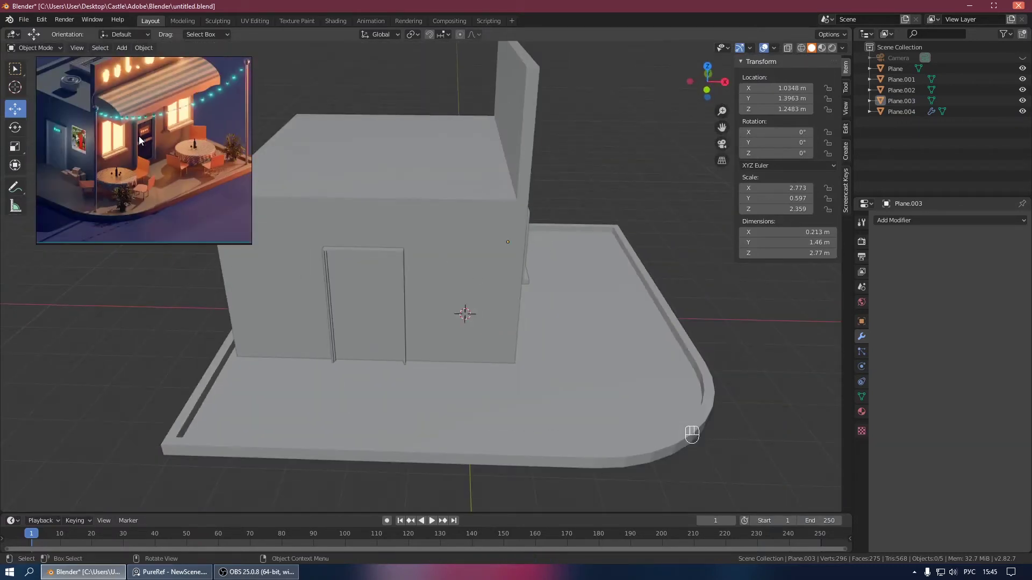
drag(398, 214, 358, 214)
drag(352, 222, 448, 242)
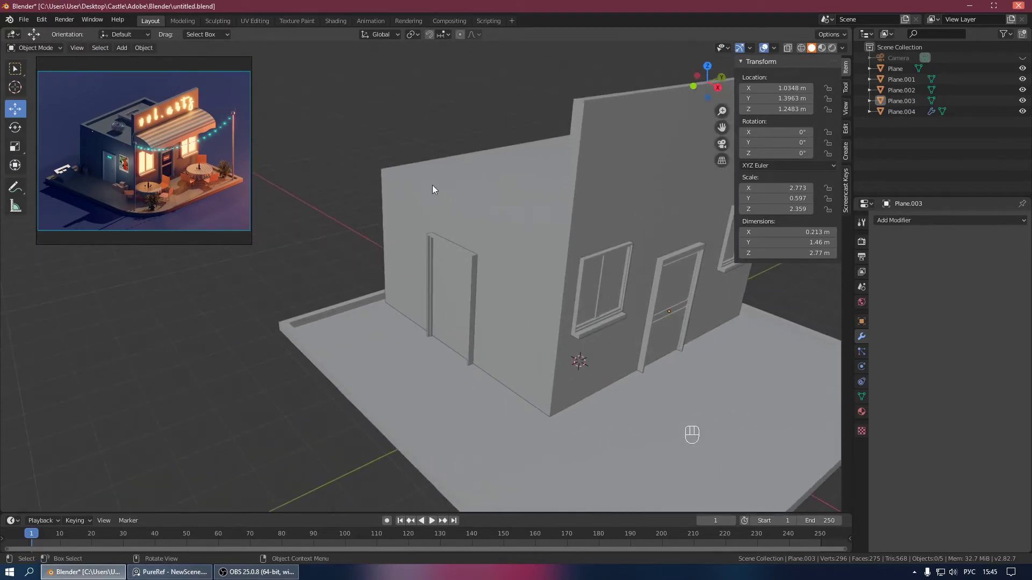
drag(489, 201, 563, 215)
drag(440, 171, 449, 240)
Step: Inset the building's top face to give the roof a raised rim around a recessed centre
click(415, 217)
key(Tab)
click(413, 213)
key(3)
click(425, 212)
click(420, 197)
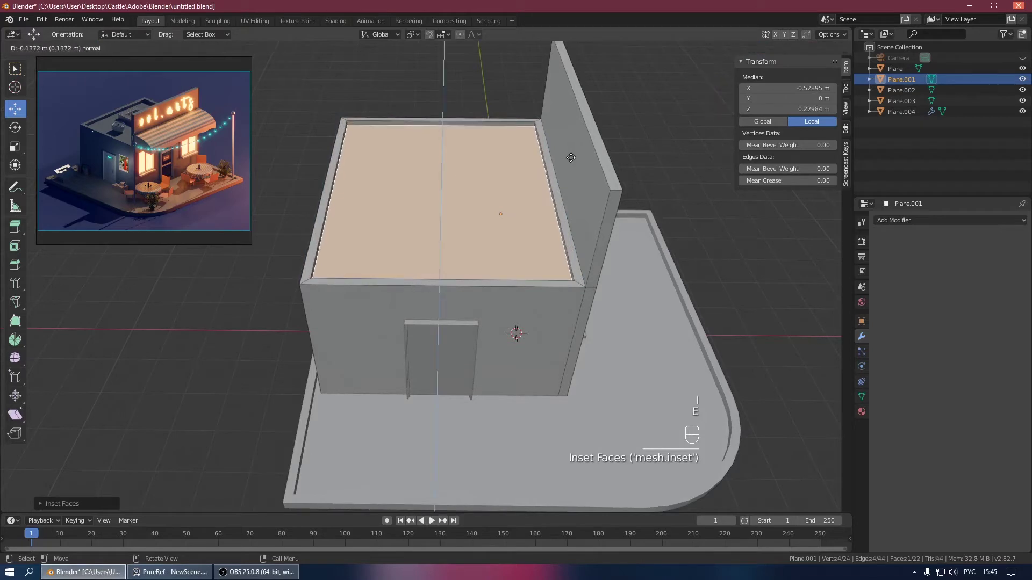
key(Tab)
Step: Recentre the building block's origin on its geometry and review the roof
drag(456, 178, 509, 187)
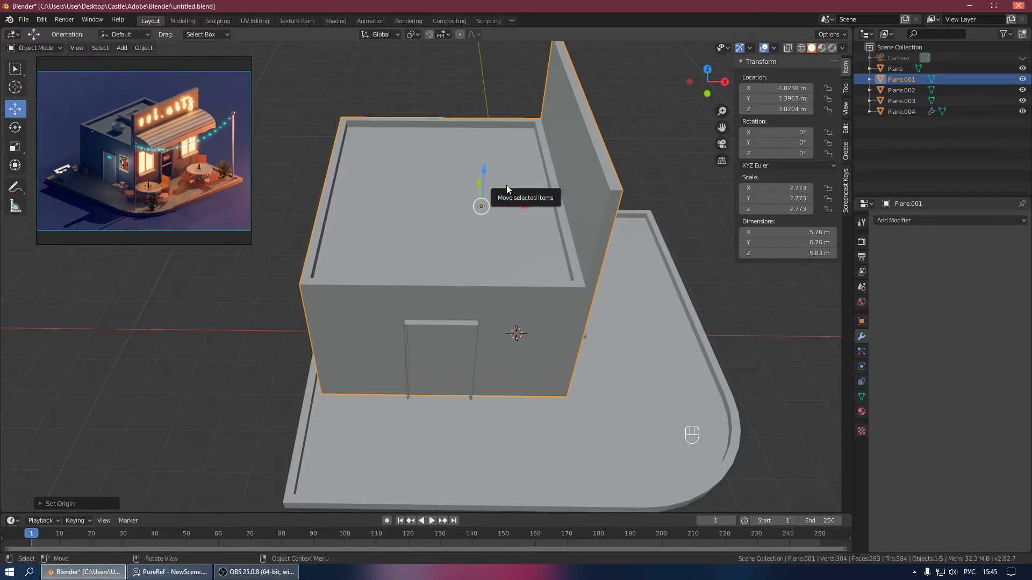
drag(470, 176, 414, 157)
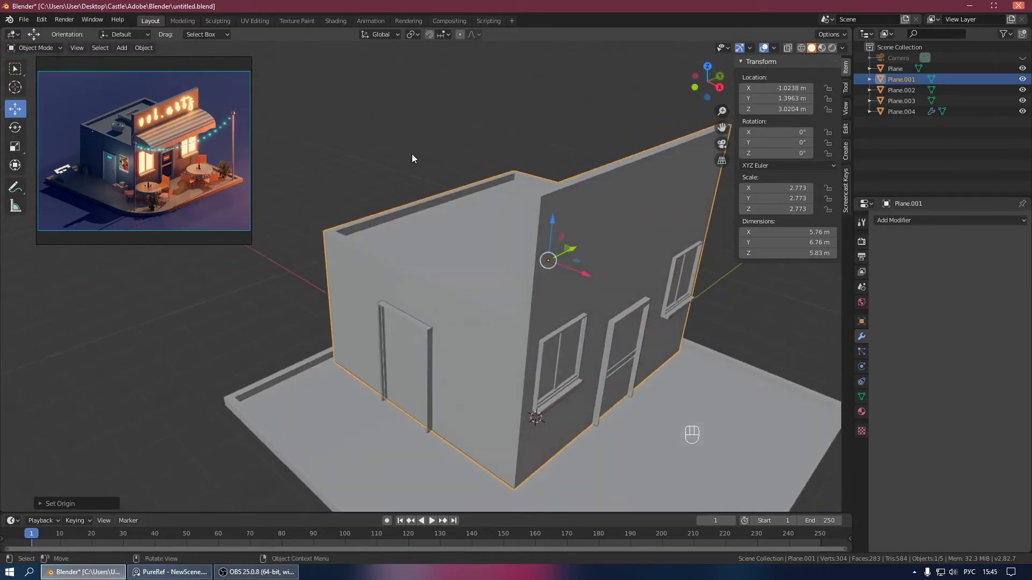
drag(401, 171, 467, 170)
drag(437, 200, 458, 208)
drag(506, 232, 555, 242)
key(shift+a)
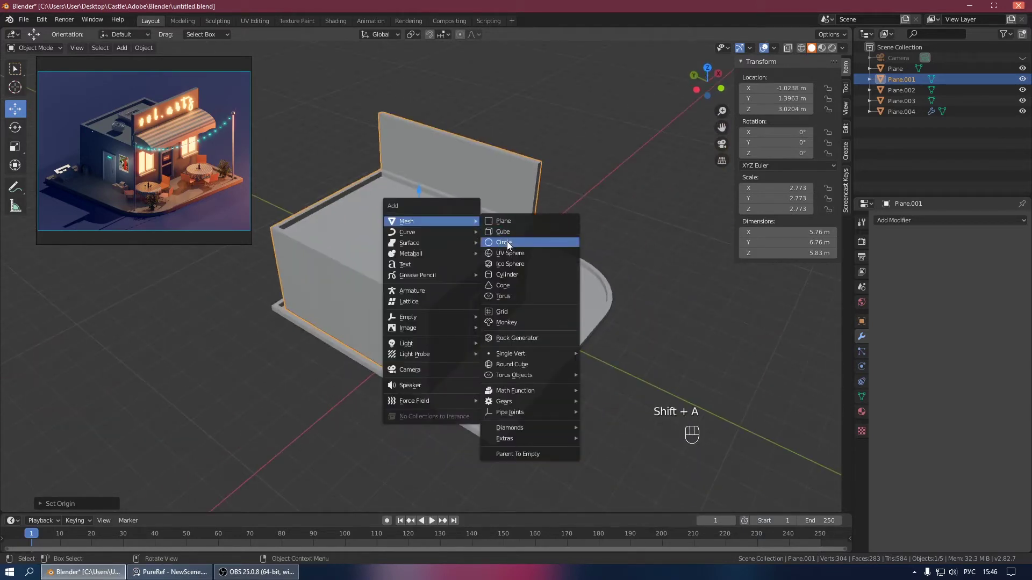
Step: Add a circle mesh, shrink it to vent size and lower it vertically onto the roof
drag(500, 244, 518, 258)
drag(447, 215, 396, 187)
drag(490, 274, 479, 185)
drag(451, 213, 433, 230)
drag(563, 235, 529, 242)
drag(526, 242, 596, 247)
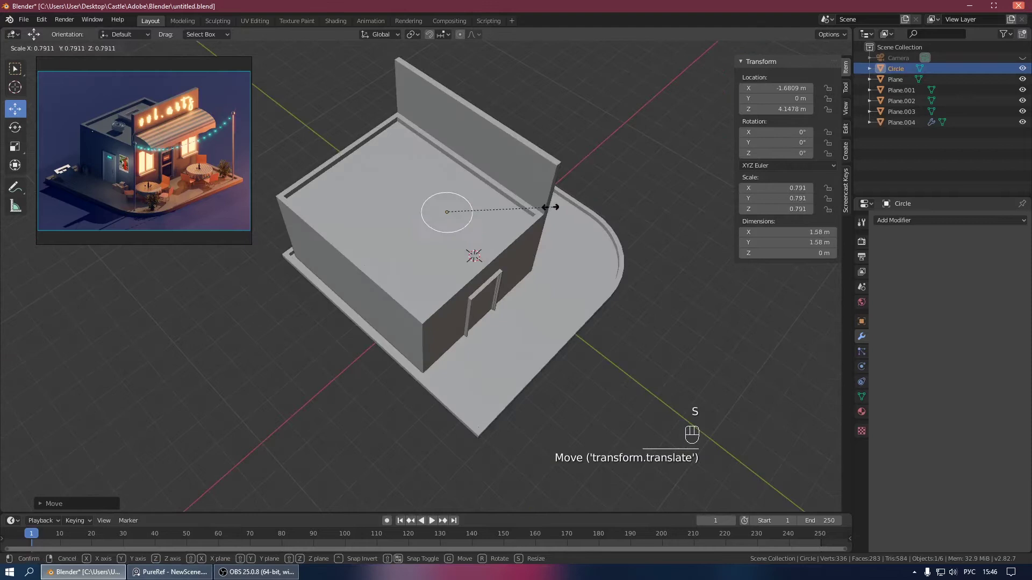
drag(487, 184, 443, 152)
drag(470, 209, 414, 244)
key(KP_7)
key(g)
drag(407, 258, 428, 183)
key(s)
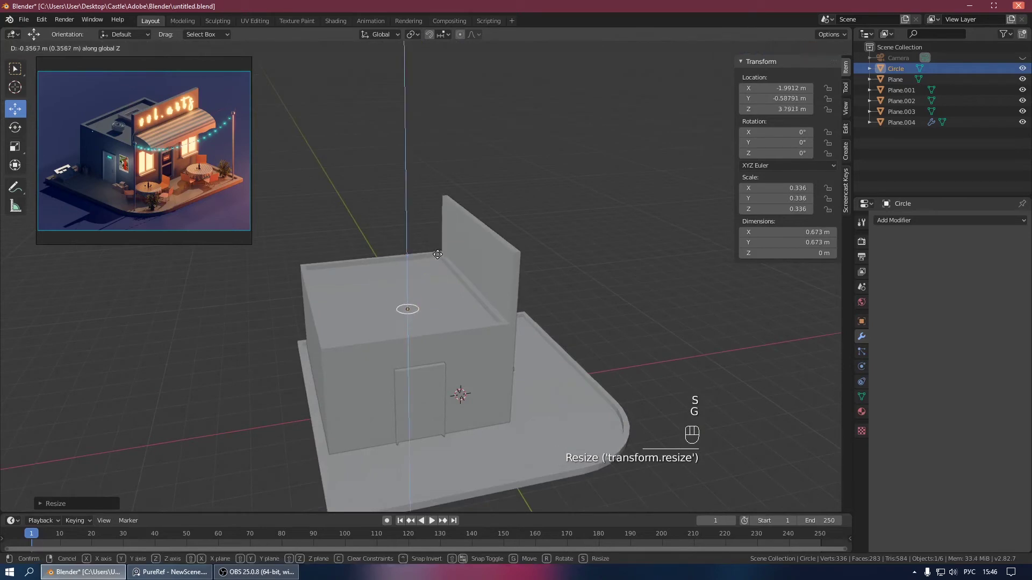
drag(422, 299, 435, 273)
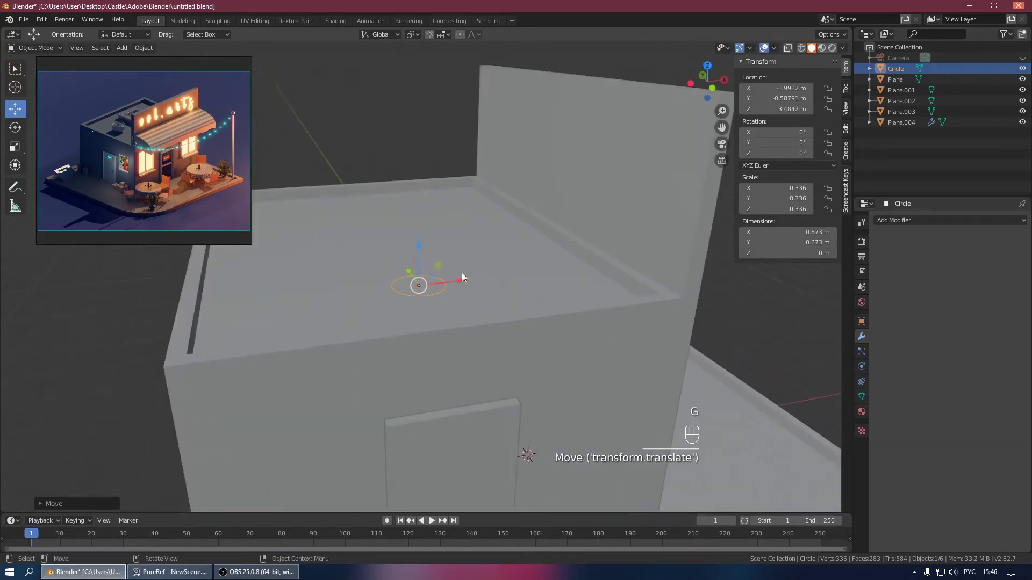
Step: Extrude the circle into a wall, add a smaller inner ring, raise it and fill the top
key(Tab)
key(a)
key(1)
key(a)
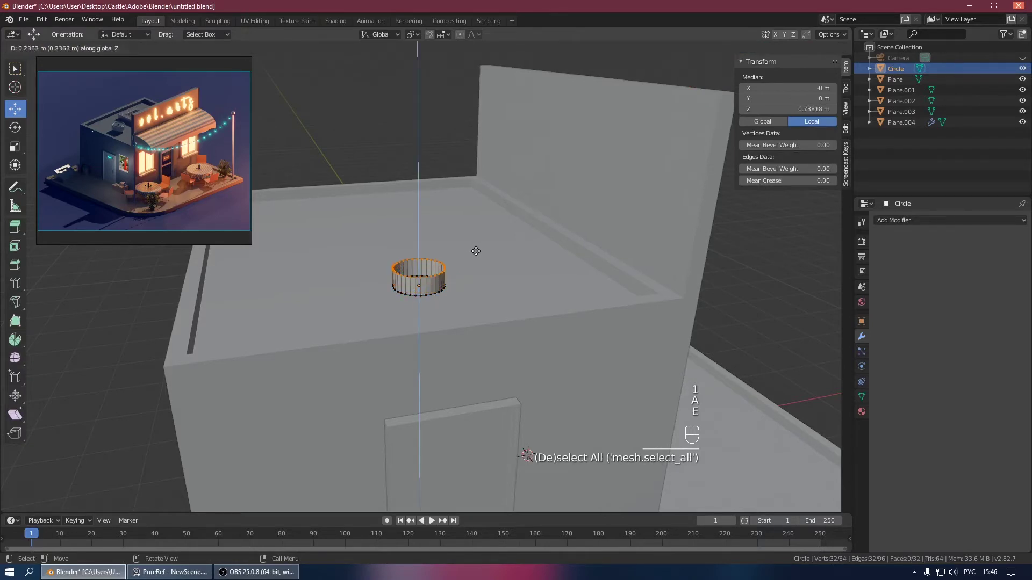
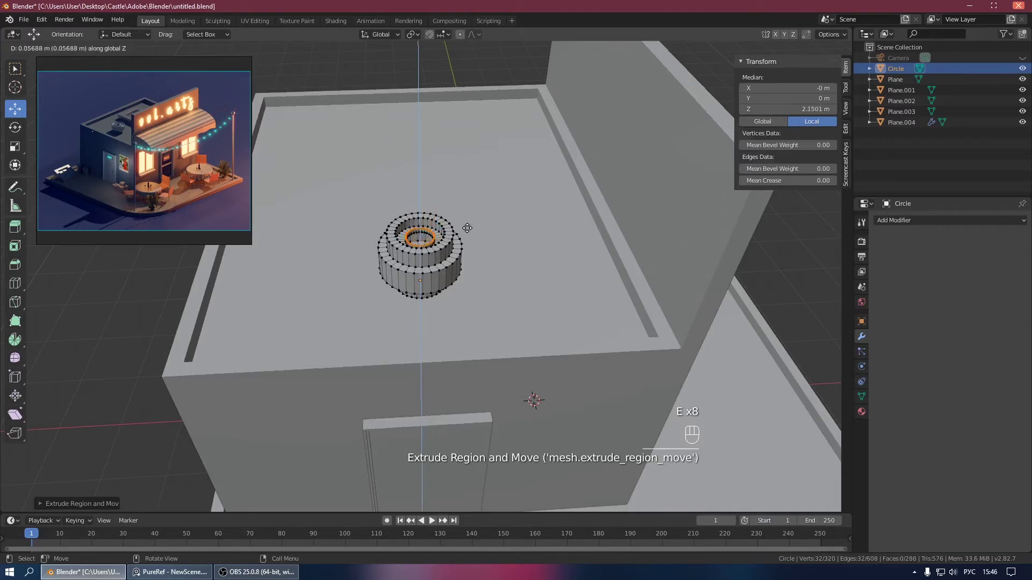
key(s)
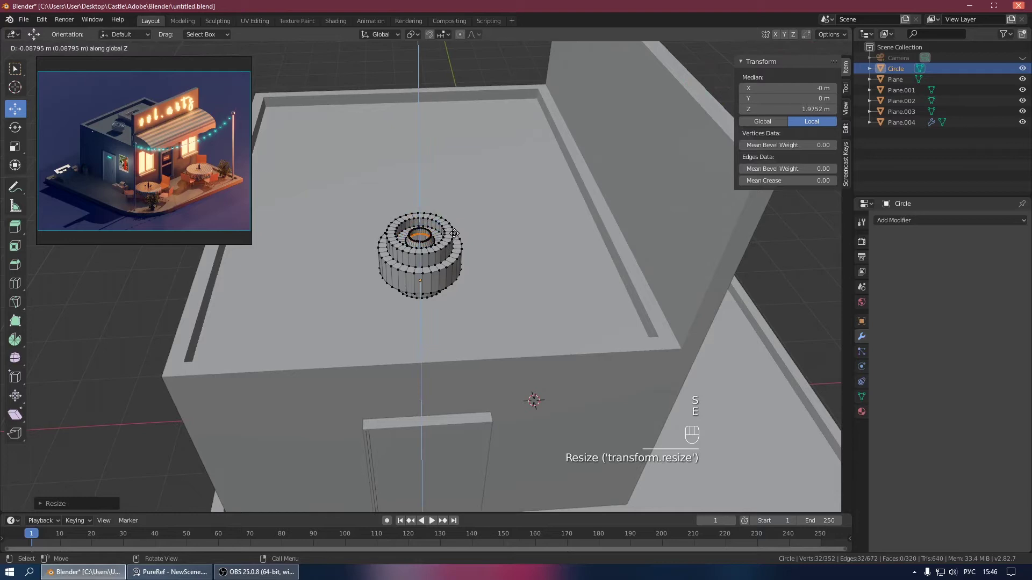
key(f)
key(ctrl+z)
key(ctrl+z)
key(e)
key(e)
key(f)
key(Tab)
Step: Shape the vent's top ring along one axis and leave mesh editing to inspect the vent
drag(460, 247, 487, 238)
middle_click(472, 205)
click(479, 199)
middle_click(479, 201)
drag(419, 209, 421, 228)
key(KP_0)
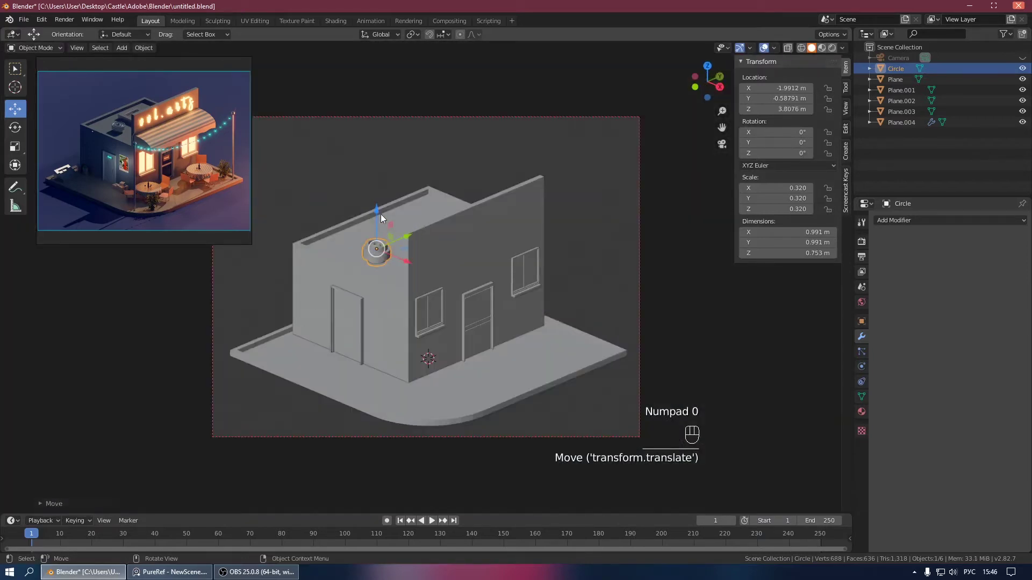
click(379, 214)
click(524, 162)
drag(381, 254, 375, 214)
Step: Move the vent along the roof and settle its height, then save the project
key(KP_0)
drag(381, 221, 424, 199)
drag(450, 203, 469, 198)
click(455, 205)
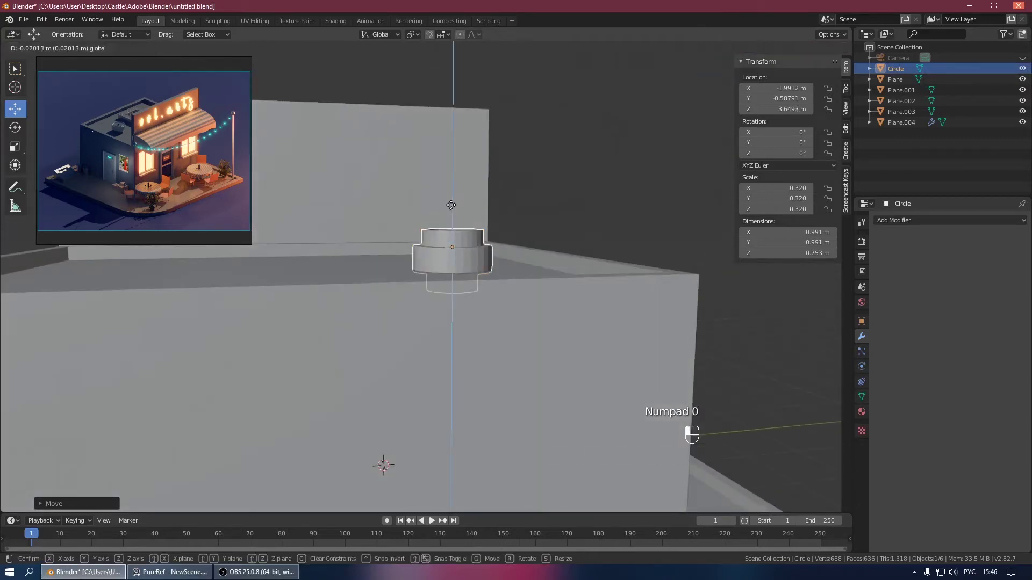
drag(445, 209, 402, 224)
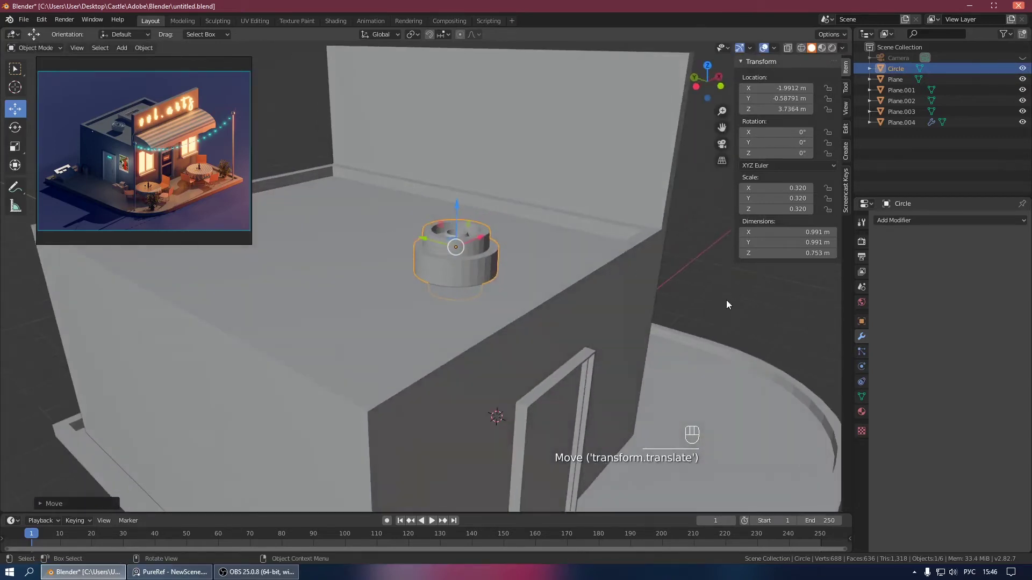
key(ctrl+s)
drag(603, 292, 548, 300)
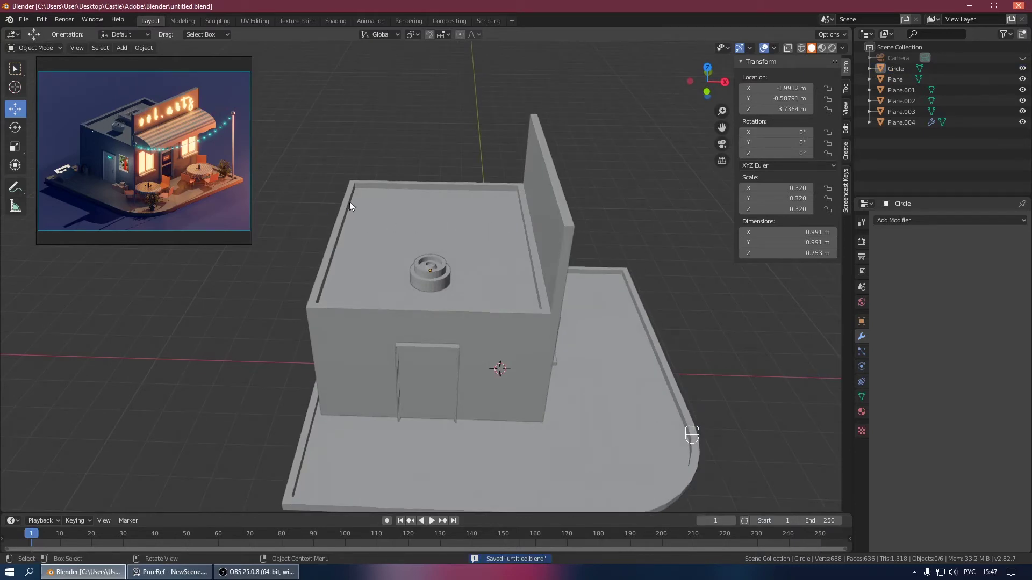
Step: Add a plane mesh on the roof and shrink it to hatch size
drag(354, 213, 427, 222)
key(shift+a)
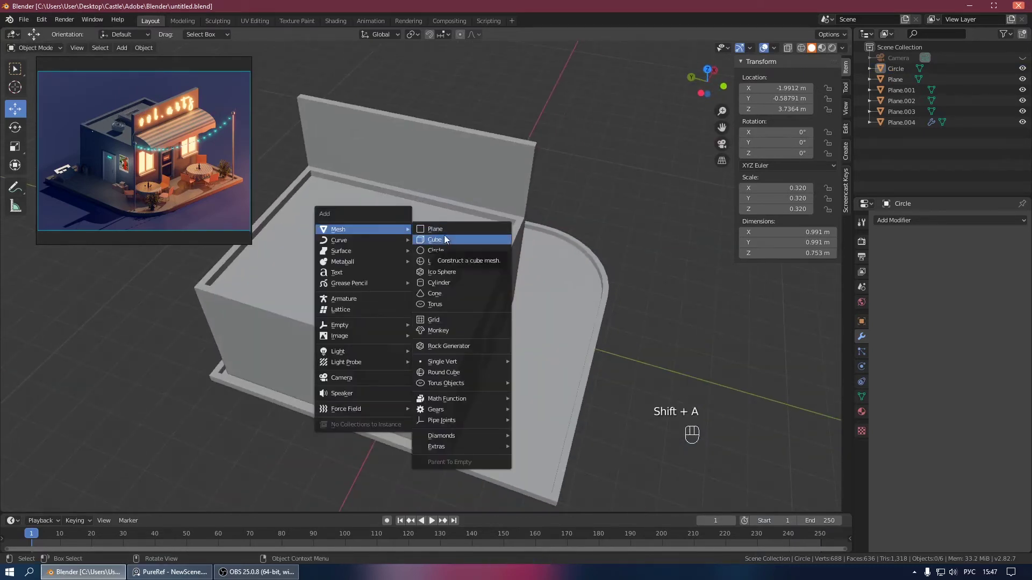
drag(402, 243, 494, 278)
drag(532, 281, 499, 263)
key(KP_7)
key(g)
drag(407, 225, 521, 157)
key(s)
click(466, 237)
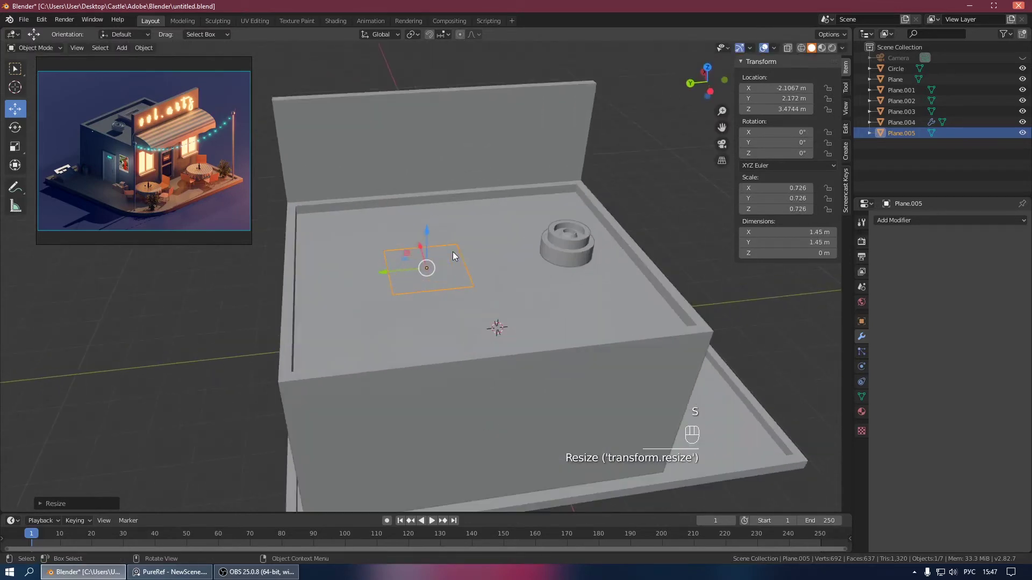
Step: Extrude the square upward, inset its top and push the inner face down into a stepped hatch
key(Tab)
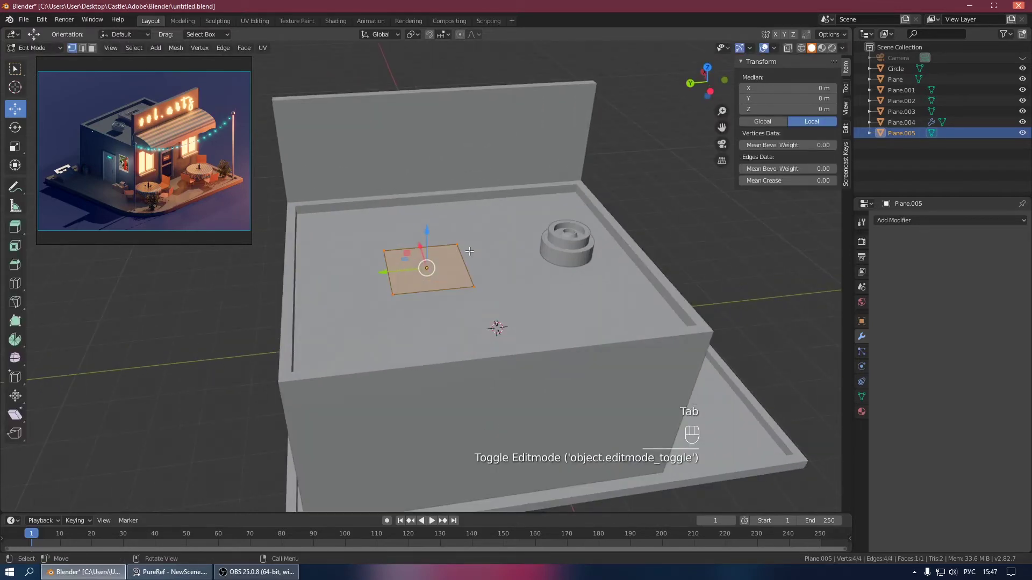
key(s)
key(e)
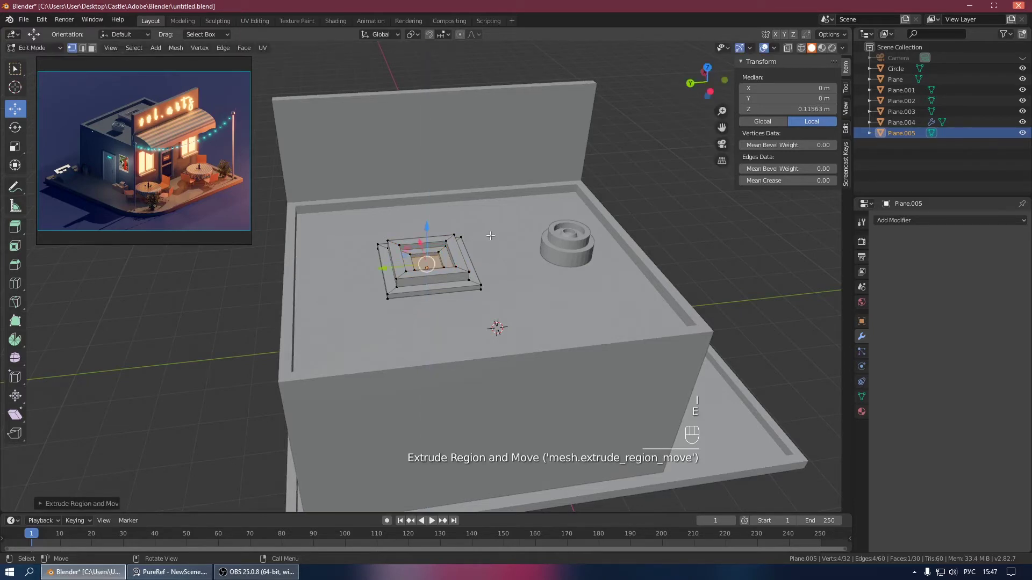
key(Tab)
drag(476, 230, 486, 216)
click(411, 232)
drag(413, 250, 382, 278)
click(451, 284)
key(Tab)
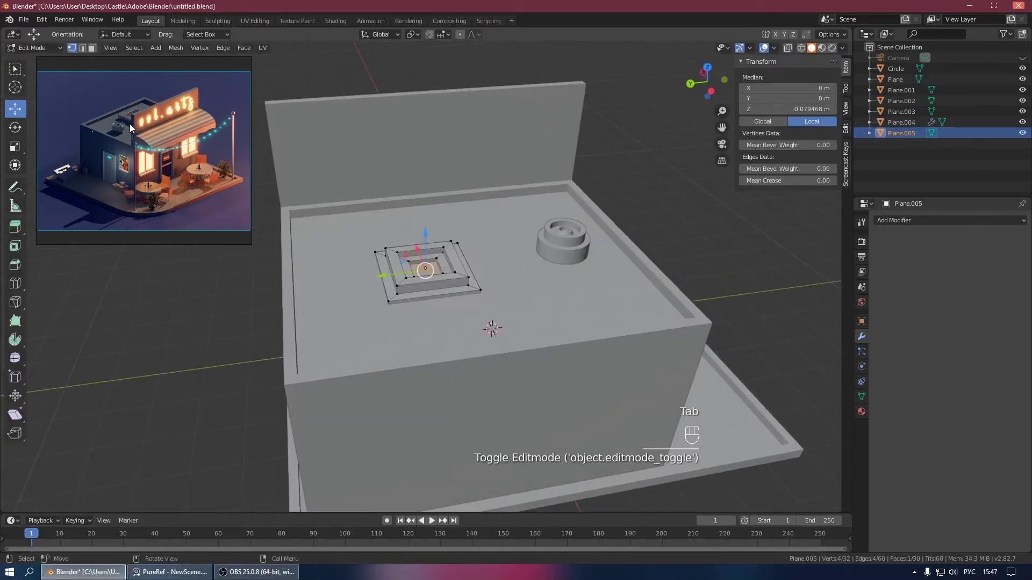
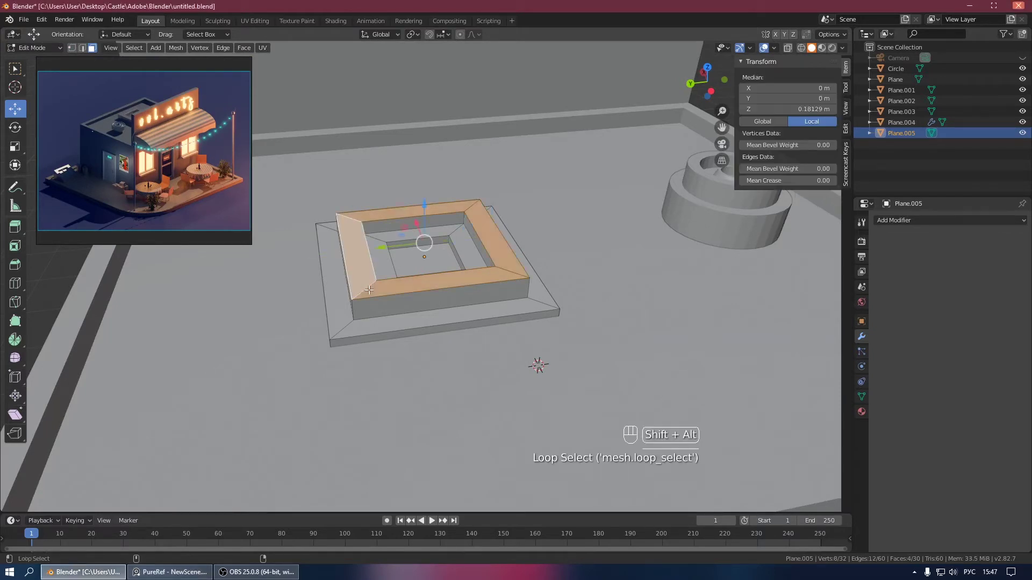
Step: Duplicate the hatch's top ring of faces and separate it into its own object, Plane.006
key(shift+d)
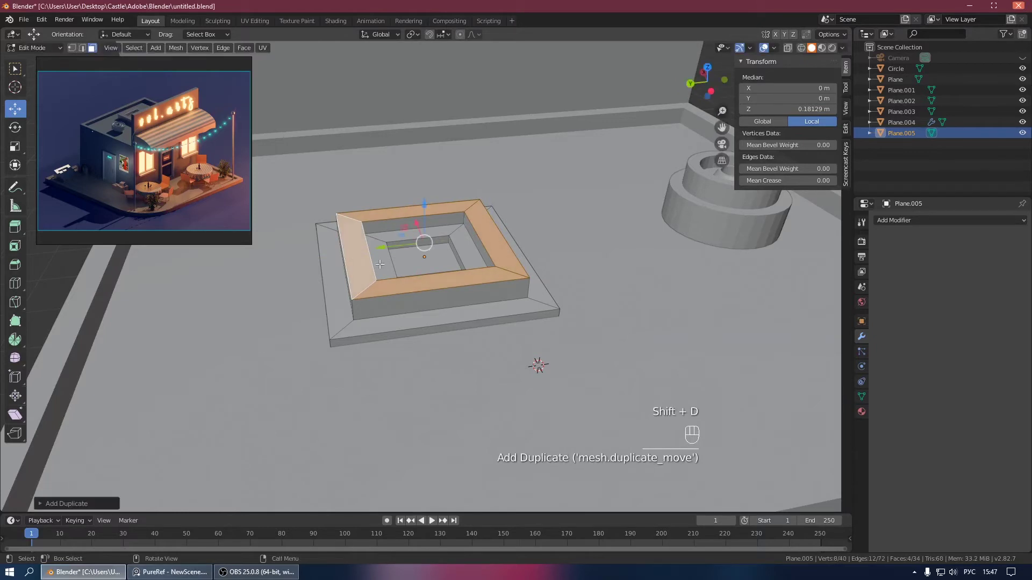
key(p)
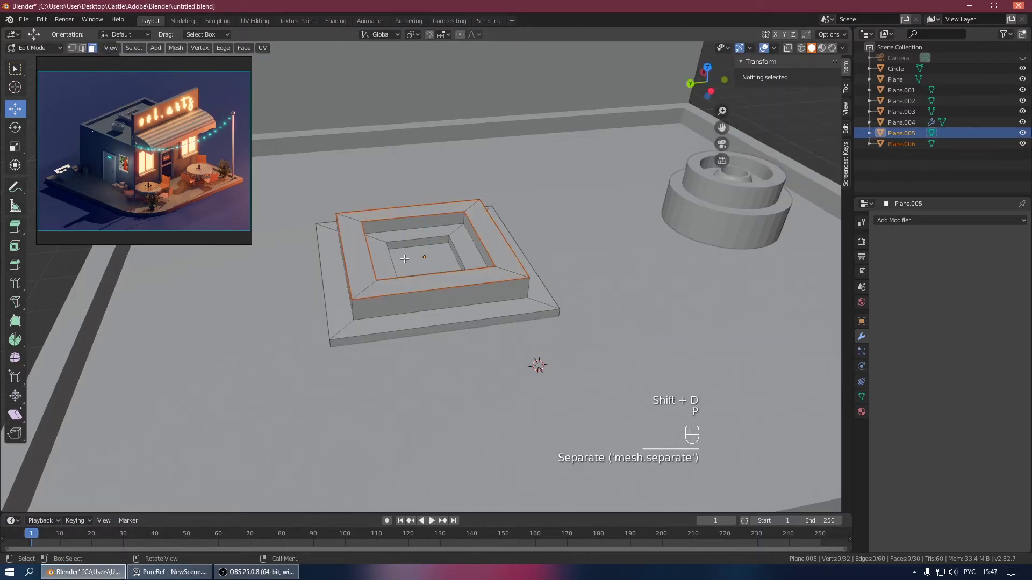
key(Tab)
click(900, 163)
click(895, 139)
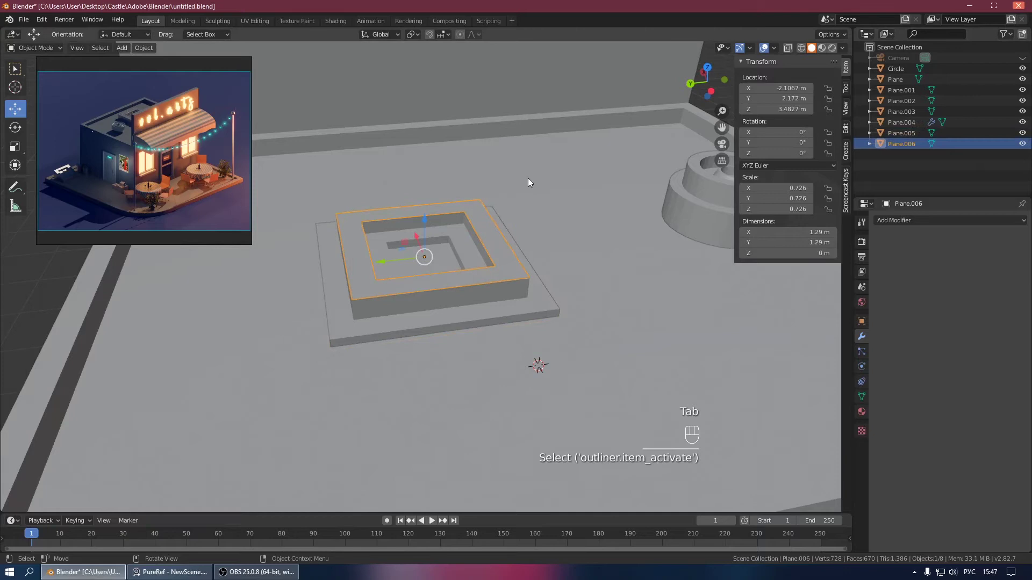
Step: Isolate the separated ring and fill its centre hole to make a solid square face
key(KP_Divide)
key(ctrl+s)
key(Tab)
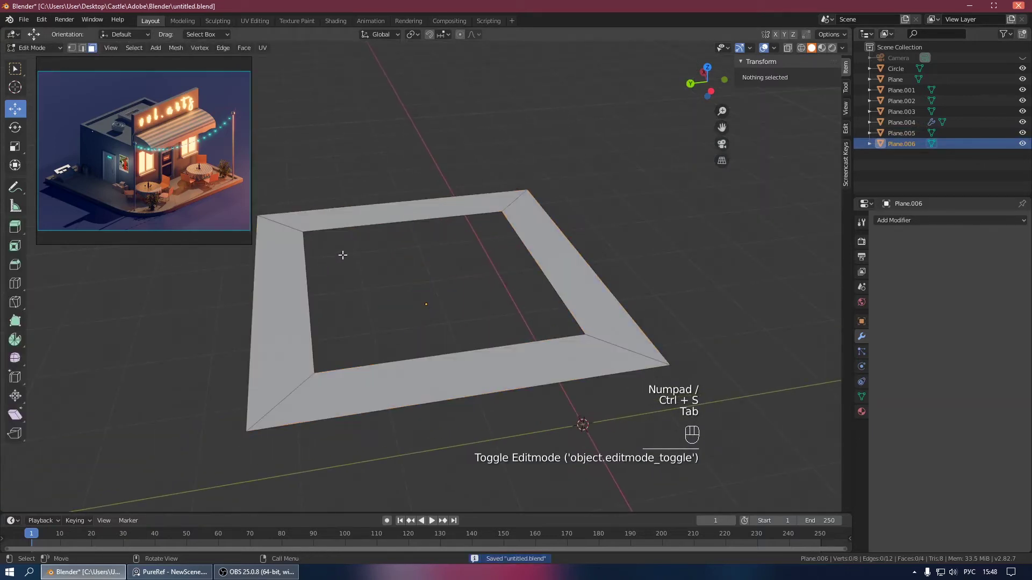
key(2)
key(f)
key(Tab)
key(KP_Divide)
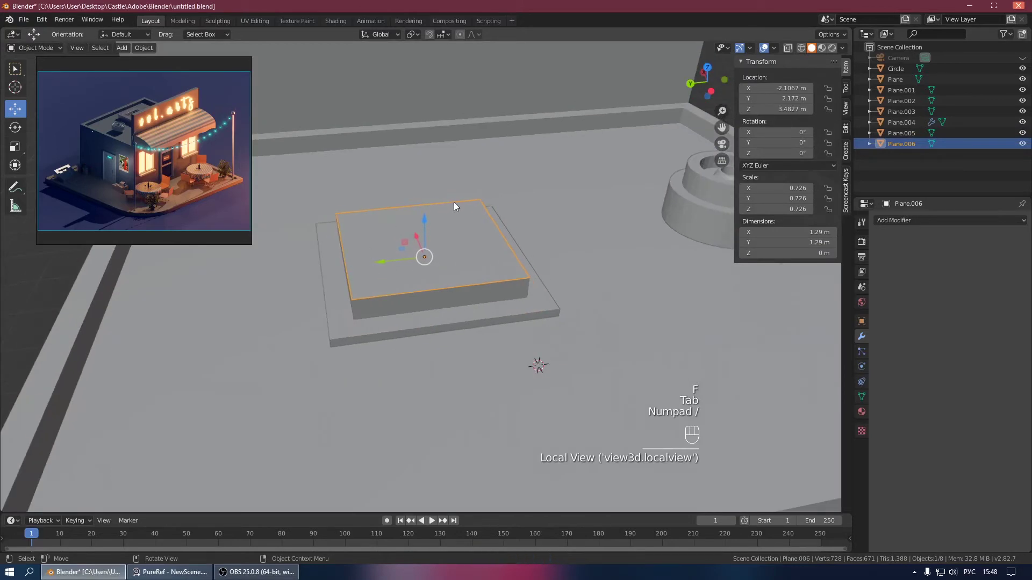
Step: Subdivide the filled square into a grid of faces and save the file
key(Tab)
key(a)
drag(446, 238, 420, 230)
drag(419, 230, 446, 232)
right_click(448, 237)
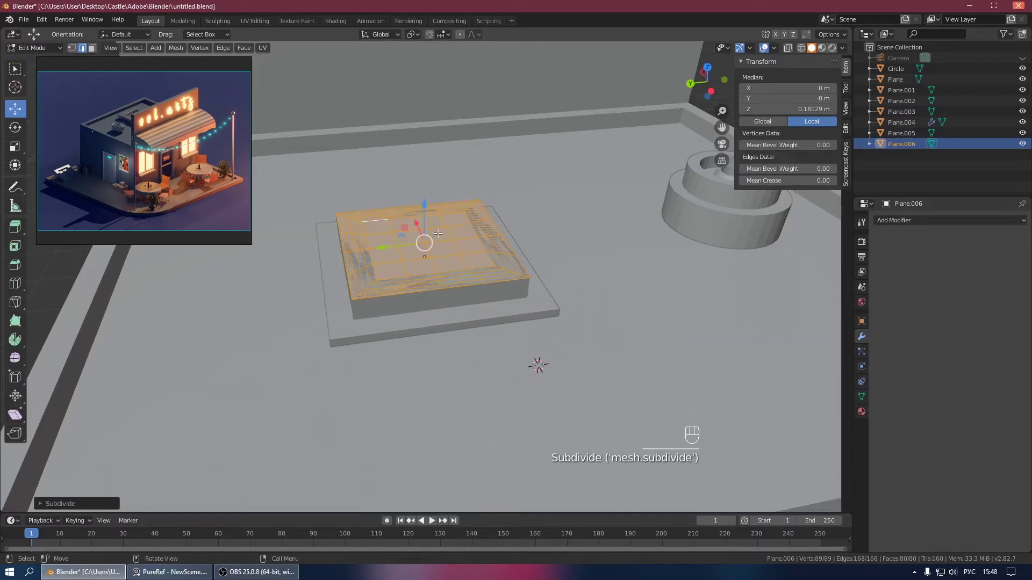
drag(455, 238, 425, 260)
key(Tab)
drag(436, 244, 461, 222)
key(ctrl+s)
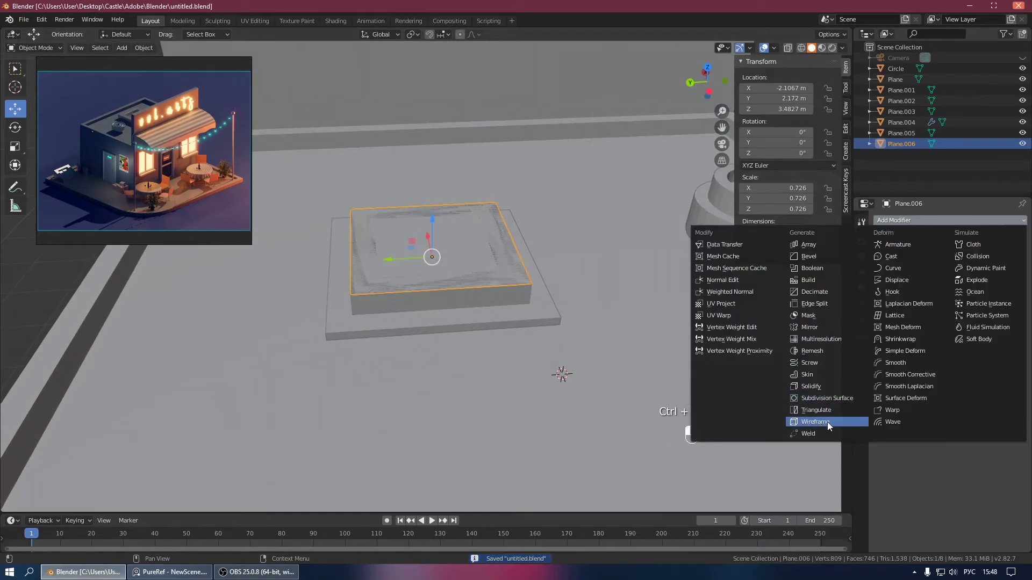
Step: Add a Wireframe modifier with 0.02 m thickness so Plane.006 becomes a lattice grille
drag(555, 314, 524, 321)
click(637, 362)
drag(596, 343, 547, 338)
drag(530, 337, 504, 352)
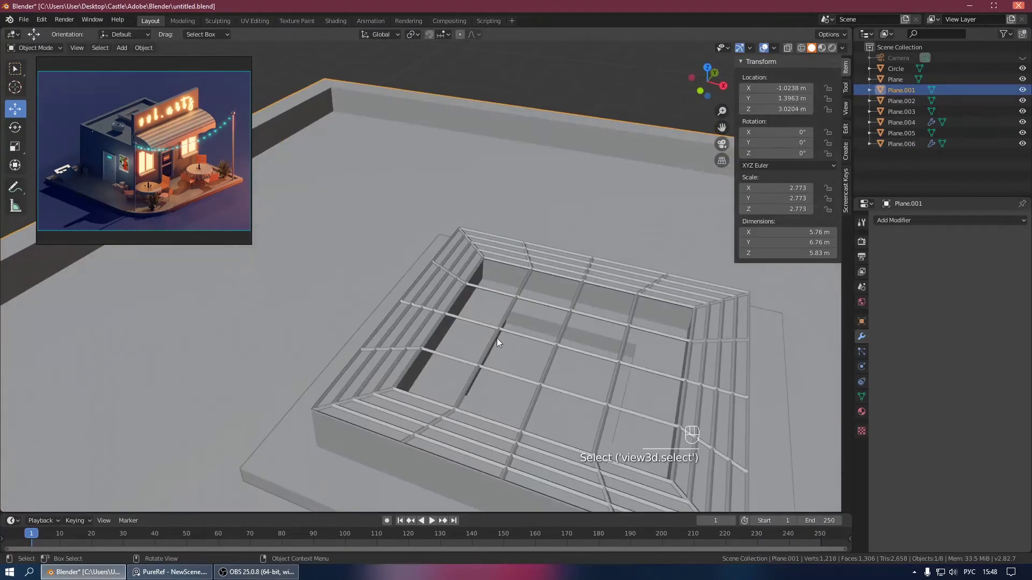
drag(514, 285, 636, 295)
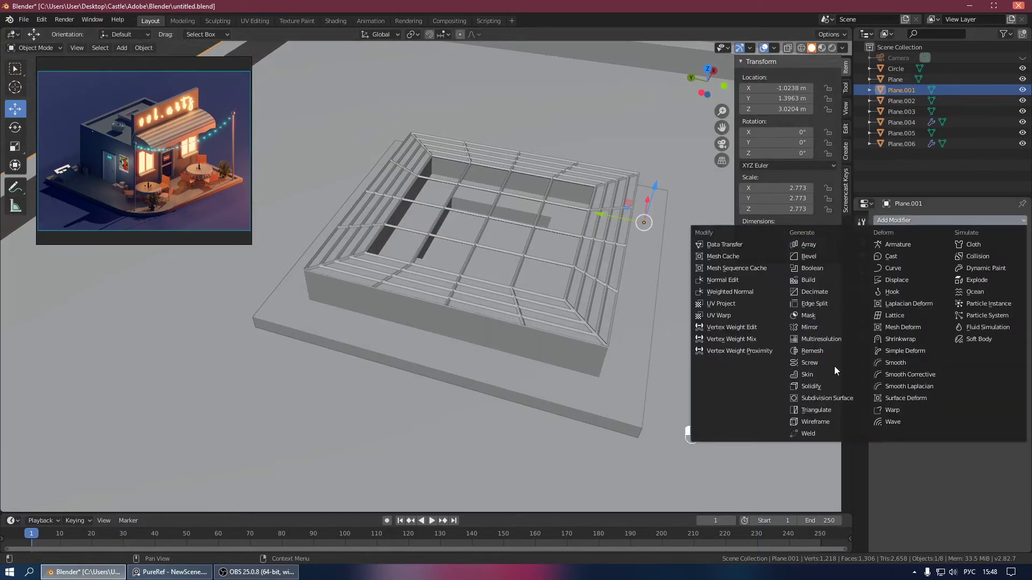
click(917, 472)
click(534, 244)
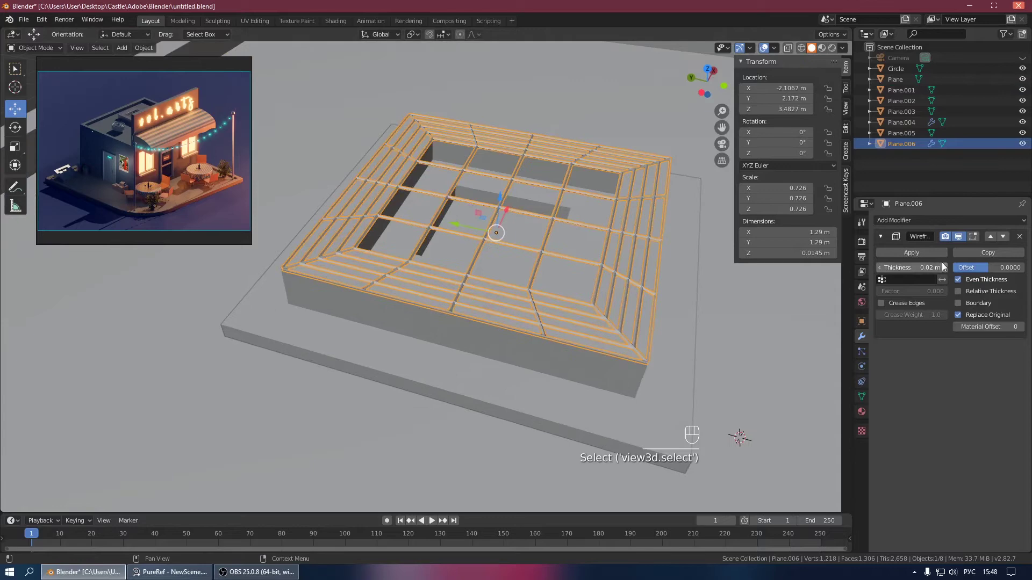
drag(952, 365, 939, 357)
drag(649, 260, 536, 238)
drag(498, 252, 621, 266)
drag(562, 242, 496, 241)
key(ctrl+s)
Step: Move the grille onto the shop's rooftop hatch and save the file
key(KP_0)
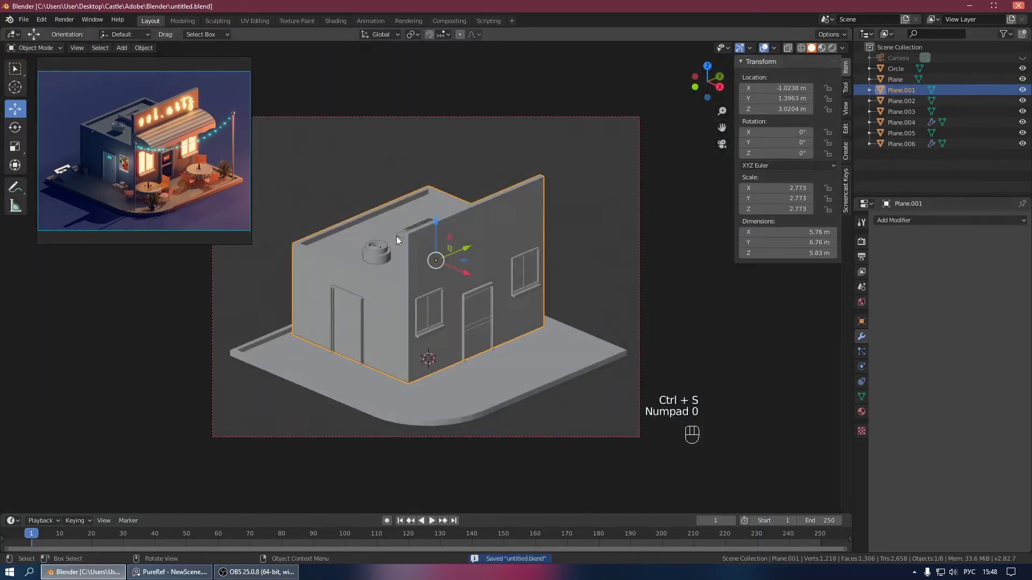
key(KP_0)
click(456, 306)
click(459, 286)
key(KP_0)
click(461, 240)
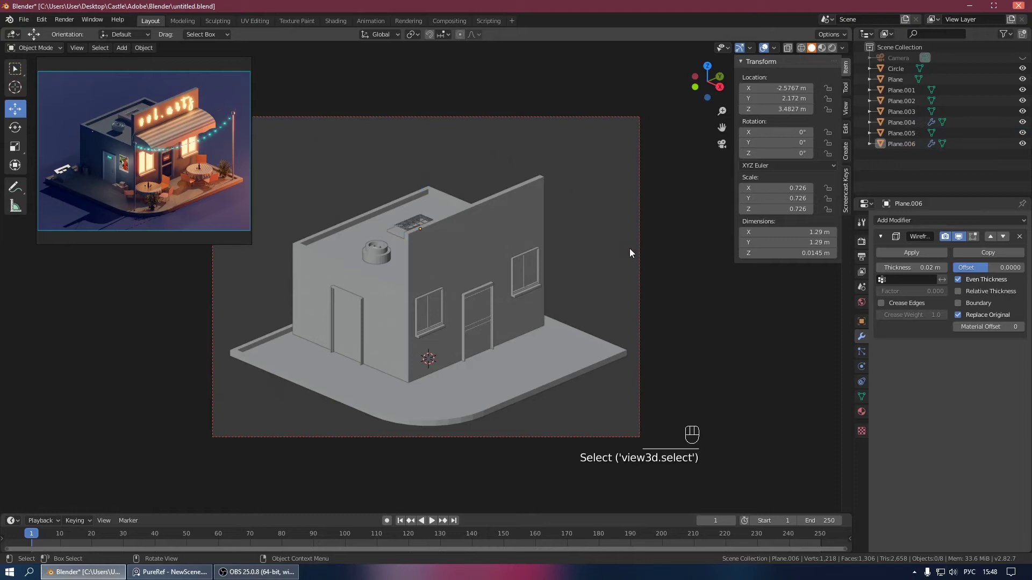
key(KP_0)
key(ctrl+s)
drag(530, 256, 414, 158)
drag(415, 182, 383, 191)
drag(364, 211, 406, 202)
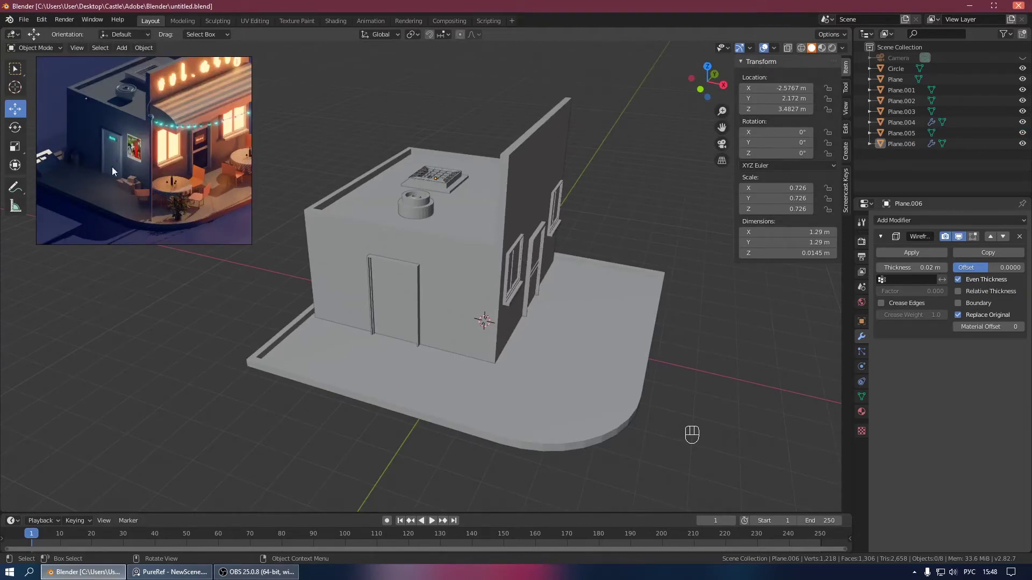
drag(422, 252, 486, 250)
Step: Add a cube via Shift+A > Mesh and scale it into a flat rectangular box
drag(497, 252, 445, 226)
key(shift+a)
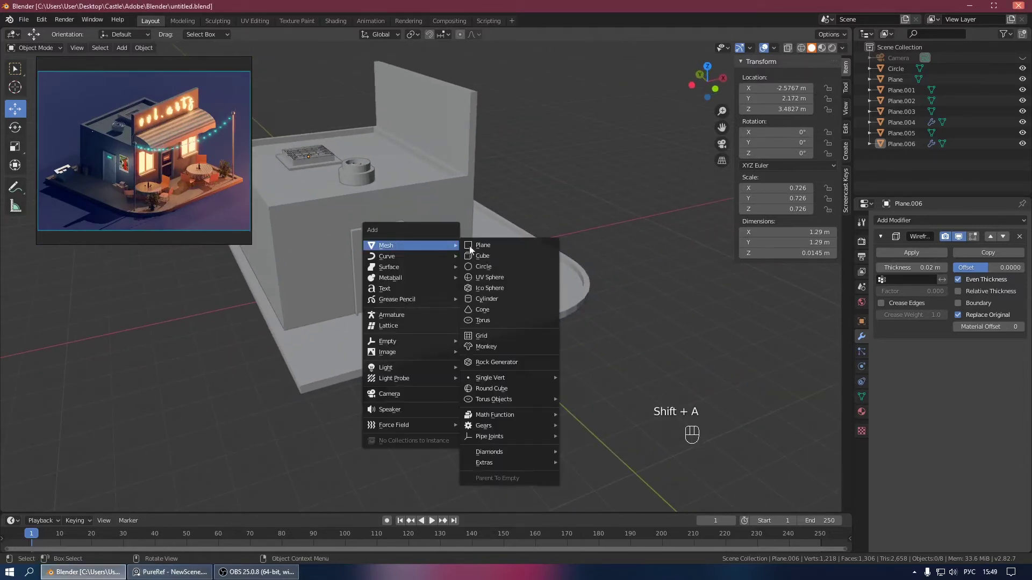
drag(507, 220, 497, 248)
key(KP_7)
key(g)
drag(482, 342, 460, 239)
drag(413, 253, 428, 223)
click(452, 277)
key(s)
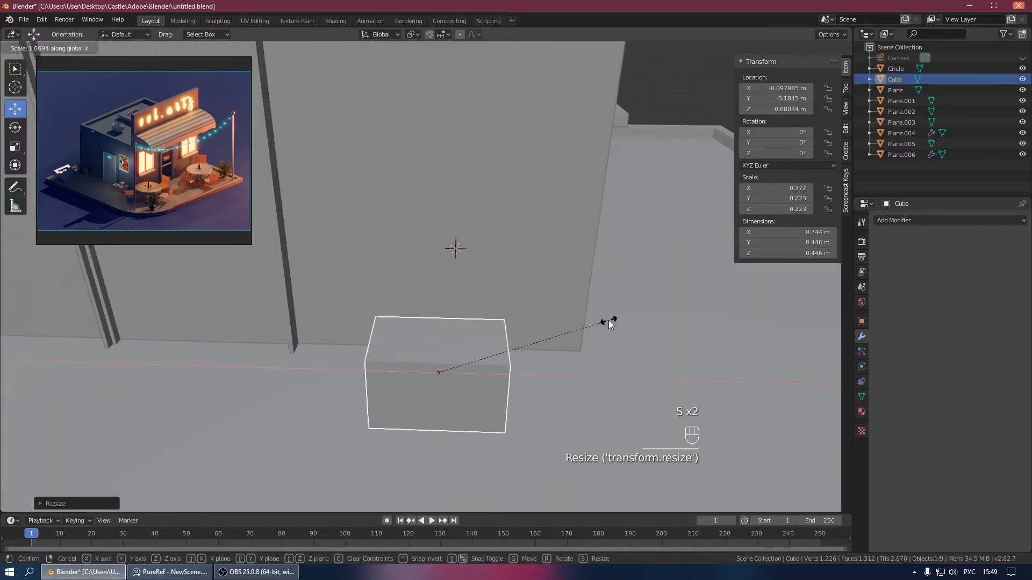
drag(565, 305, 623, 297)
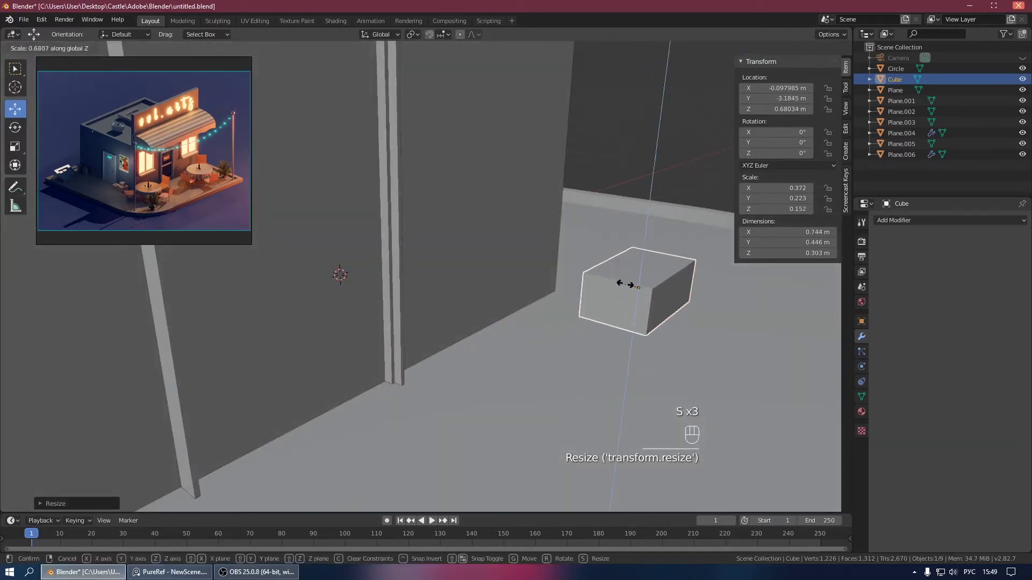
drag(613, 289, 582, 294)
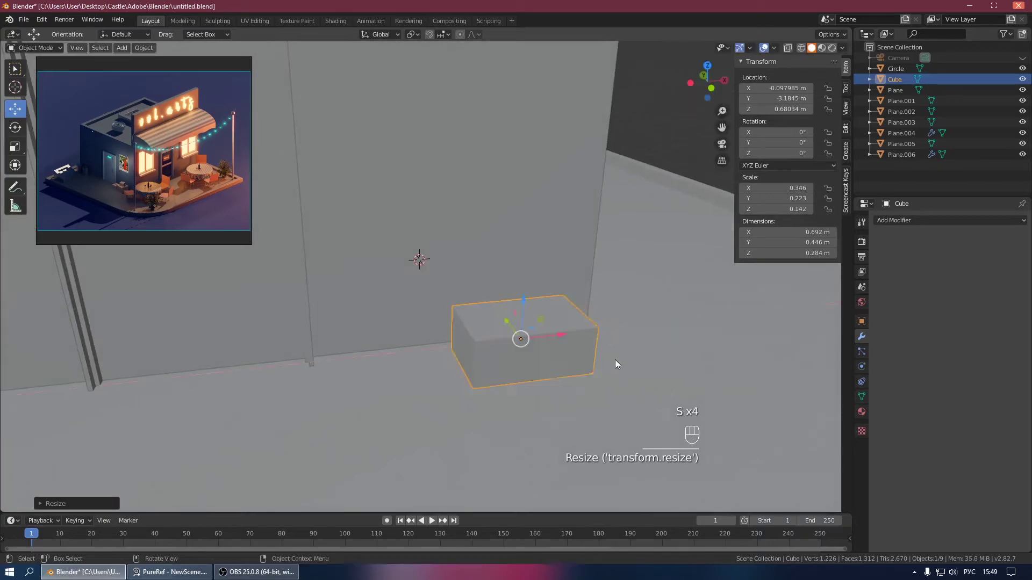
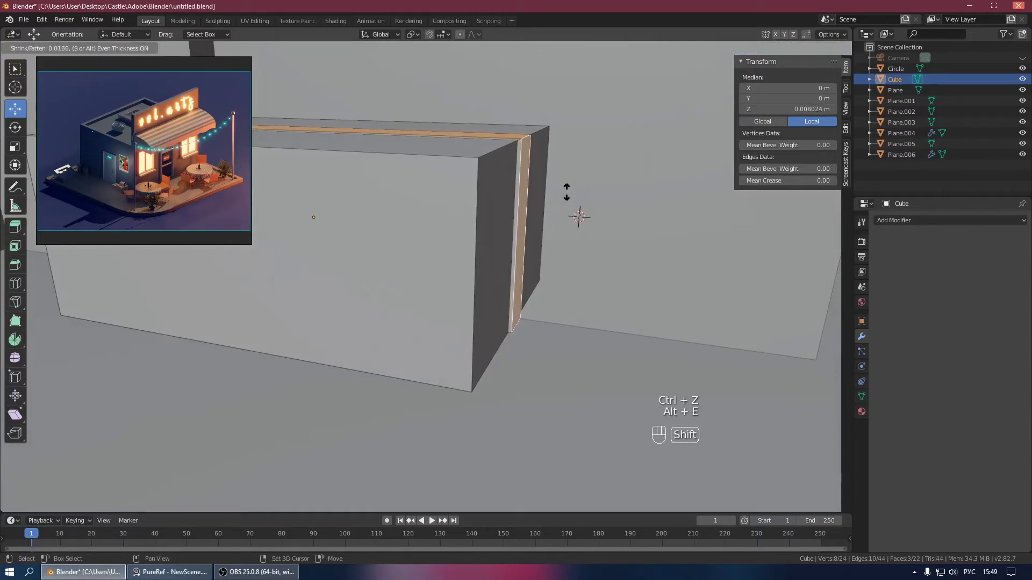
Step: Position the box on the ground beside the shop wall using top and side views
key(Tab)
drag(558, 217, 603, 217)
drag(603, 222, 594, 243)
drag(561, 261, 605, 269)
click(605, 269)
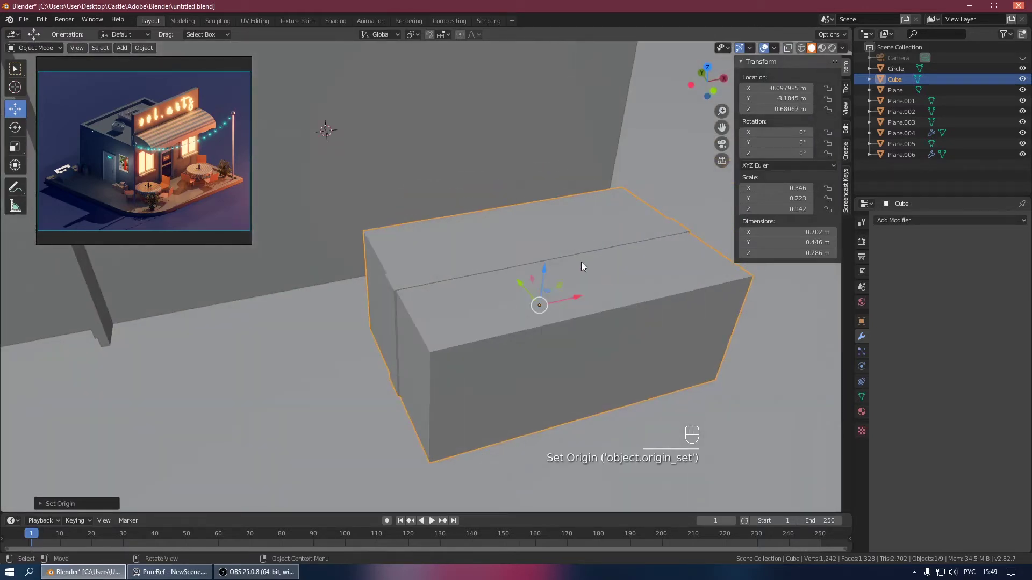
key(KP_1)
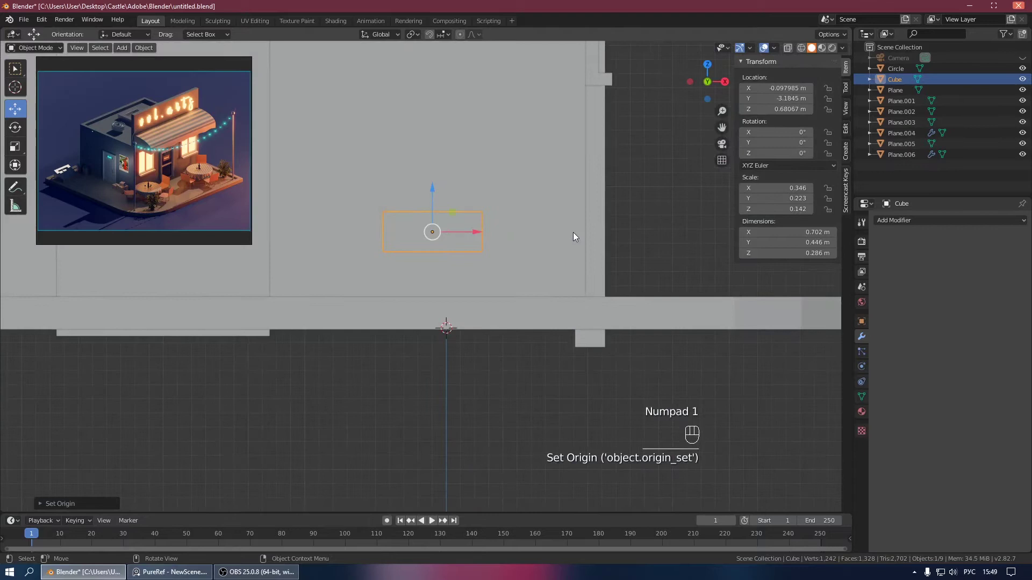
key(g)
click(594, 276)
drag(499, 283, 502, 312)
middle_click(505, 337)
key(KP_7)
drag(522, 324, 535, 228)
click(557, 253)
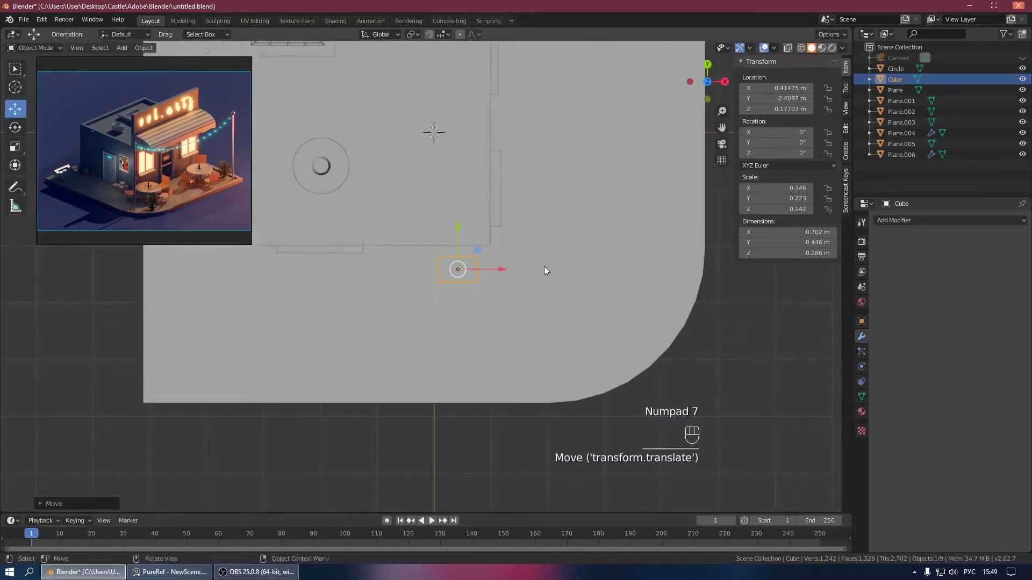
Step: Duplicate the box beside the original and scale the copy shorter and shallower
click(454, 274)
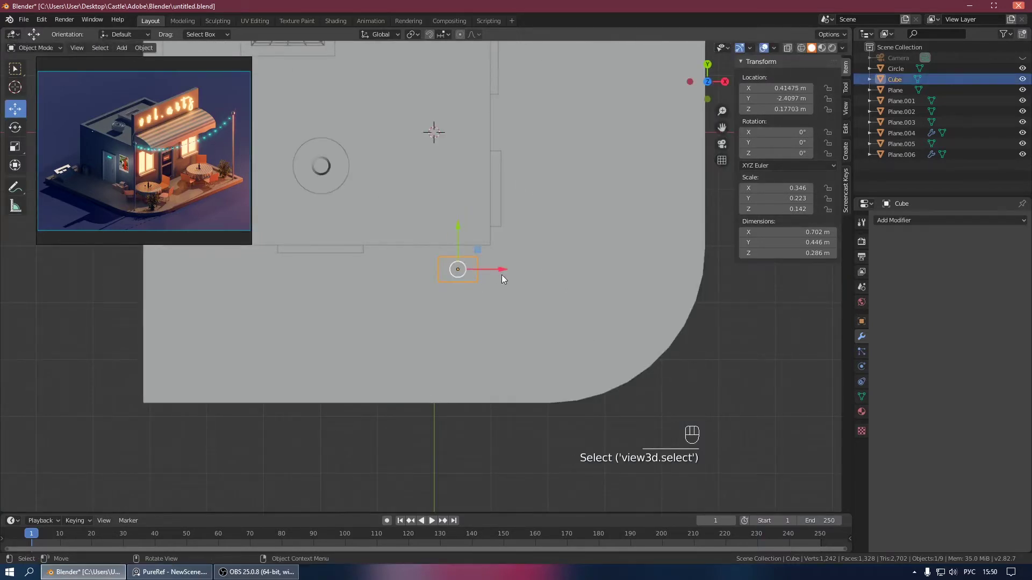
key(shift+d)
drag(502, 272, 453, 265)
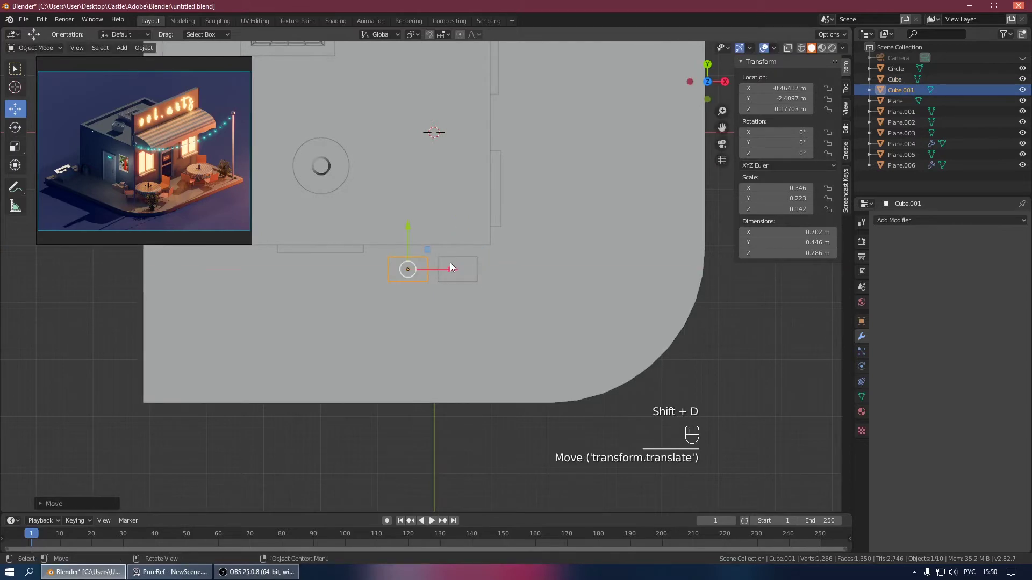
drag(460, 241, 481, 214)
key(s)
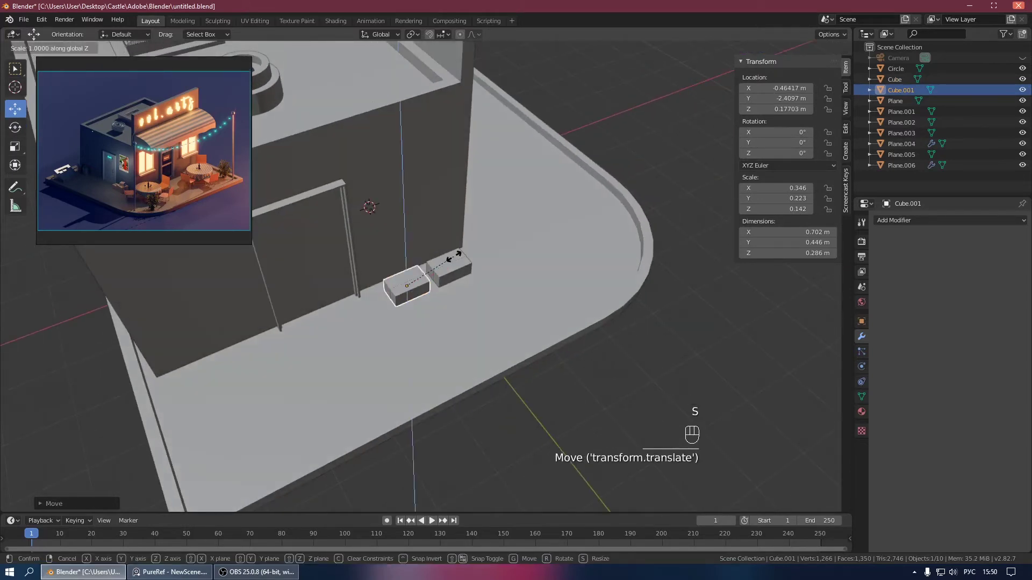
key(ctrl+z)
key(s)
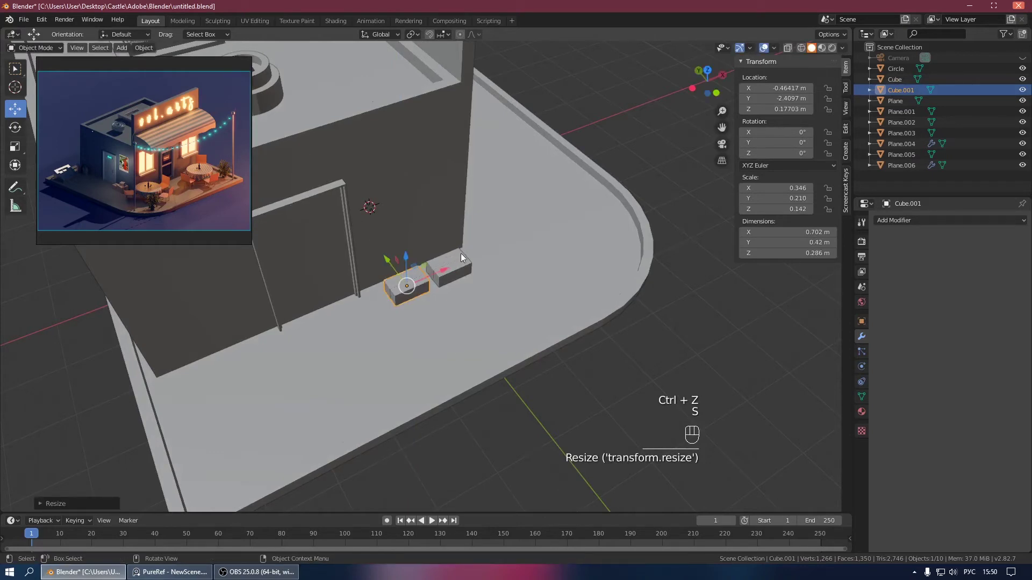
key(s)
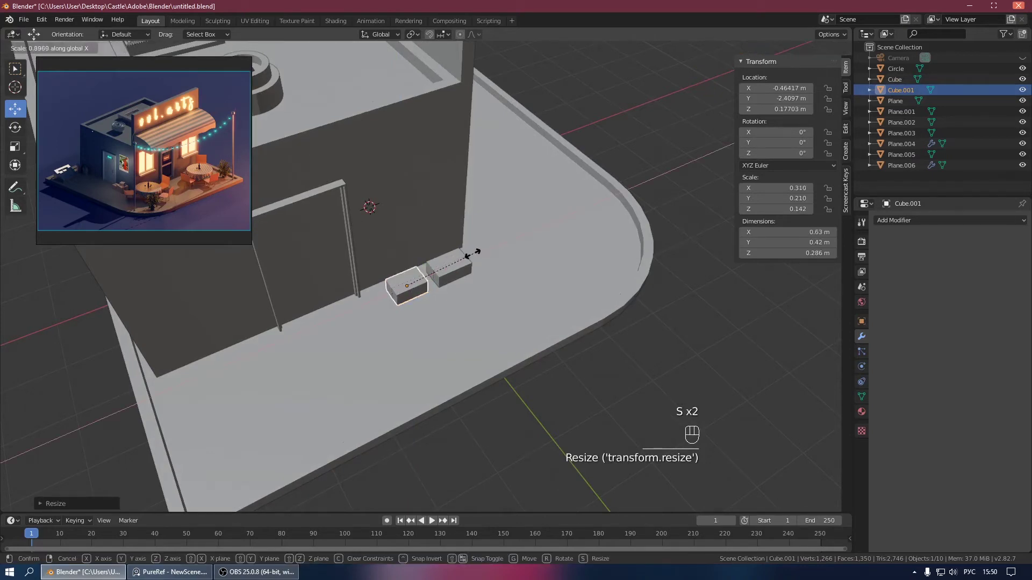
Step: Duplicate again and shrink the third box to about 0.35 × 0.21 × 0.16 m
key(shift+d)
key(KP_3)
drag(443, 247, 444, 229)
drag(460, 257, 512, 271)
drag(445, 271, 543, 281)
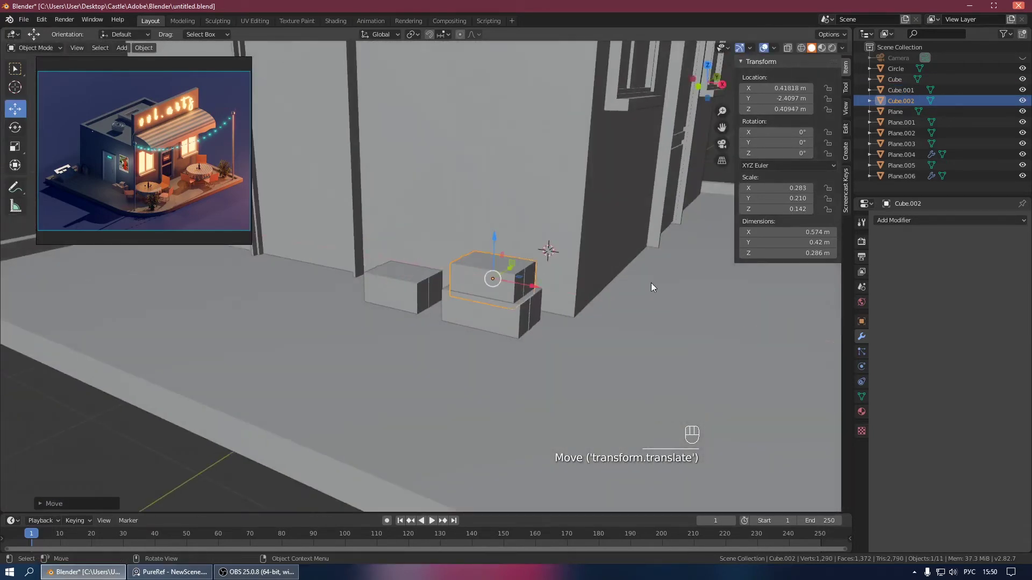
drag(660, 294, 687, 296)
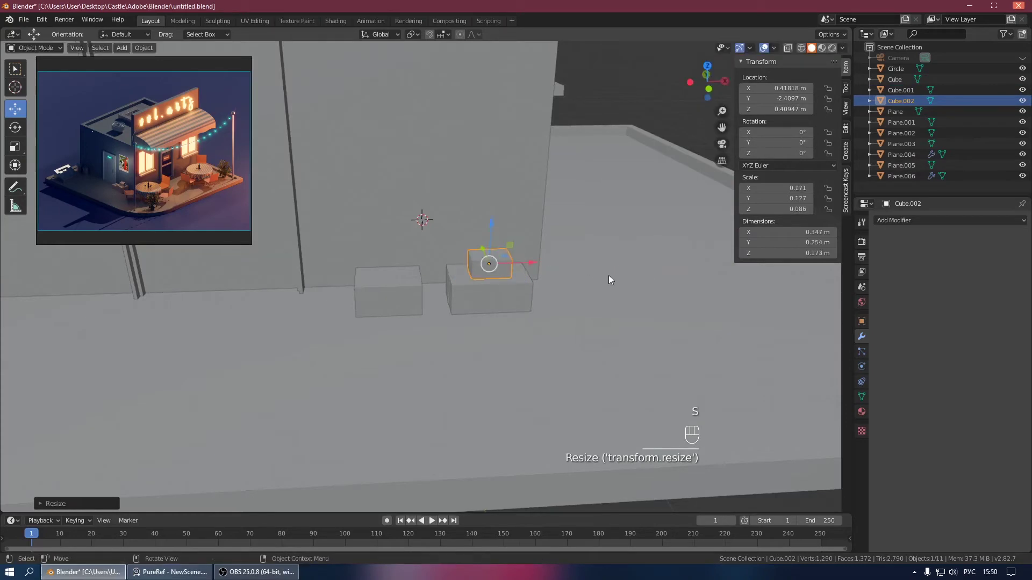
key(s)
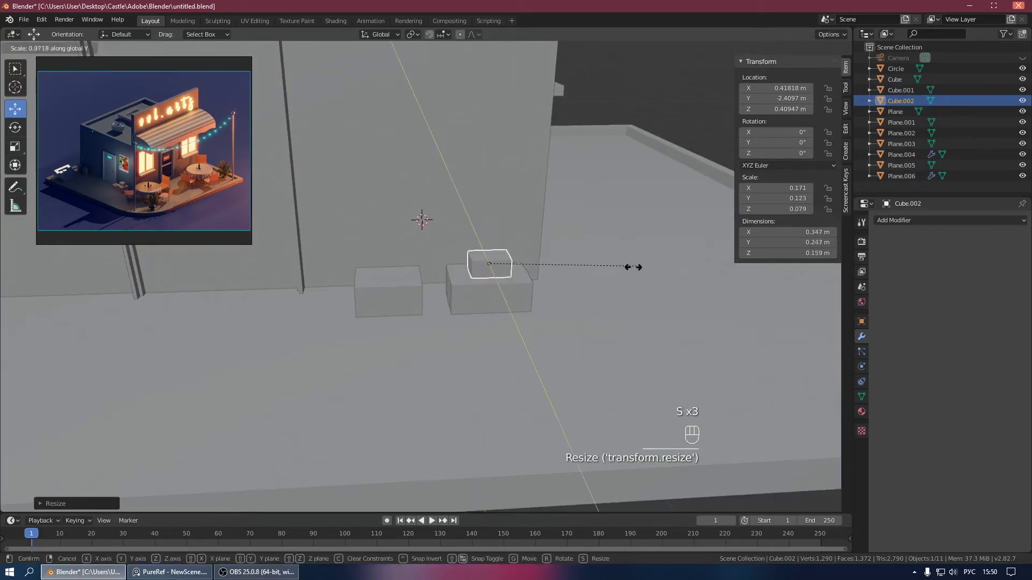
drag(506, 255, 562, 277)
drag(527, 256, 399, 326)
click(361, 253)
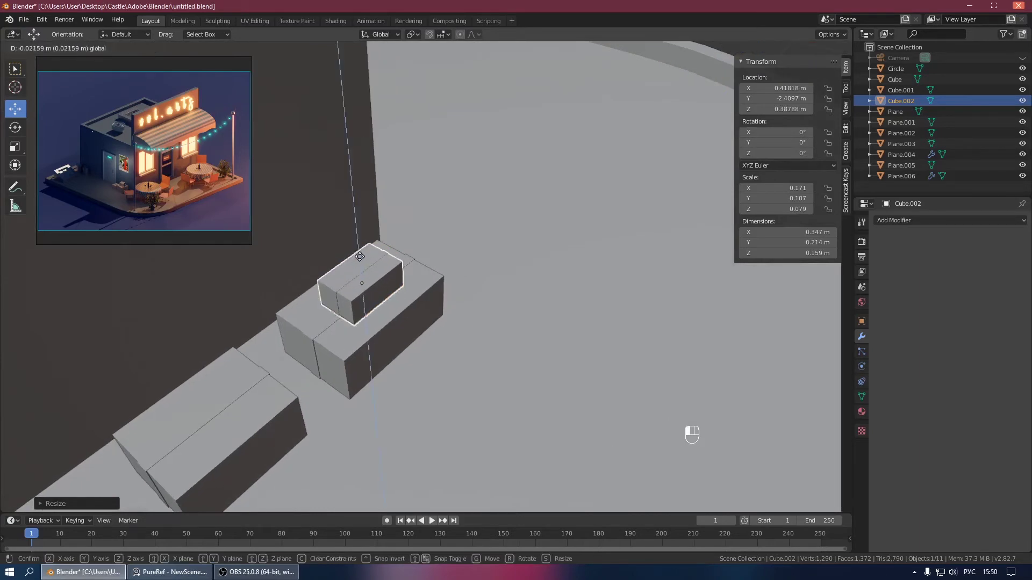
Step: Lift the smallest box Cube.002 onto the larger box and save the file
drag(354, 251, 320, 233)
middle_click(413, 293)
click(398, 298)
click(573, 176)
key(ctrl+s)
drag(539, 220, 632, 254)
drag(573, 255, 510, 273)
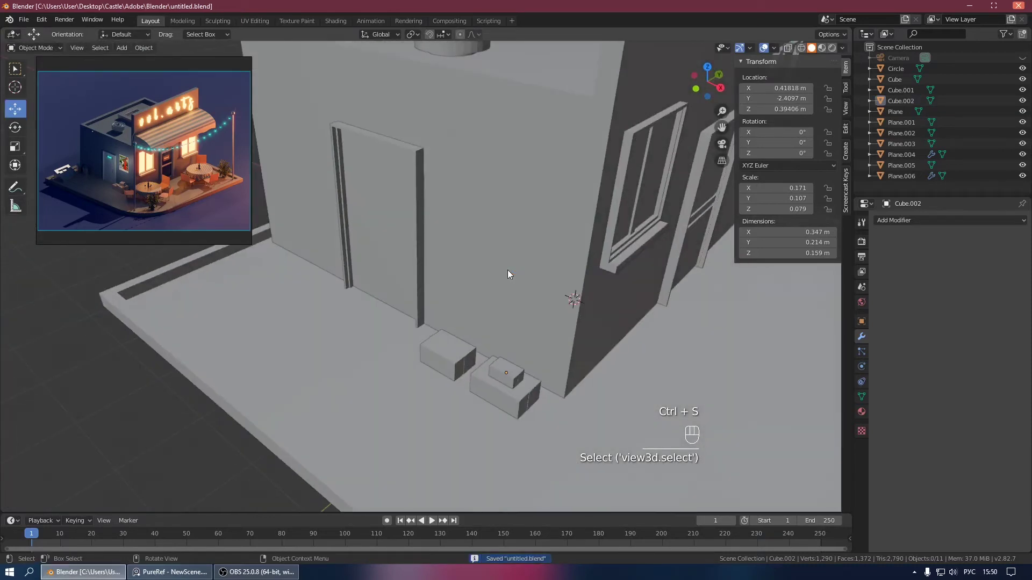
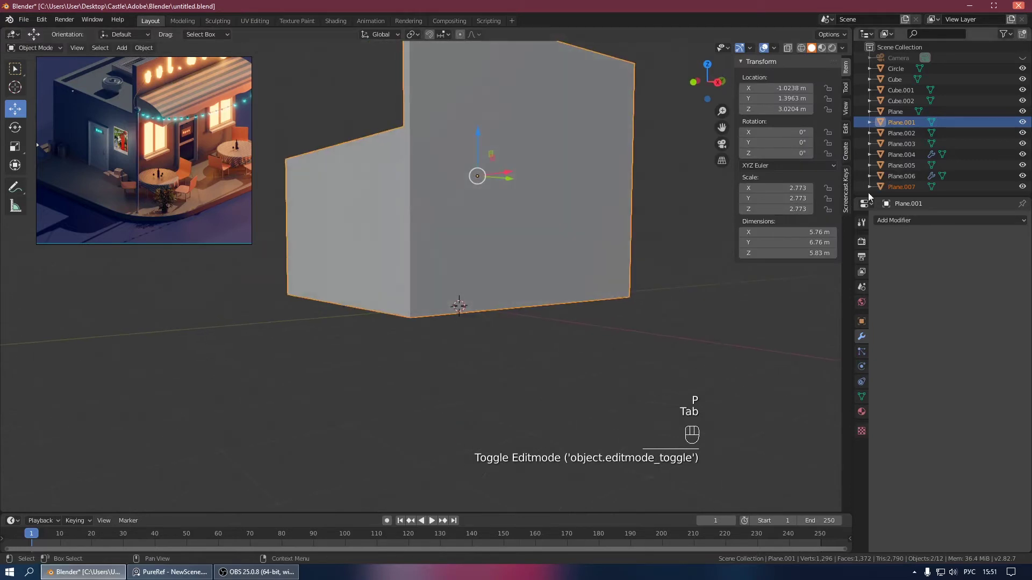
Step: Isolate Plane.007, inset its face and delete the centre to leave a border rim
click(896, 194)
key(KP_Divide)
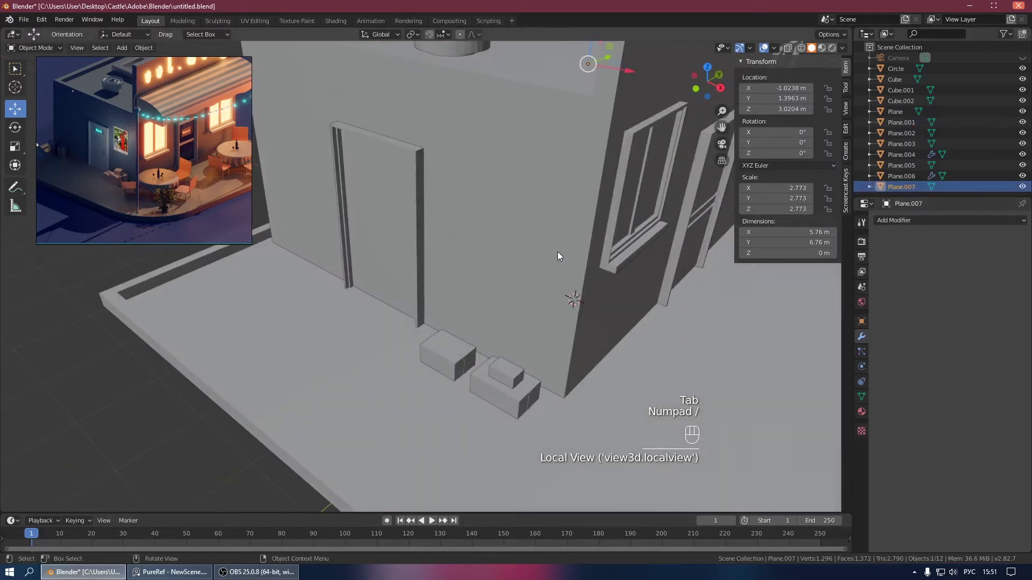
key(KP_Divide)
key(Tab)
key(Tab)
drag(545, 226, 594, 237)
drag(594, 236, 558, 246)
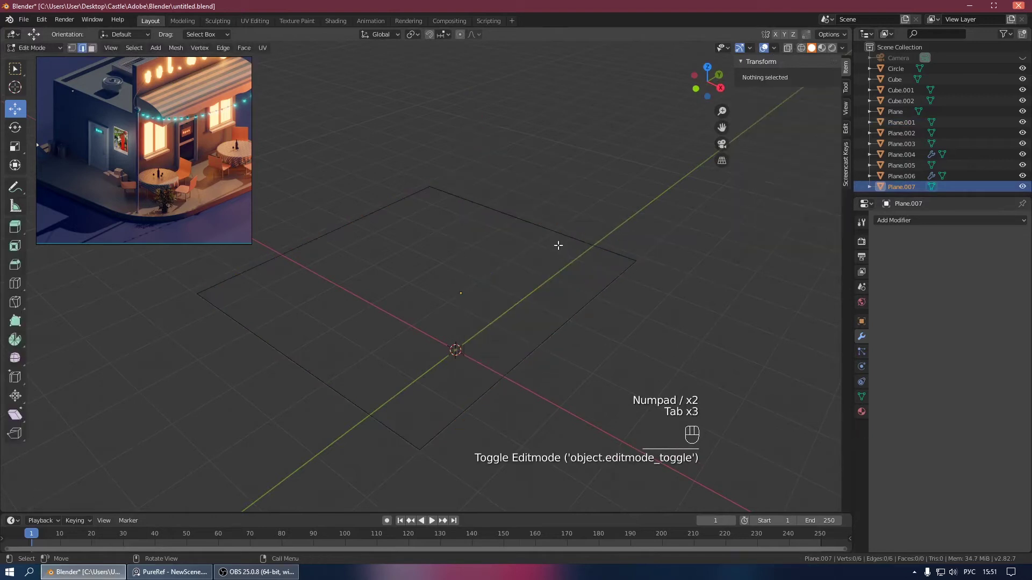
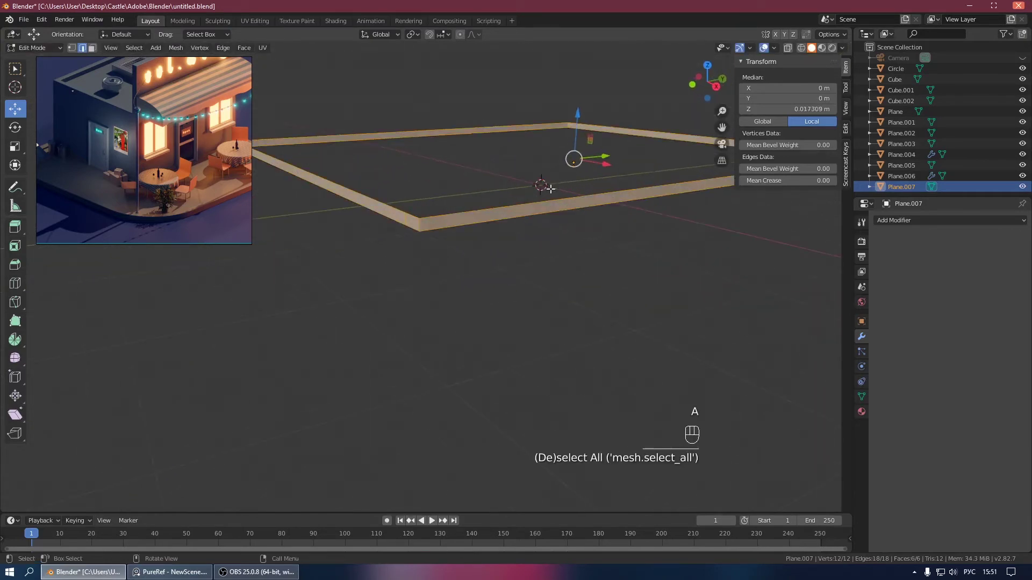
Step: Extrude the rim to about 0.117 m with even thickness and raise the frame slightly off the ground
key(alt+e)
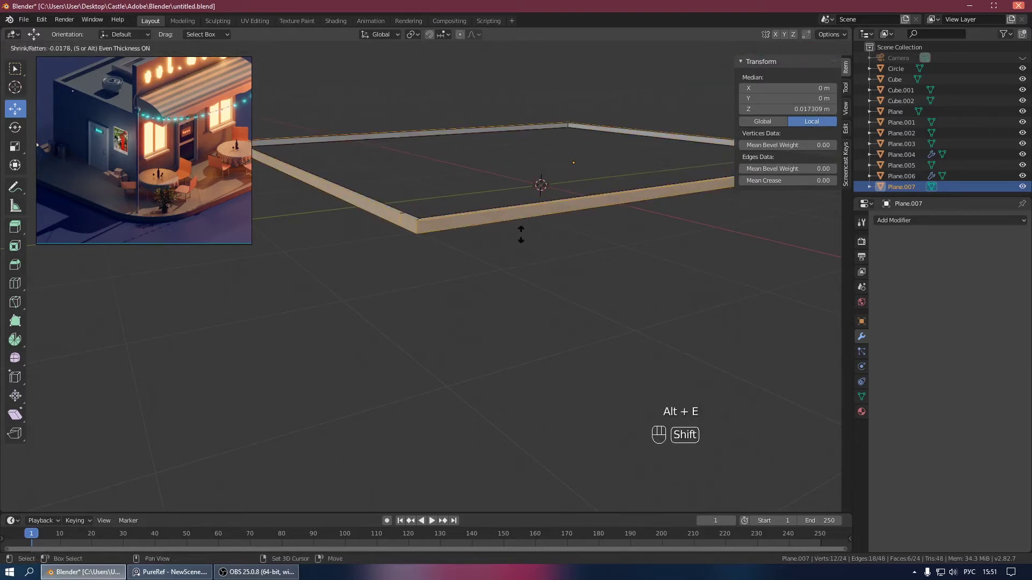
key(Tab)
key(KP_Divide)
drag(518, 295, 456, 282)
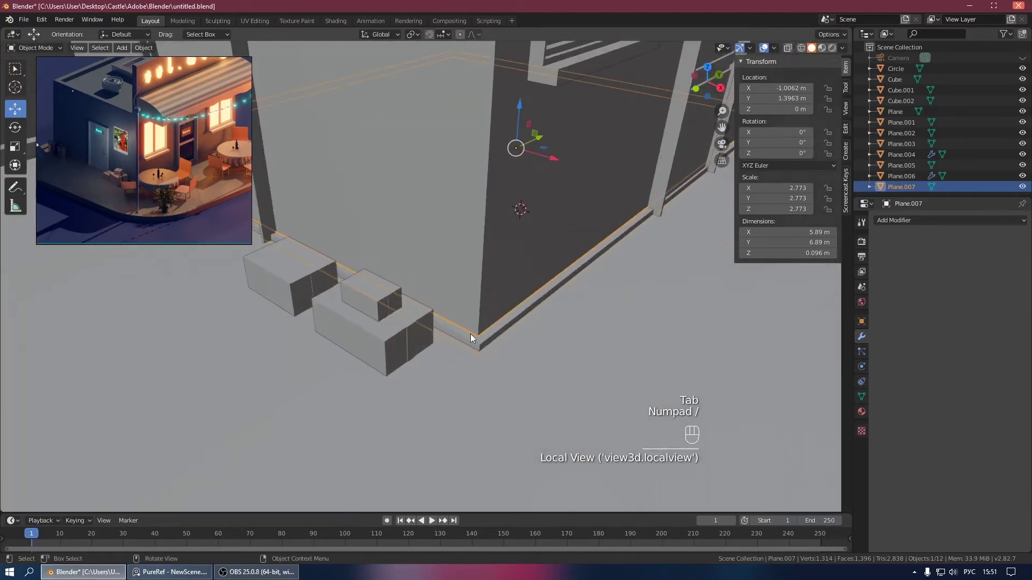
drag(503, 340, 538, 350)
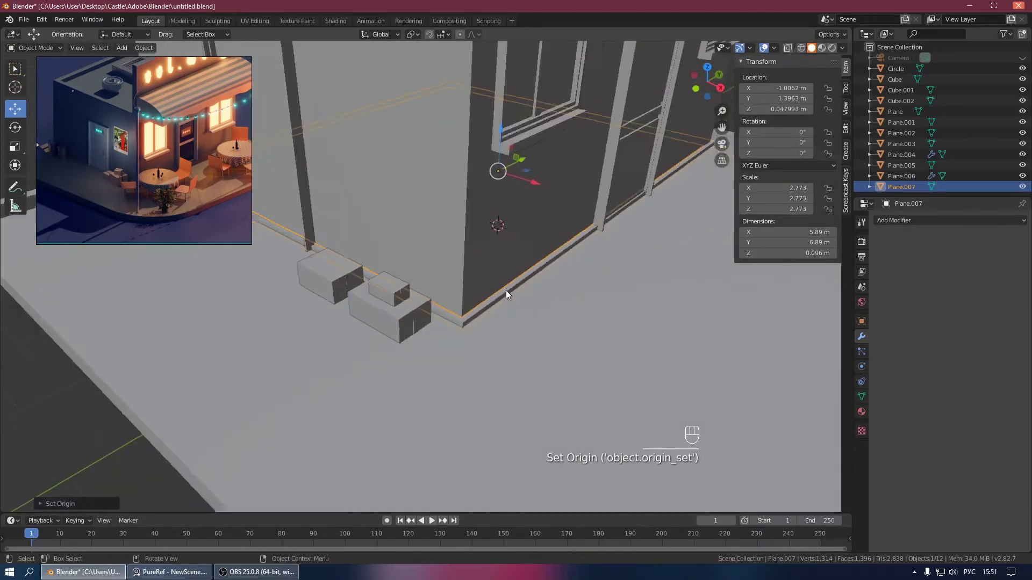
drag(497, 294, 445, 307)
drag(461, 299, 479, 275)
drag(394, 345, 411, 353)
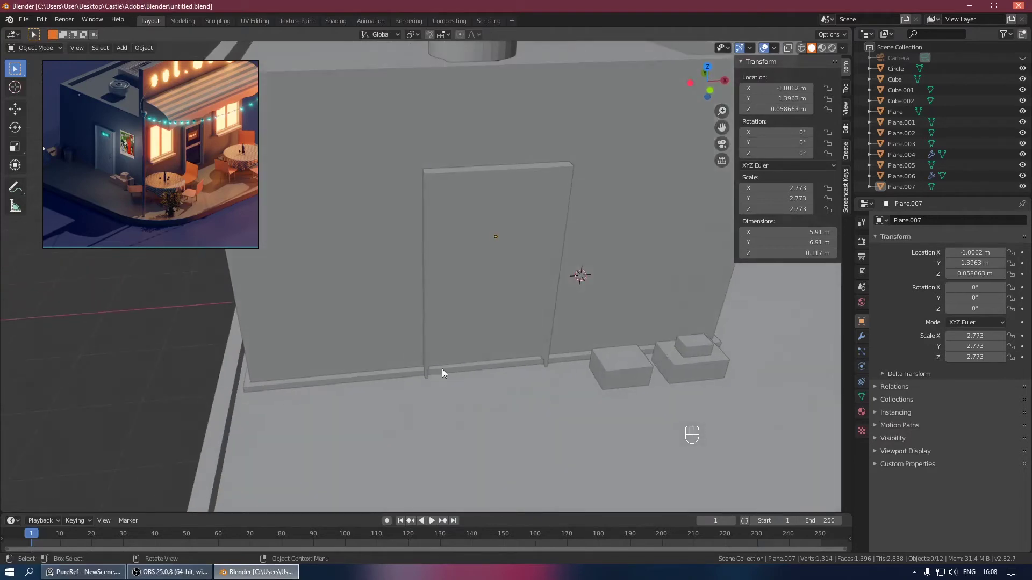
Step: In wireframe view, add a loop cut across the border, slide it and flatten its edges along X and Y
drag(592, 352, 500, 344)
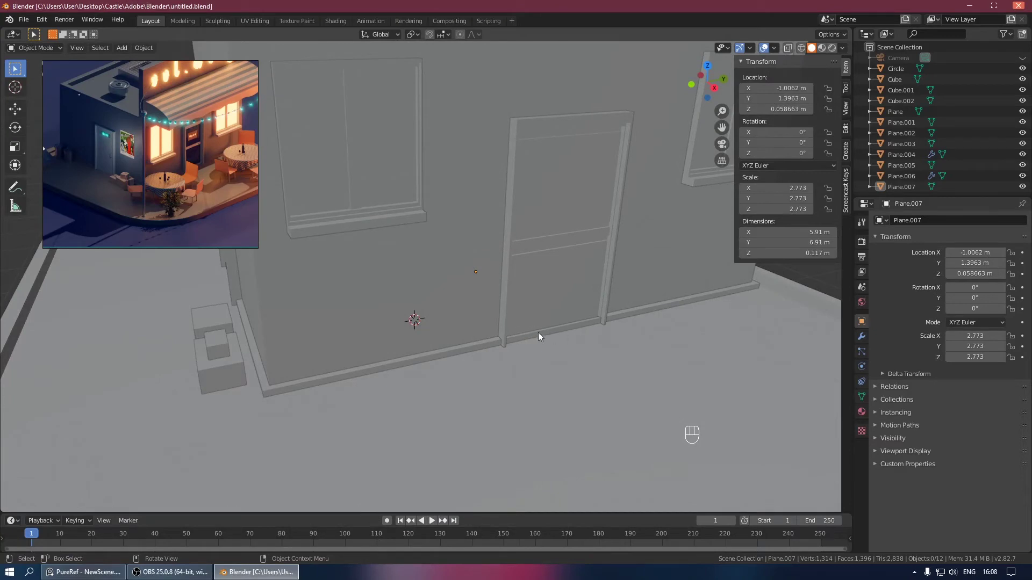
drag(337, 342, 429, 342)
click(487, 339)
click(801, 46)
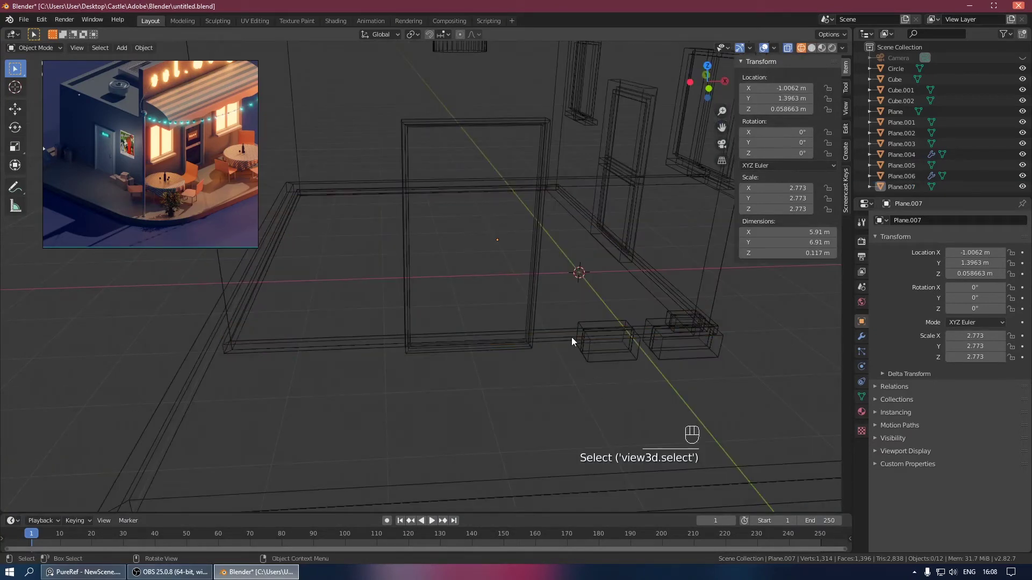
click(565, 343)
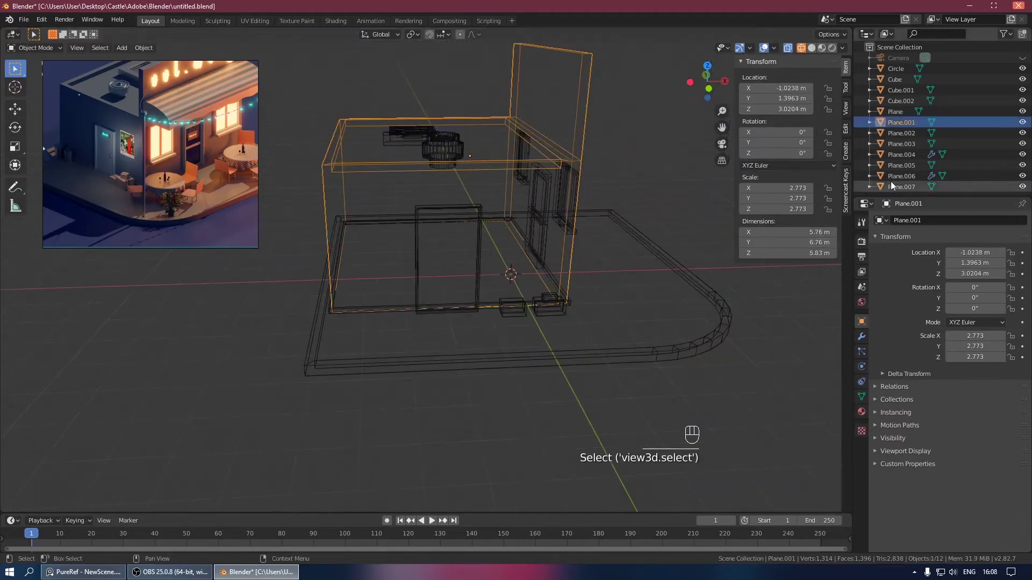
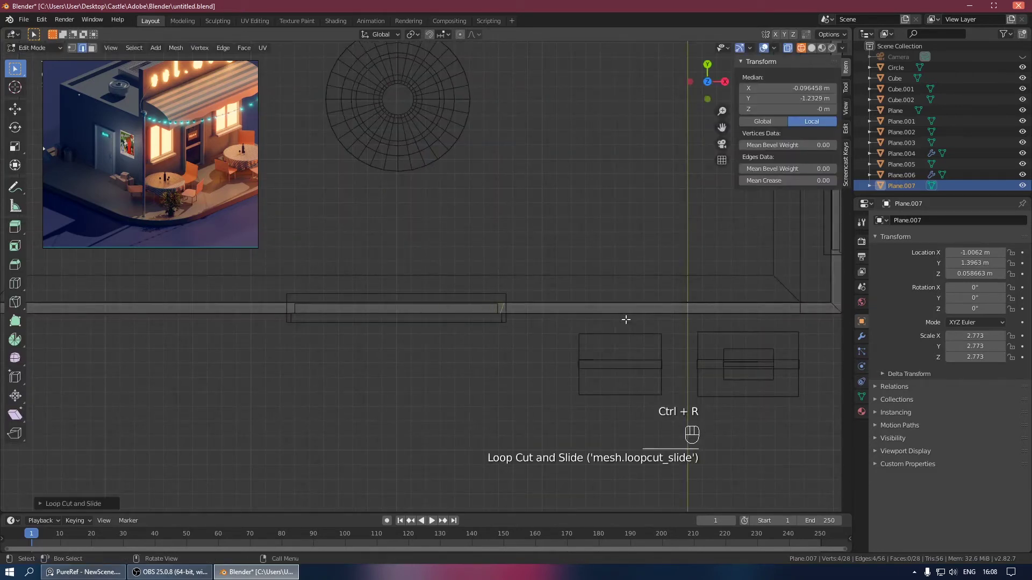
key(s)
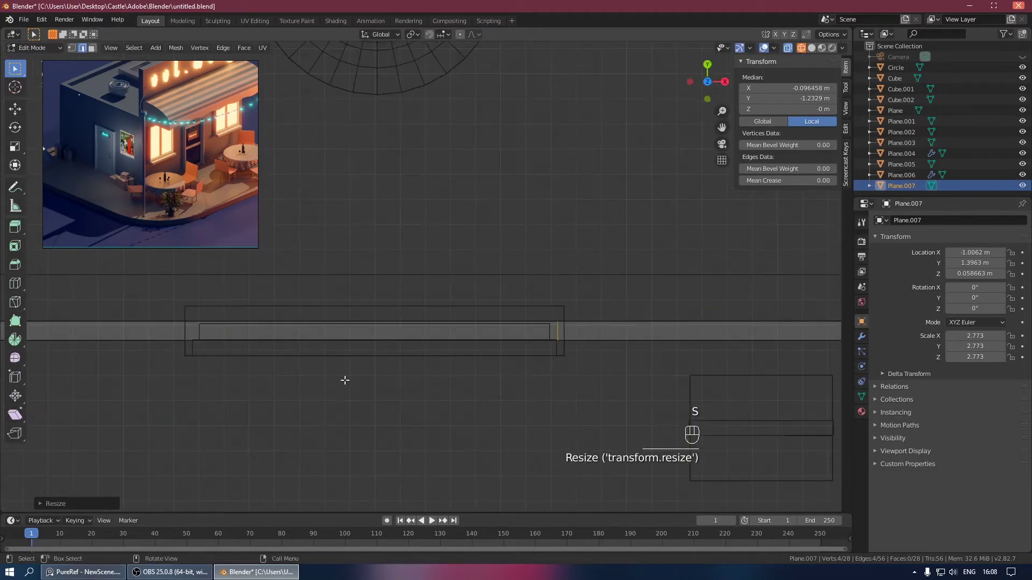
key(ctrl+r)
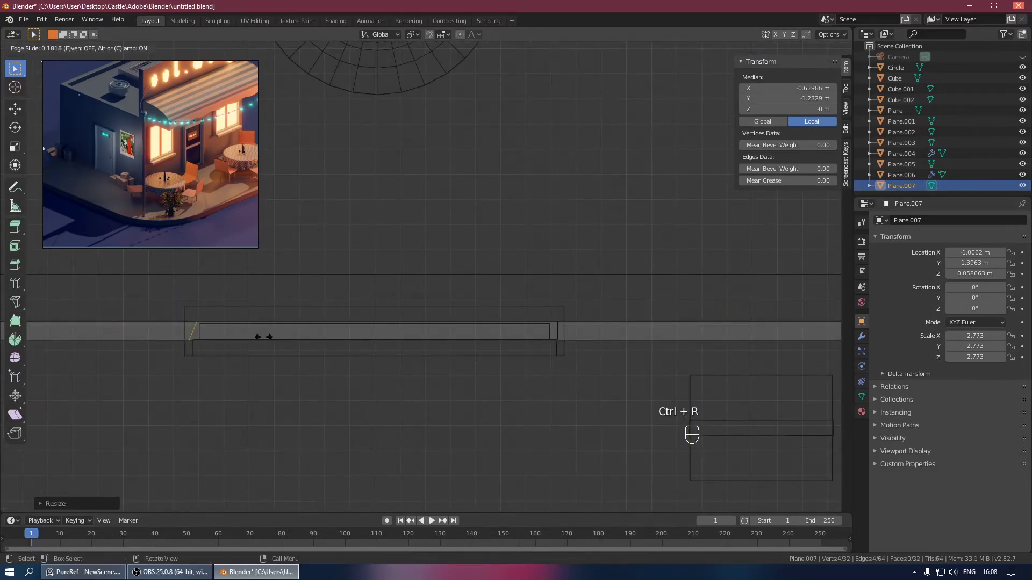
key(s)
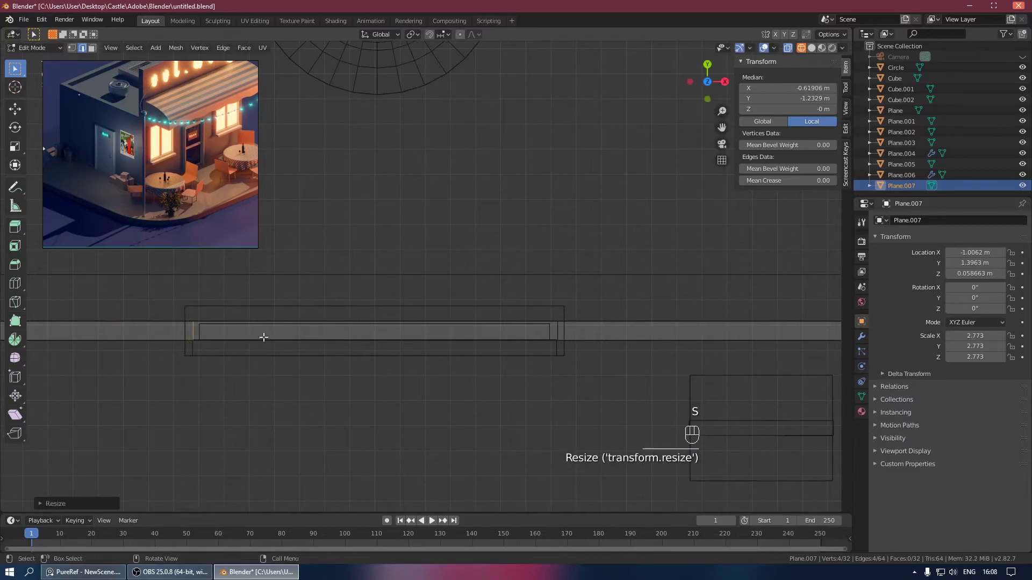
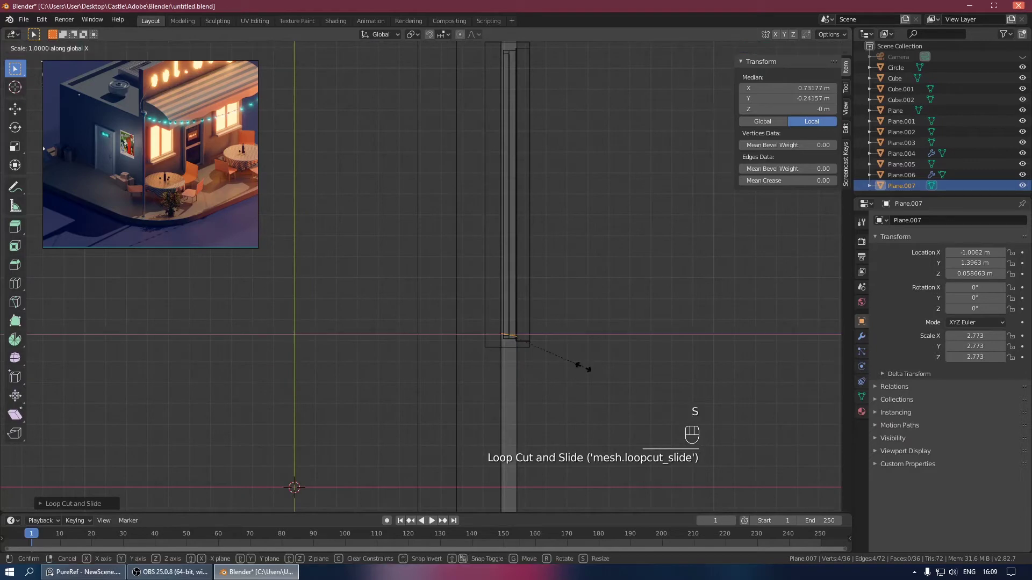
key(ctrl+z)
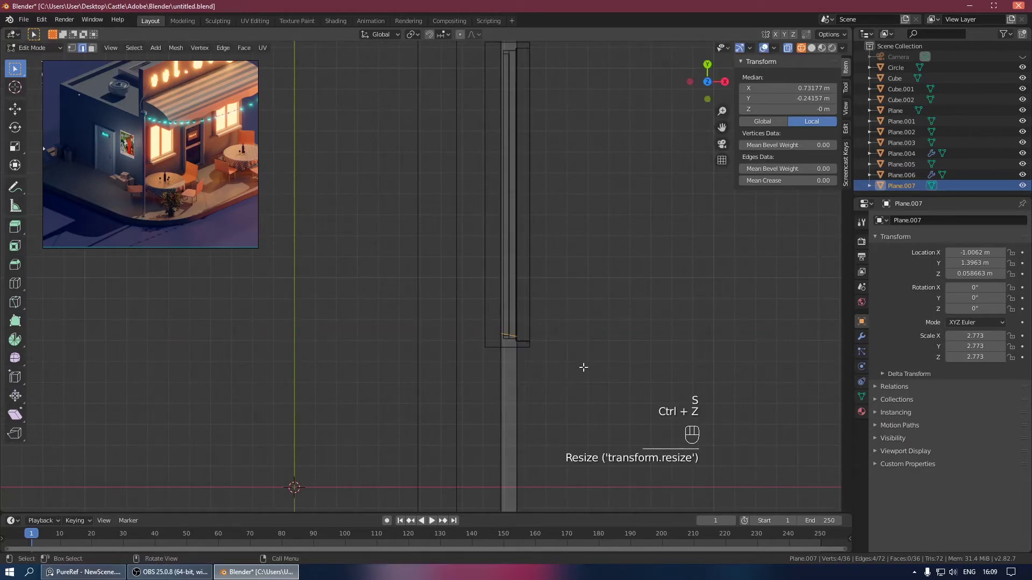
key(s)
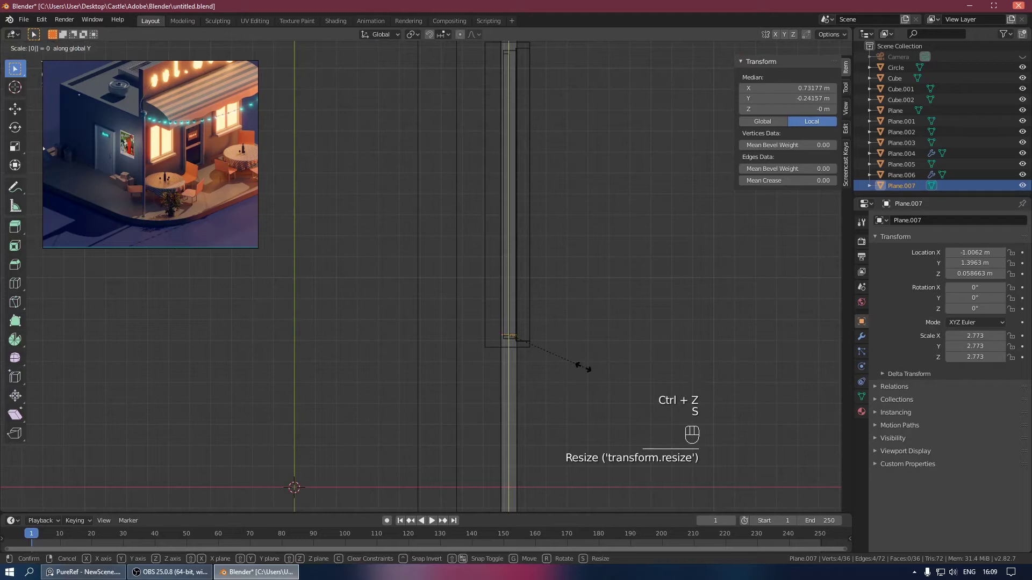
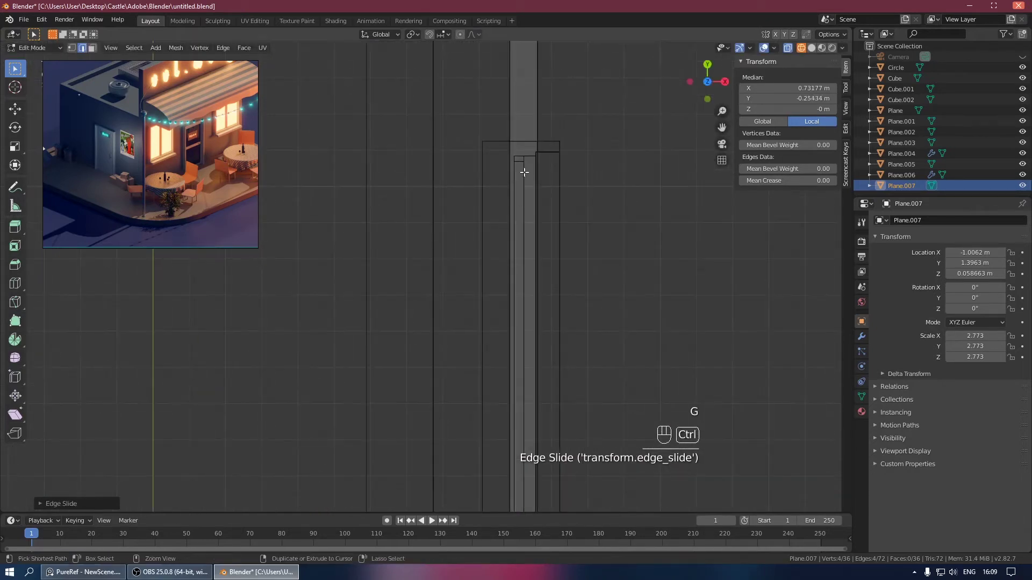
Step: Add another loop cut on the border's side, slide it into place and straighten it along Y
key(ctrl+r)
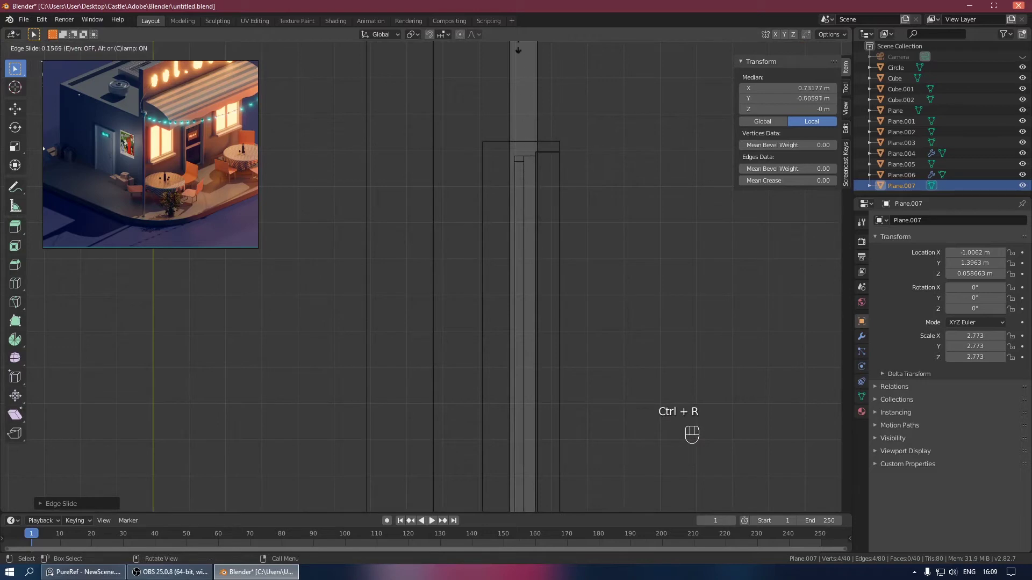
key(ctrl+z)
key(ctrl+r)
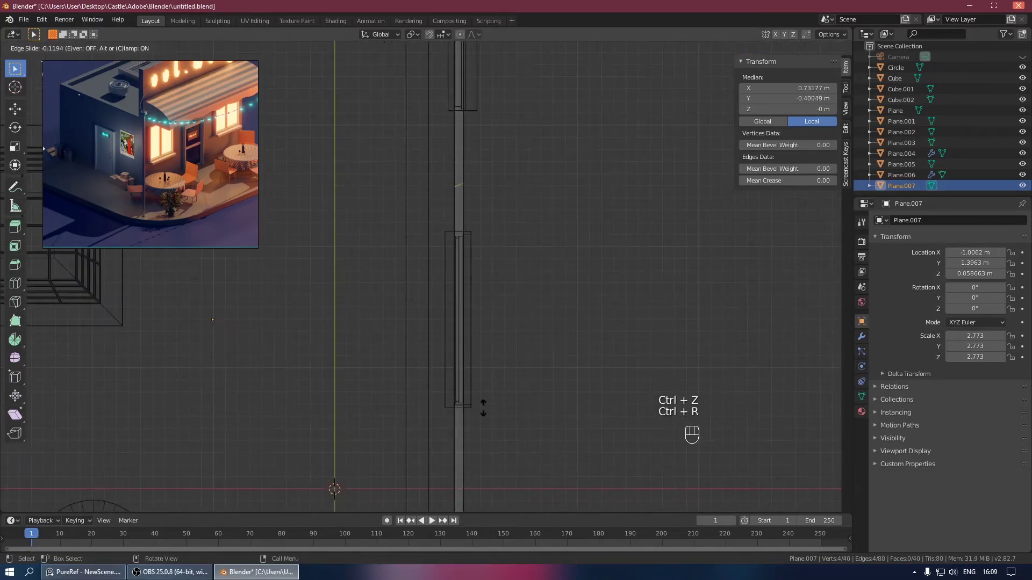
key(s)
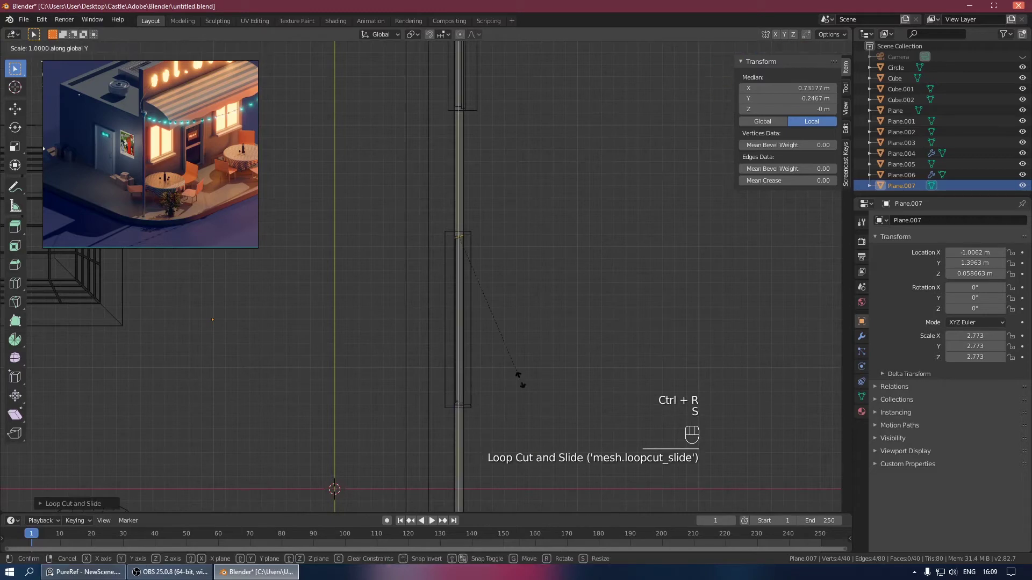
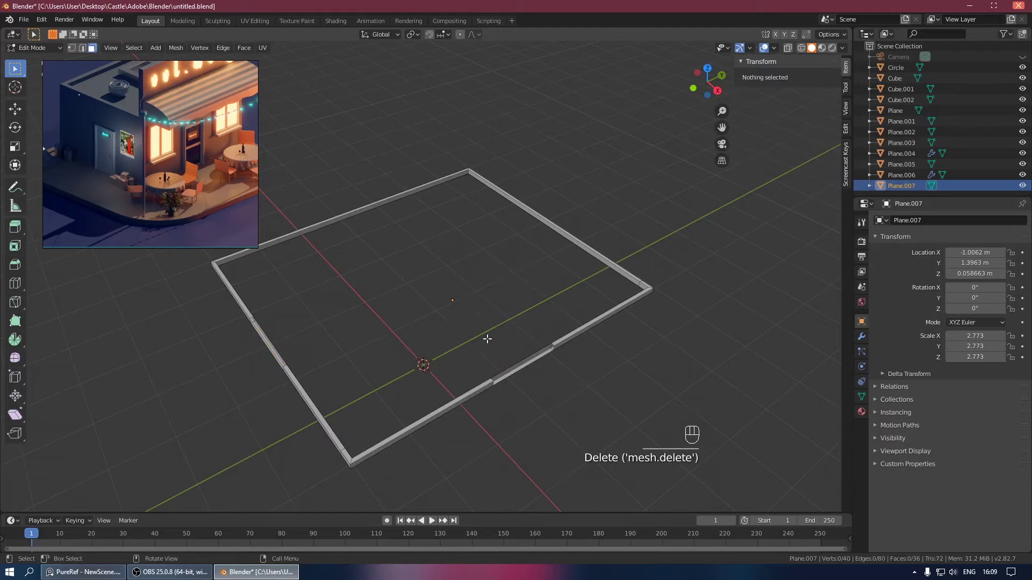
Step: Delete two cut sections of the Plane.007 border to leave openings, then return to Object Mode
key(ctrl+z)
key(x)
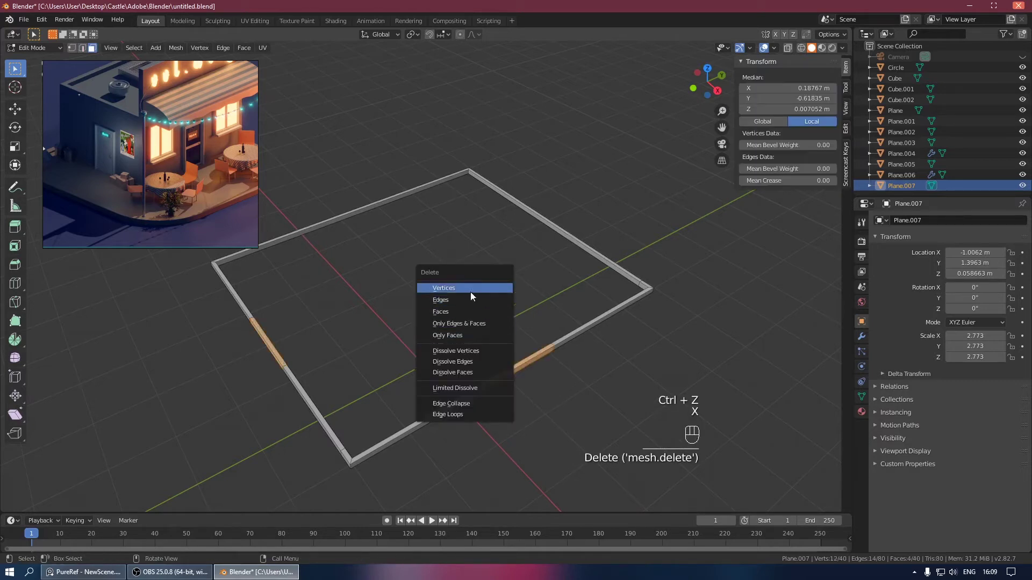
key(ctrl+z)
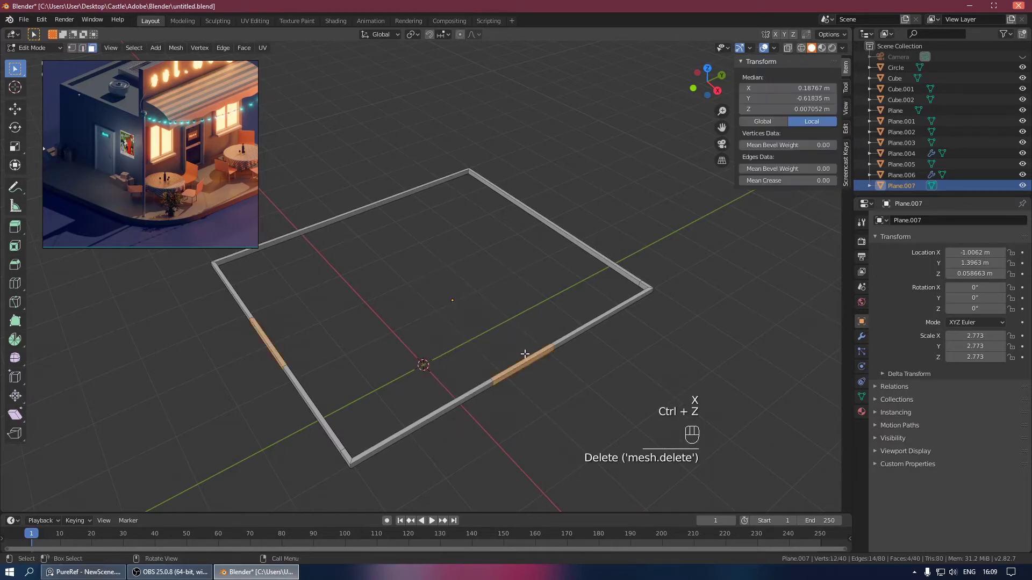
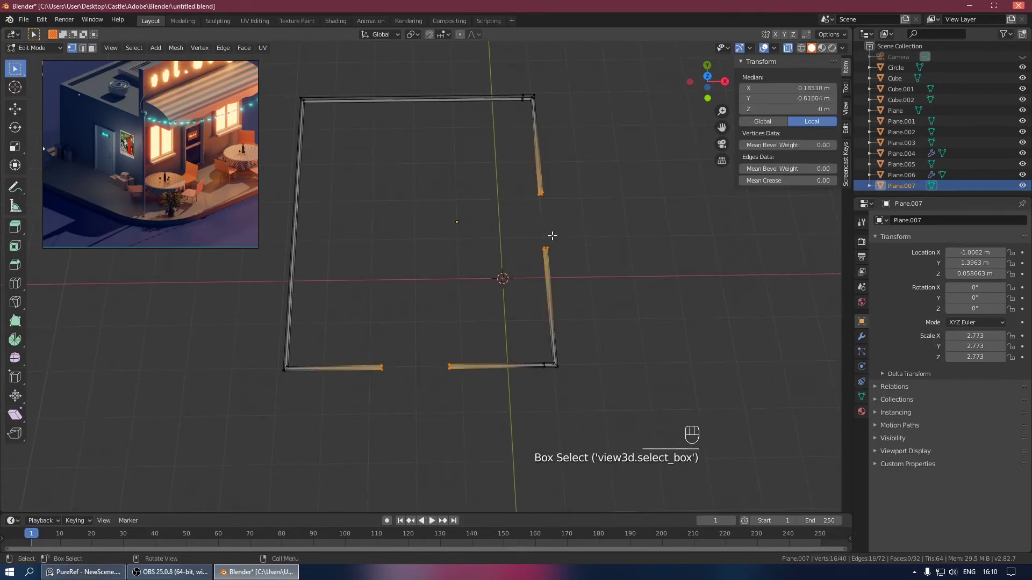
key(f)
key(Tab)
drag(613, 315, 553, 295)
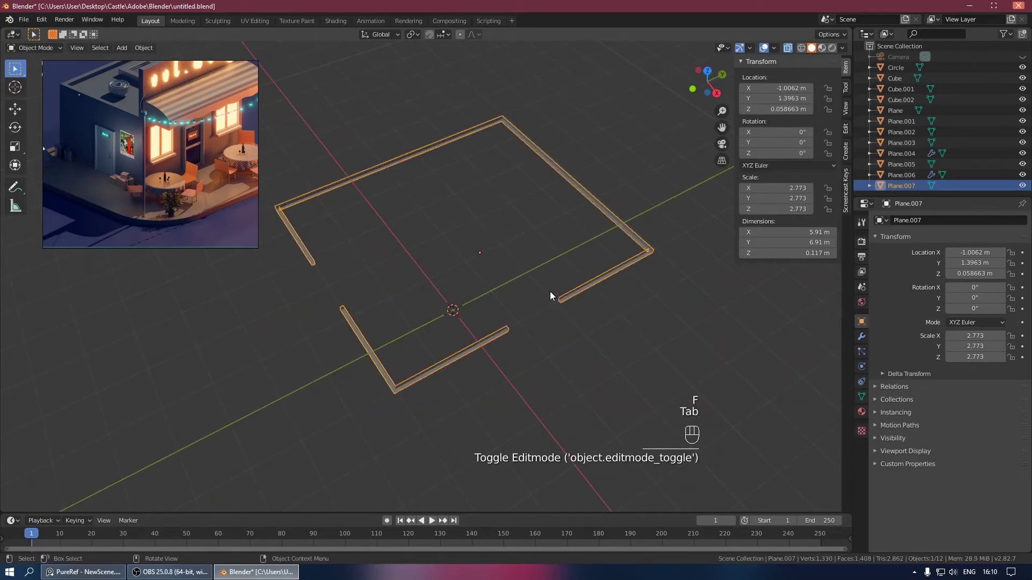
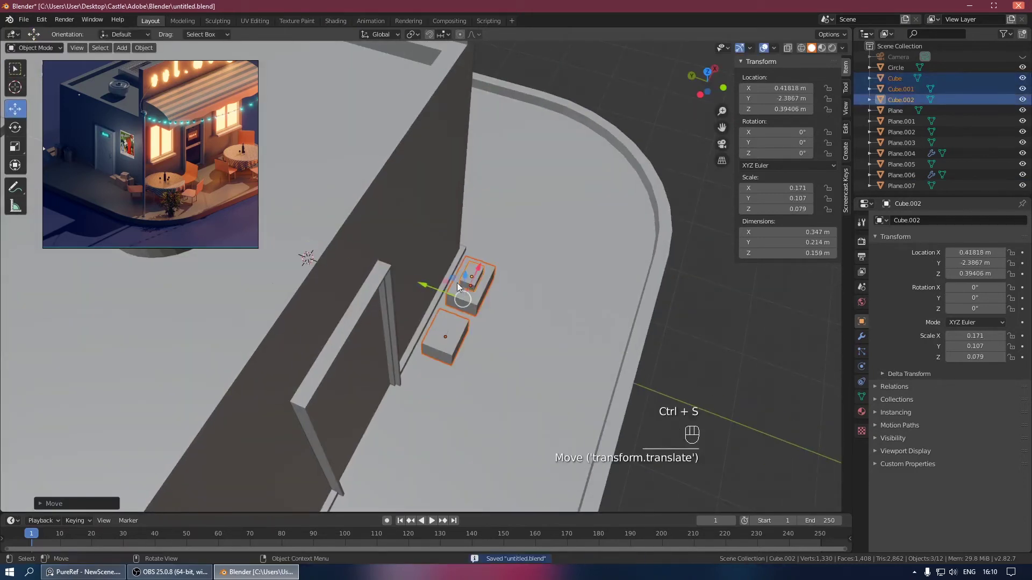
Step: Nudge and slightly rotate the existing boxes along the wall and on the ground
click(473, 280)
drag(529, 266, 501, 261)
key(r)
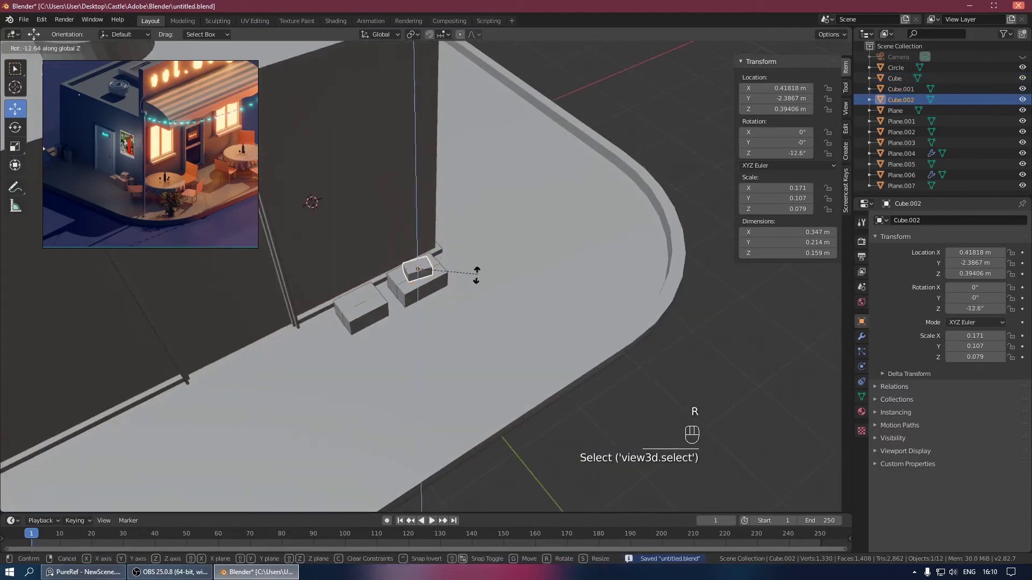
click(432, 274)
key(r)
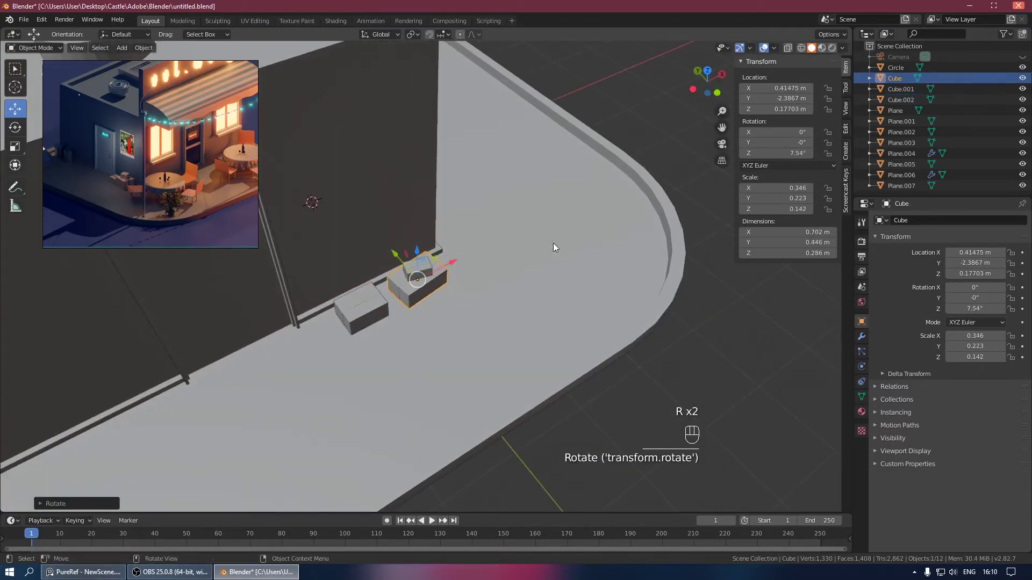
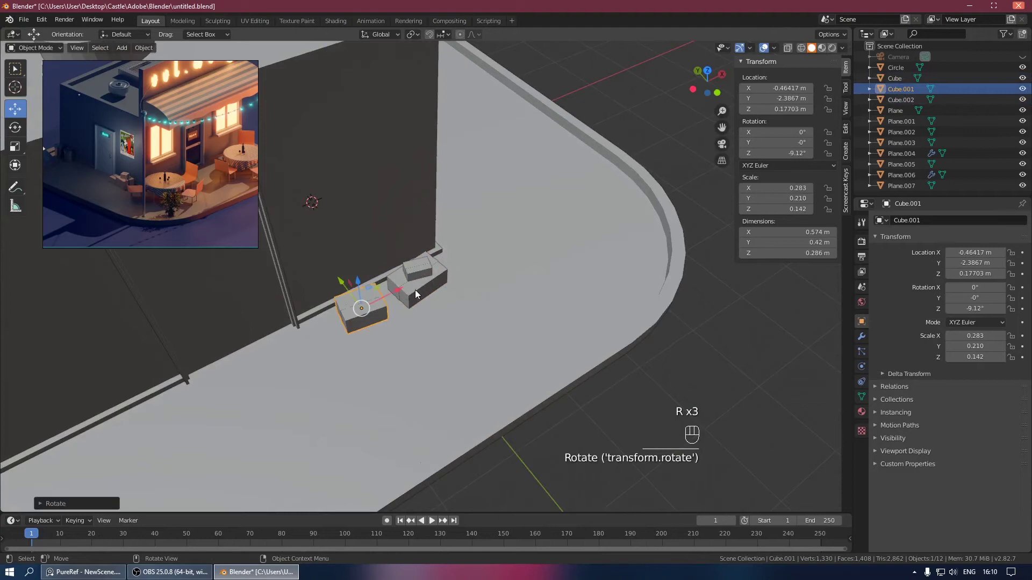
click(404, 293)
drag(347, 272, 332, 263)
middle_click(360, 259)
Step: Duplicate the small box, place it beside the door, raise it and lean it at an angle
key(shift+d)
click(566, 275)
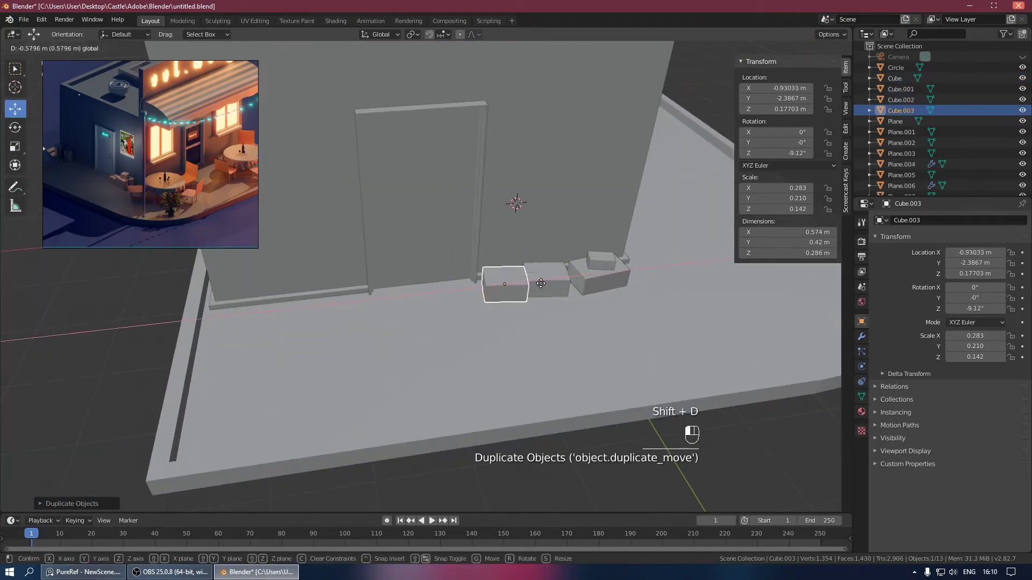
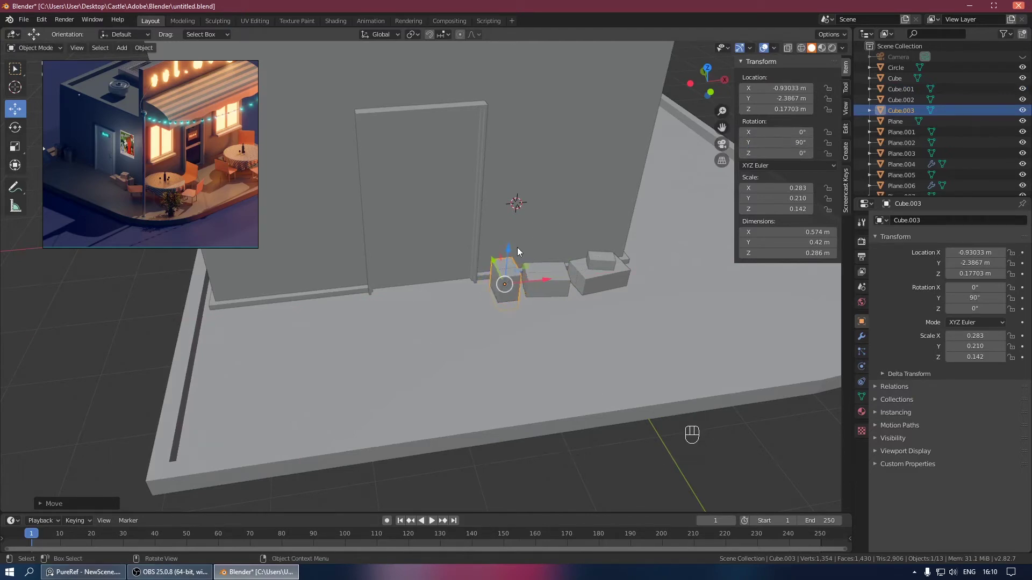
drag(510, 253, 518, 242)
drag(598, 223, 629, 193)
drag(639, 184, 494, 241)
click(497, 165)
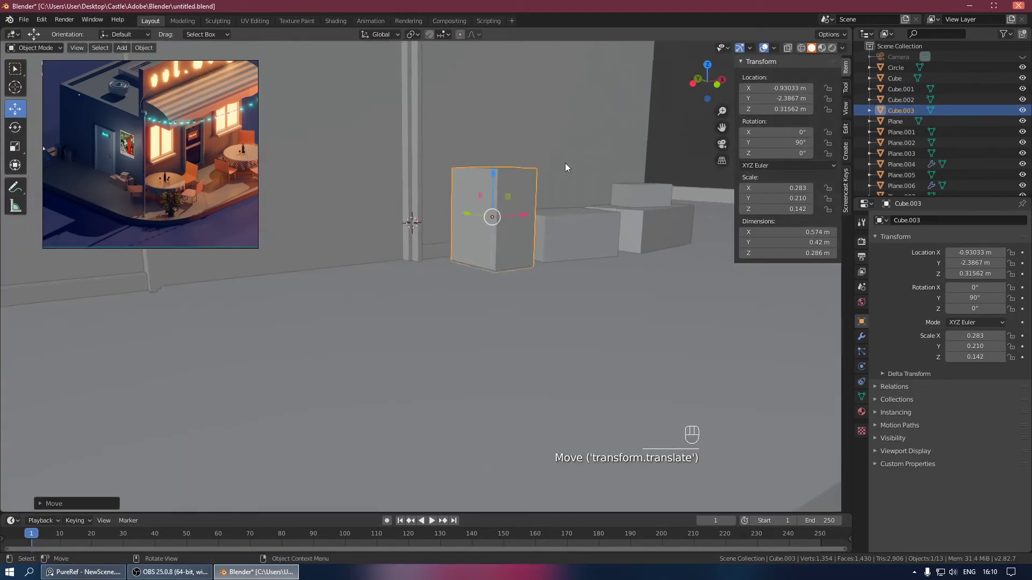
middle_click(536, 209)
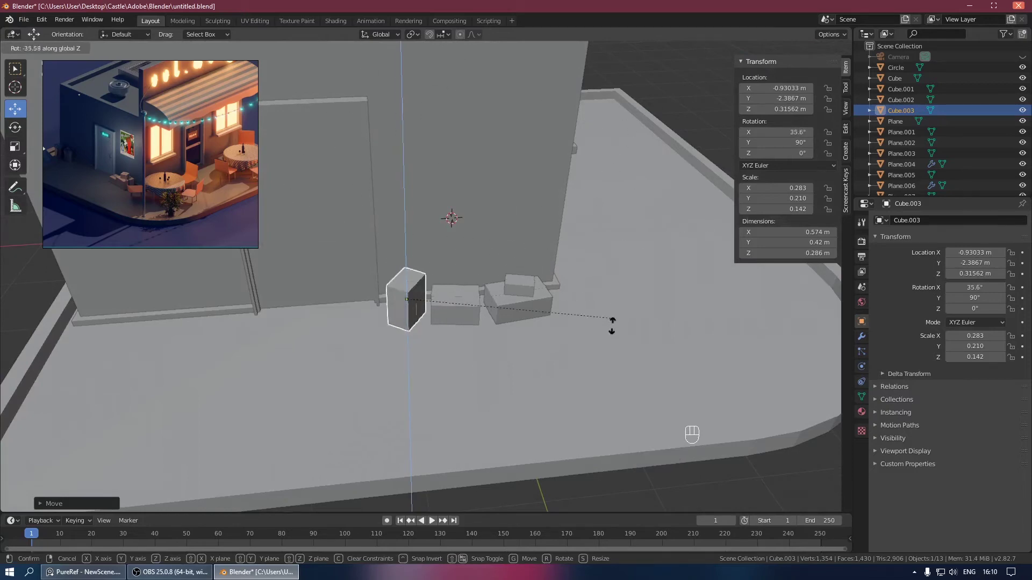
drag(625, 238, 607, 247)
click(639, 138)
Step: Add a new circle to the scene and view the shop from straight above
key(KP_0)
key(KP_0)
drag(411, 219, 526, 155)
drag(541, 125, 558, 96)
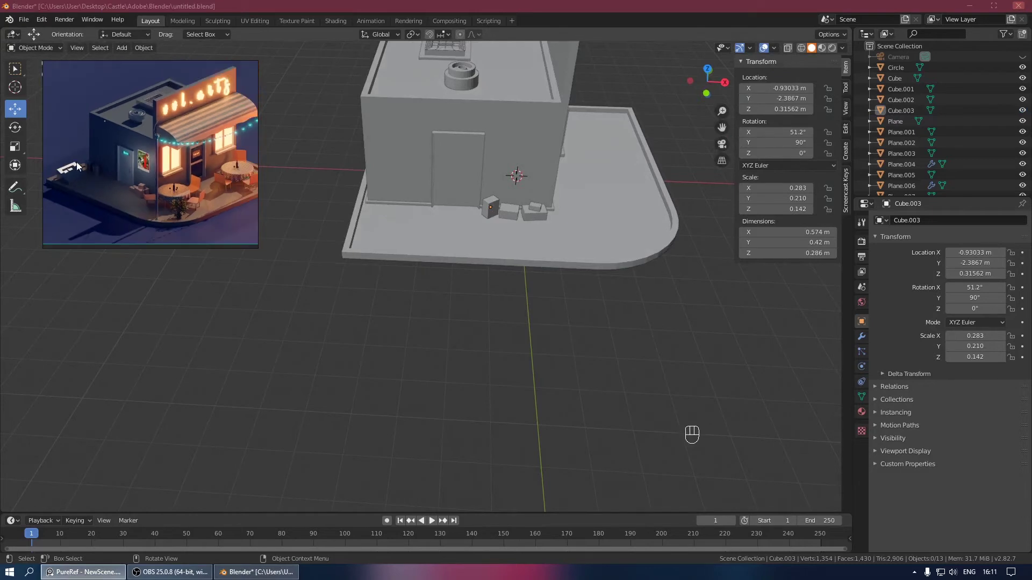
middle_click(391, 182)
drag(408, 192, 442, 250)
key(shift+a)
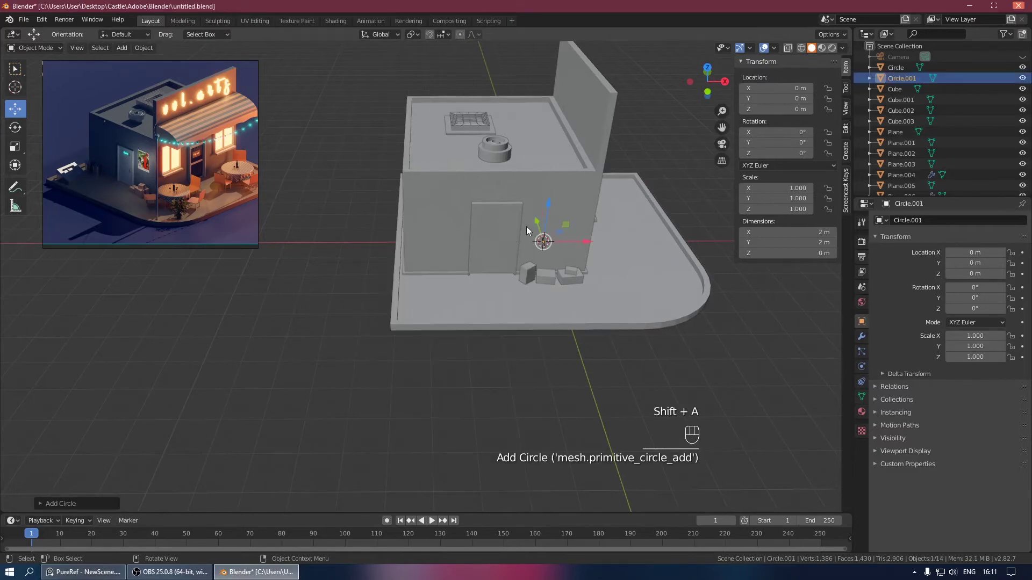
key(KP_7)
Step: Move the circle to the shop's corner and shrink it to about 0.48 m trash-can width
key(g)
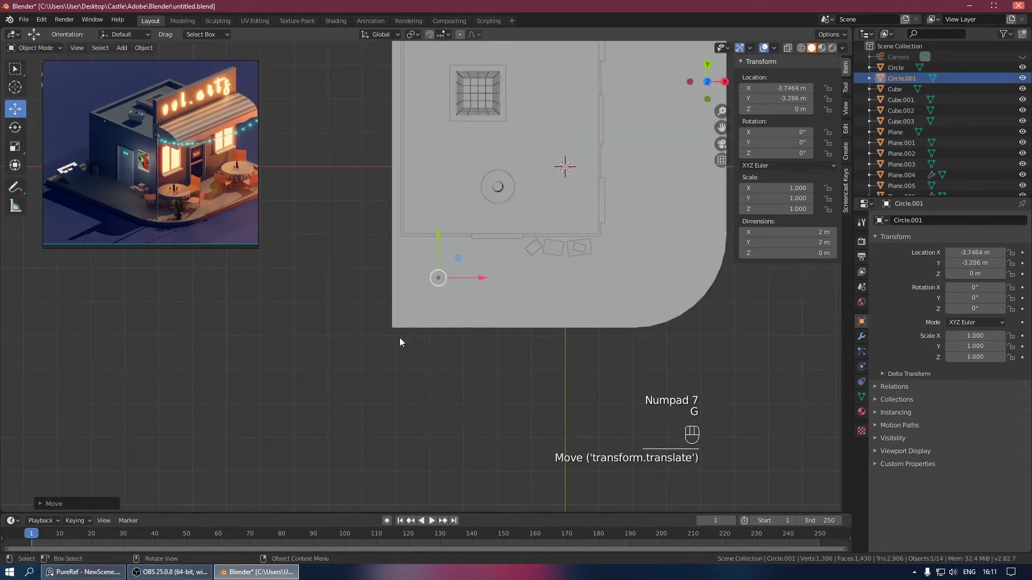
drag(526, 270, 476, 219)
click(476, 219)
key(g)
key(s)
key(g)
drag(495, 267, 547, 248)
drag(501, 247, 439, 275)
drag(457, 265, 499, 336)
key(KP_7)
key(g)
drag(436, 255, 408, 163)
Step: Extrude the circle's outline and scale the ring to form the can's walls
key(g)
key(Tab)
drag(474, 260, 454, 270)
key(a)
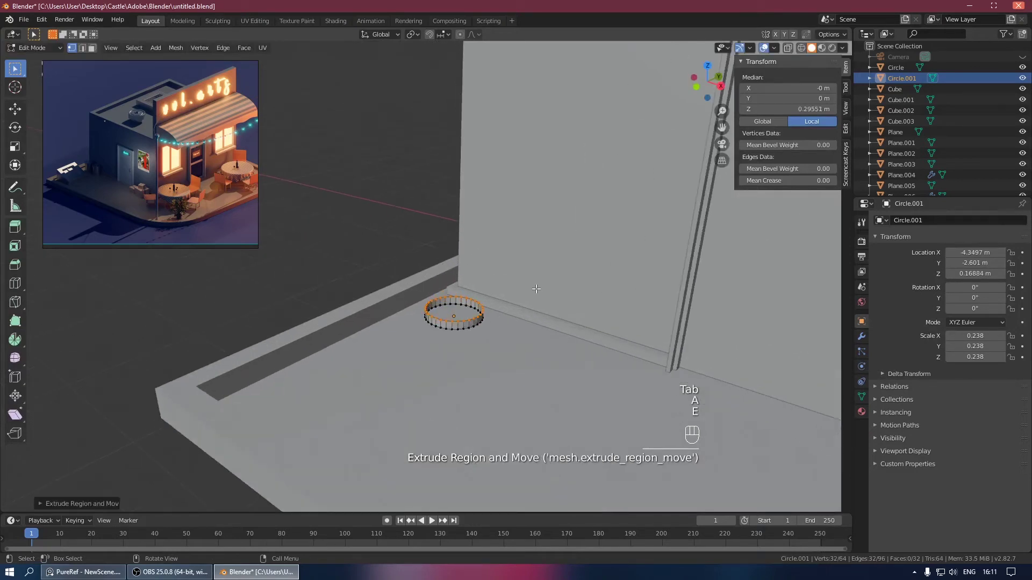
key(s)
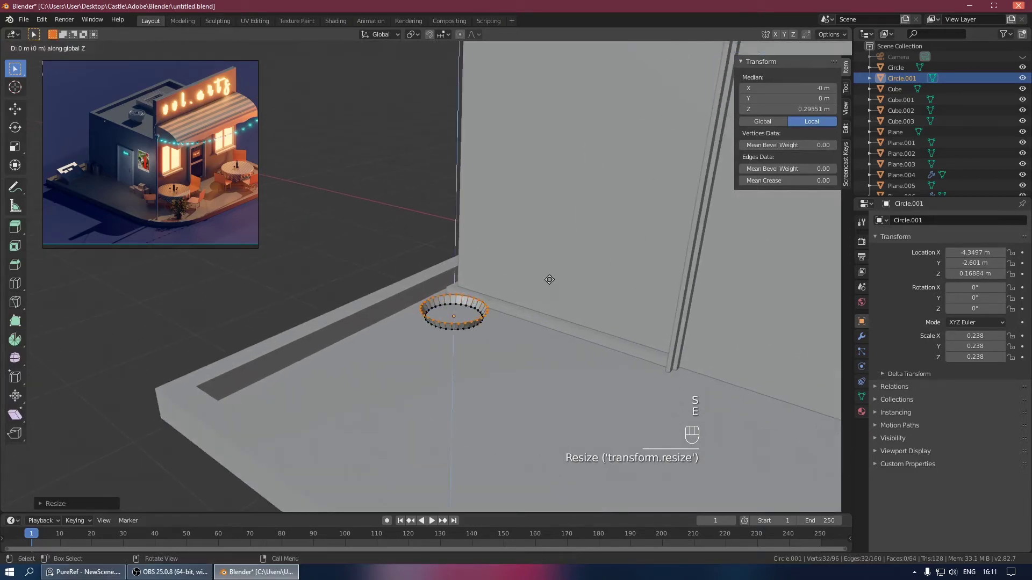
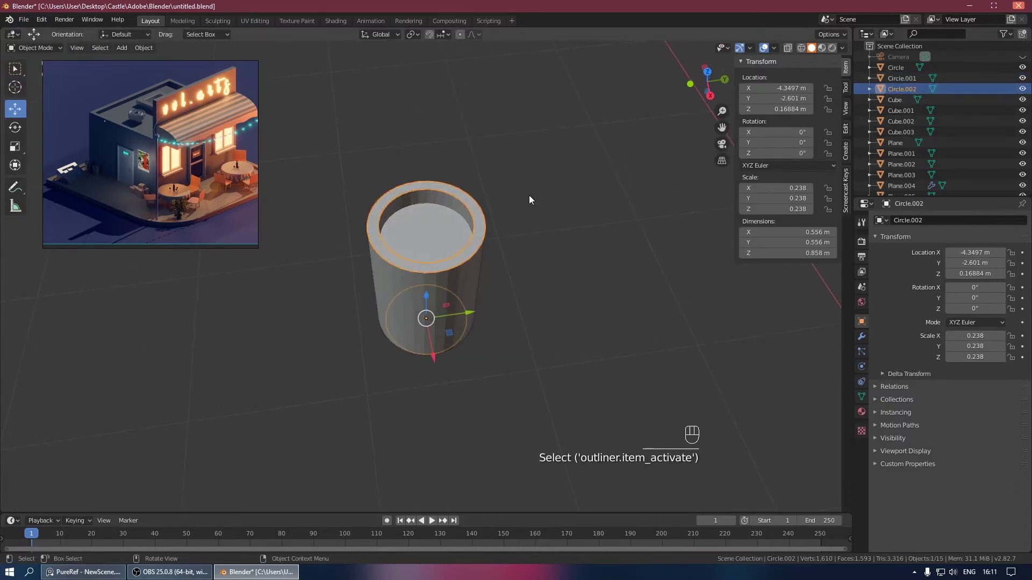
Step: Select the trash can's top rim in mesh editing and extrude it upward
key(KP_Divide)
click(365, 185)
drag(435, 204, 485, 212)
click(905, 93)
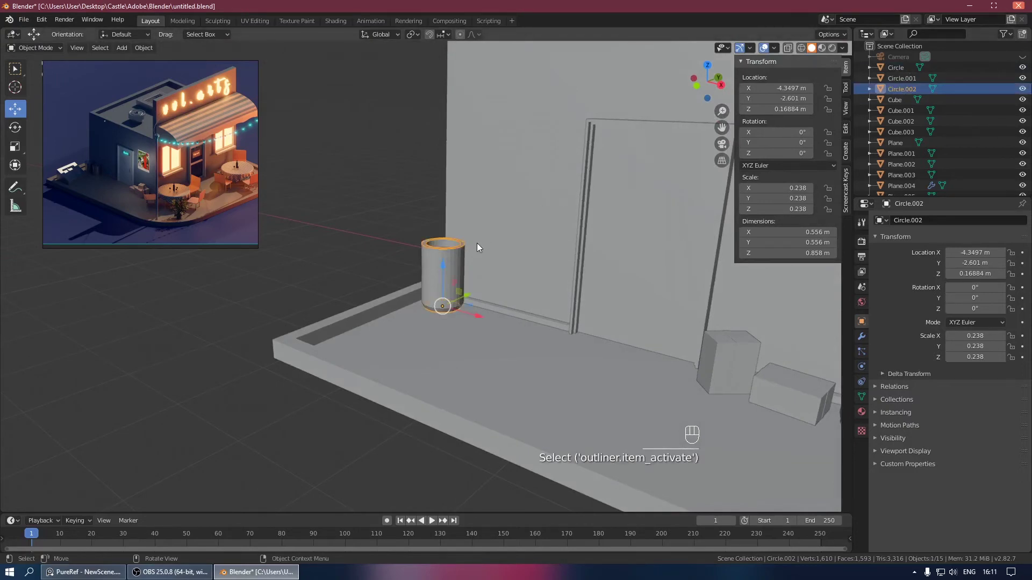
key(ctrl+z)
key(ctrl+z)
key(ctrl+z)
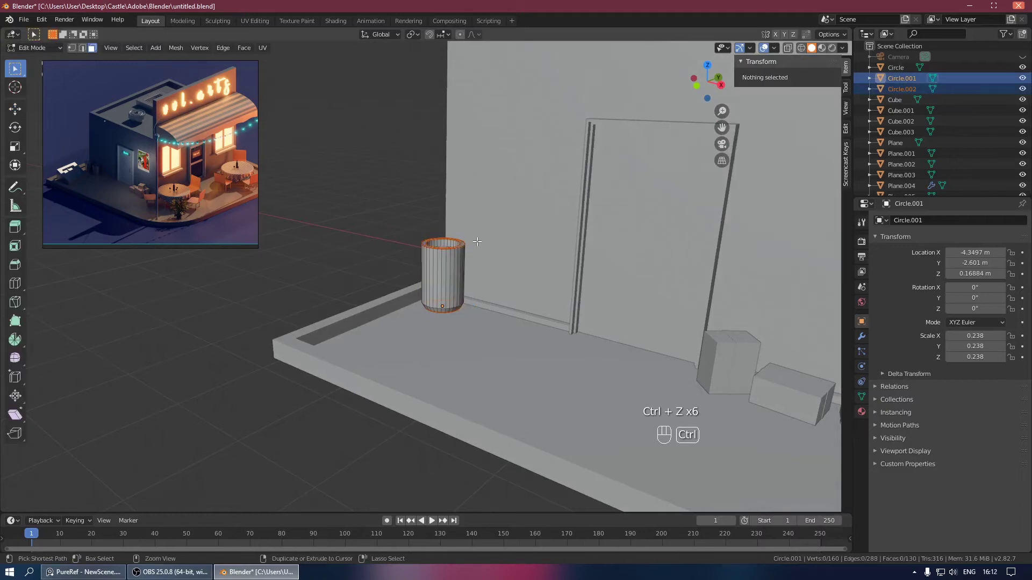
key(KP_Divide)
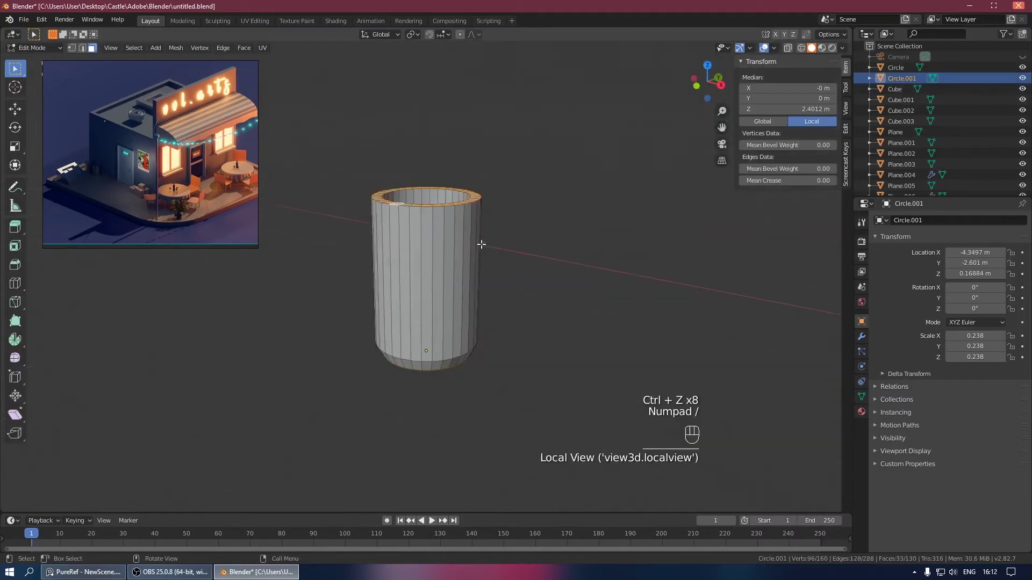
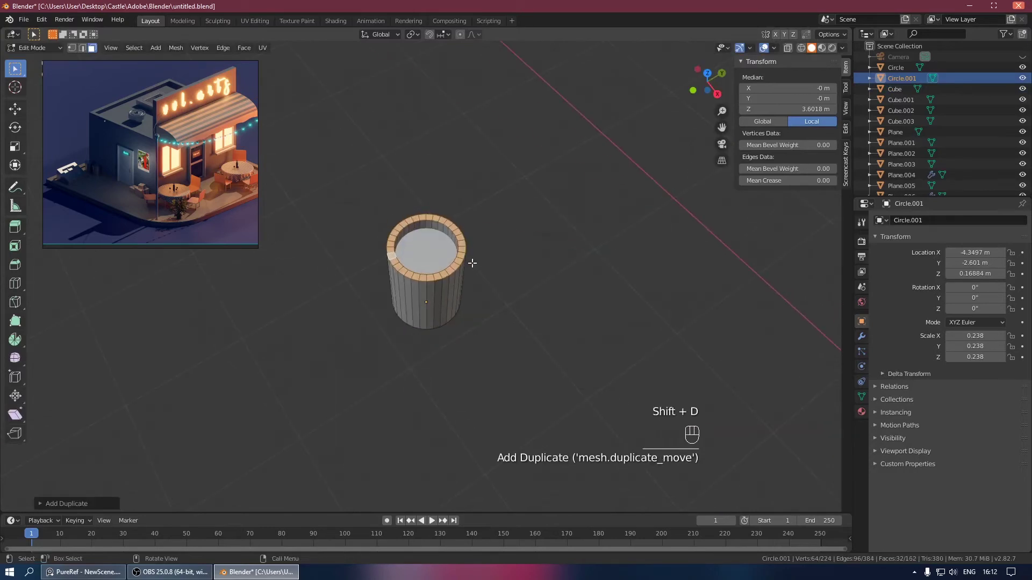
Step: Duplicate the top rim, separate it as Circle.002 with origin at its geometry, and edit it
key(p)
key(Tab)
click(903, 94)
key(KP_Divide)
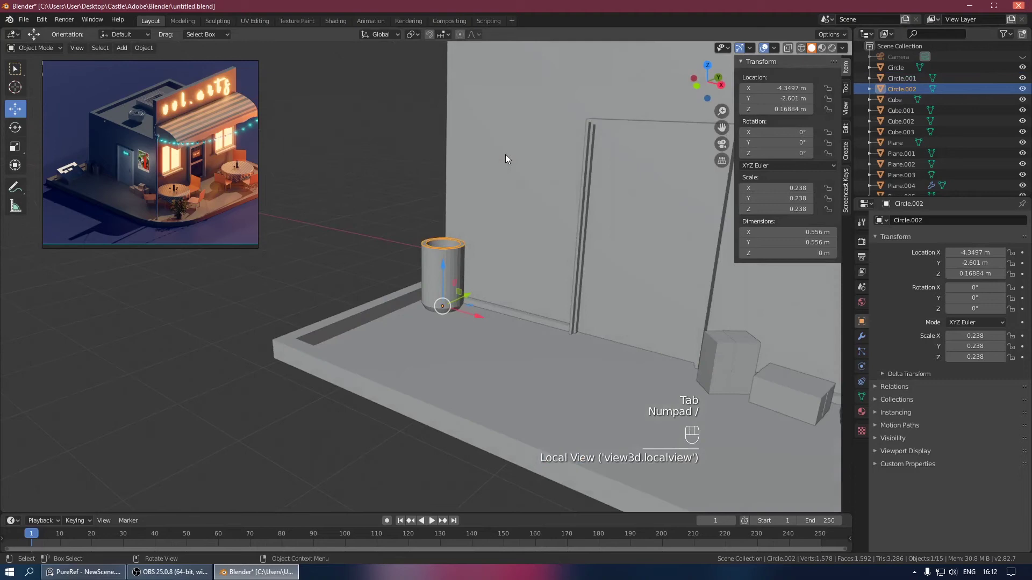
drag(463, 248, 502, 253)
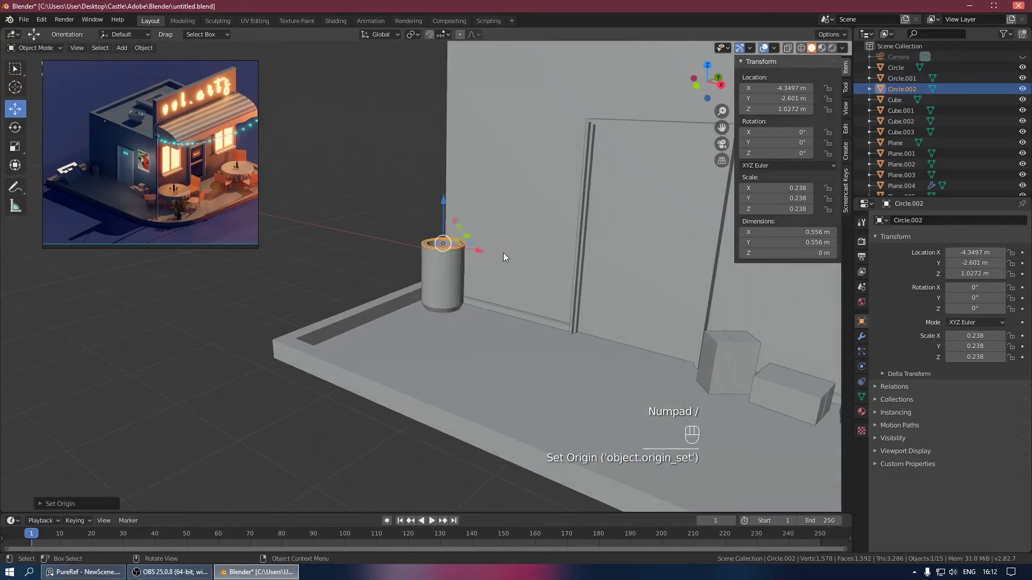
key(ctrl+s)
drag(501, 237, 481, 271)
drag(477, 280, 460, 305)
key(Tab)
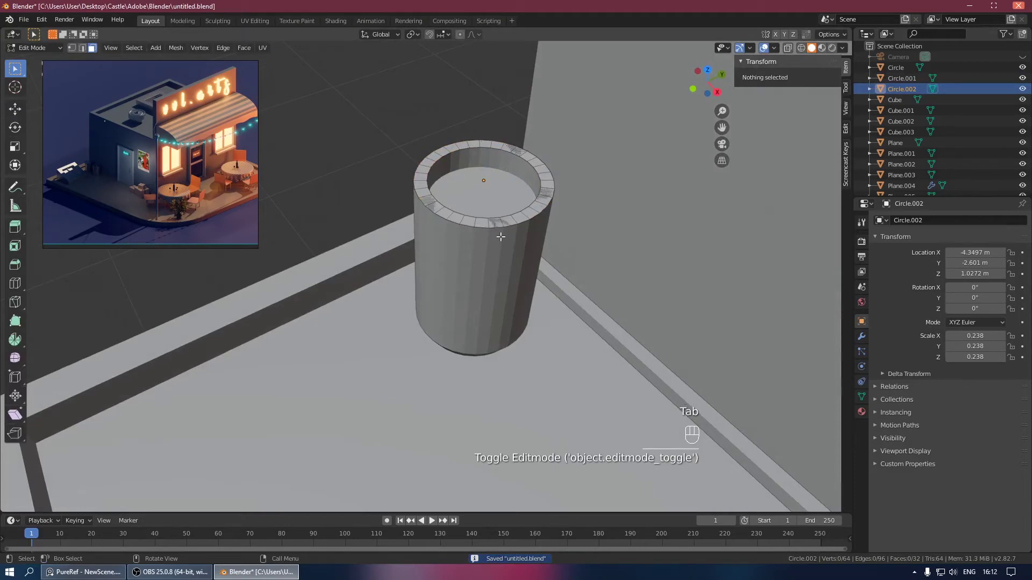
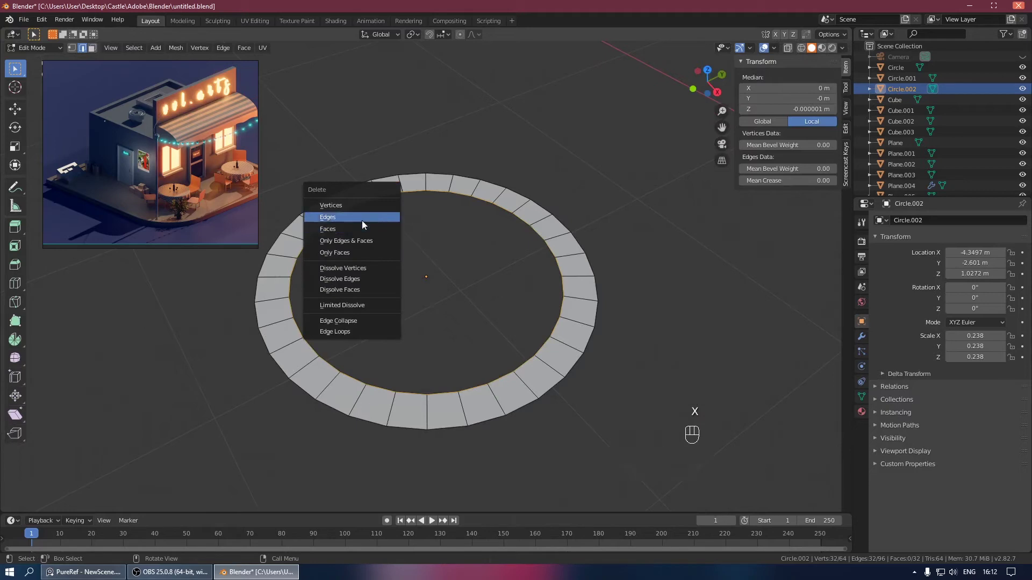
Step: Dissolve the ring's edges, fill it into a solid disc and enlarge it as the lid
key(ctrl+z)
key(x)
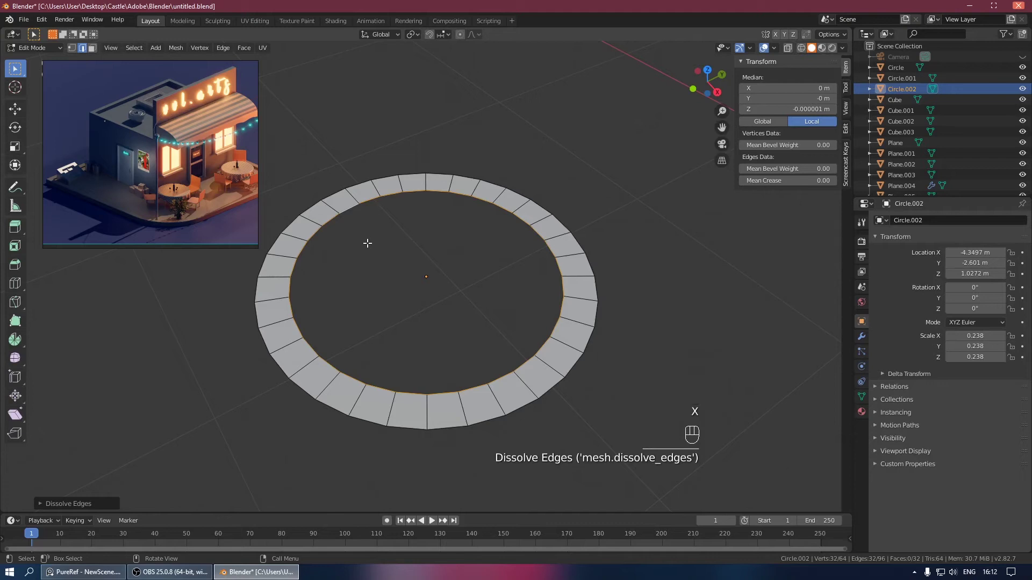
key(f)
drag(392, 242, 423, 225)
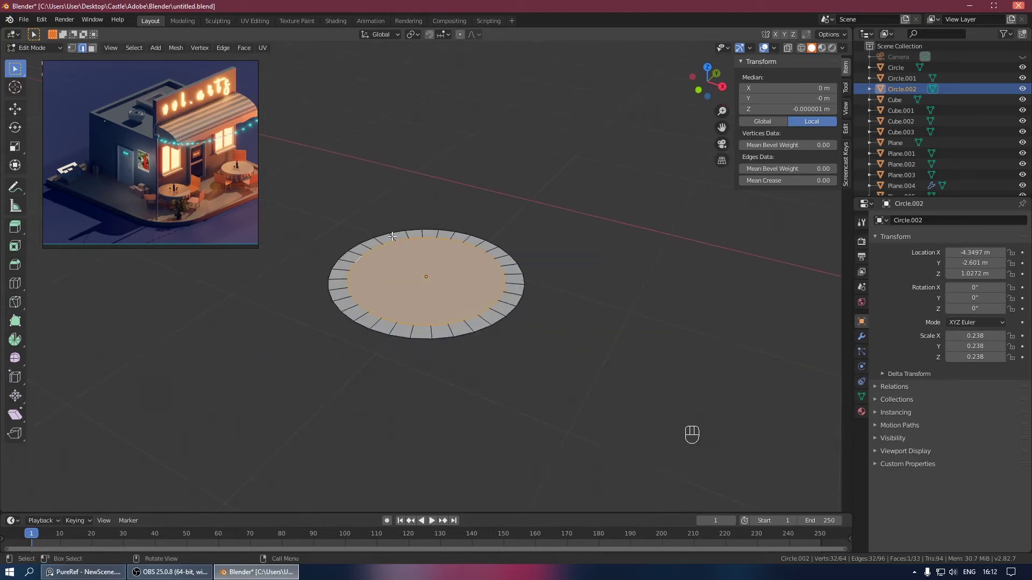
key(KP_Divide)
key(s)
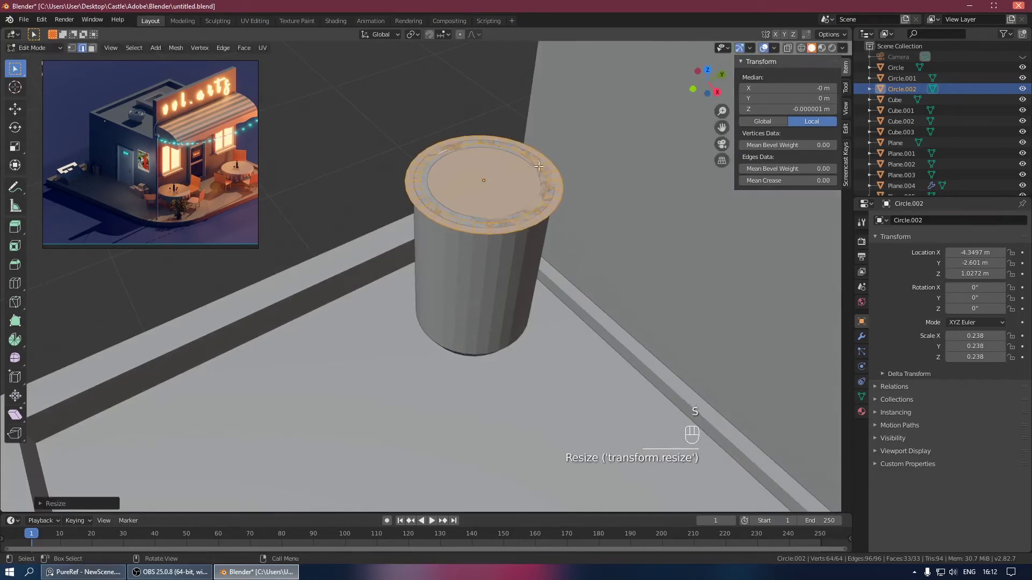
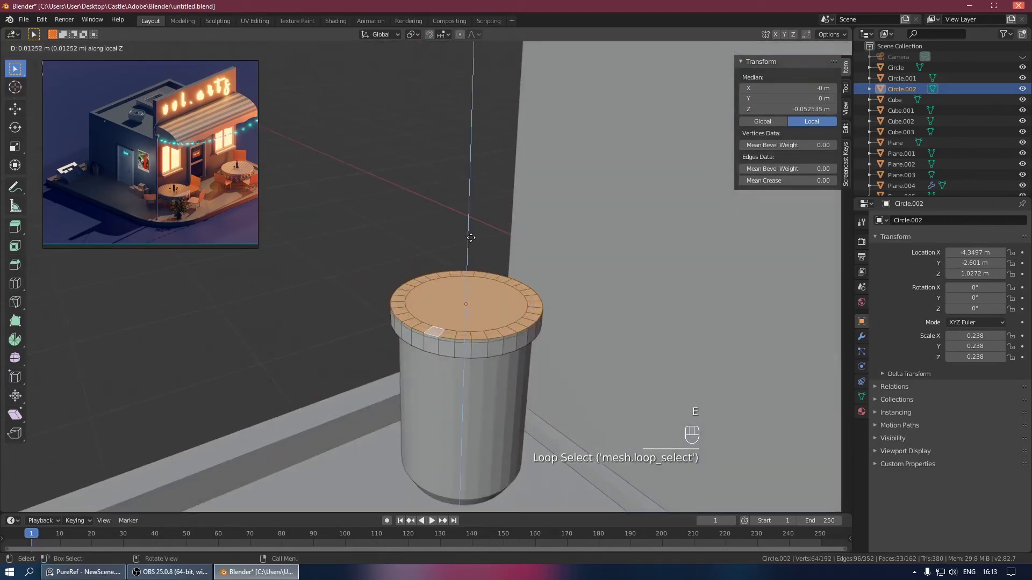
Step: Extrude the lid for thickness, inset its top face for a raised rim, and save
key(ctrl+z)
key(g)
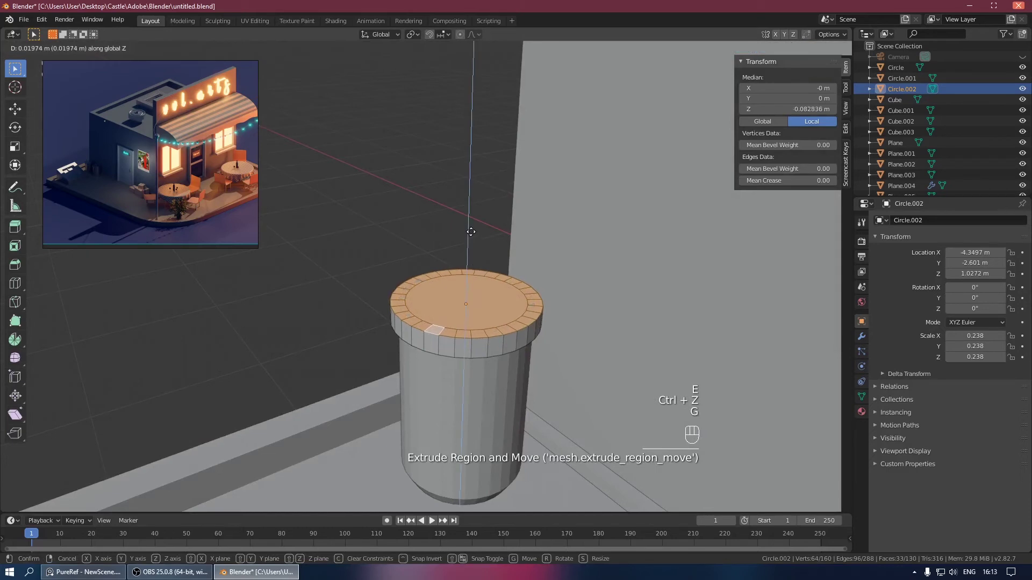
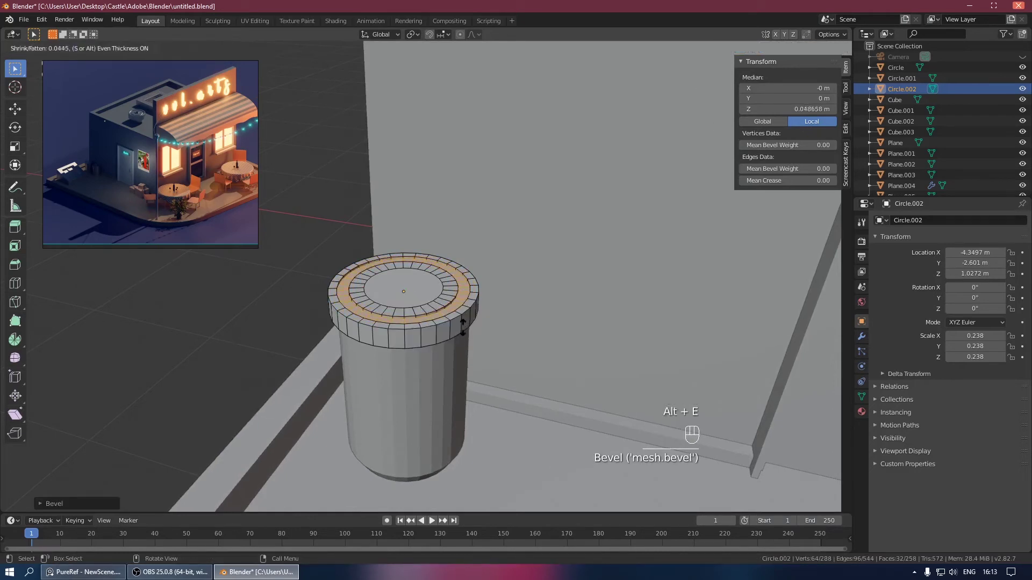
key(Tab)
key(ctrl+s)
click(420, 329)
key(KP_Divide)
key(ctrl+s)
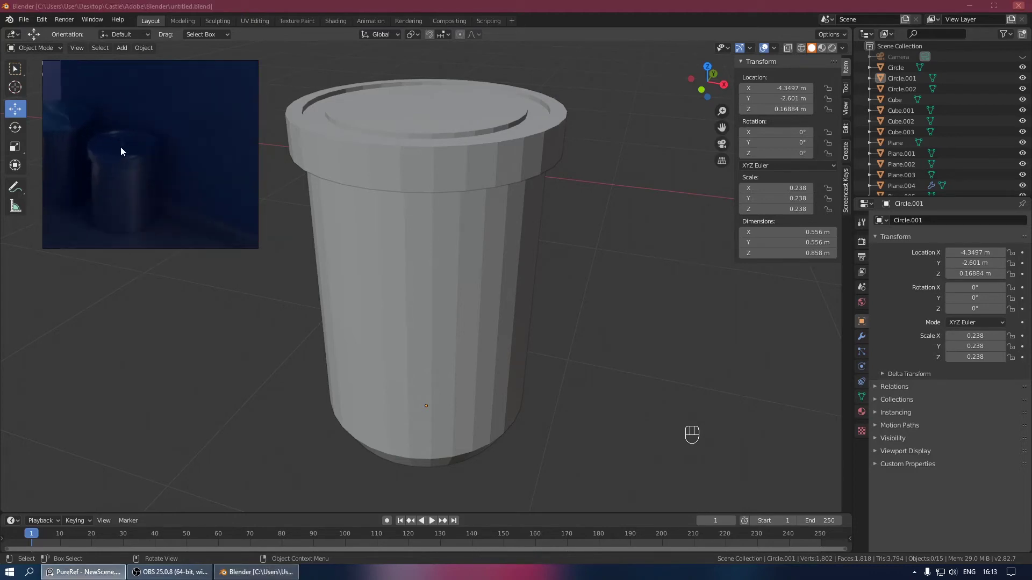
Step: Snap the 3D cursor to the lid's centre and add a single vertex there
drag(488, 157, 486, 157)
key(shift+s)
key(ctrl+s)
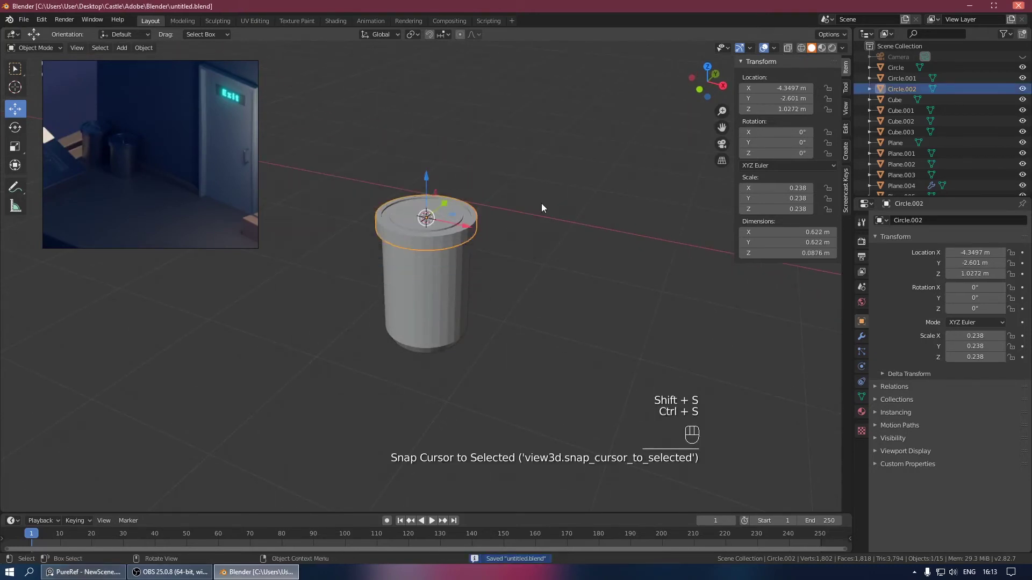
click(530, 206)
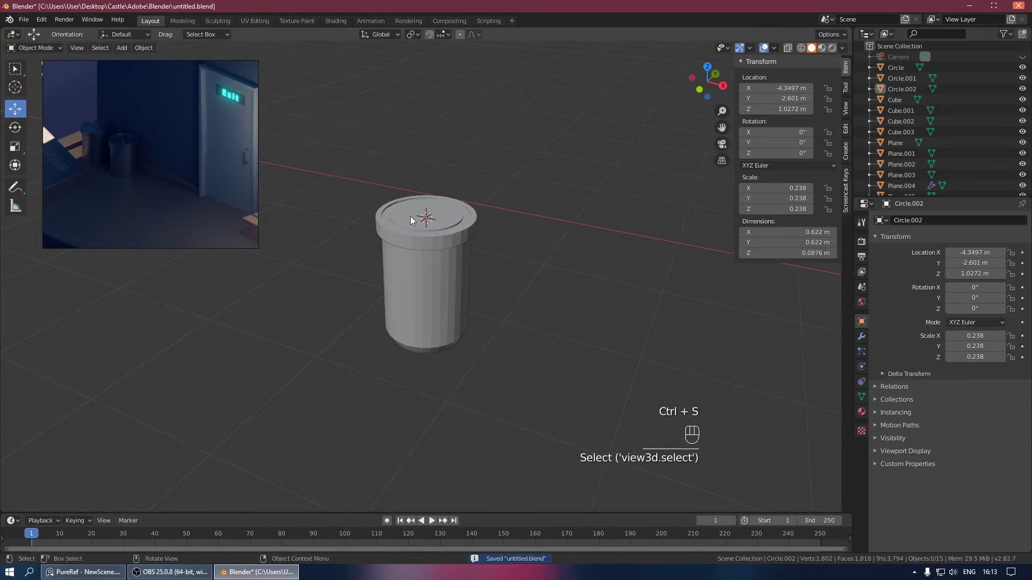
drag(417, 220, 420, 233)
click(446, 234)
drag(503, 210, 535, 217)
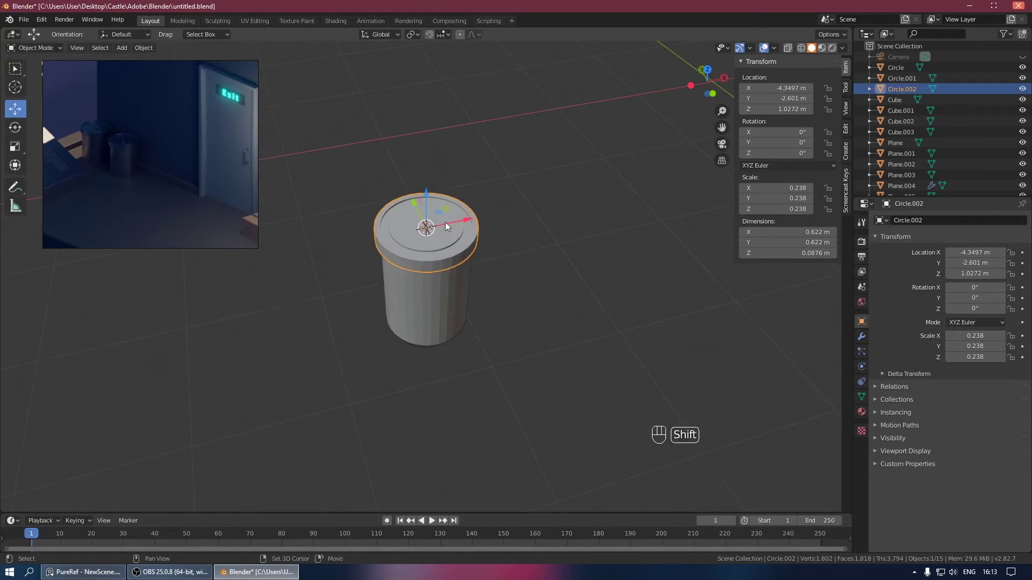
key(shift+s)
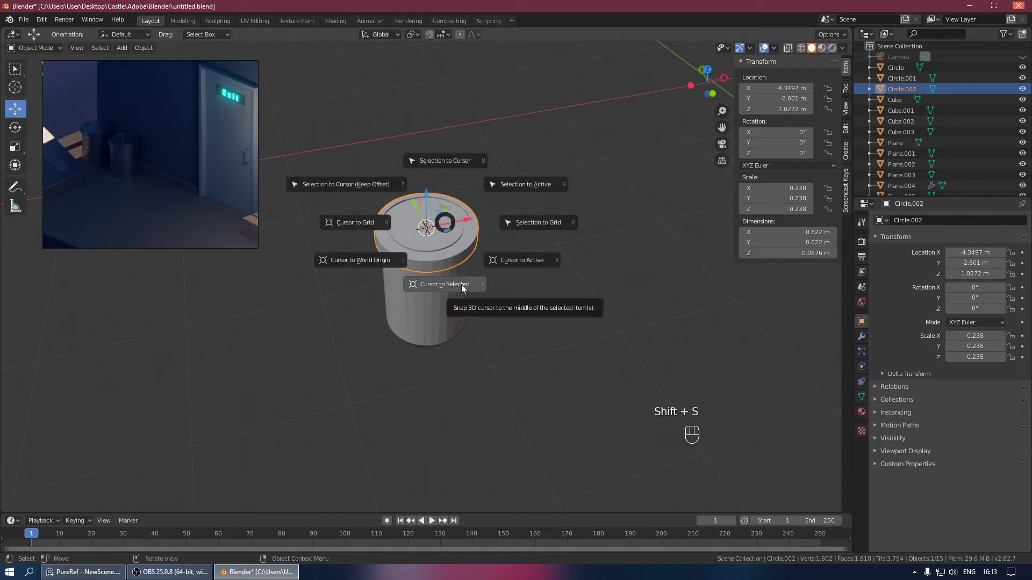
key(ctrl+s)
drag(496, 240, 474, 228)
key(shift+a)
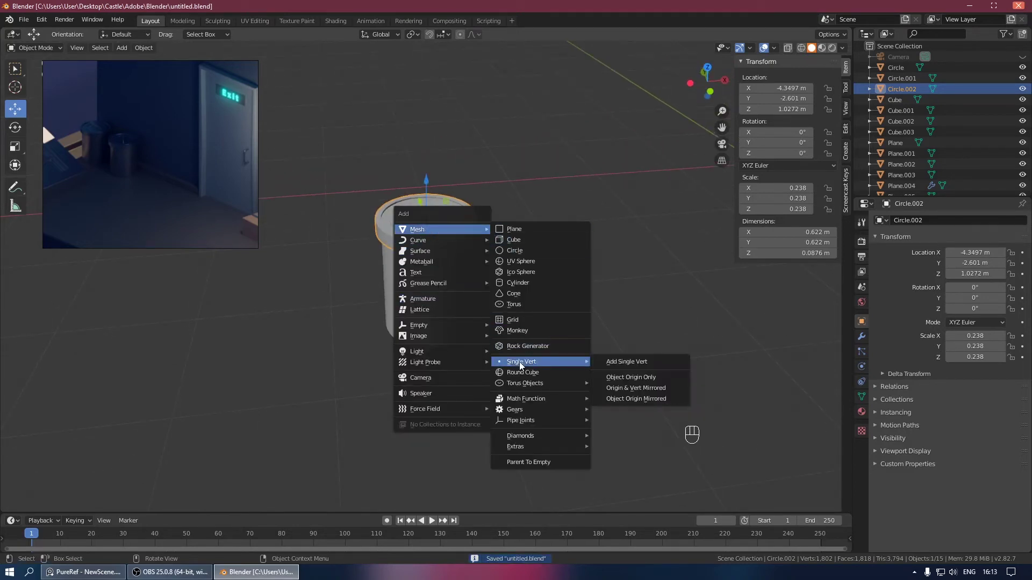
key(KP_1)
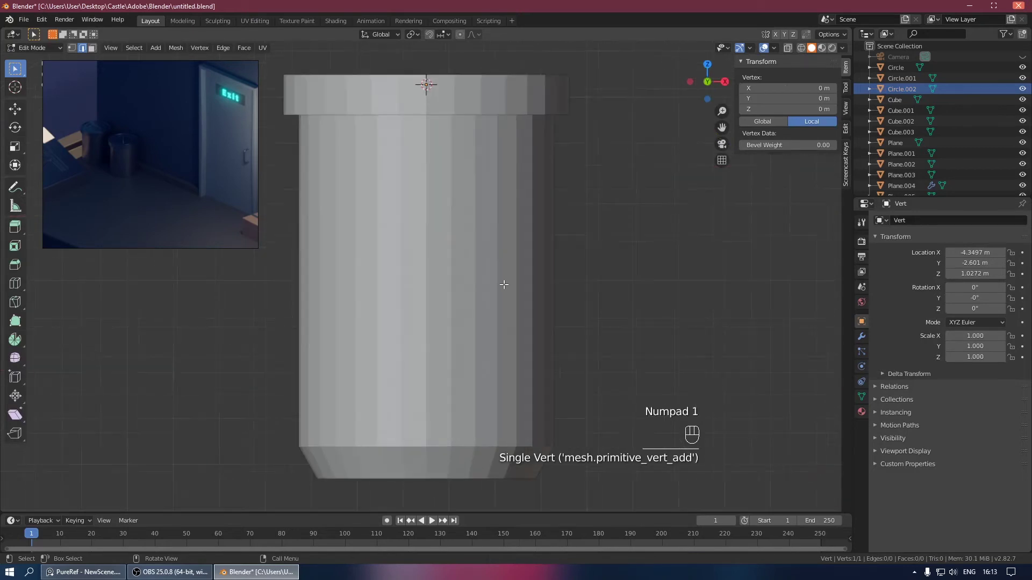
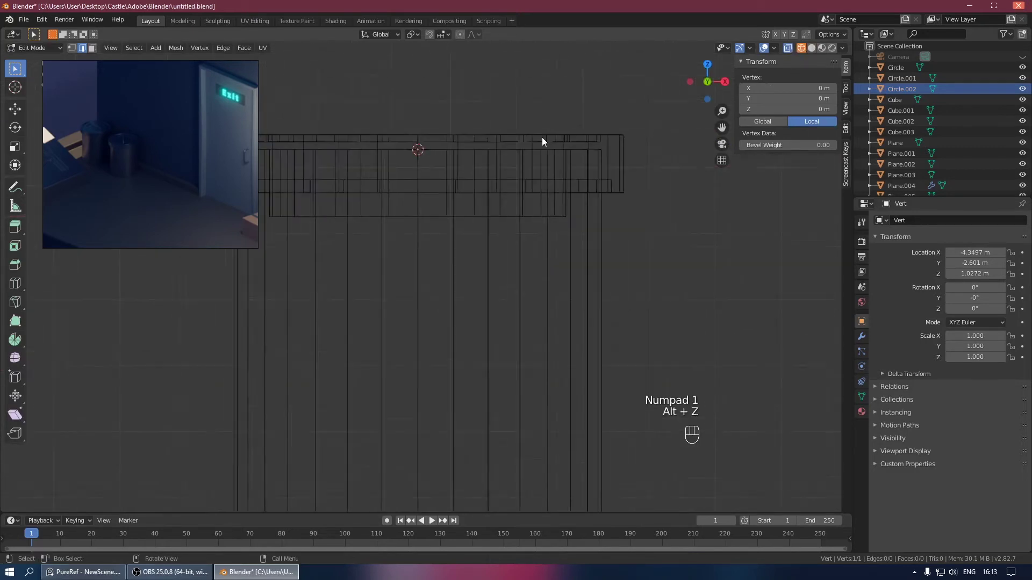
Step: Extrude the vertex up, across and down into a U-shaped handle outline about 0.17 m wide
drag(534, 167, 554, 232)
middle_click(554, 231)
key(1)
drag(445, 214, 404, 242)
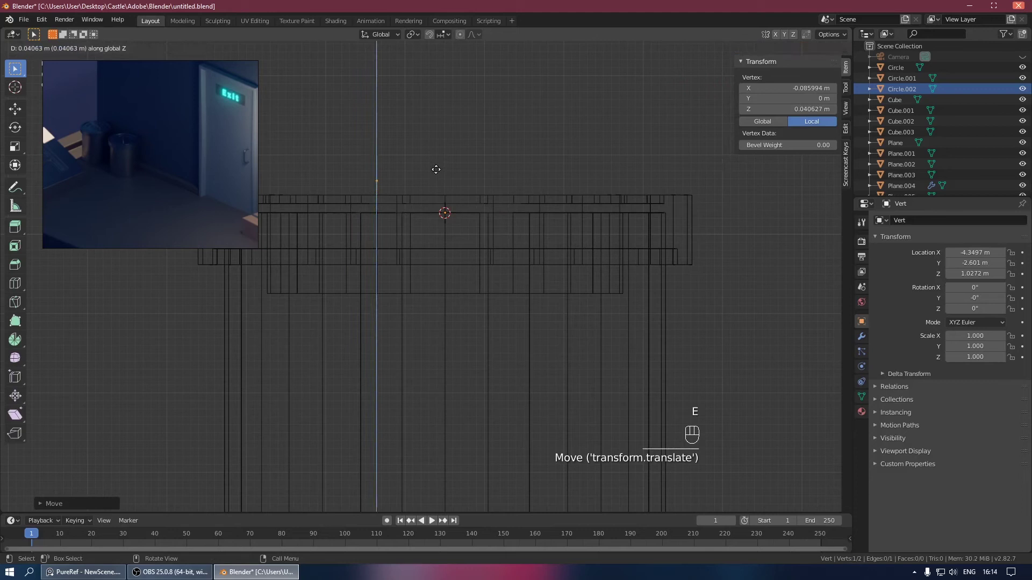
key(e)
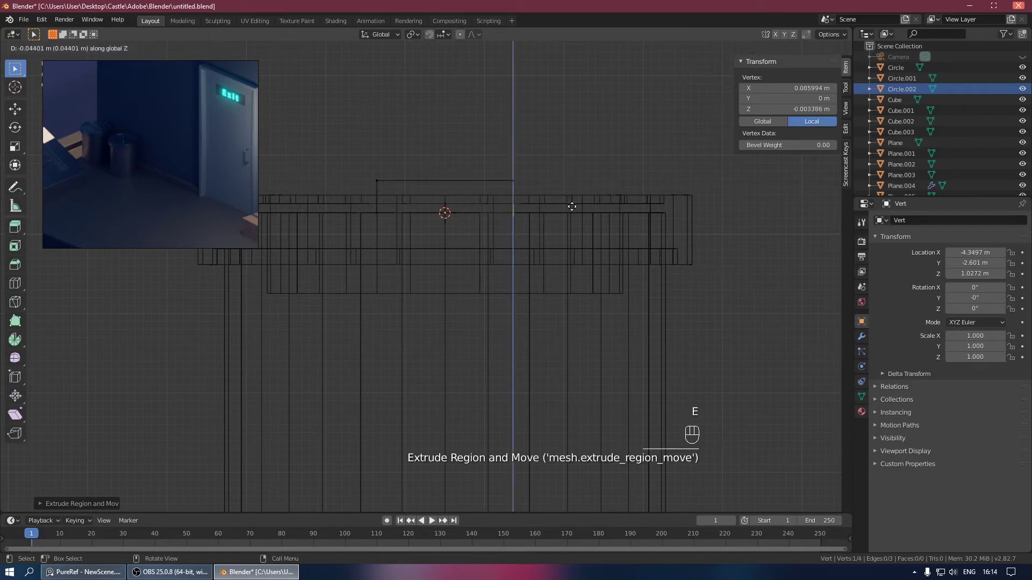
click(550, 207)
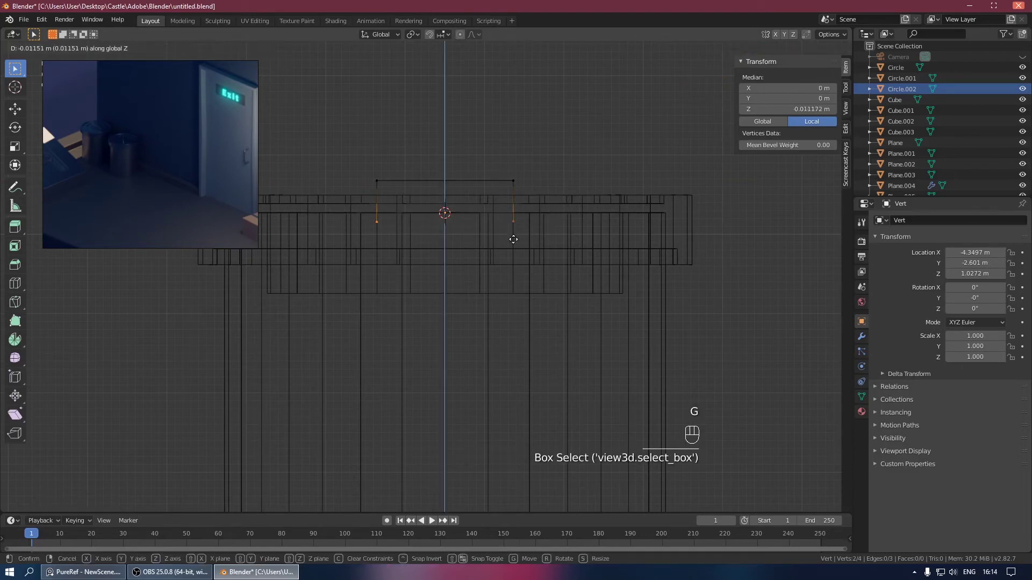
key(Tab)
drag(561, 198, 513, 227)
key(alt+z)
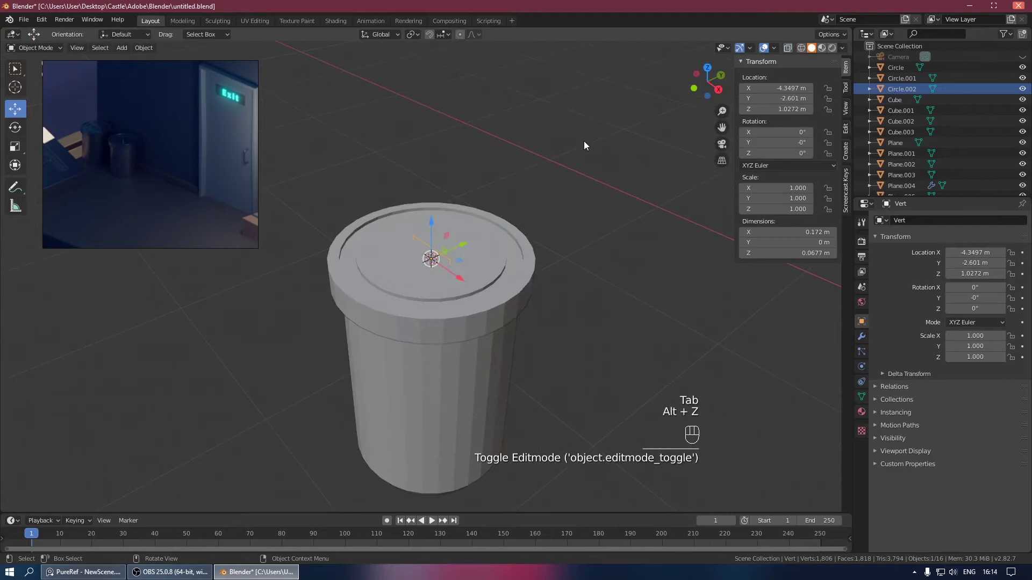
Step: Raise the handle outline along Z to sit just above the lid
key(ctrl+s)
drag(605, 135, 612, 128)
click(423, 234)
click(428, 235)
click(434, 213)
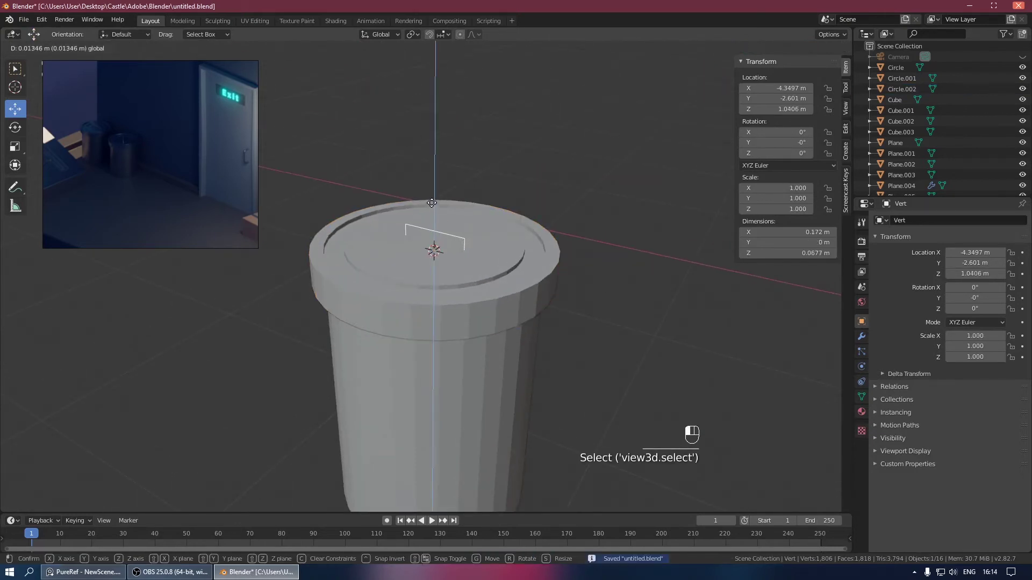
drag(485, 200, 528, 199)
drag(527, 200, 448, 214)
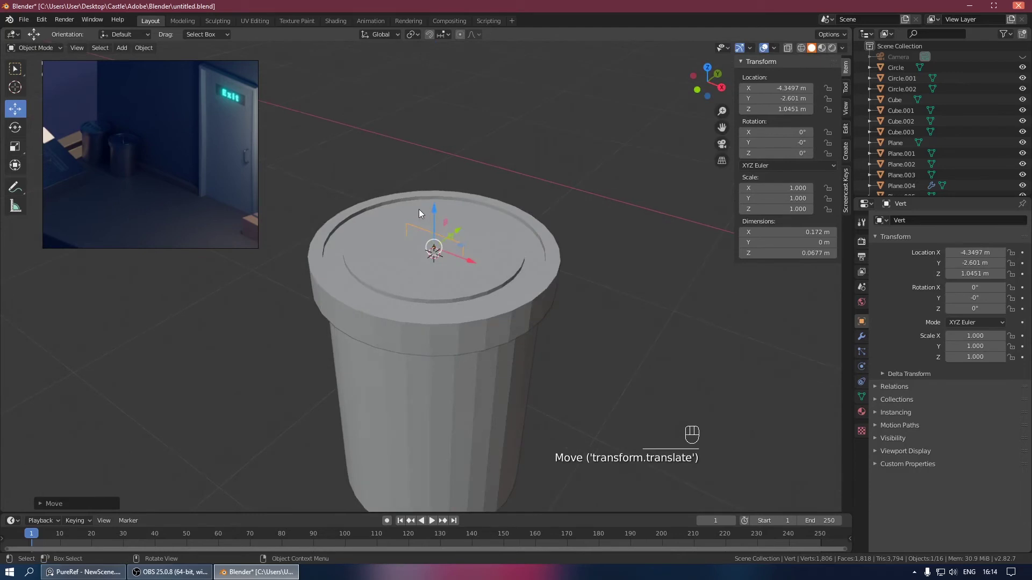
Step: Convert the handle to a curve with 0.01 bevel depth, back to mesh, and add a new circle
drag(442, 222, 513, 240)
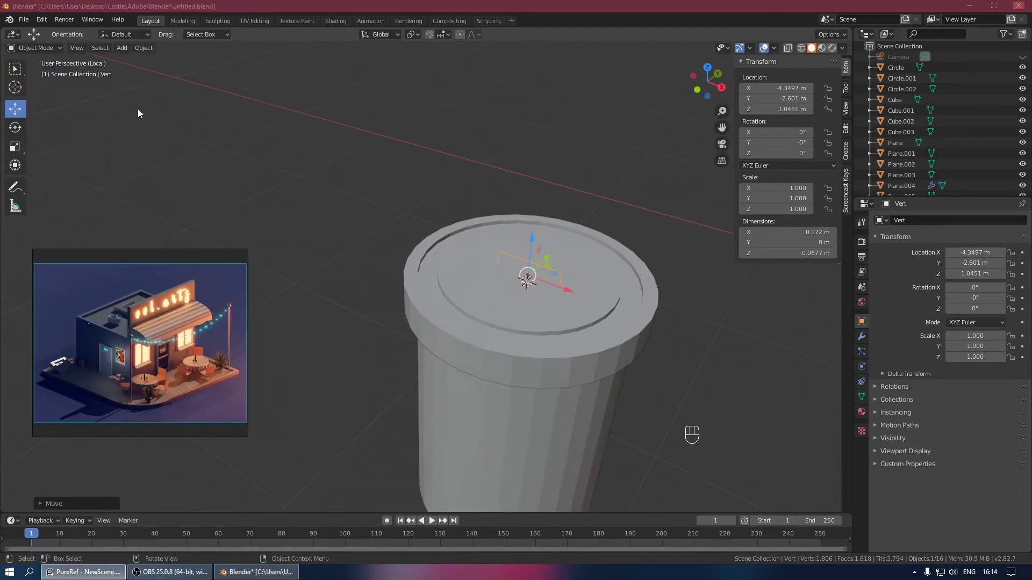
drag(146, 48, 95, 88)
drag(141, 47, 305, 333)
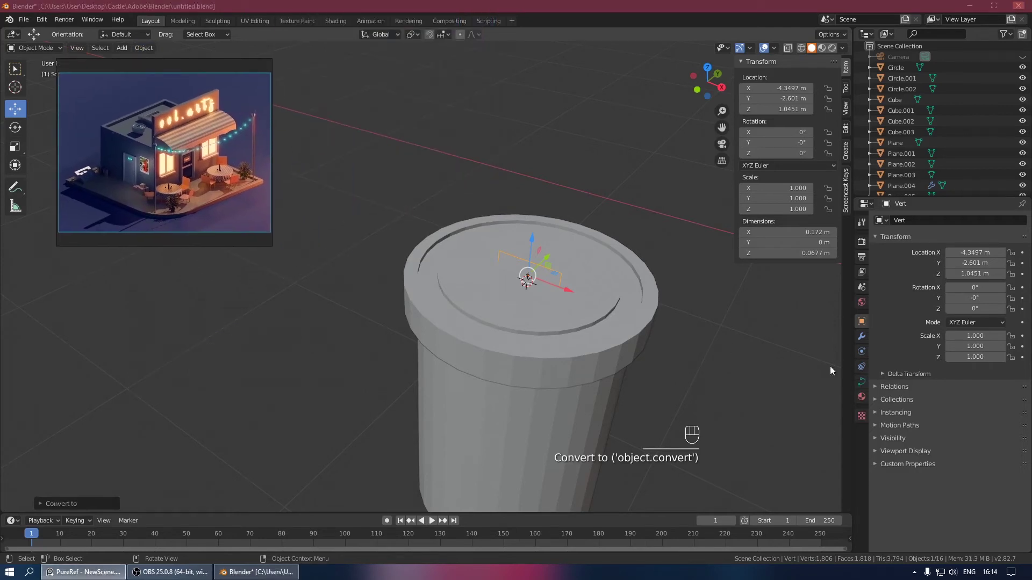
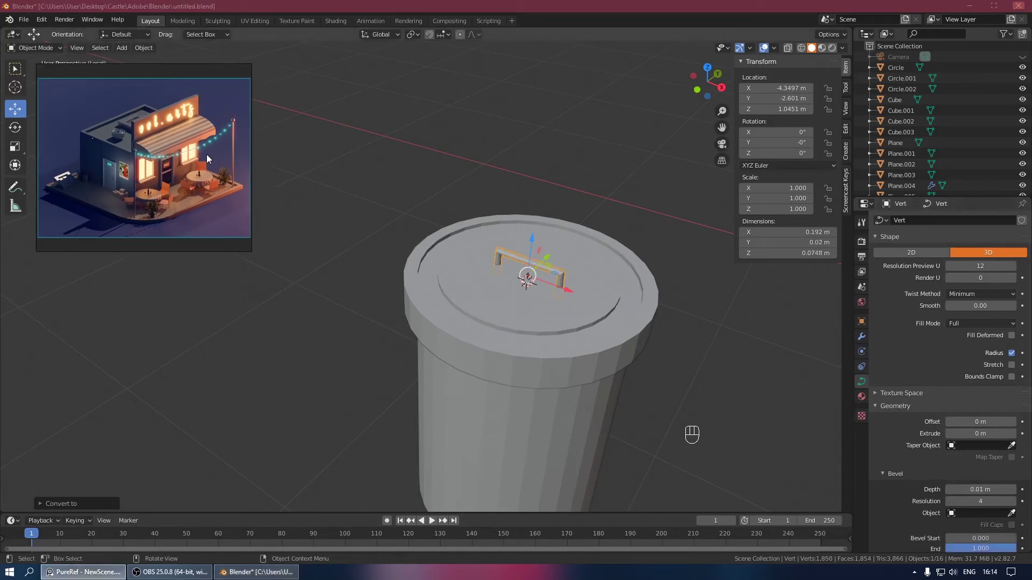
click(491, 136)
drag(585, 227, 632, 235)
key(ctrl+s)
drag(572, 223, 516, 231)
drag(503, 212, 487, 198)
key(shift+a)
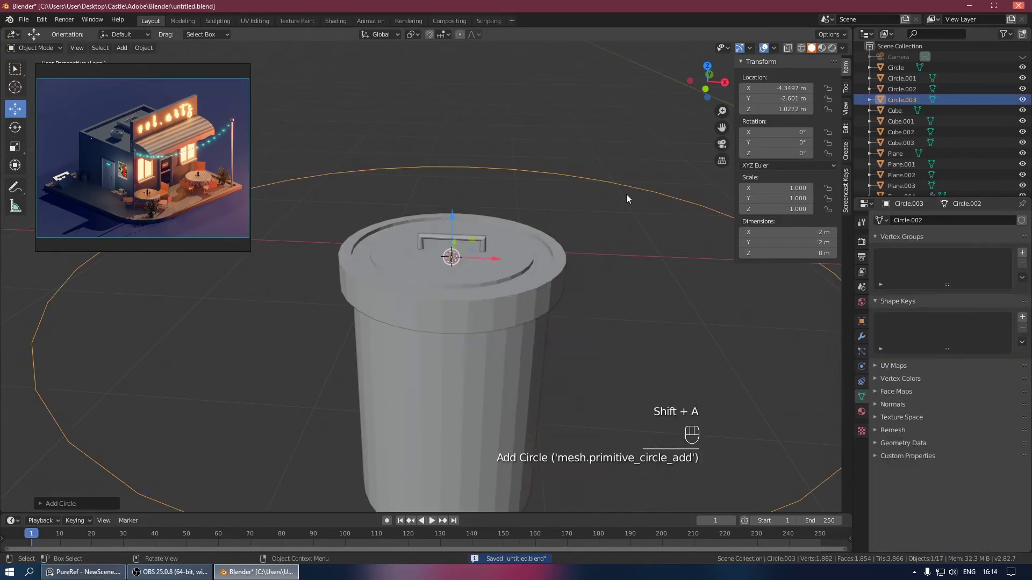
Step: Shrink the circle to the handle leg's thickness and place it under the leg's foot
key(s)
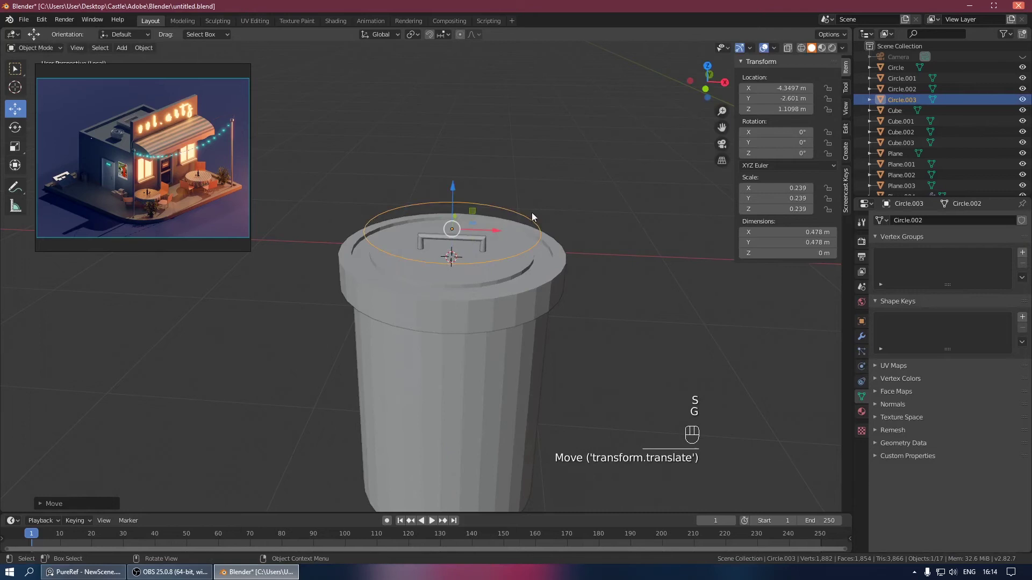
key(KP_7)
drag(511, 219, 439, 259)
drag(346, 227, 485, 228)
drag(529, 189, 502, 95)
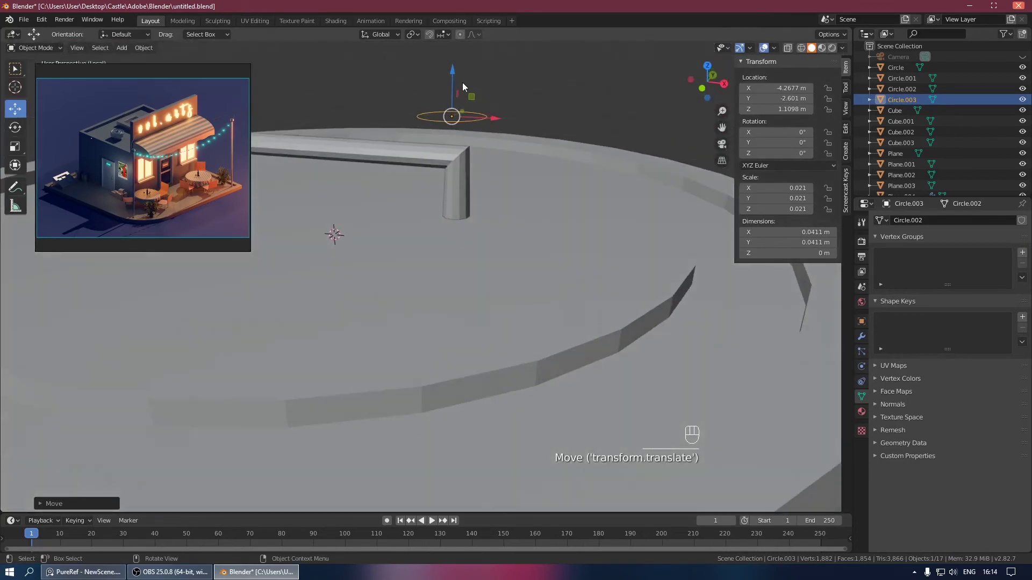
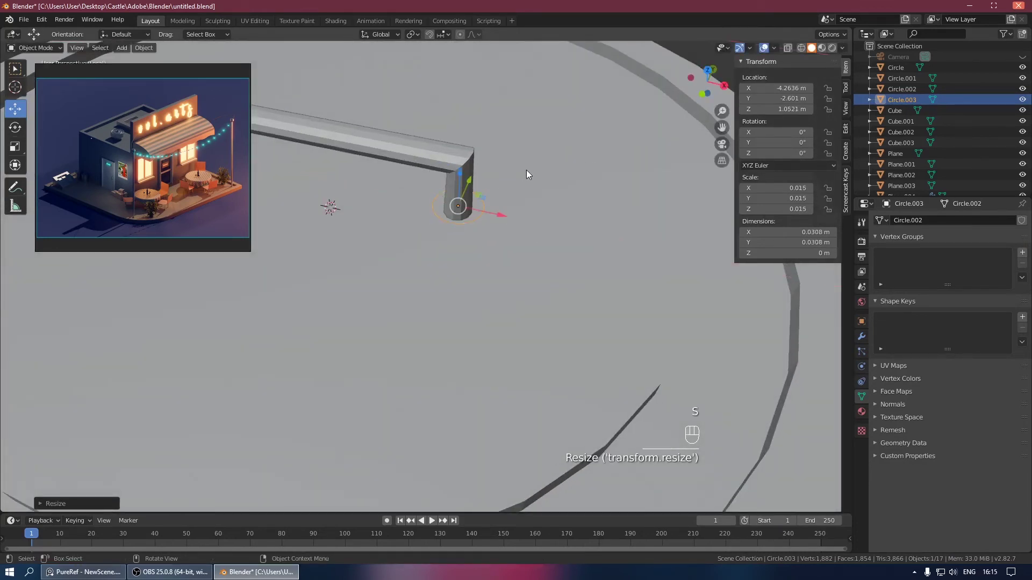
key(KP_7)
key(g)
drag(514, 170, 475, 102)
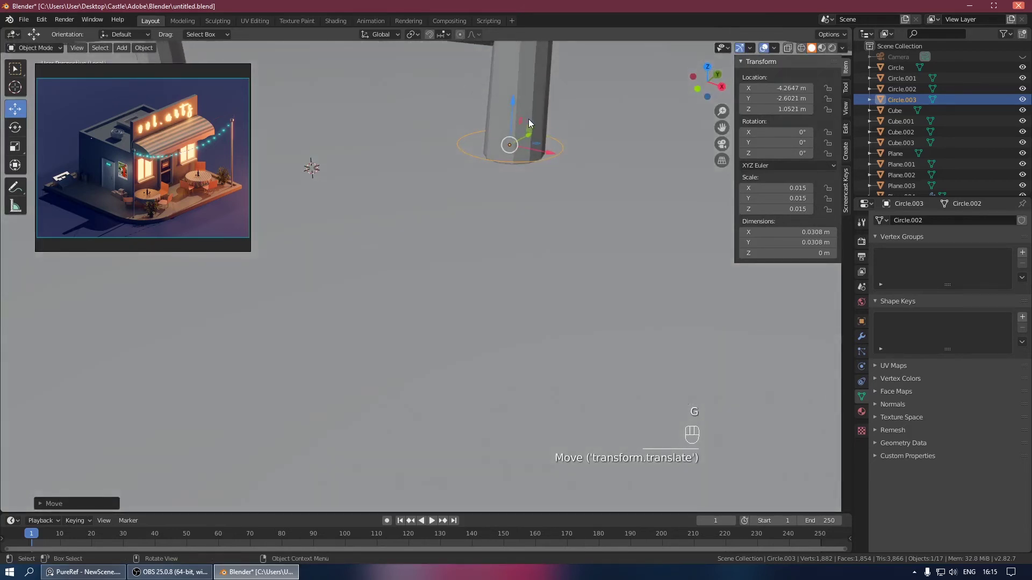
Step: Extrude and fill the circle into a small base disc and set its origin
key(Tab)
key(e)
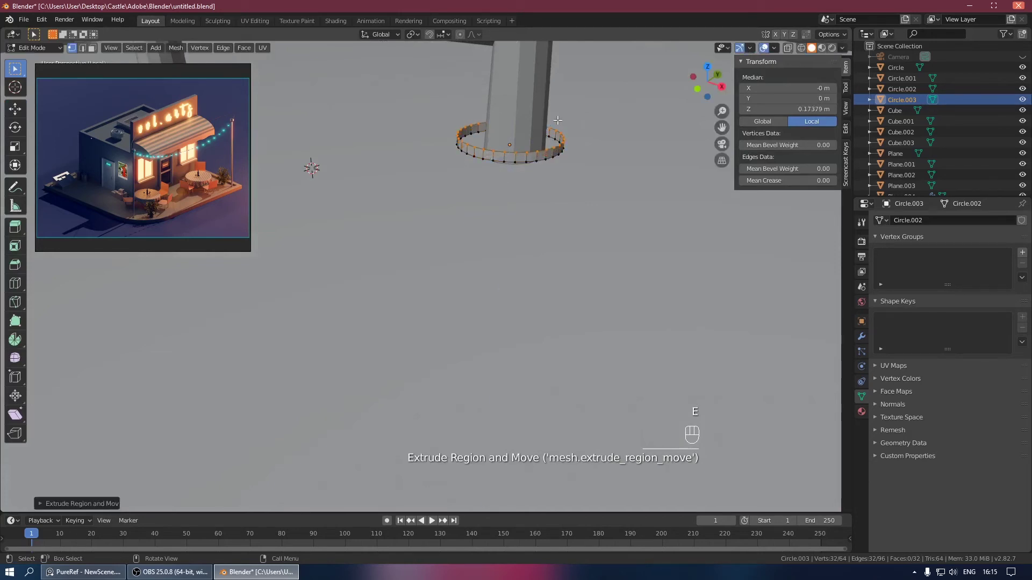
key(a)
key(f)
key(Tab)
drag(541, 148, 582, 160)
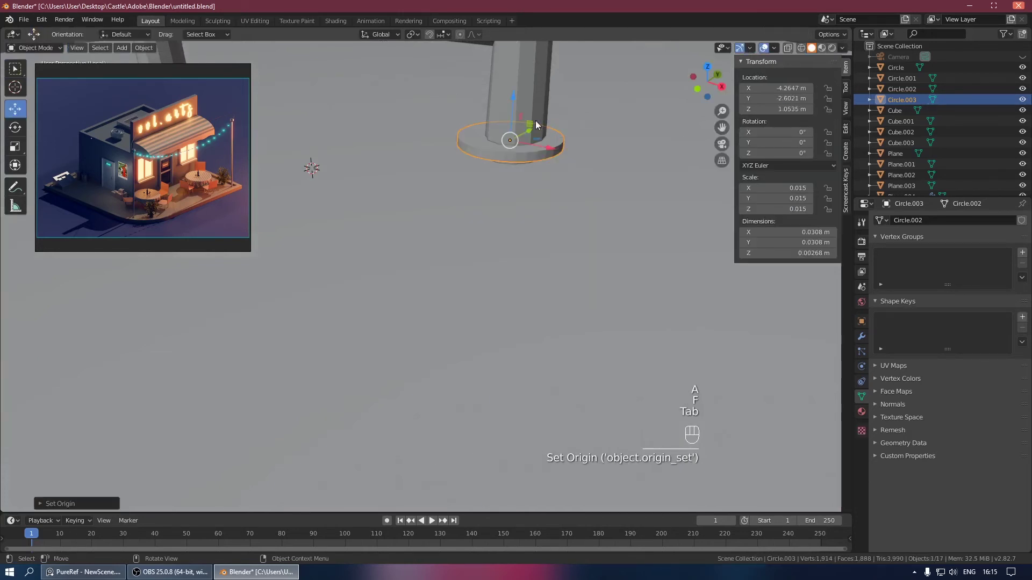
click(519, 104)
drag(510, 127, 527, 152)
key(ctrl+s)
Step: Mirror the base disc on X to the other handle end and review the finished lid
click(461, 243)
drag(465, 244, 868, 367)
click(861, 338)
drag(918, 222, 848, 329)
click(1022, 336)
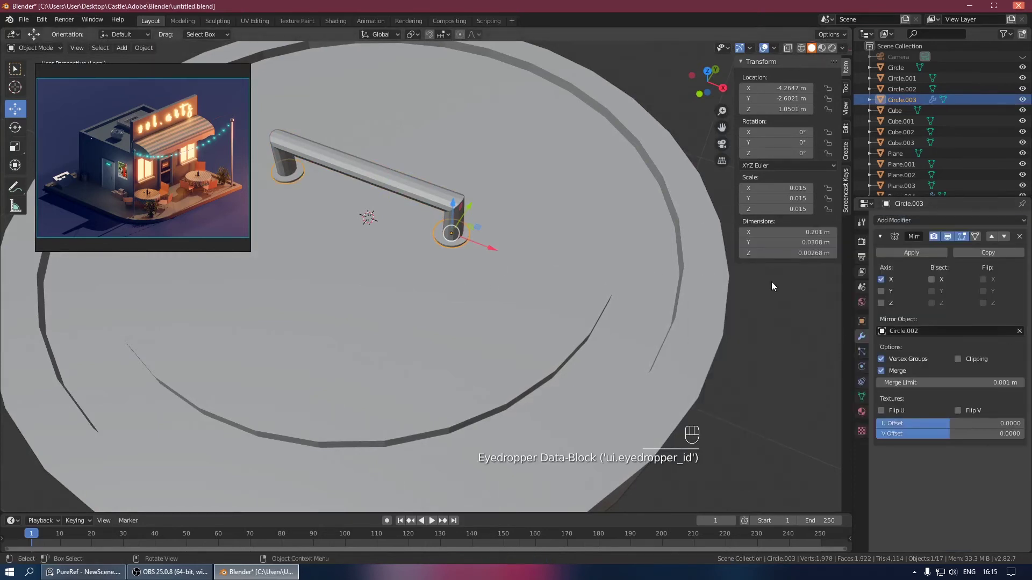
click(630, 81)
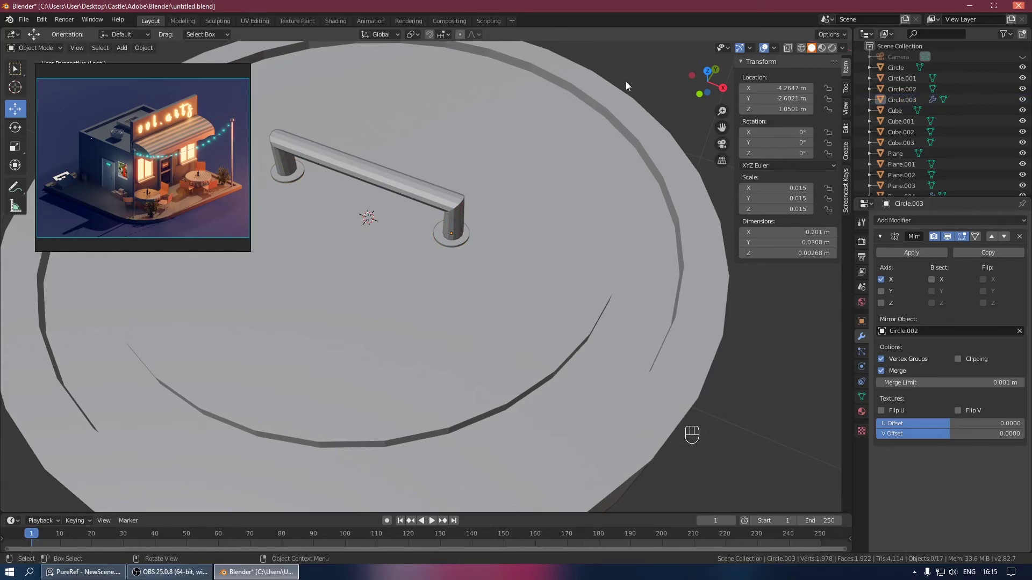
drag(536, 120, 570, 98)
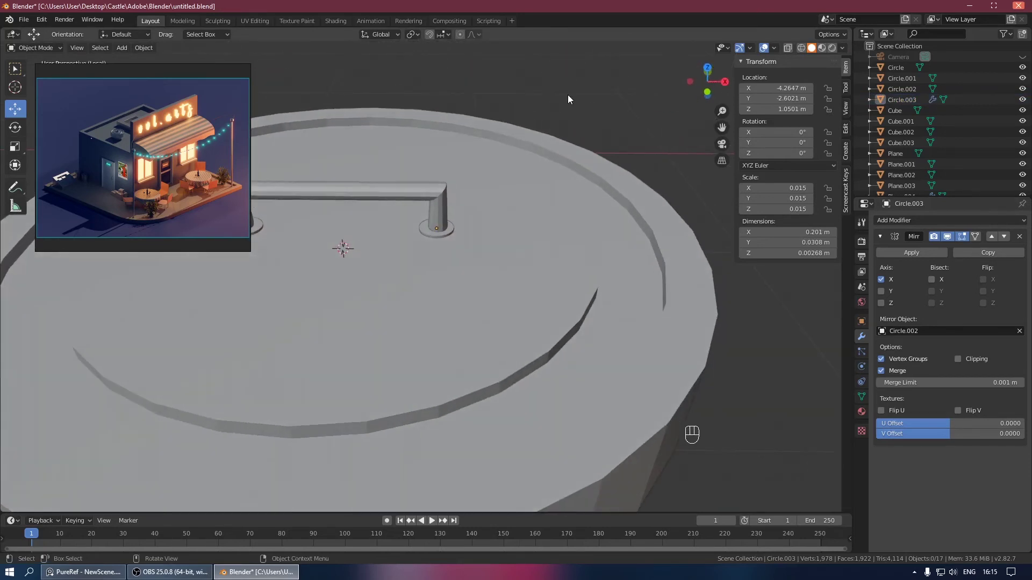
Step: Select the trash can body, lid and handle and drop a first copy beside the original
click(485, 224)
click(578, 94)
key(ctrl+s)
drag(490, 122, 446, 123)
key(KP_Divide)
click(415, 337)
click(404, 307)
click(406, 281)
Step: In top view turn the copy about 14°, save, and return to a perspective view
key(KP_7)
key(shift+d)
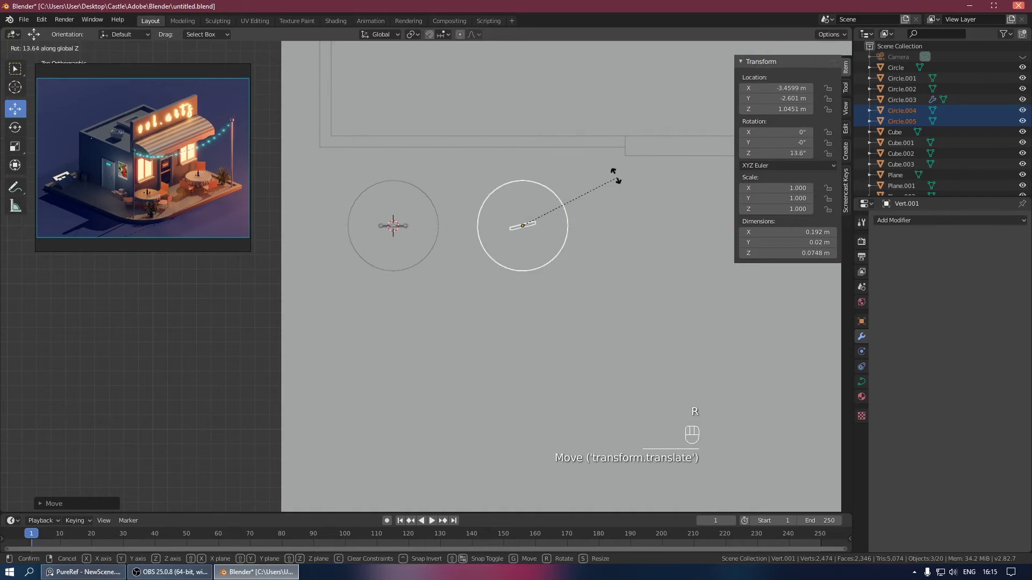
drag(538, 229, 493, 200)
drag(394, 179, 476, 211)
key(ctrl+s)
drag(417, 331, 479, 319)
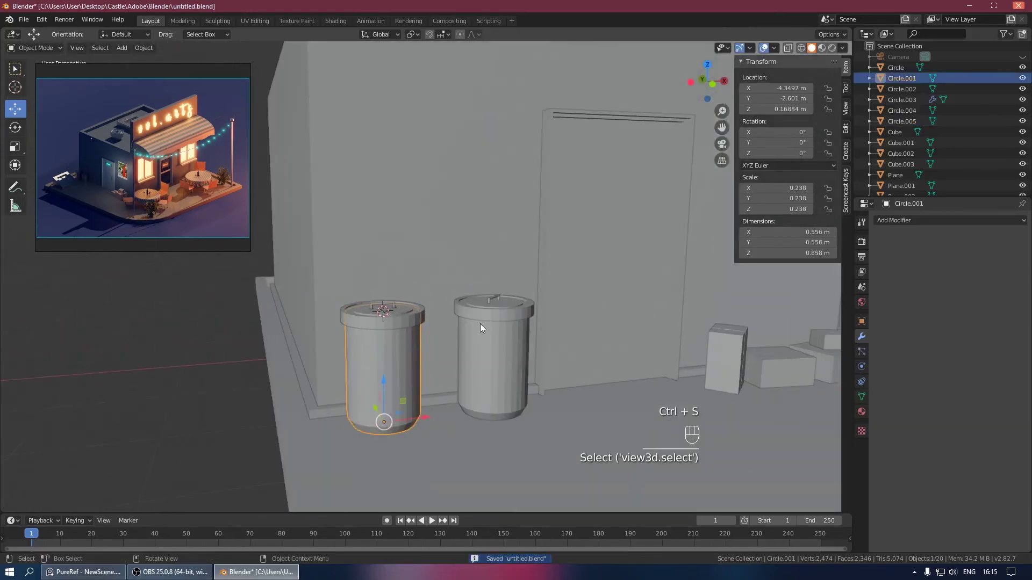
drag(450, 331, 484, 330)
Step: Discard that first copy, leaving the original can, lid and handle selected
click(411, 329)
click(398, 341)
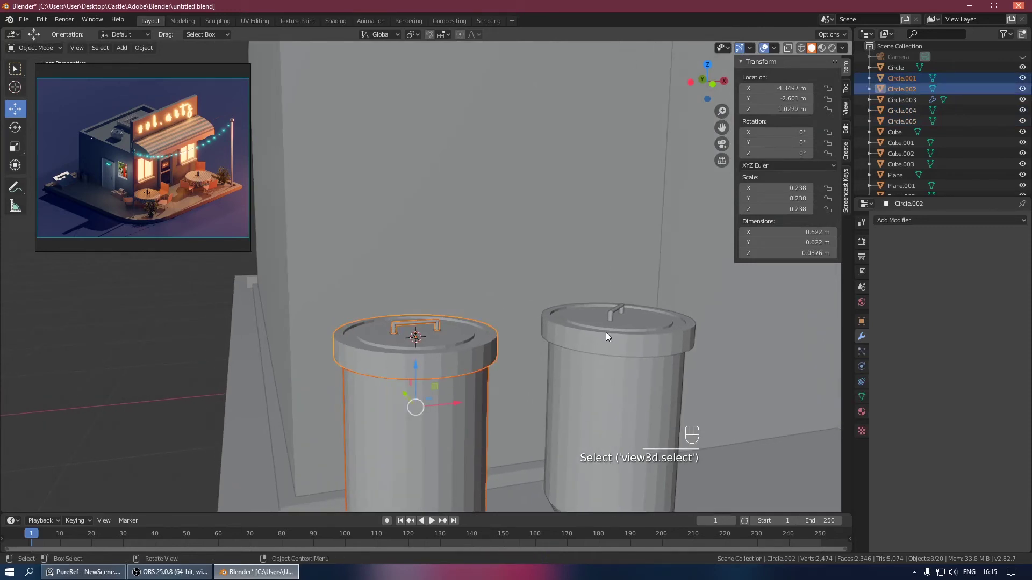
click(605, 332)
drag(583, 331, 503, 355)
drag(625, 347, 548, 257)
middle_click(500, 382)
key(x)
drag(463, 284, 488, 275)
click(386, 251)
drag(414, 258, 479, 264)
click(455, 209)
Step: Lower the trash can group along Z so it sits on the ground
drag(462, 196, 452, 390)
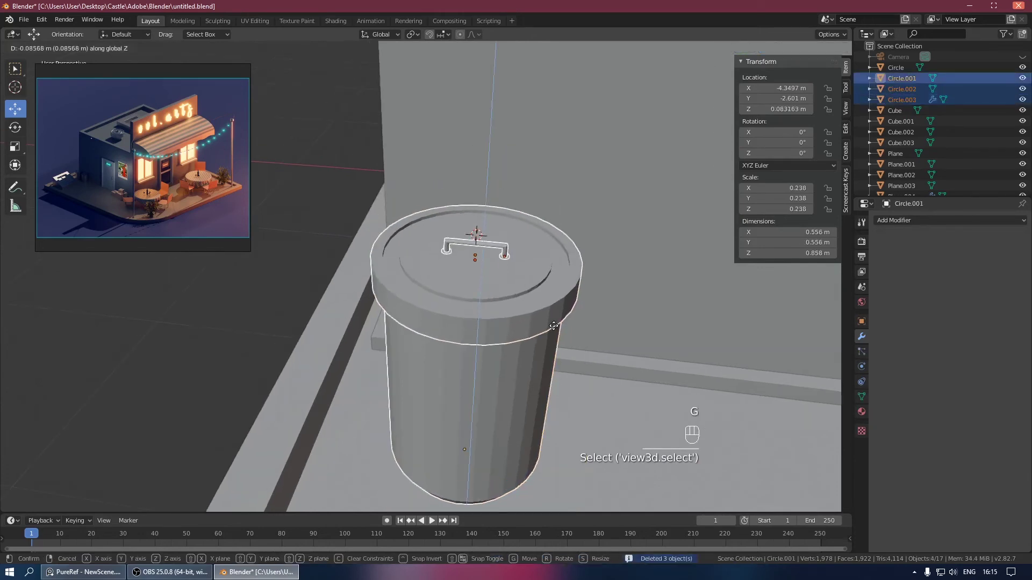
drag(550, 329, 557, 273)
drag(544, 351, 542, 142)
drag(538, 153, 529, 170)
key(g)
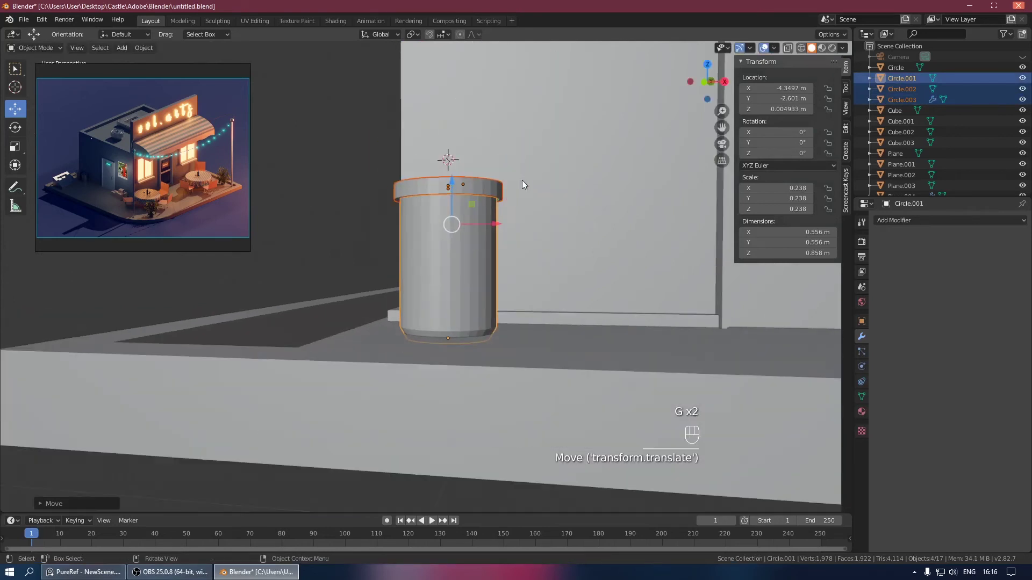
Step: In top view duplicate the can beside the original, turn the copy about -55° on Z, and save
key(KP_7)
key(shift+d)
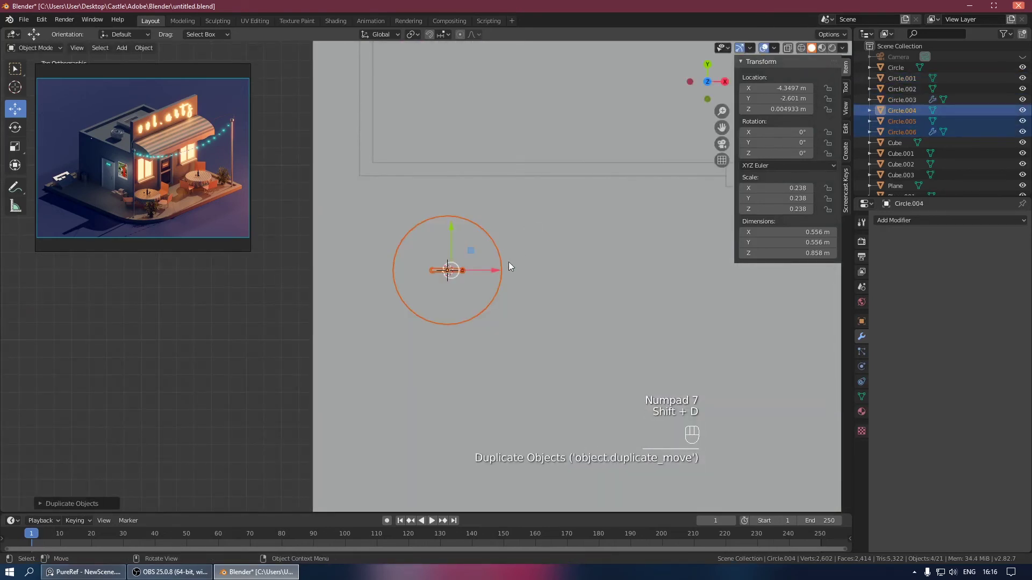
drag(500, 273, 652, 263)
click(604, 208)
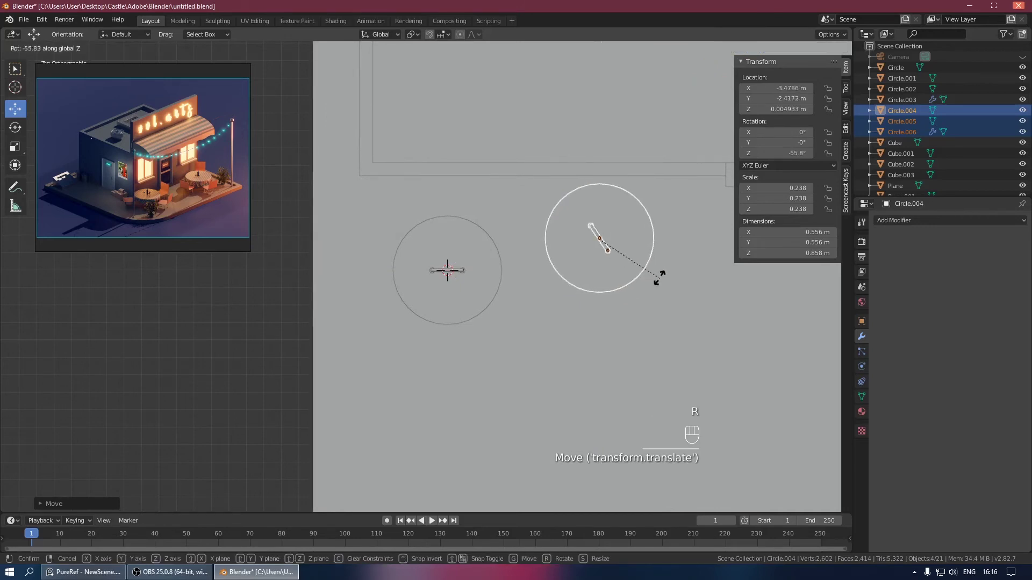
click(347, 224)
key(ctrl+s)
Step: Orbit back to a perspective view showing both trash cans
drag(453, 235, 415, 147)
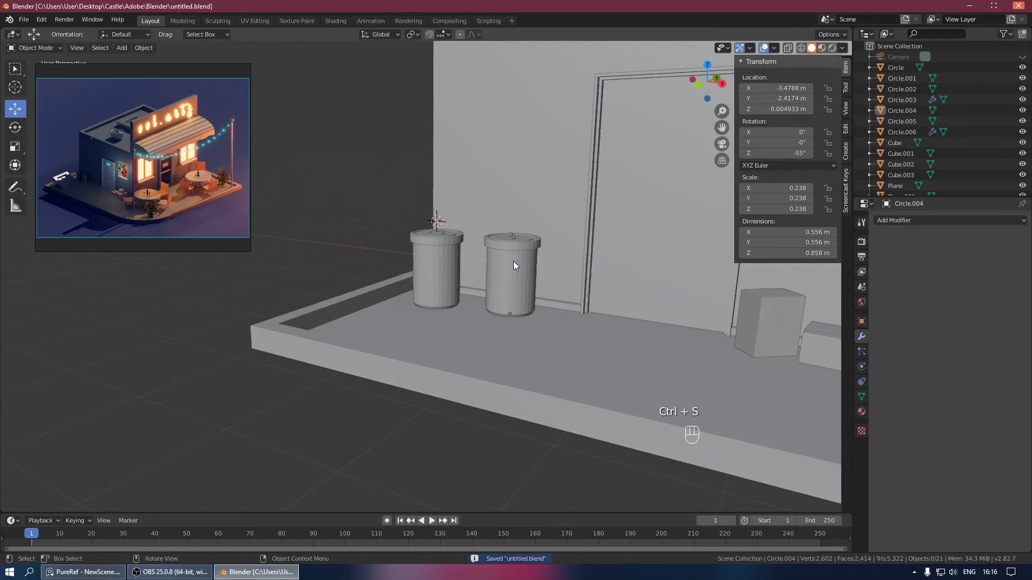
drag(475, 282, 452, 285)
drag(453, 285, 472, 295)
drag(615, 272, 655, 248)
drag(614, 249, 528, 246)
click(288, 275)
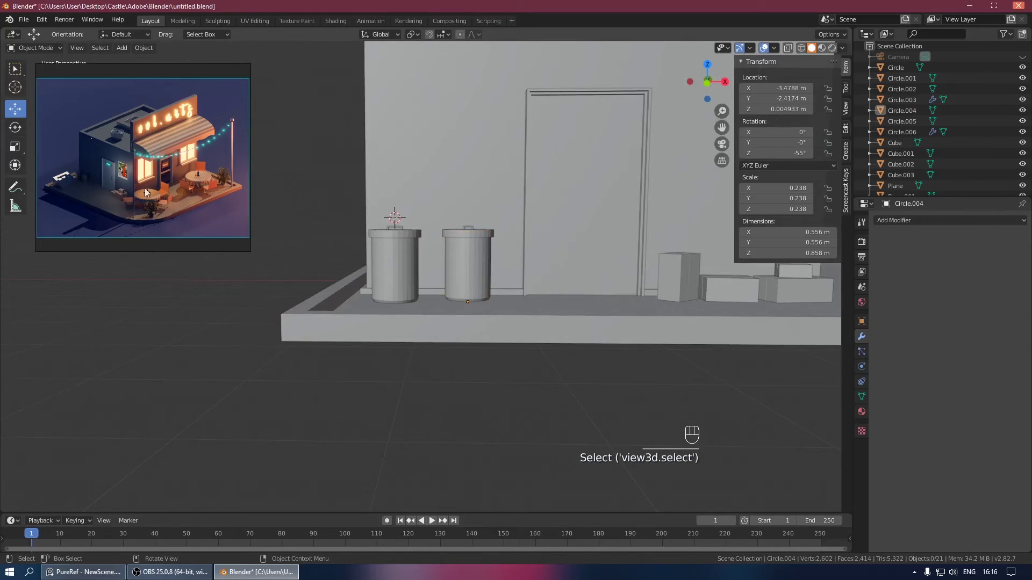
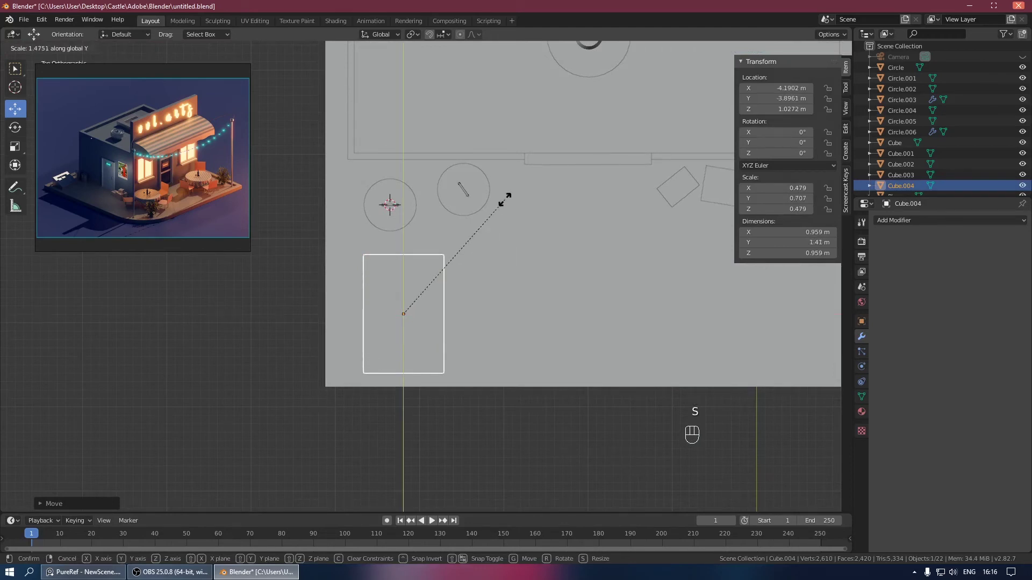
Step: Stretch the new box lengthwise and inspect it in Edit Mode from several angles
key(g)
drag(481, 235, 475, 169)
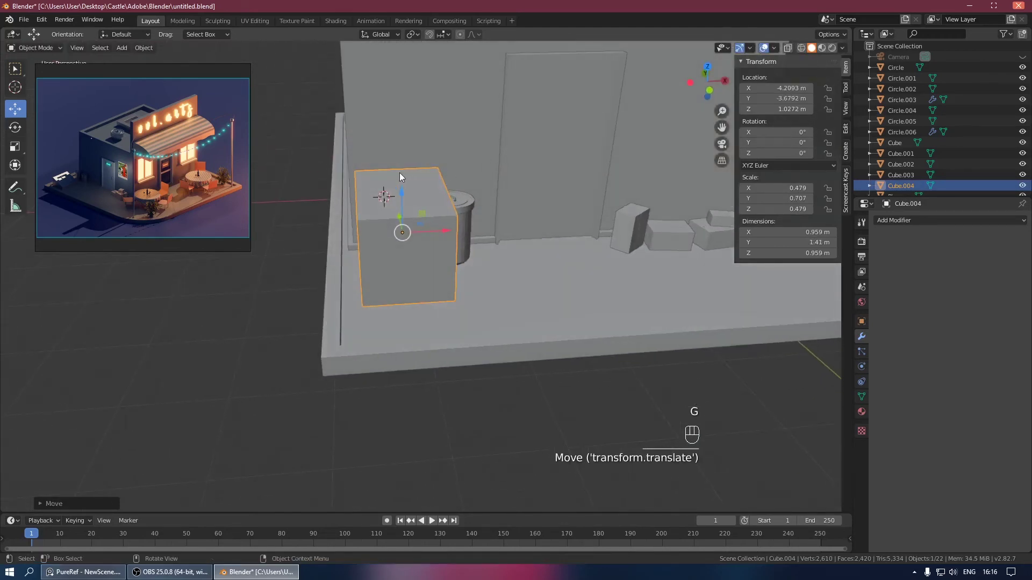
drag(399, 200, 394, 255)
click(442, 273)
key(Tab)
drag(461, 256, 425, 256)
key(3)
drag(431, 267, 453, 275)
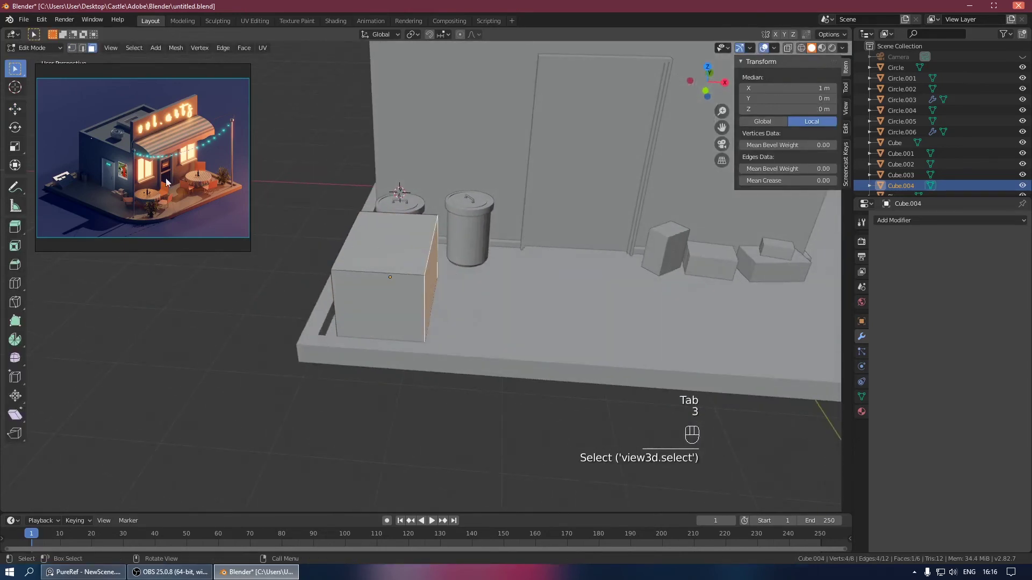
Step: Scale the box on Z down to about 0.53 so it is roughly half as tall
click(23, 115)
drag(477, 280, 492, 277)
drag(464, 254, 461, 243)
click(355, 244)
key(2)
drag(353, 192, 357, 158)
middle_click(436, 200)
click(423, 198)
click(351, 146)
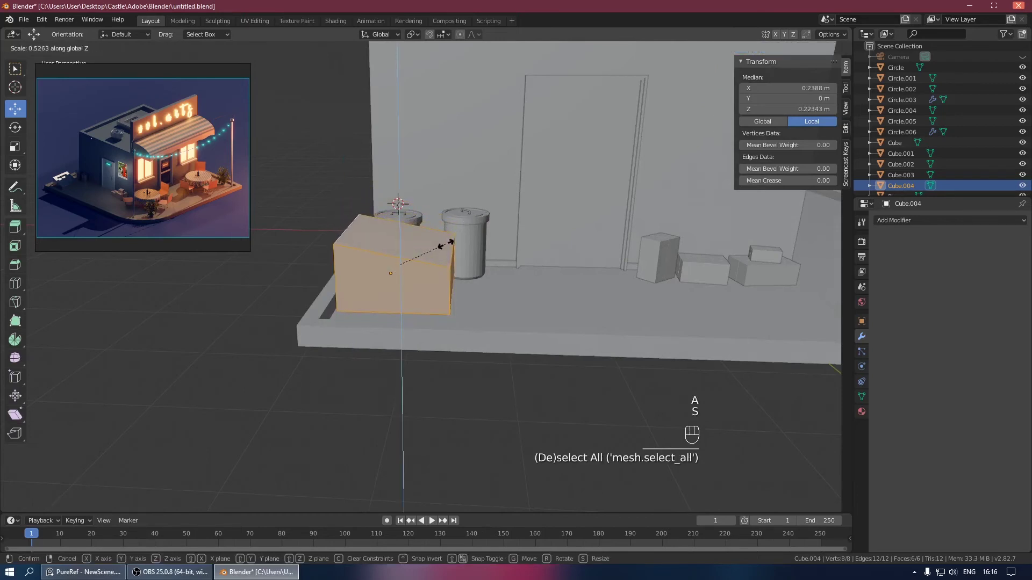
Step: Confirm the lowered box height and switch to face selection in Edit Mode
drag(403, 226, 409, 242)
drag(428, 247, 383, 255)
click(396, 235)
key(Tab)
key(Tab)
Step: Inset the top face into a rim and extrude the inner face down to form a tray
click(364, 249)
key(3)
click(386, 262)
key(ctrl+s)
click(391, 246)
click(414, 254)
key(i)
key(e)
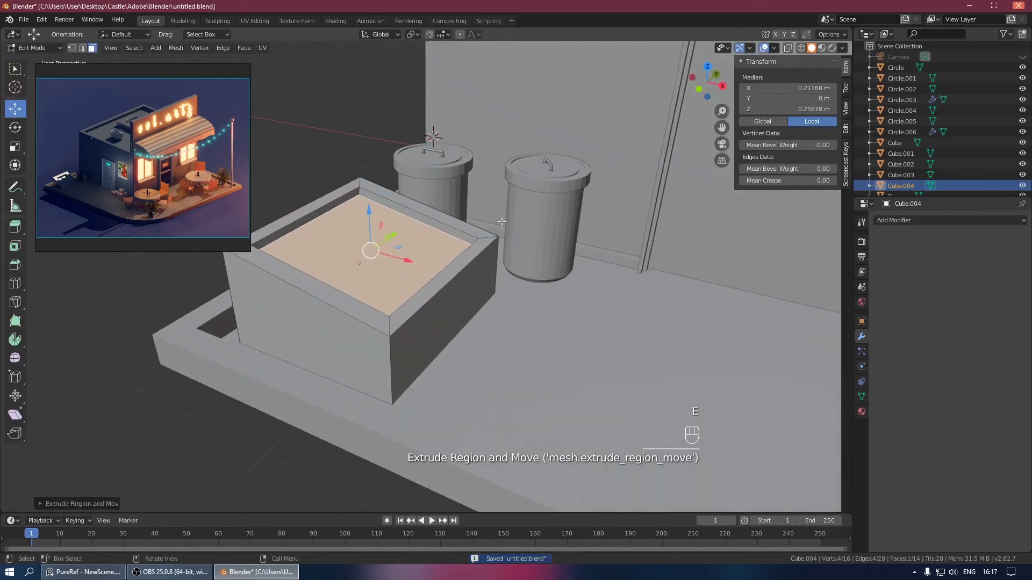
Step: Subdivide the tray floor into four faces, inset them individually and sink the panels slightly
drag(388, 243, 386, 252)
click(437, 242)
click(342, 225)
drag(353, 262, 379, 263)
click(427, 245)
click(407, 213)
click(364, 272)
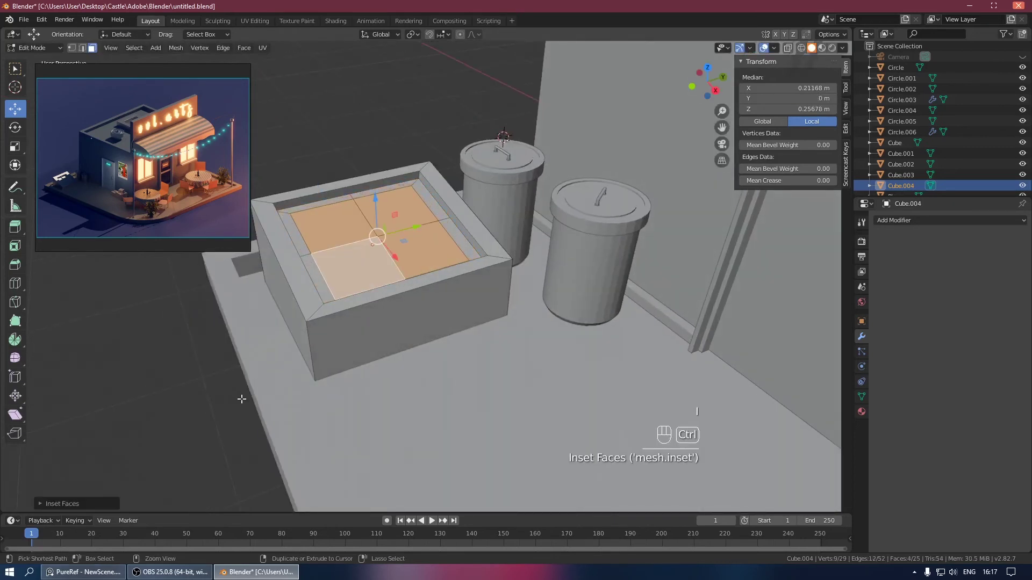
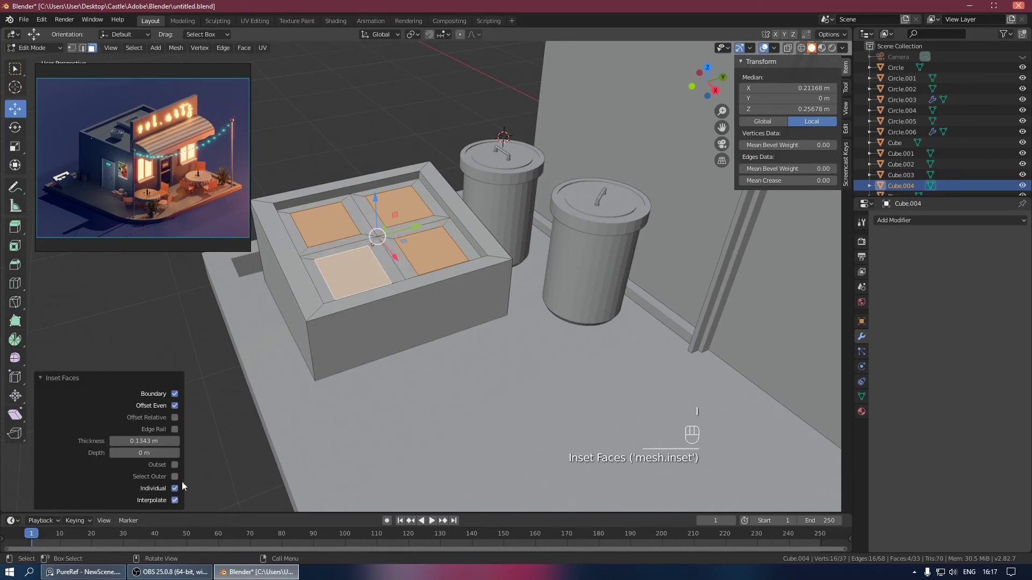
key(ctrl+z)
key(i)
click(576, 262)
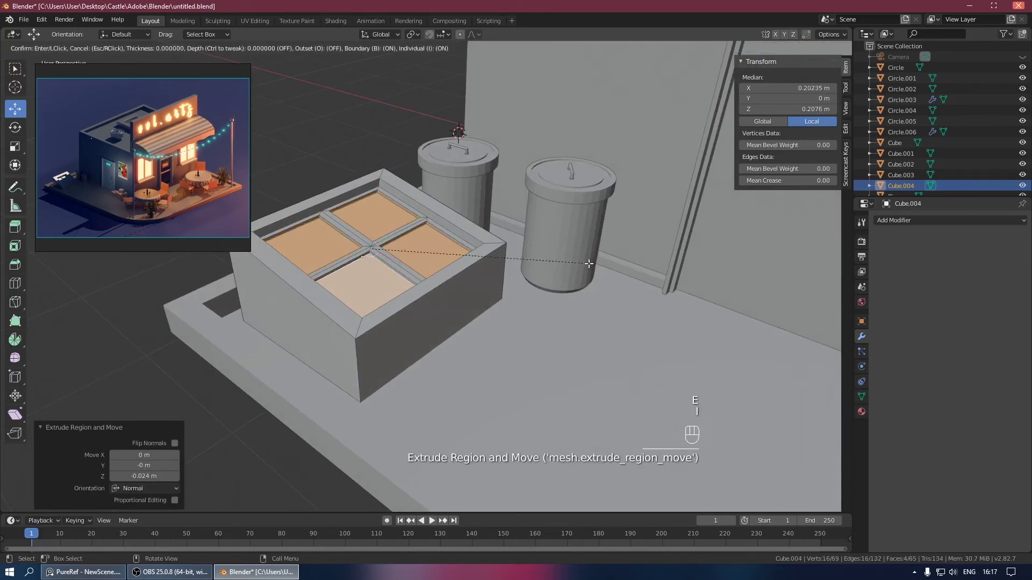
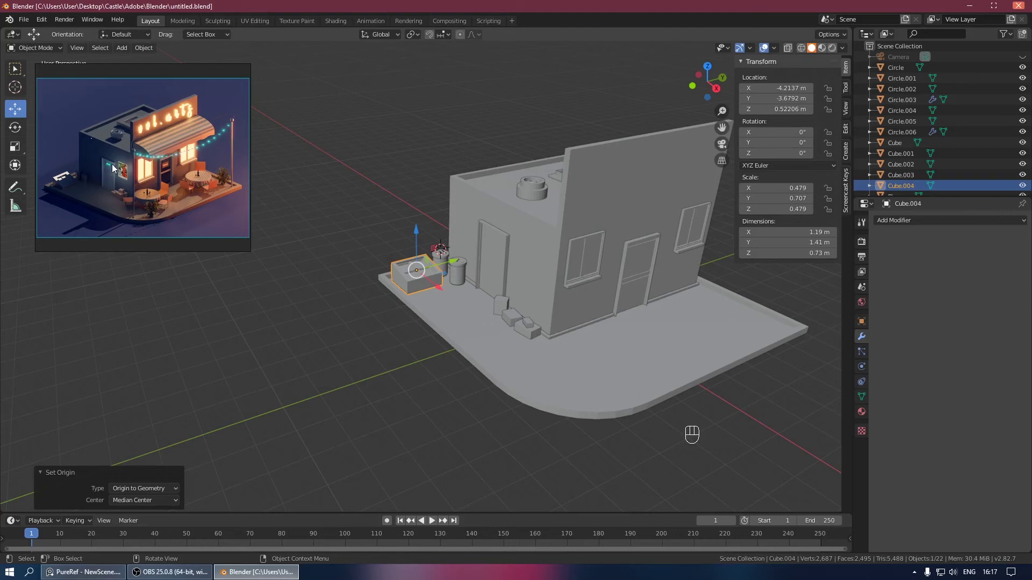
Step: Pull back to view the whole shop and save the file
drag(419, 226, 510, 216)
drag(499, 226, 418, 266)
click(429, 247)
key(ctrl+s)
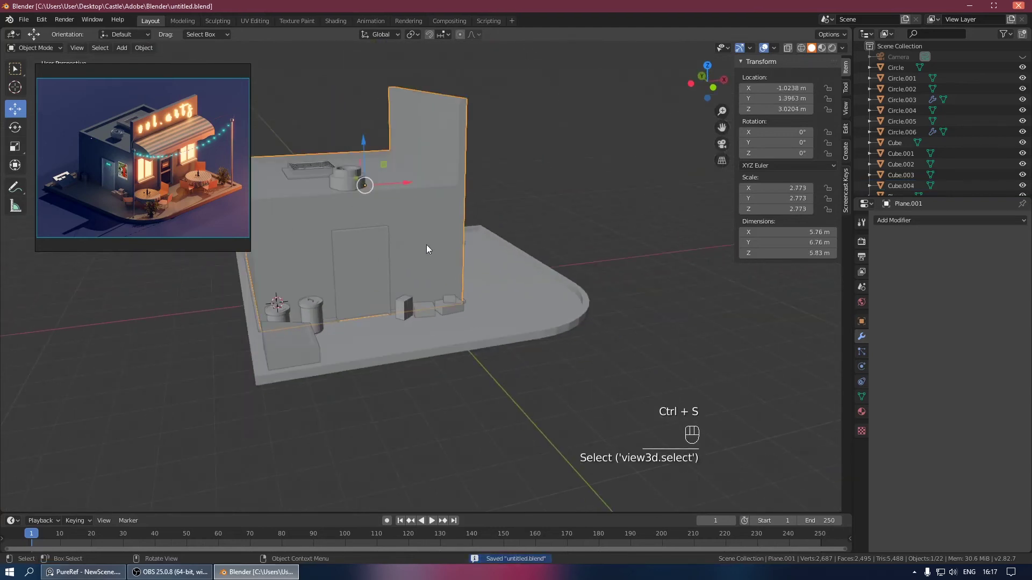
Step: Add a Plane near the door side, rotate it 90° on X to stand upright and shrink it
key(shift+a)
drag(454, 237, 443, 265)
drag(321, 303, 428, 285)
key(shift+s)
key(shift+s)
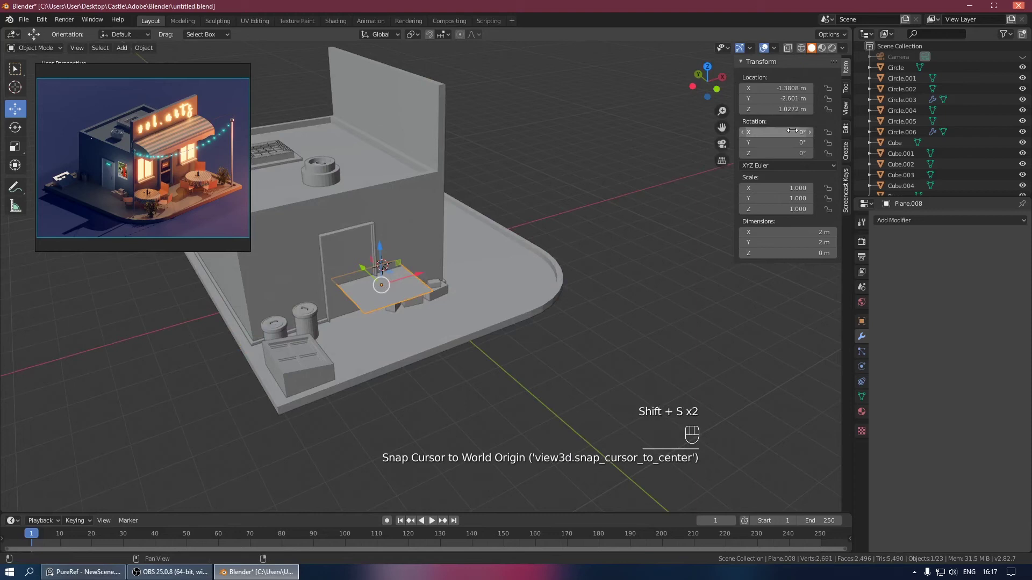
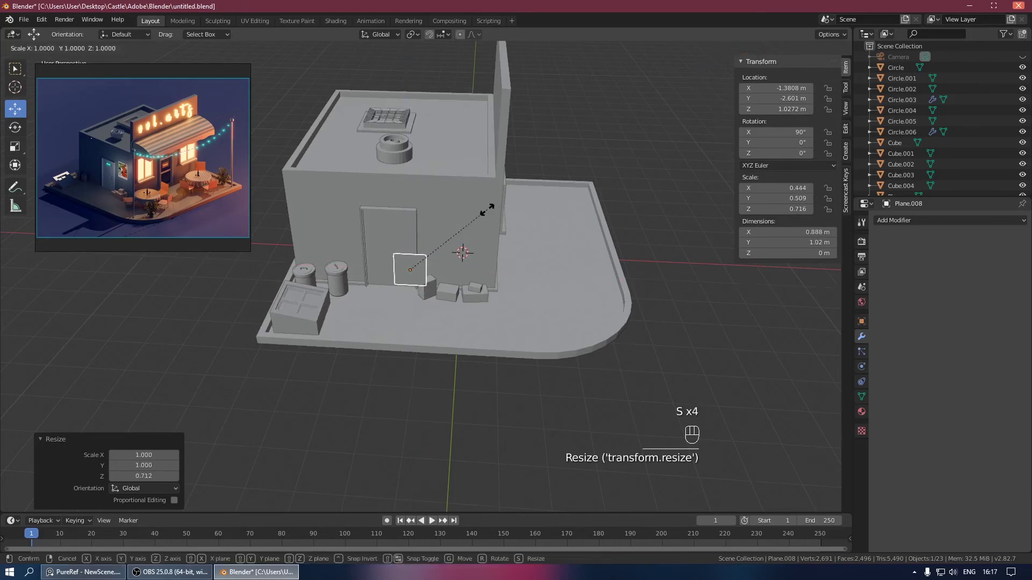
key(ctrl+z)
key(s)
key(s)
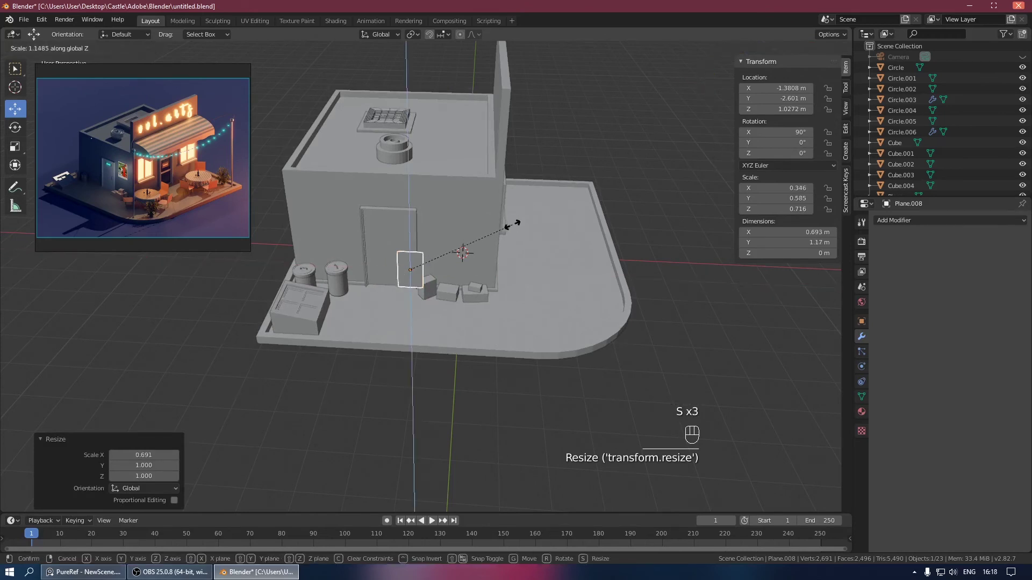
Step: Size the plane along one axis and, in front view, move it onto the wall beside the door
key(KP_7)
key(KP_1)
key(g)
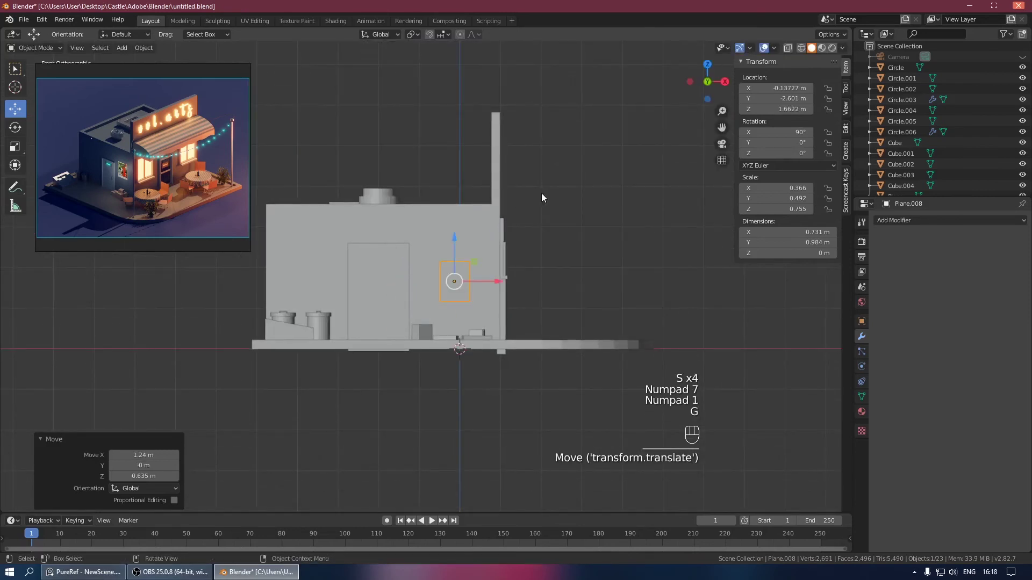
drag(556, 214, 605, 261)
drag(348, 226, 332, 225)
drag(393, 229, 478, 305)
click(357, 266)
Step: Extrude the whole plane slightly to give the panel thickness
key(Tab)
key(a)
key(e)
key(Tab)
Step: From a side view nudge the 0.73 × 0.98 m panel flush against the wall
drag(398, 261, 437, 280)
drag(428, 246, 425, 238)
click(490, 292)
drag(478, 267, 481, 240)
click(355, 310)
click(383, 303)
click(461, 261)
click(389, 322)
drag(407, 288, 310, 295)
drag(387, 301, 331, 297)
drag(407, 311, 368, 311)
click(355, 362)
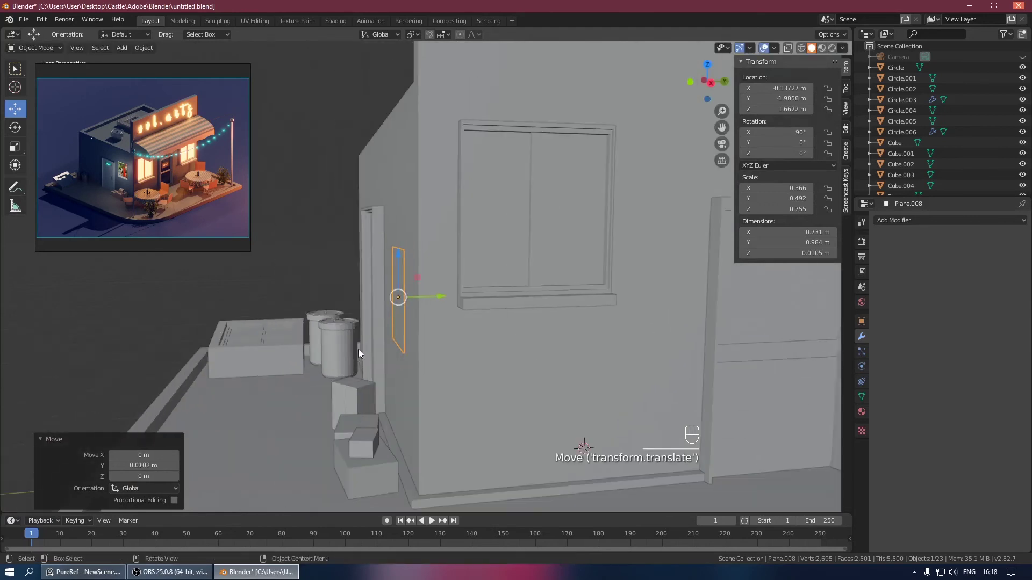
Step: Save the file and orbit to view Plane.008 on the wall
click(326, 268)
key(ctrl+s)
drag(326, 266, 412, 273)
drag(400, 274, 595, 262)
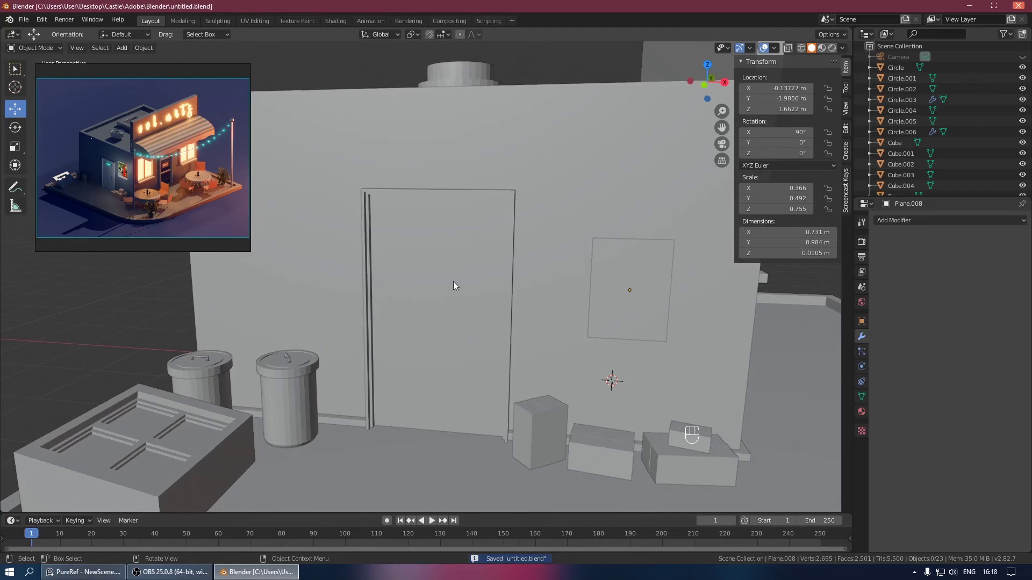
Step: Isolate the door frame in local view and snap the 3D cursor onto it
click(450, 236)
key(KP_Divide)
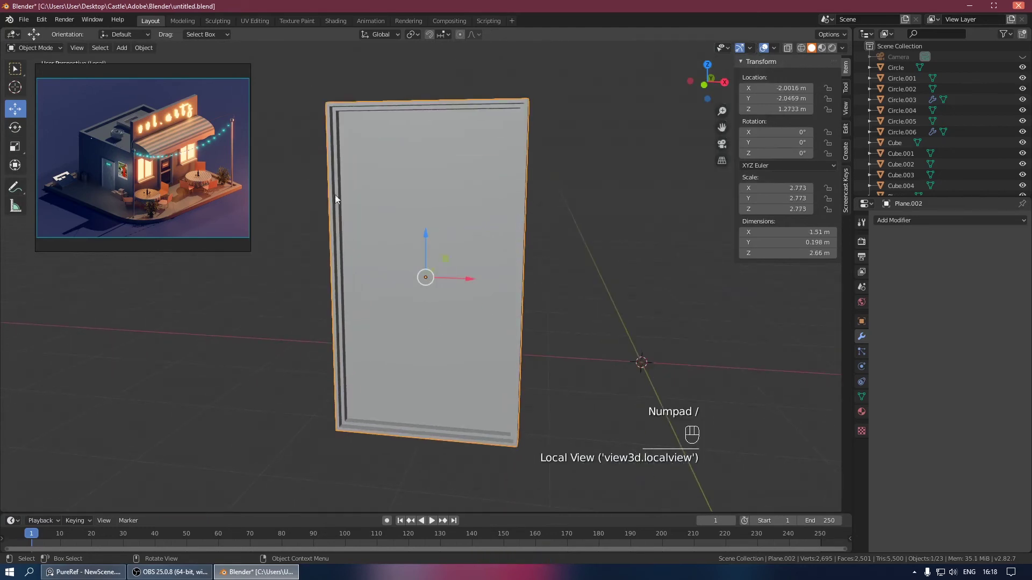
key(shift+s)
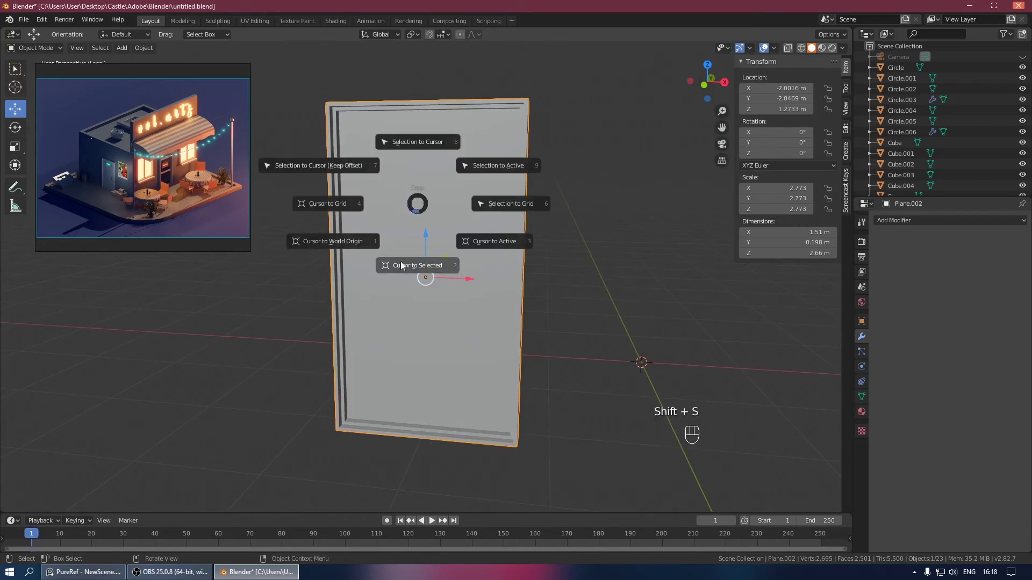
key(ctrl+s)
drag(404, 247, 501, 256)
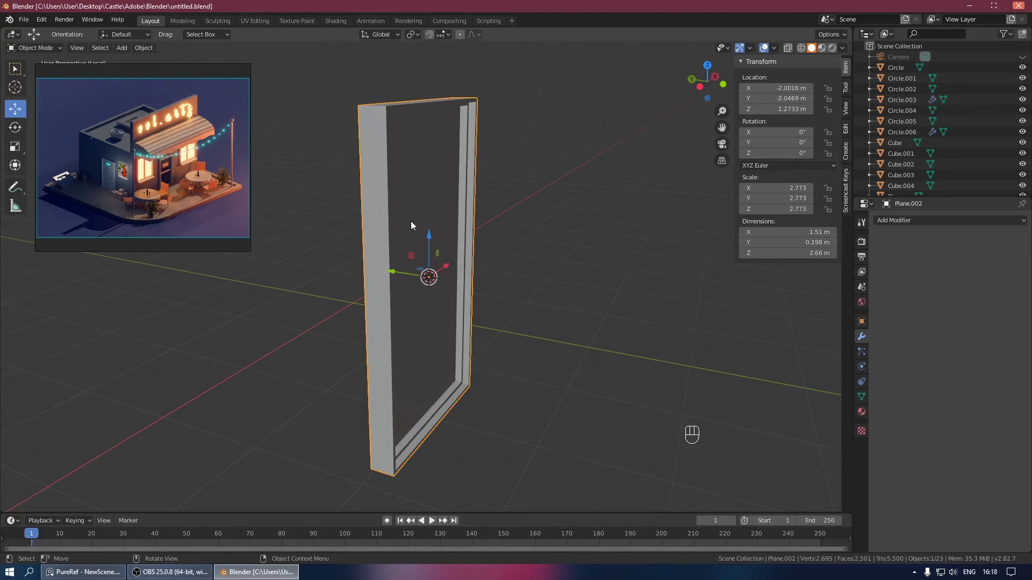
drag(404, 210, 376, 206)
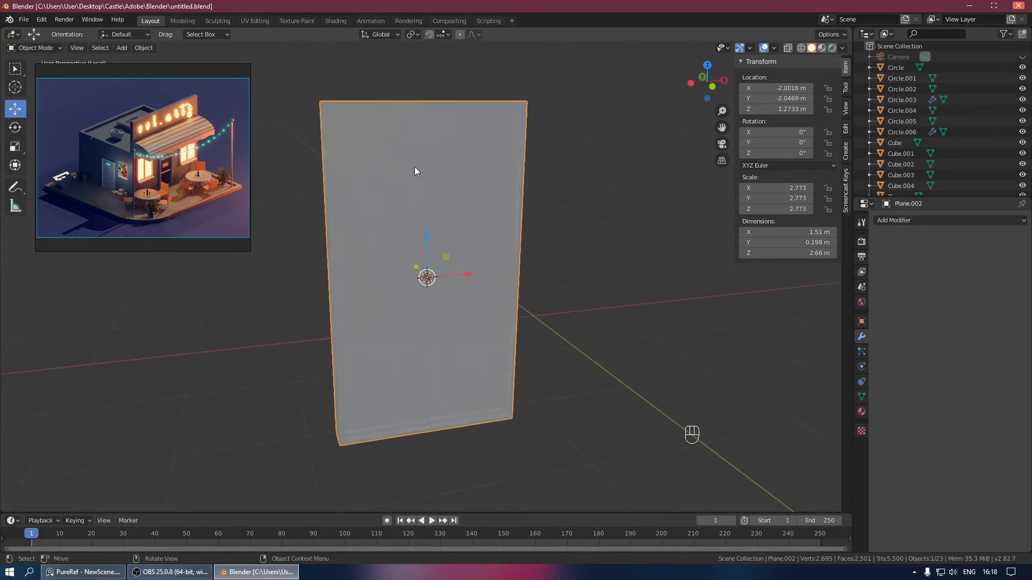
Step: Add a small test primitive at the cursor and shrink it down
key(shift+a)
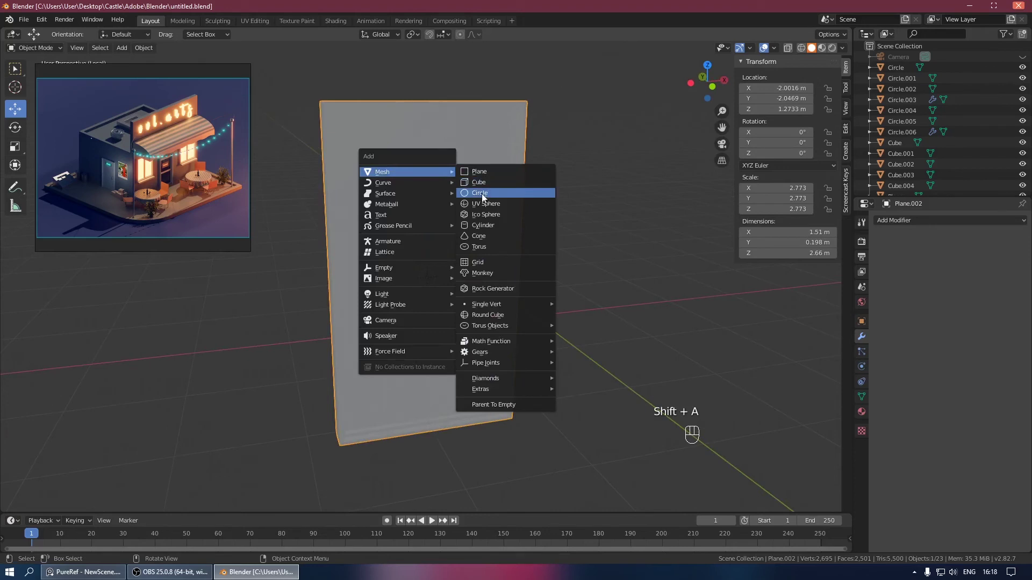
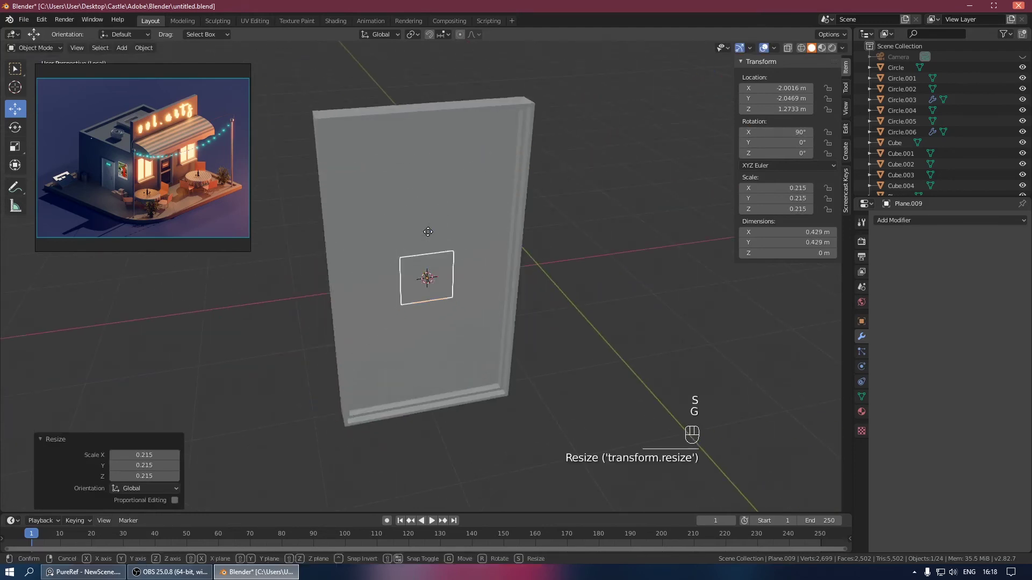
drag(440, 175, 470, 170)
click(440, 212)
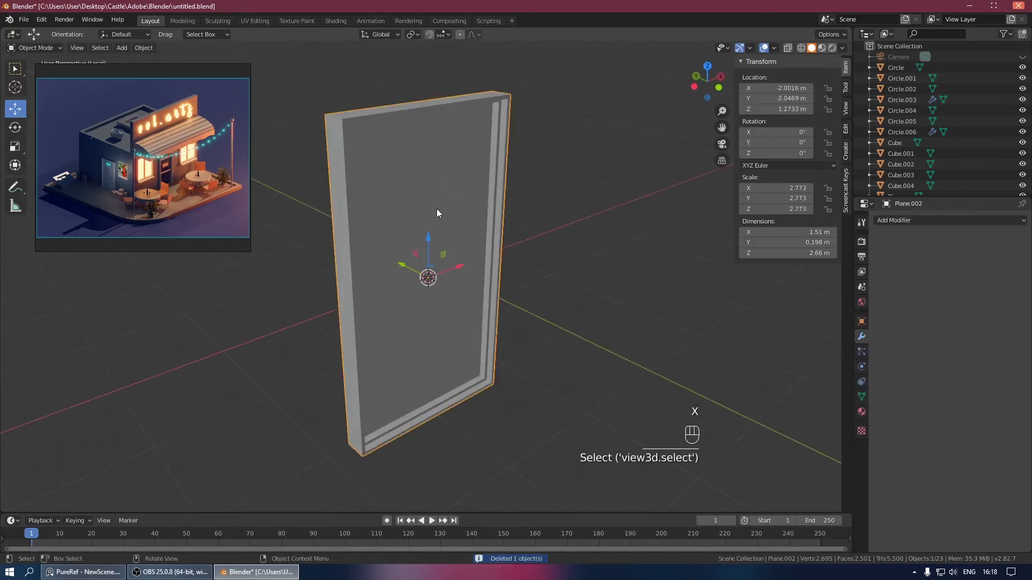
Step: In face mode, duplicate the frame's inner face and separate it as a new object
key(Tab)
double_click(399, 213)
click(447, 202)
key(3)
click(422, 201)
key(shift+d)
key(p)
key(Tab)
Step: In the Outliner, delete the stray duplicate and copy-paste the door panel as Plane.009
click(898, 169)
drag(450, 181, 504, 196)
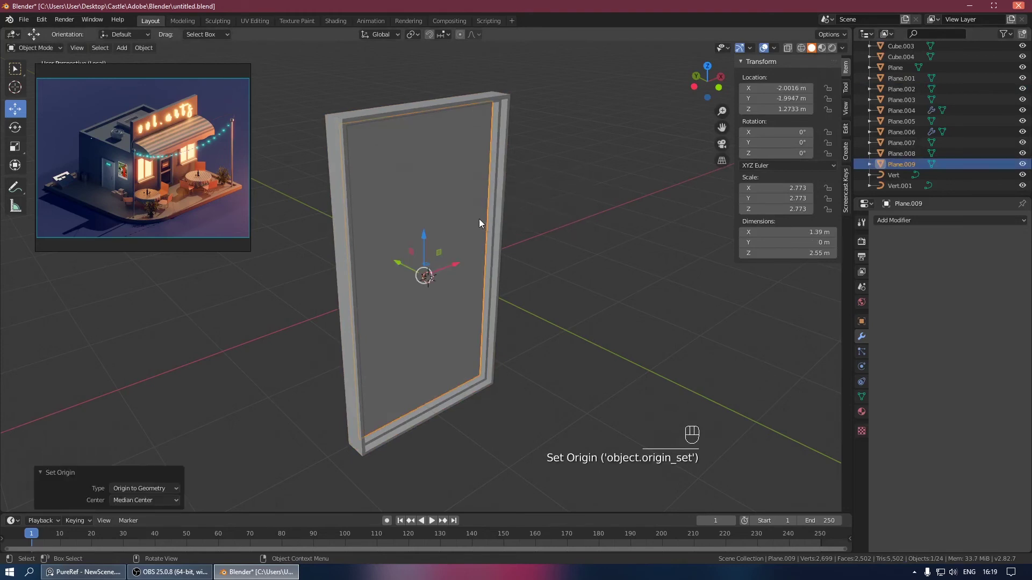
key(shift+d)
key(x)
click(905, 172)
key(x)
drag(905, 172, 873, 184)
drag(902, 187, 879, 199)
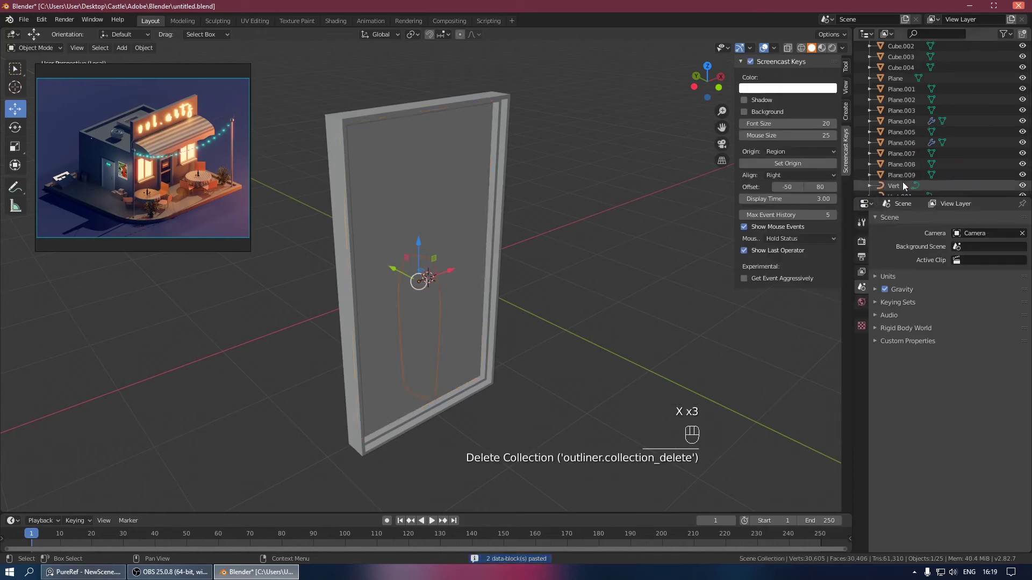
click(907, 176)
drag(907, 175, 869, 173)
drag(910, 168, 889, 166)
Step: Leave local view and navigate back to the doorway on the shop front
key(Tab)
key(Tab)
click(445, 188)
key(KP_Divide)
click(425, 225)
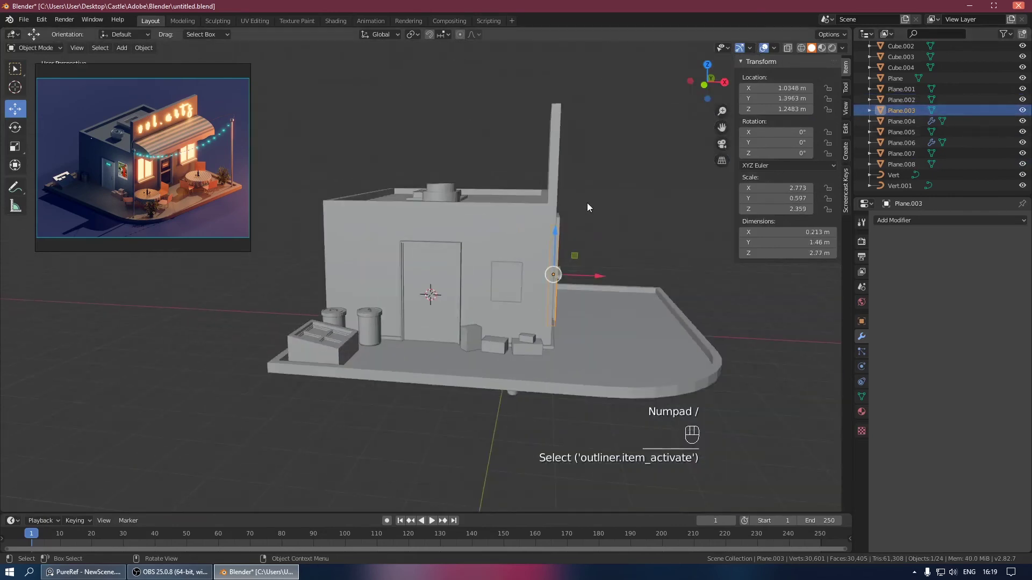
drag(555, 215, 542, 238)
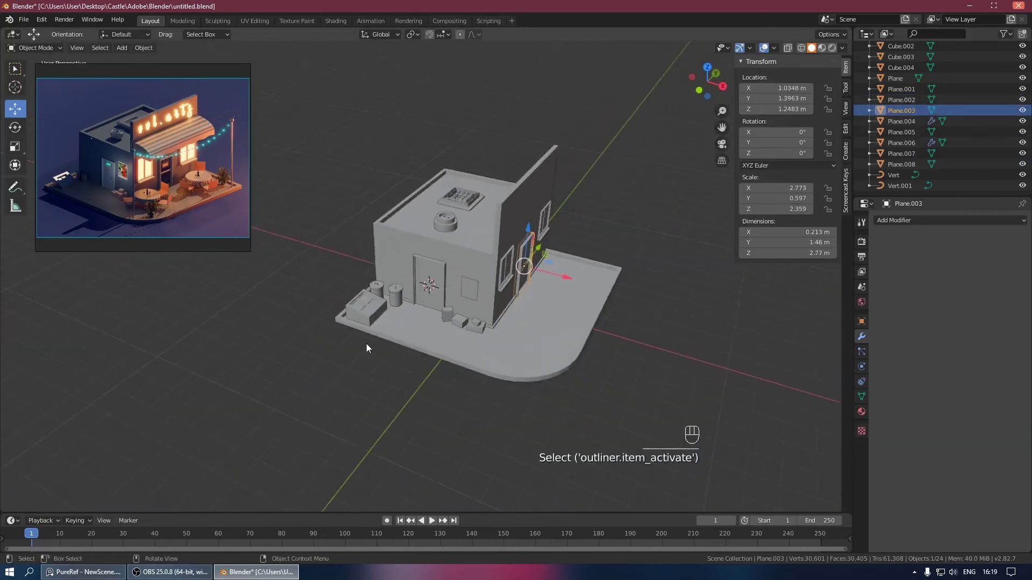
click(361, 351)
middle_click(333, 340)
click(425, 275)
drag(431, 276, 496, 273)
drag(446, 249, 450, 238)
Step: Remove the door frame's own inner face so only the separate flat panel fills it, then isolate it
key(Tab)
click(441, 265)
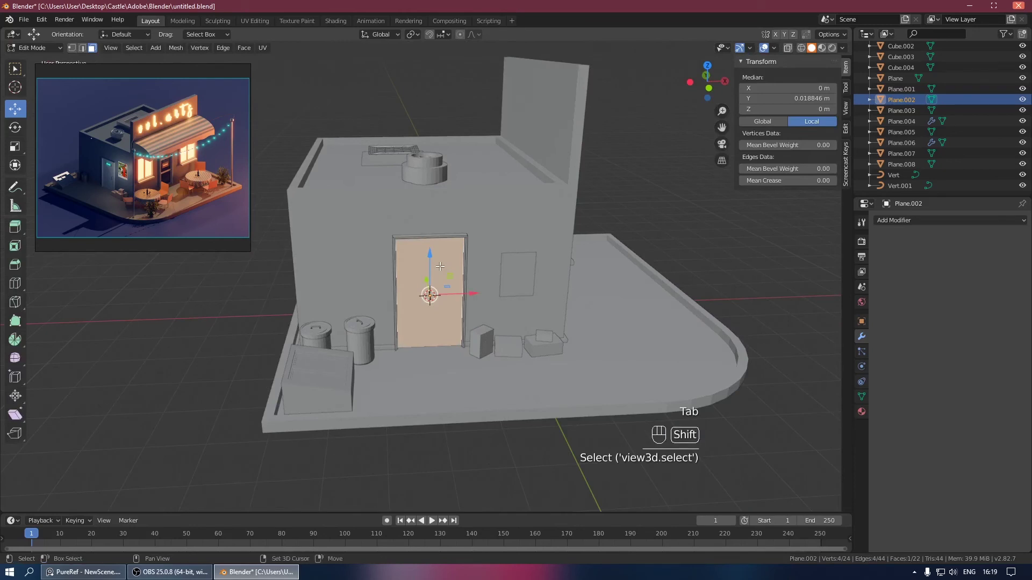
key(shift+d)
key(p)
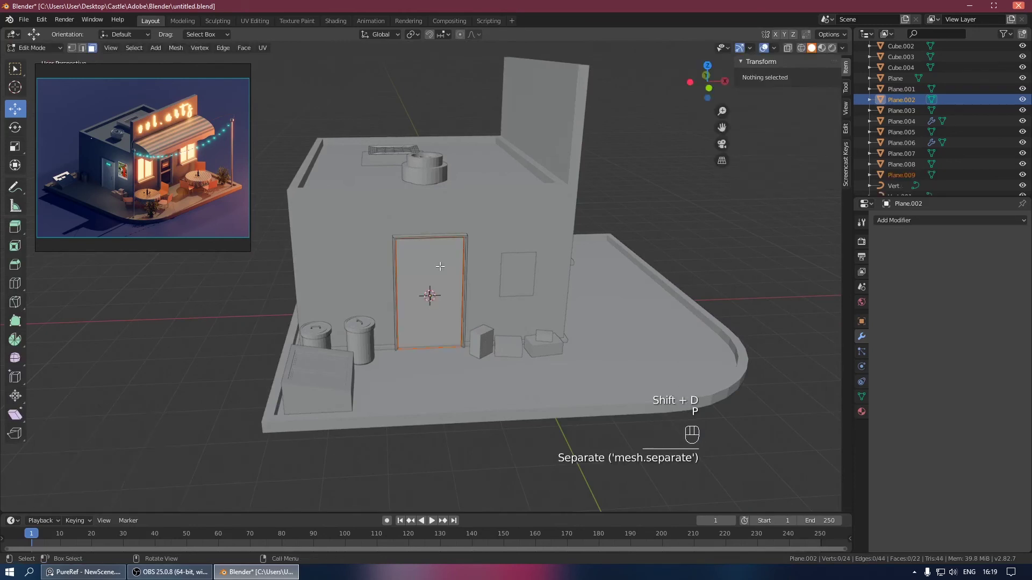
key(Tab)
click(910, 179)
key(KP_Divide)
drag(448, 191, 518, 199)
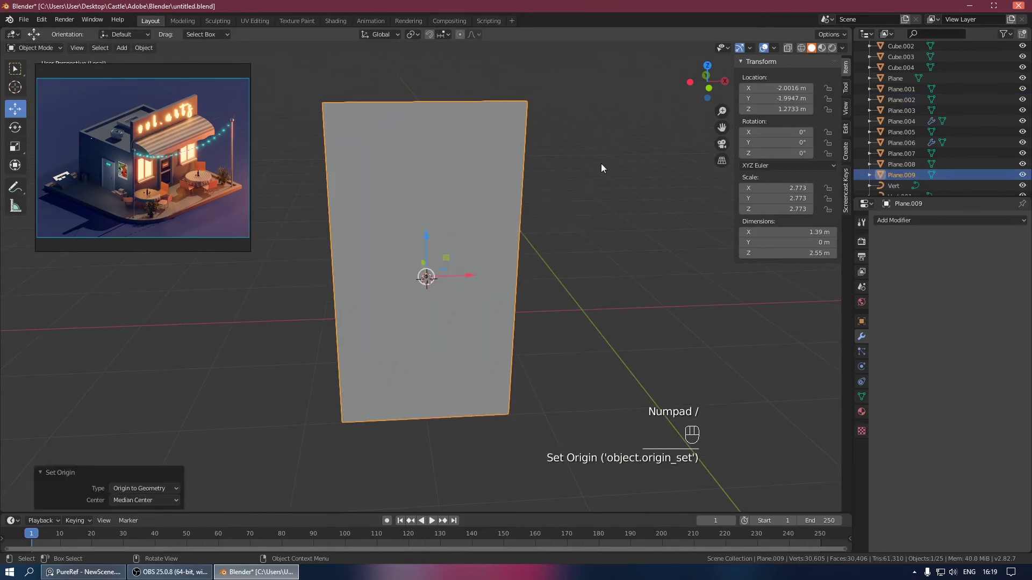
Step: Select Plane.009 and squash it vertically into a narrow 1.39 × 0.232 m strip
key(KP_Divide)
click(471, 243)
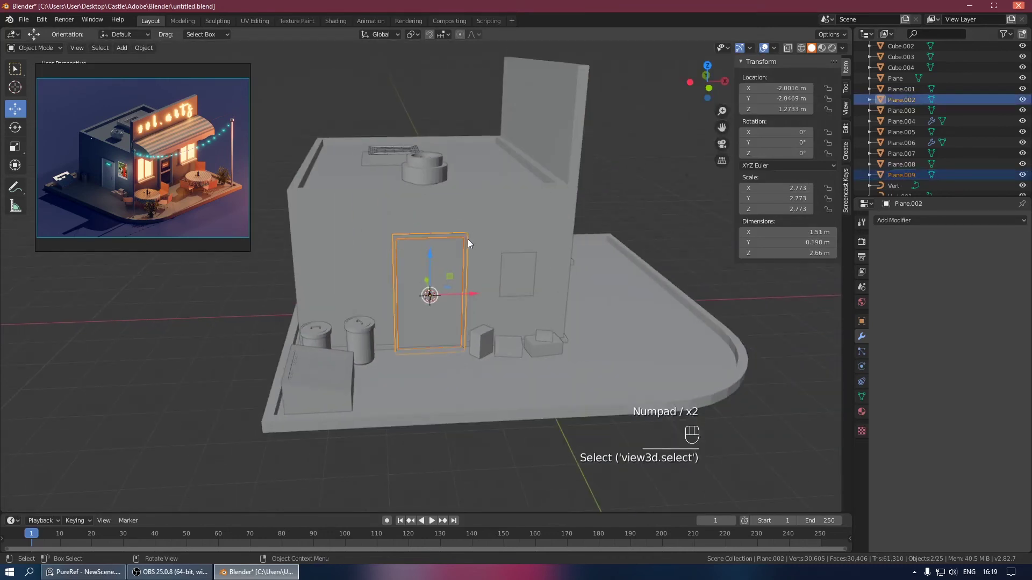
key(KP_Divide)
click(425, 209)
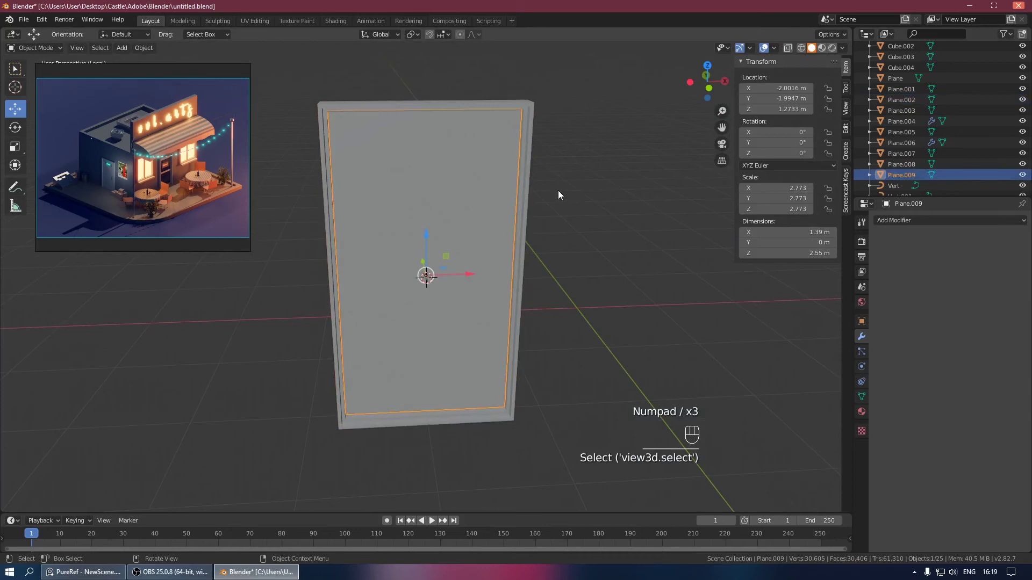
key(s)
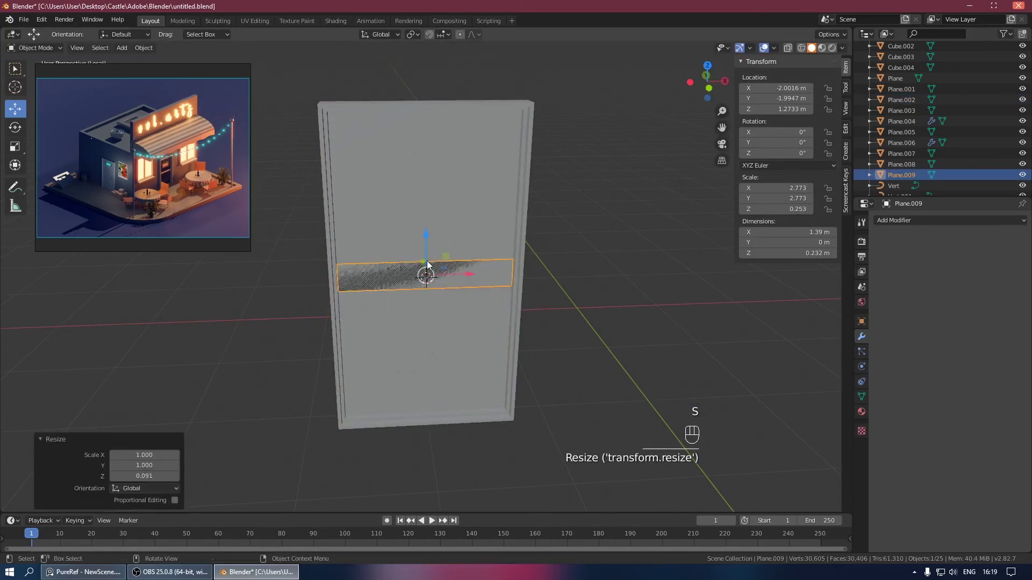
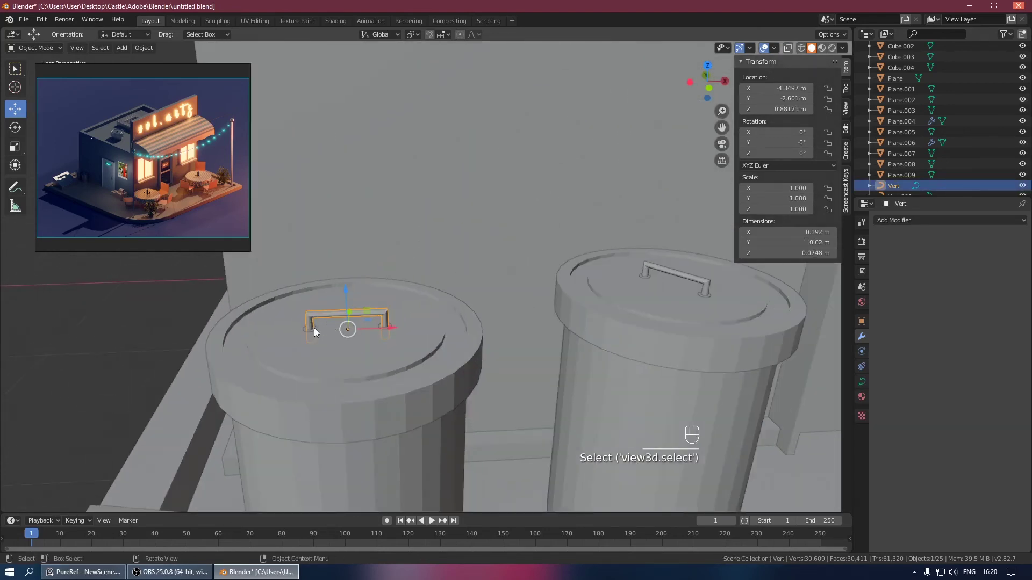
Step: Duplicate the lid handle with its end caps, undo the move, and remove the caps' mirror modifier
click(314, 332)
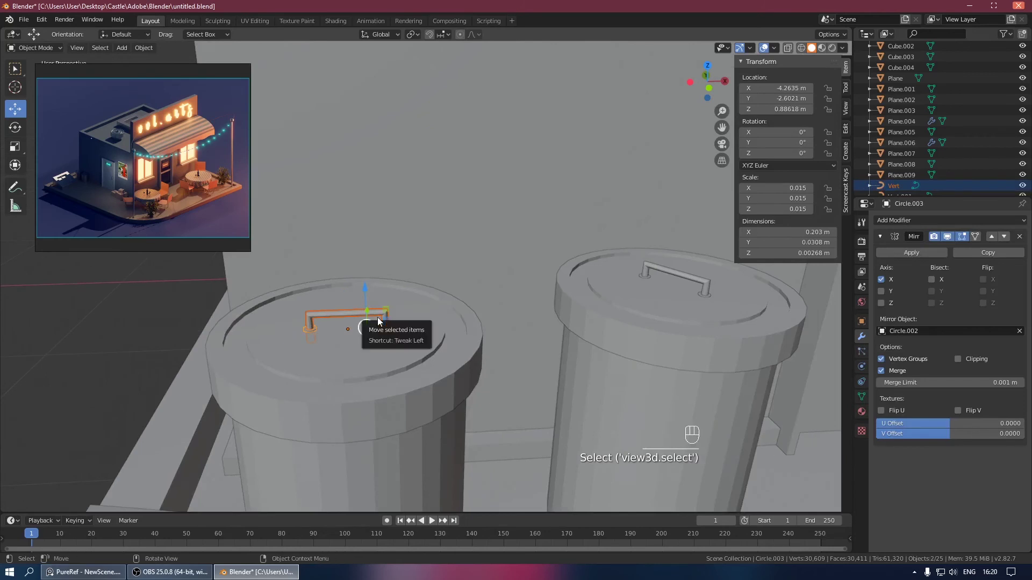
key(shift+d)
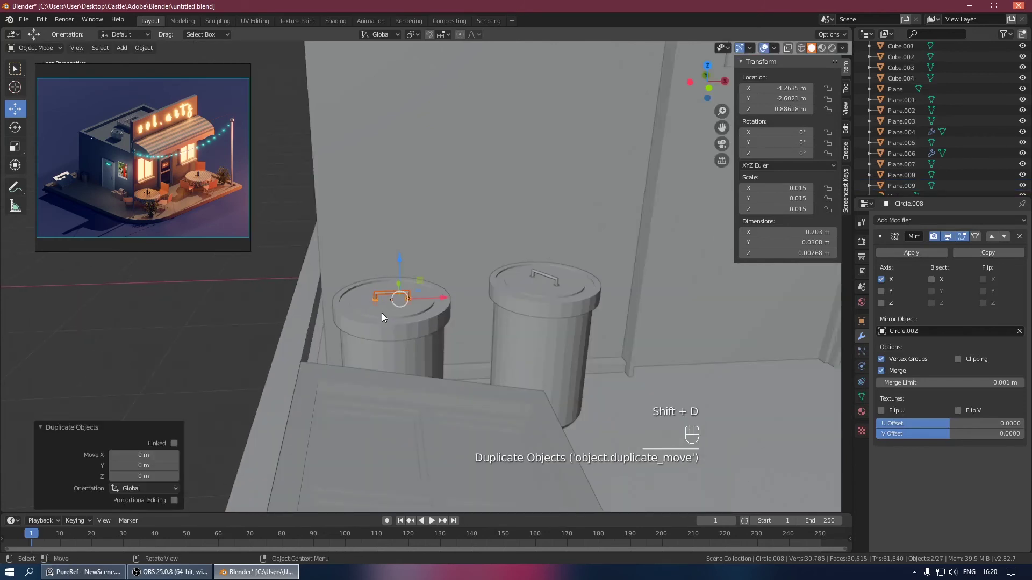
key(g)
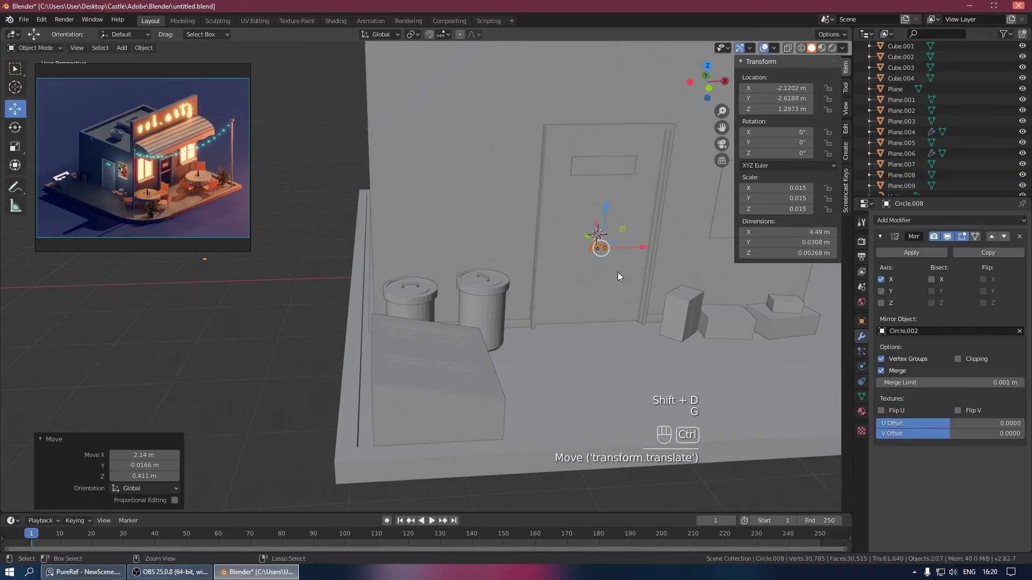
key(ctrl+z)
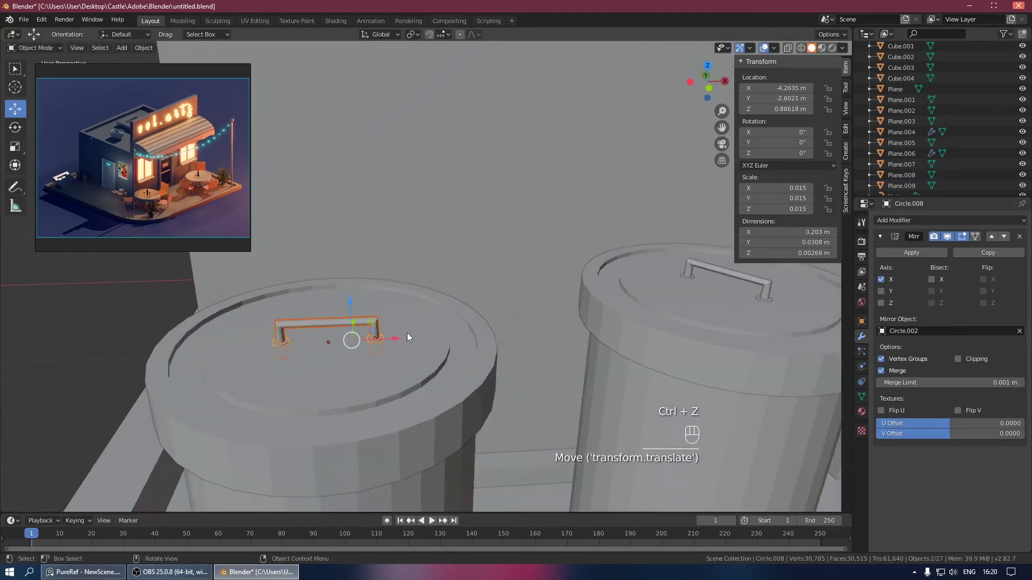
click(291, 344)
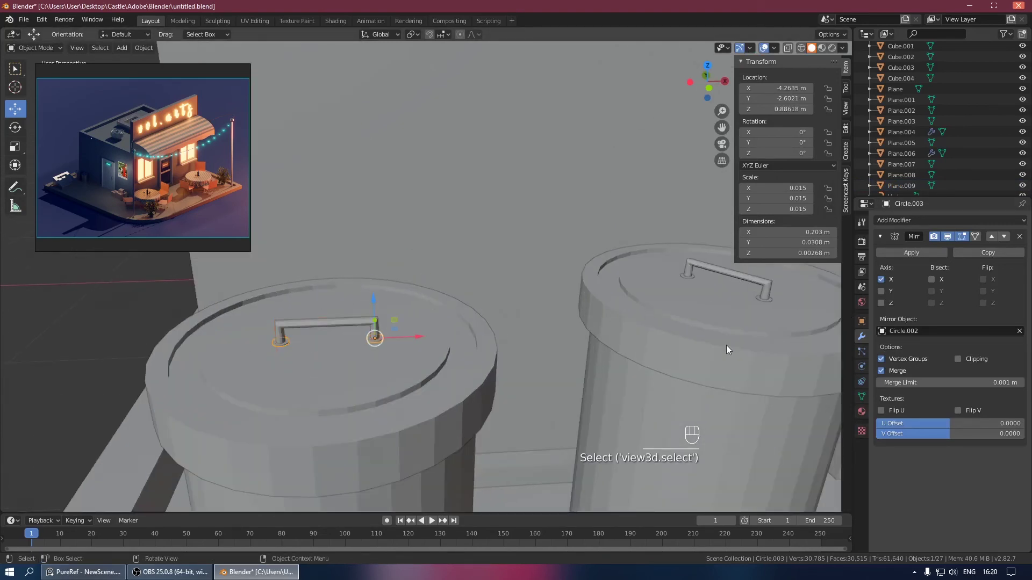
click(1019, 238)
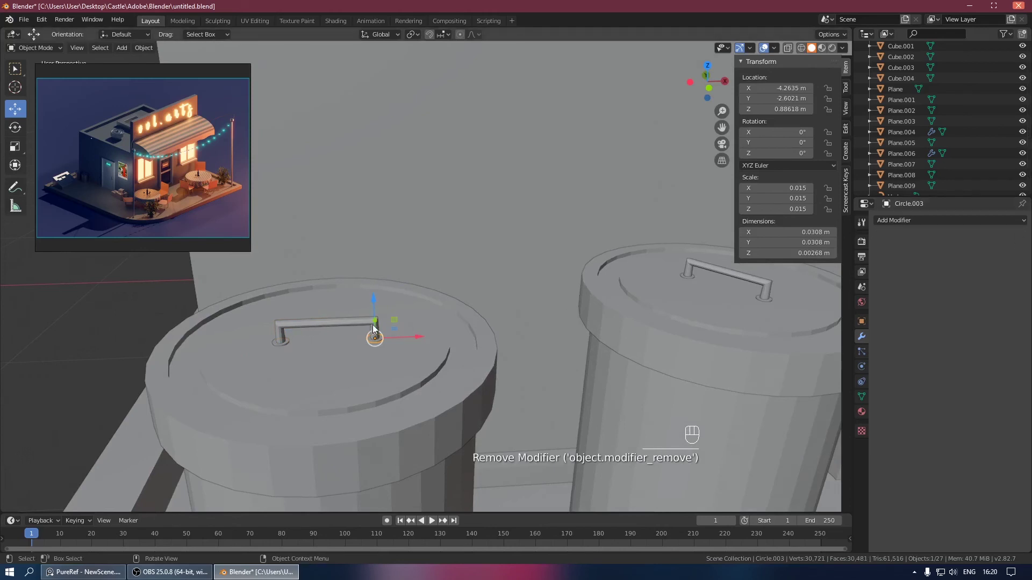
Step: Carry the handle curve across to the door, about 1.4 m up, and frame it in view
click(363, 321)
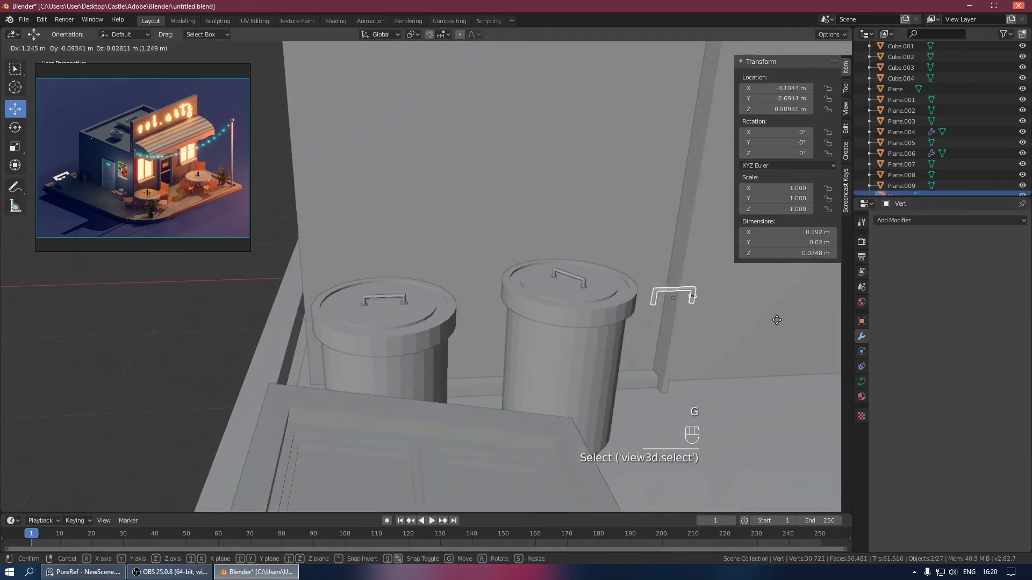
key(g)
drag(675, 318, 361, 301)
key(g)
click(541, 189)
key(KP_Divide)
drag(636, 215, 613, 219)
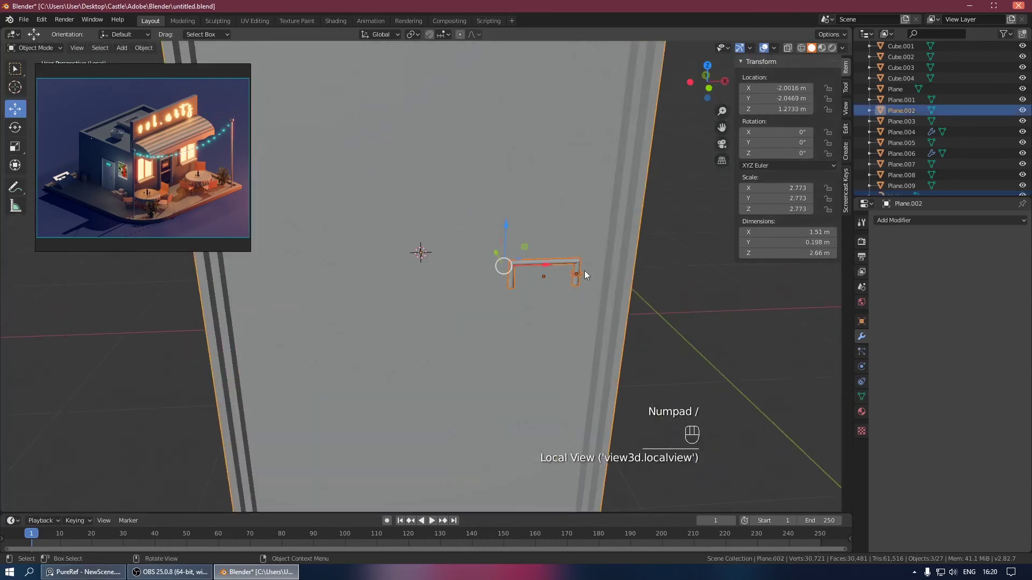
drag(671, 278, 566, 264)
Step: Select the round end-cap disc and orbit around the handle to check it
click(579, 286)
click(705, 298)
click(567, 264)
click(579, 283)
click(676, 263)
click(551, 265)
drag(553, 263, 598, 290)
drag(592, 285, 468, 269)
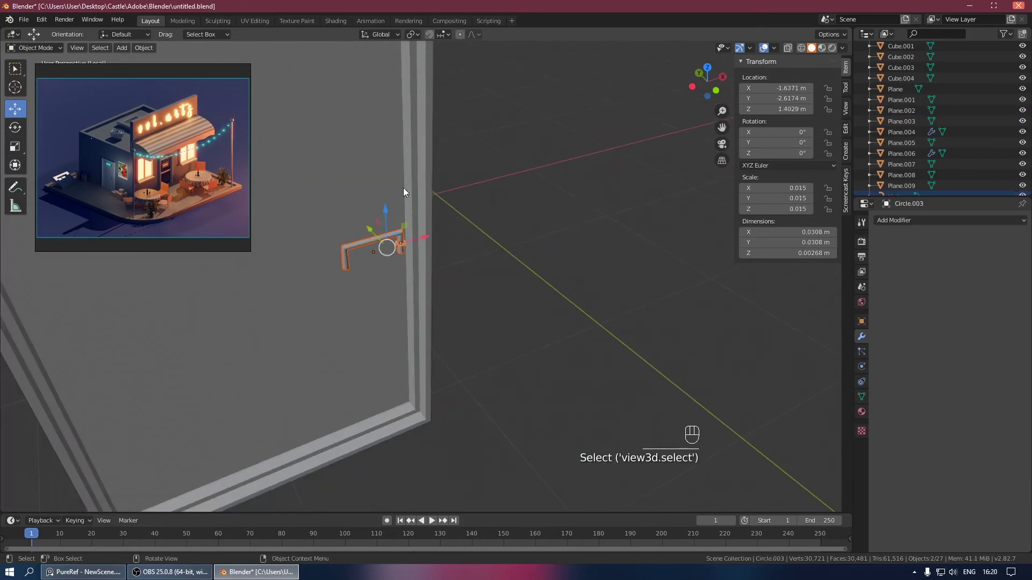
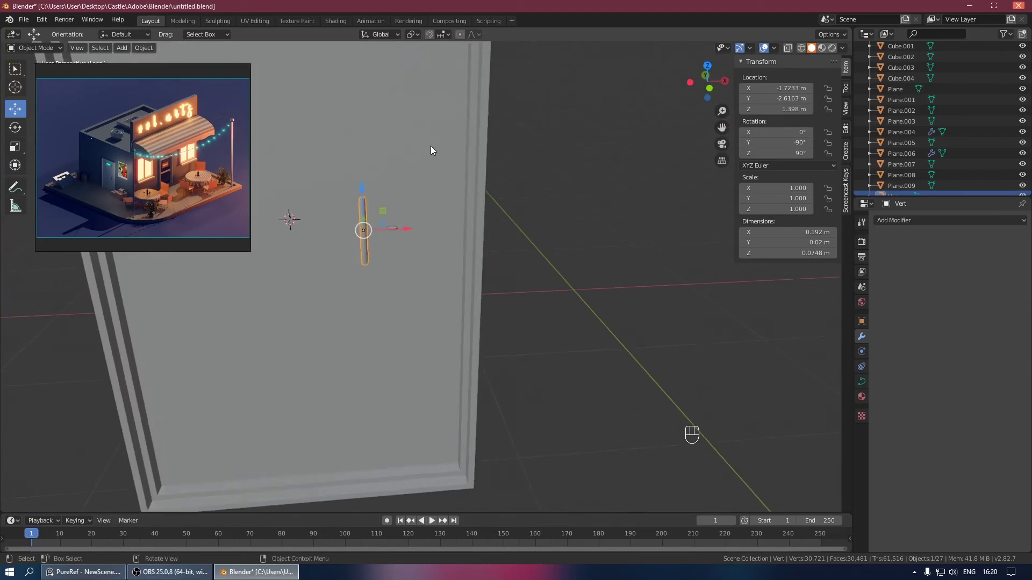
Step: From front orthographic view, nudge the handle flush against the door
key(KP_3)
key(KP_1)
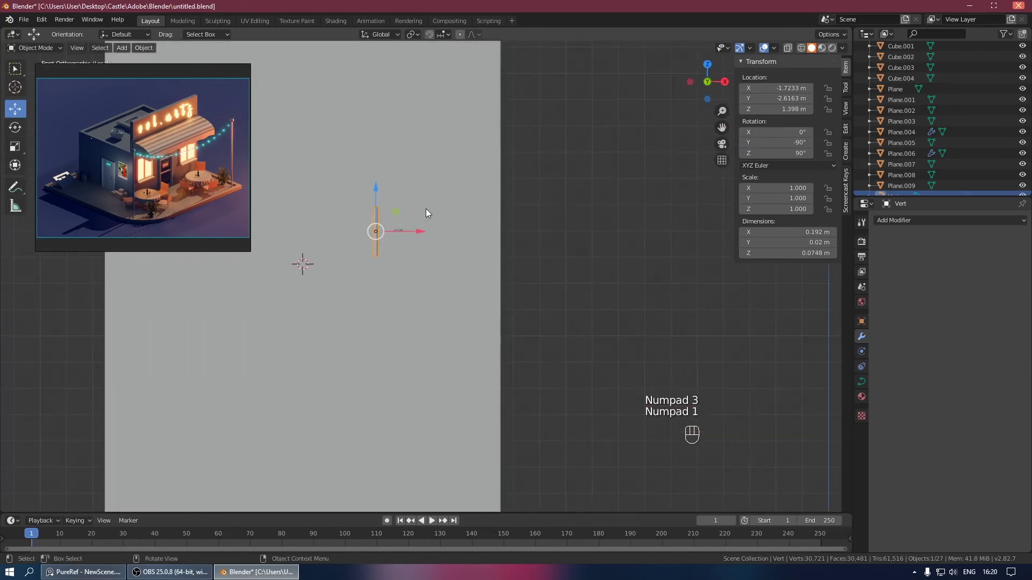
key(KP_1)
drag(497, 225, 539, 255)
drag(376, 236, 331, 191)
drag(348, 188, 374, 188)
click(374, 189)
drag(343, 226, 367, 207)
drag(449, 201, 492, 204)
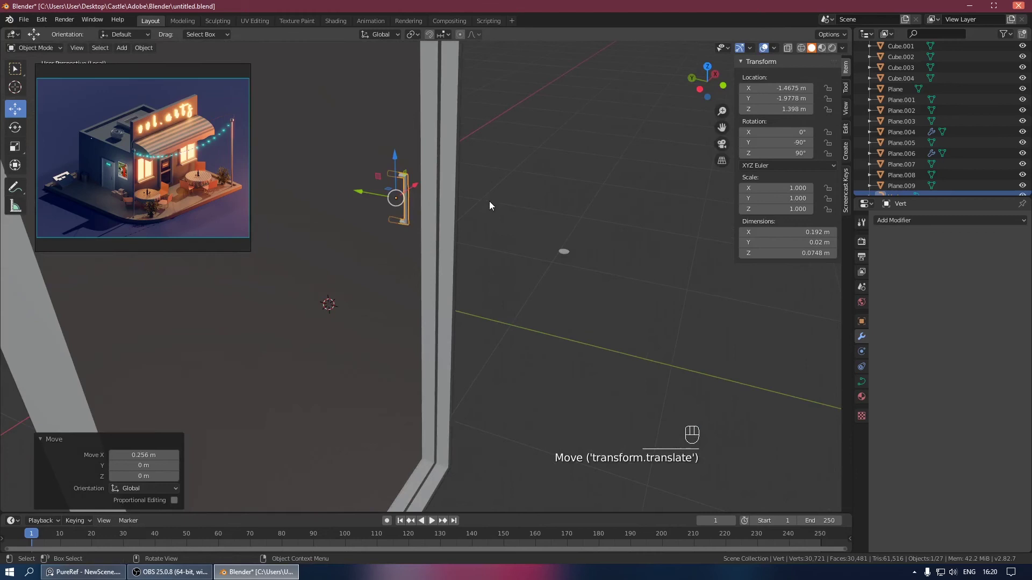
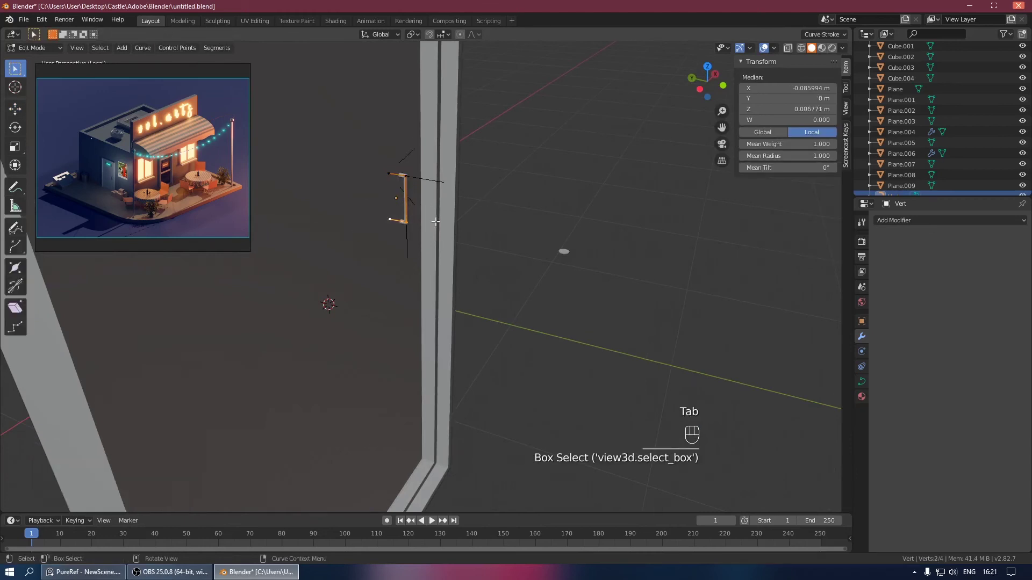
Step: Stretch the handle curve's end points to about 0.26 m tall and recentre it
key(g)
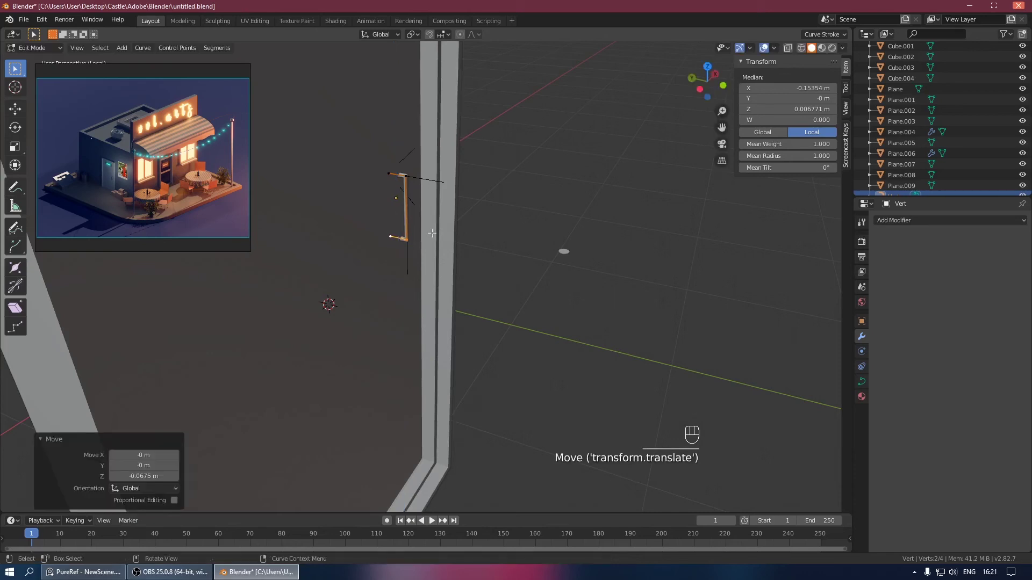
key(Tab)
drag(409, 213, 460, 221)
click(421, 198)
click(365, 200)
drag(431, 197, 399, 202)
key(KP_3)
key(KP_1)
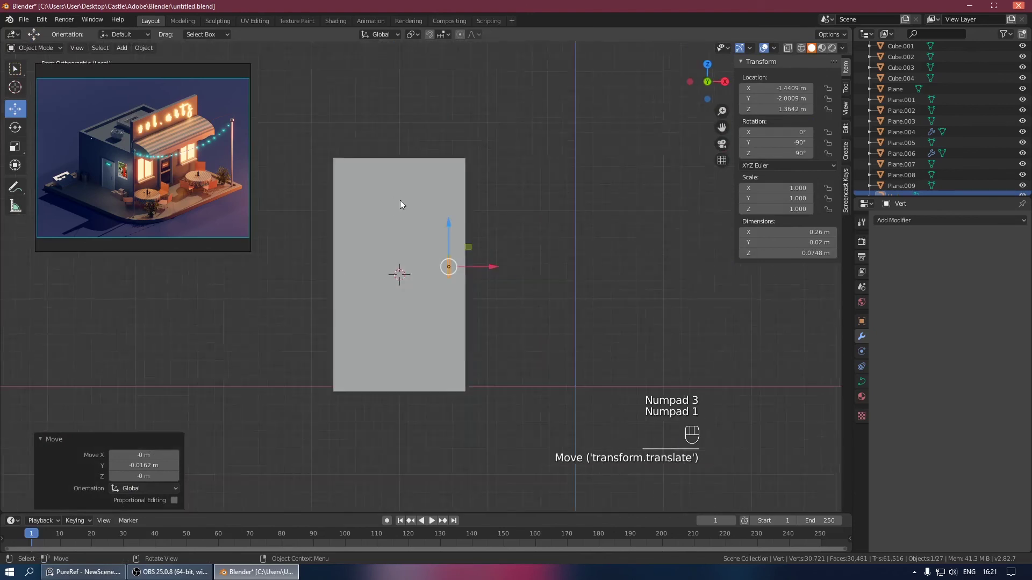
key(KP_Divide)
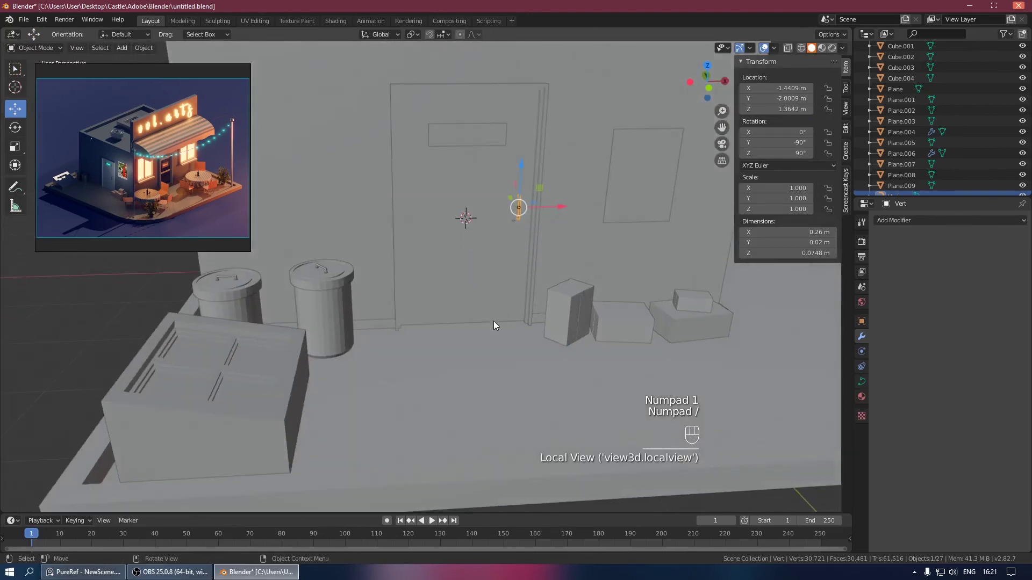
Step: Select the door handle, checking its placement through the camera view
drag(505, 318, 452, 325)
click(544, 244)
click(551, 216)
click(567, 272)
click(532, 225)
click(417, 336)
click(527, 265)
click(536, 216)
key(KP_0)
key(KP_0)
drag(586, 216, 600, 219)
Step: Snap the 3D cursor to the handle and snap the end-cap disc Circle.003 onto it
right_click(539, 214)
key(shift+s)
drag(579, 244, 441, 288)
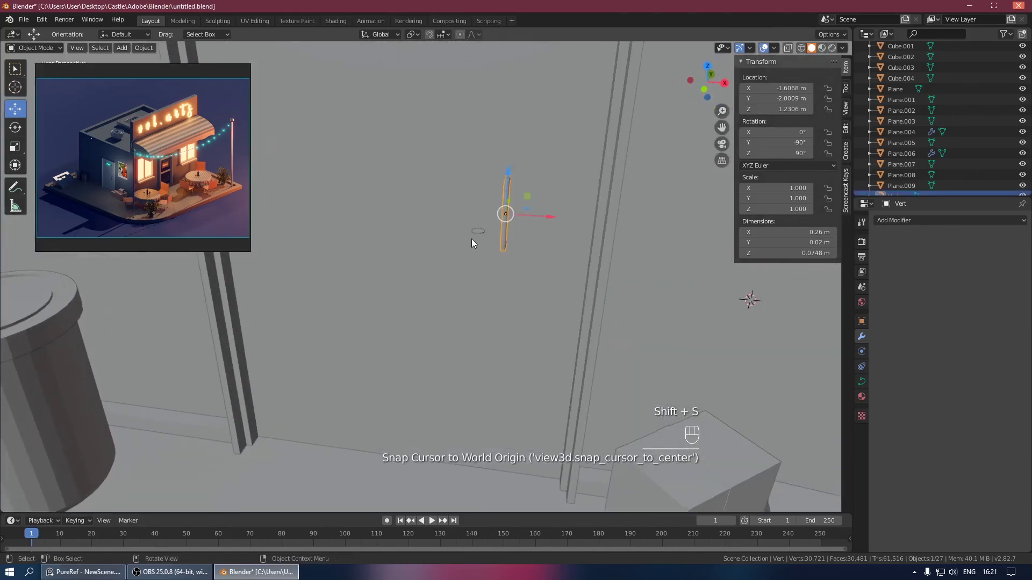
click(481, 231)
key(shift+s)
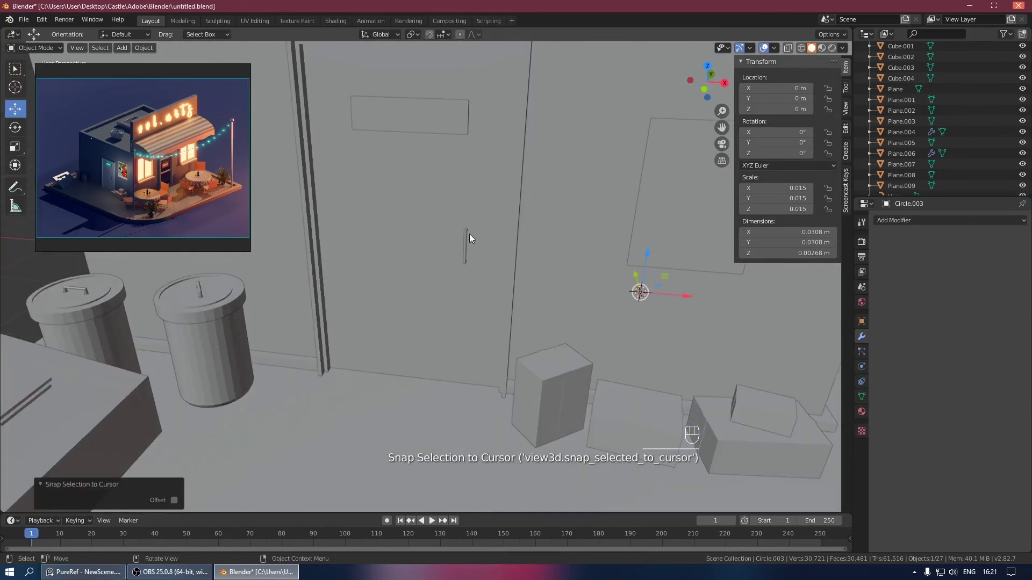
key(KP_Divide)
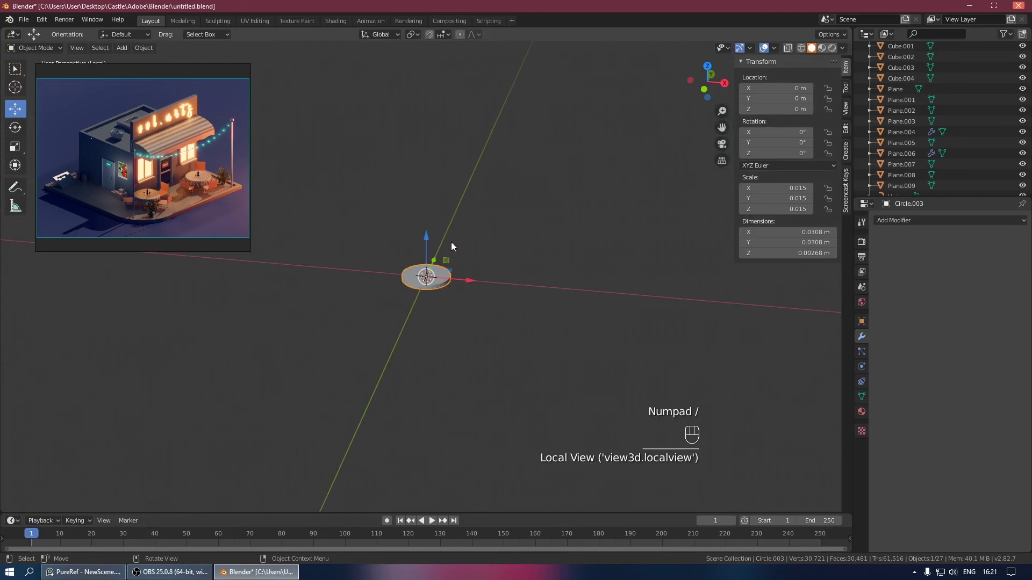
key(KP_Divide)
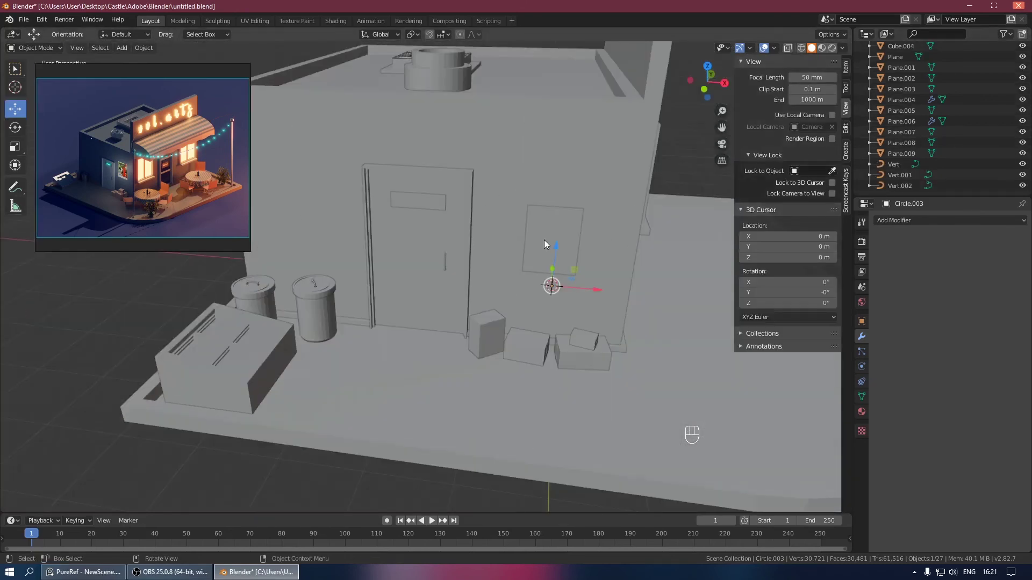
Step: From top view shift the disc toward the door and re-place the cursor on the handle
key(KP_7)
key(g)
drag(470, 287, 497, 209)
key(g)
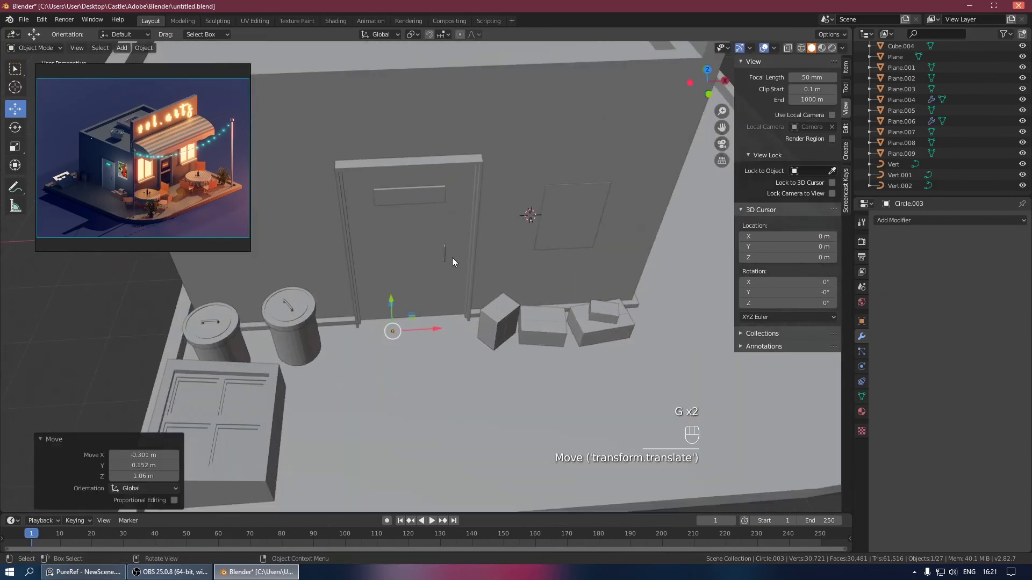
click(445, 248)
key(shift+s)
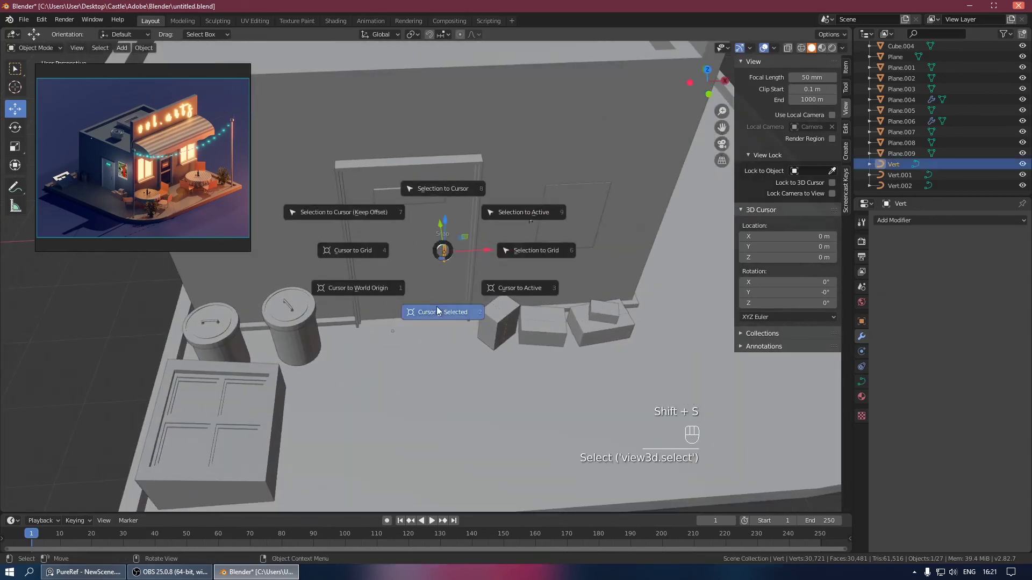
click(394, 329)
key(shift+s)
Step: Snap the disc to the cursor again and lower it about 0.31 m to the handle's end
drag(523, 185, 513, 131)
drag(514, 212, 430, 249)
drag(436, 253, 462, 253)
click(356, 196)
click(405, 203)
key(KP_Divide)
key(KP_Divide)
click(591, 258)
drag(612, 279, 670, 281)
key(shift+KP_Divide)
click(474, 270)
drag(466, 232, 470, 300)
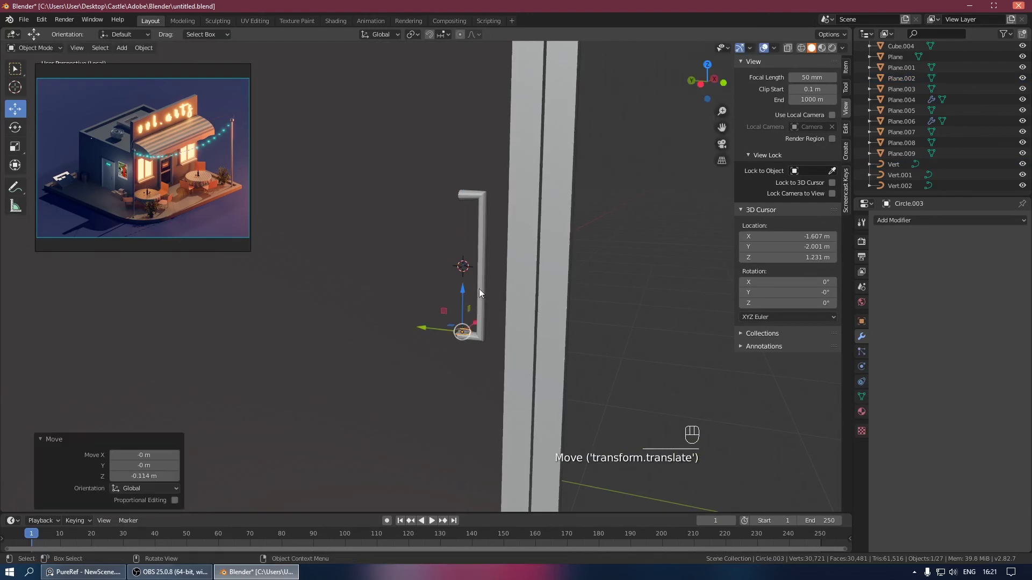
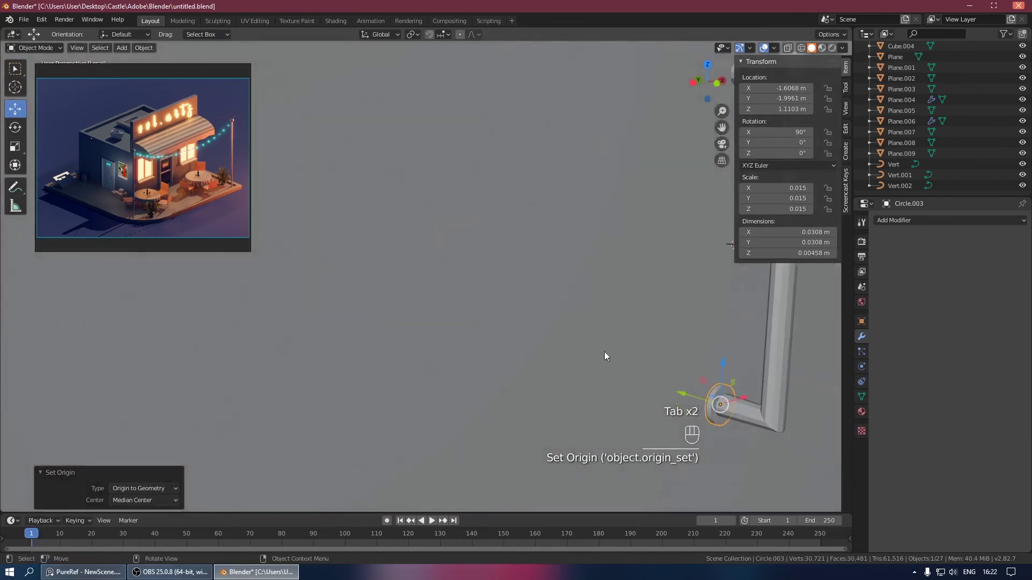
Step: Seat the origin-centred disc on the handle's top end in front view and save
drag(593, 339, 535, 328)
drag(622, 338, 511, 335)
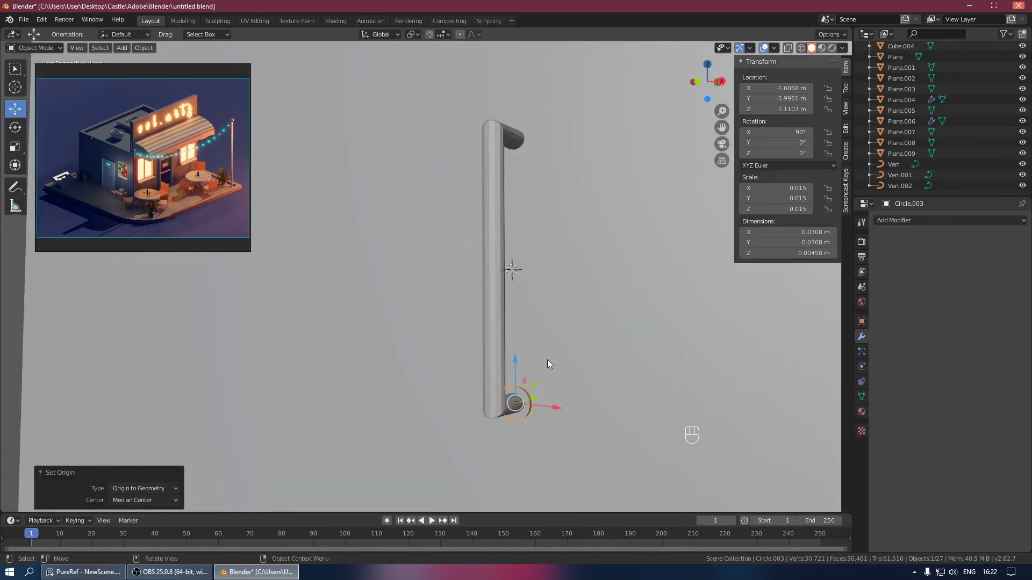
key(KP_1)
click(539, 345)
key(ctrl+s)
Step: Add a Mirror modifier so the disc caps the handle's other end too, and save
drag(578, 335, 623, 353)
middle_click(622, 353)
click(609, 402)
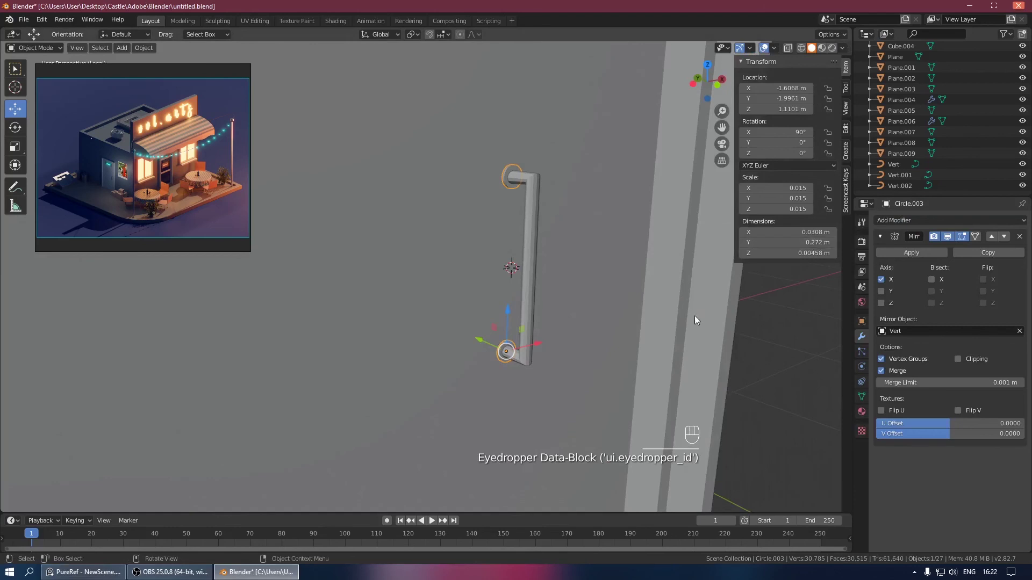
click(681, 335)
key(ctrl+s)
drag(657, 312, 604, 310)
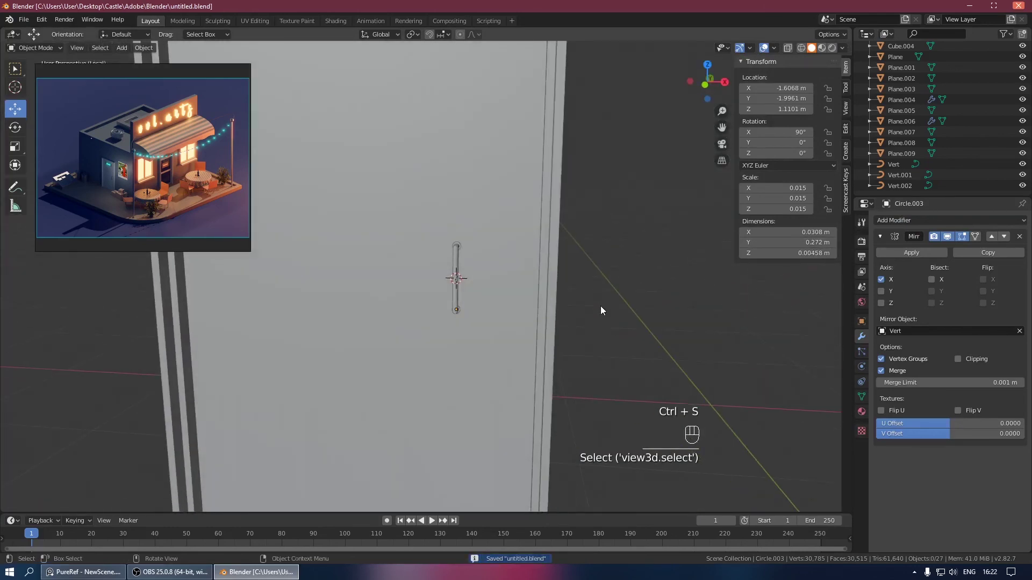
Step: Leave the isolated view and orbit around the shop base to find the stray Circle.007 object
key(KP_Divide)
key(KP_Divide)
drag(577, 320, 473, 352)
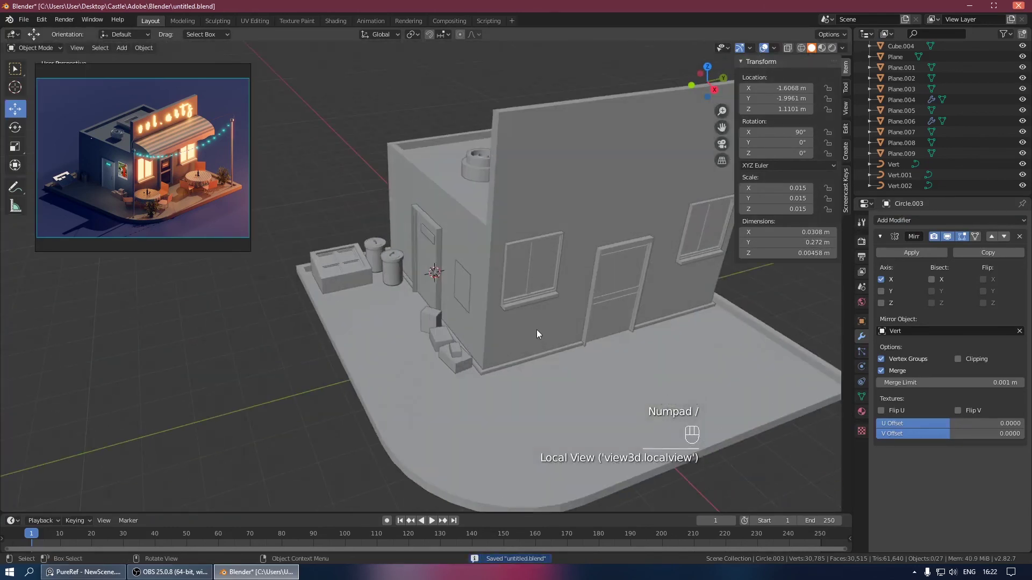
drag(521, 323, 486, 268)
click(573, 343)
drag(551, 337, 646, 333)
drag(646, 333, 444, 321)
click(445, 321)
drag(458, 336, 522, 347)
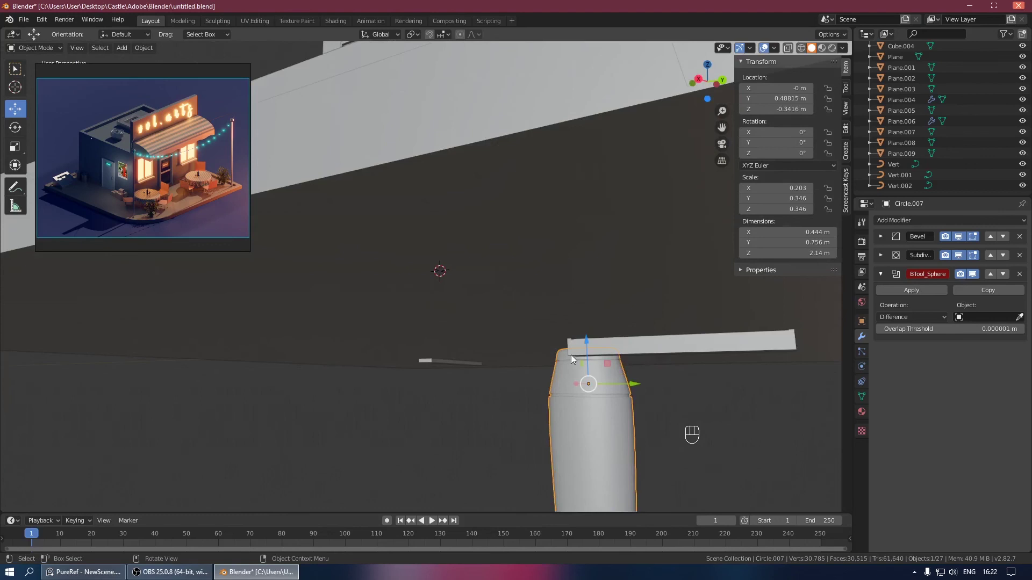
drag(588, 344, 585, 382)
drag(584, 391, 636, 367)
middle_click(681, 406)
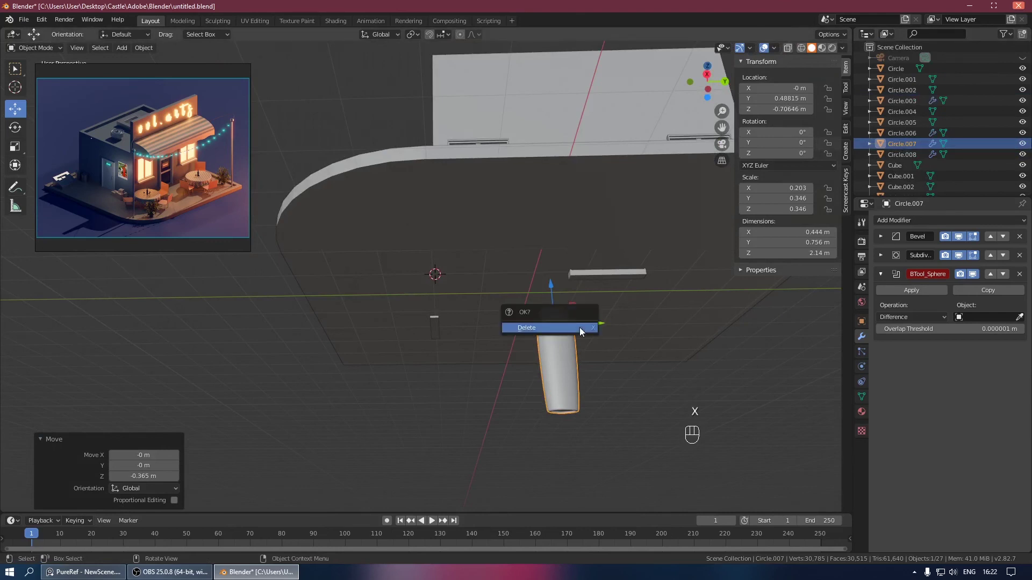
Step: Delete Circle.007, save, and bring the shop's door wall into close view
key(x)
drag(596, 359, 644, 392)
drag(614, 364, 576, 363)
key(ctrl+s)
drag(537, 354, 626, 368)
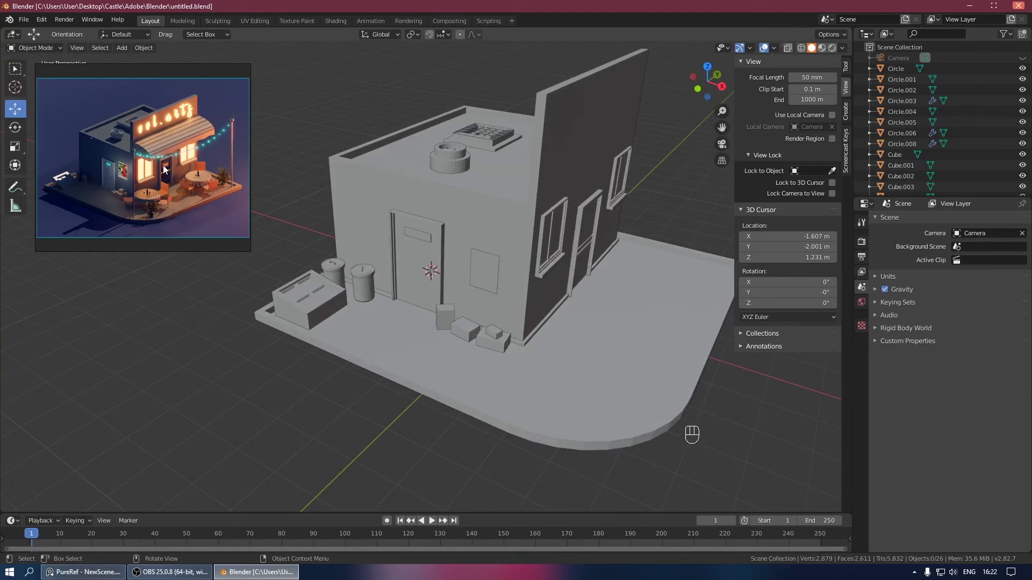
drag(466, 219, 407, 213)
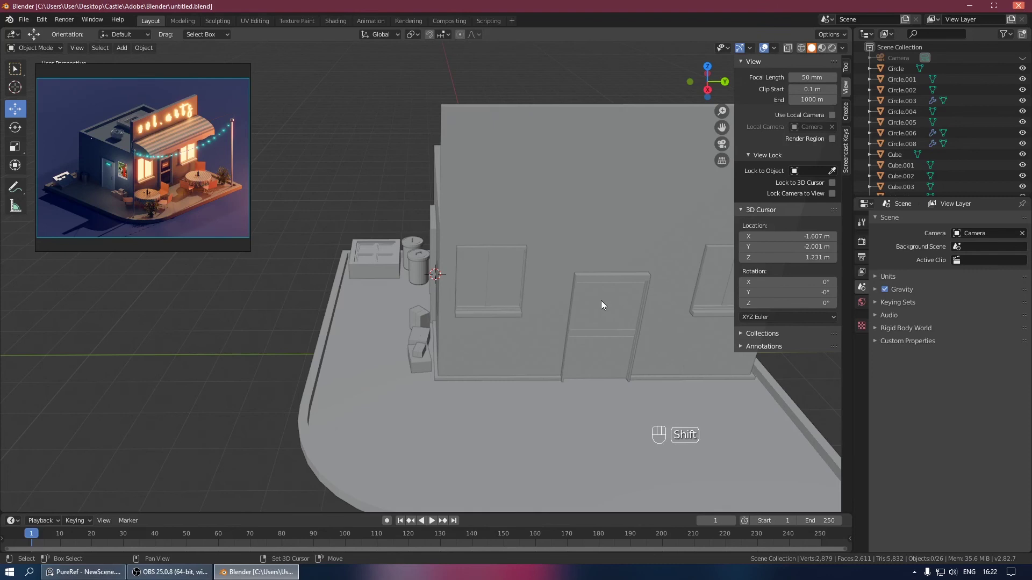
Step: Isolate the door and duplicate its upper panel outline into a separate object, Plane.010
click(603, 305)
key(KP_Divide)
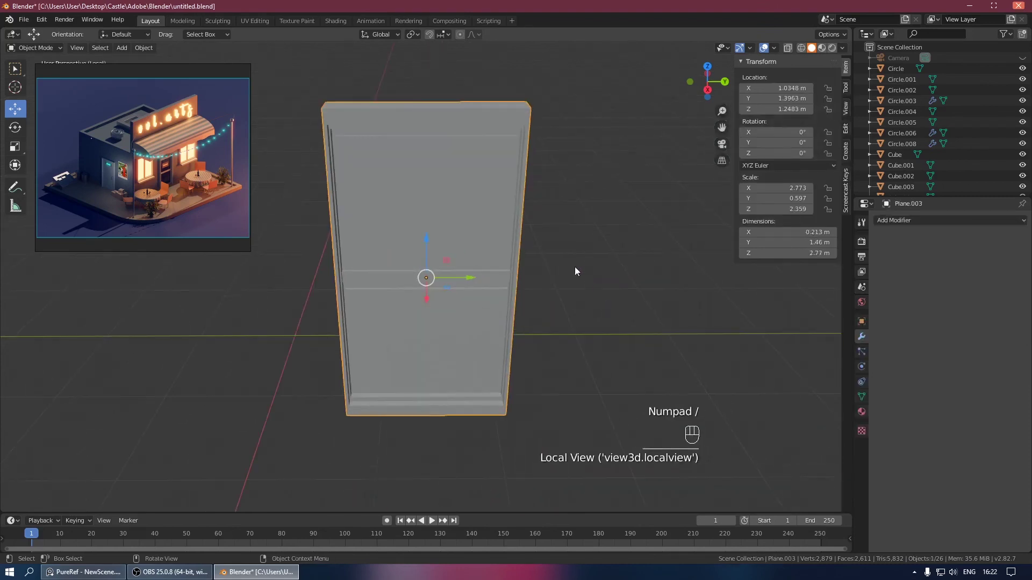
click(439, 198)
key(Tab)
key(KP_Divide)
click(428, 185)
key(shift+d)
key(p)
click(434, 185)
key(Tab)
key(Tab)
drag(464, 184, 515, 172)
key(Tab)
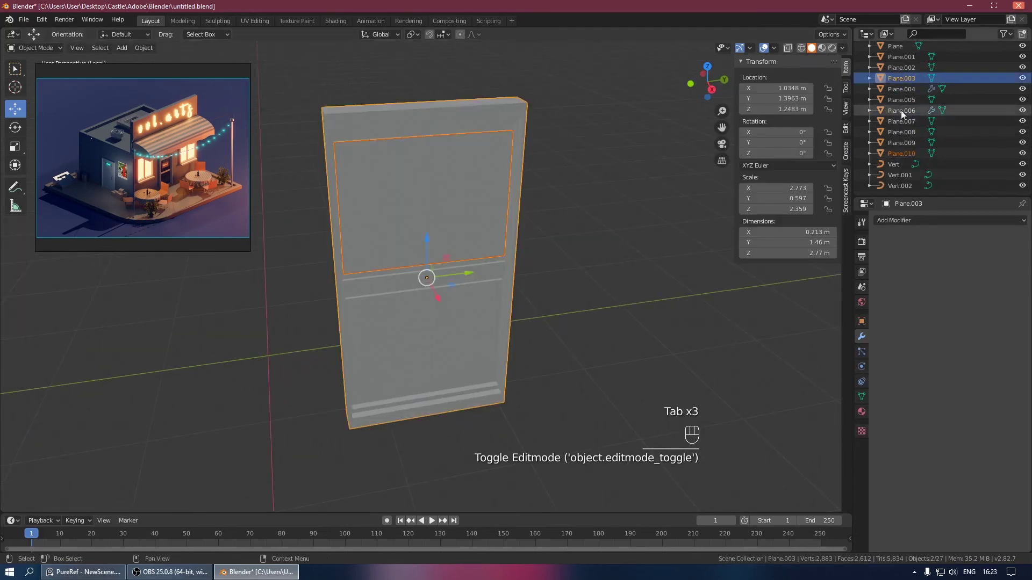
Step: Centre Plane.010's origin, scale it to a 0.76 × 0.21 m plate, place it high on the door and save
click(895, 157)
drag(508, 133, 408, 150)
drag(390, 156, 495, 167)
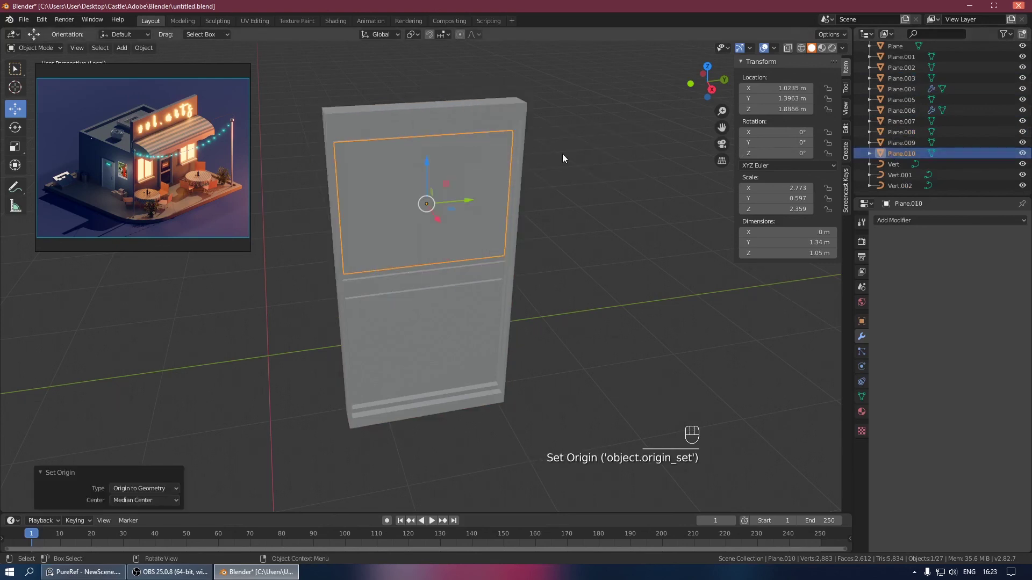
key(s)
key(s)
key(ctrl+z)
key(s)
key(s)
key(s)
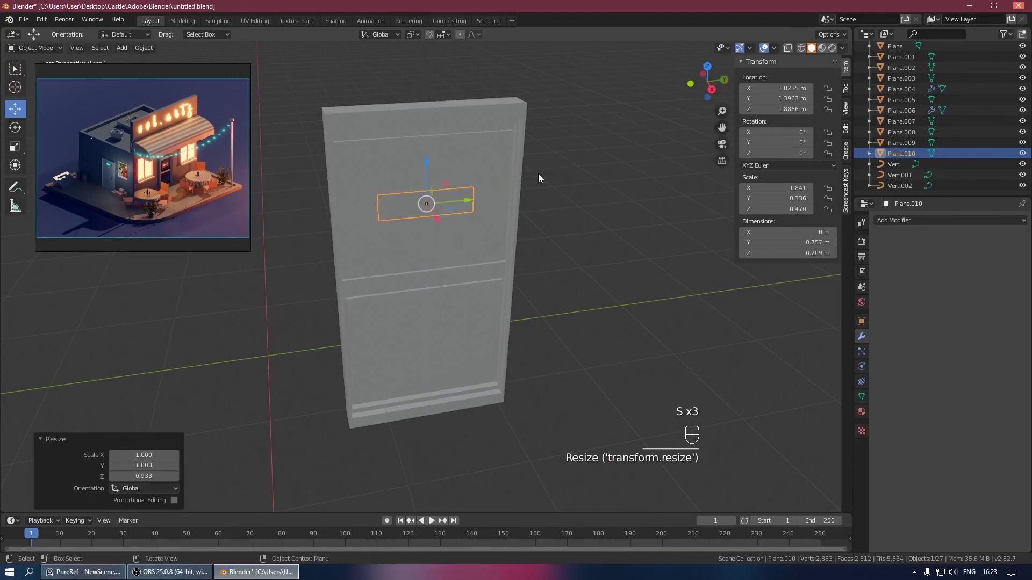
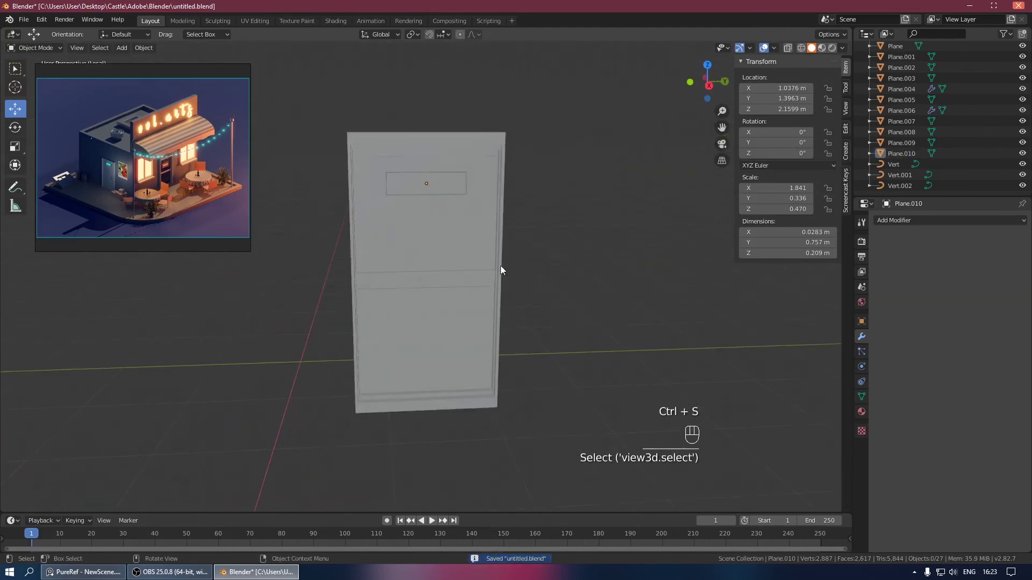
click(482, 282)
key(shift+s)
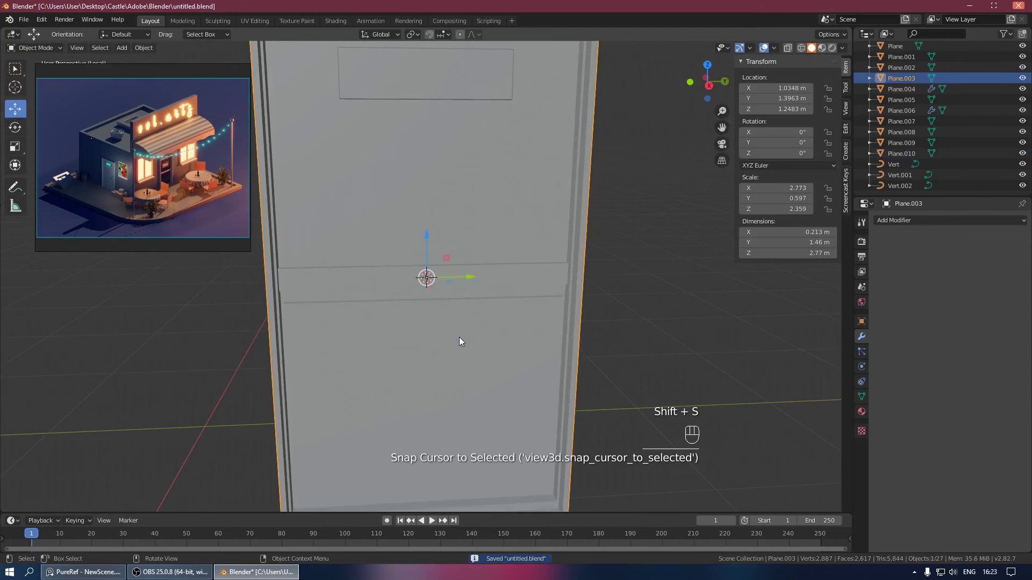
Step: Save, add a mesh circle and shrink it to knob size
key(ctrl+s)
key(shift+a)
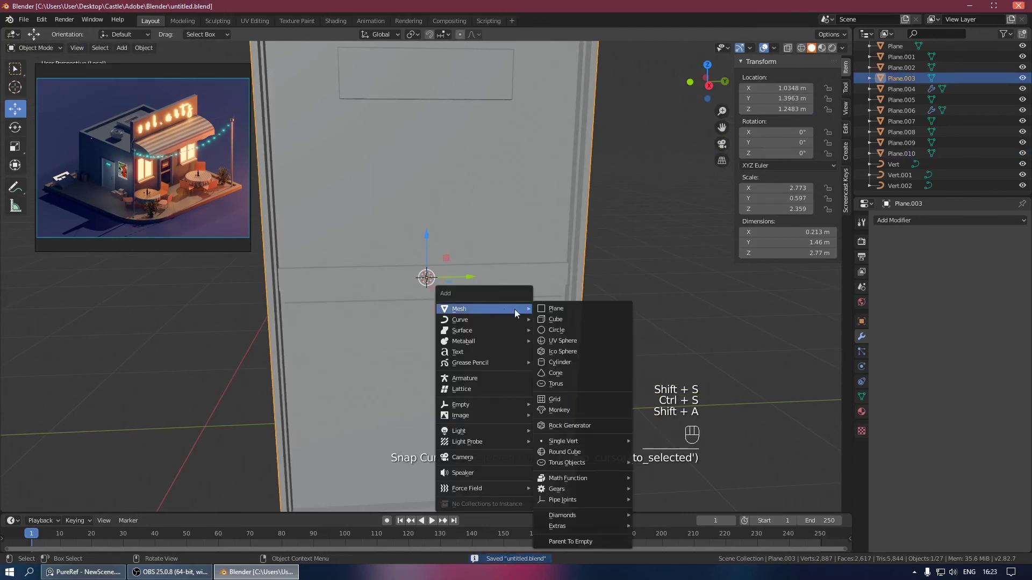
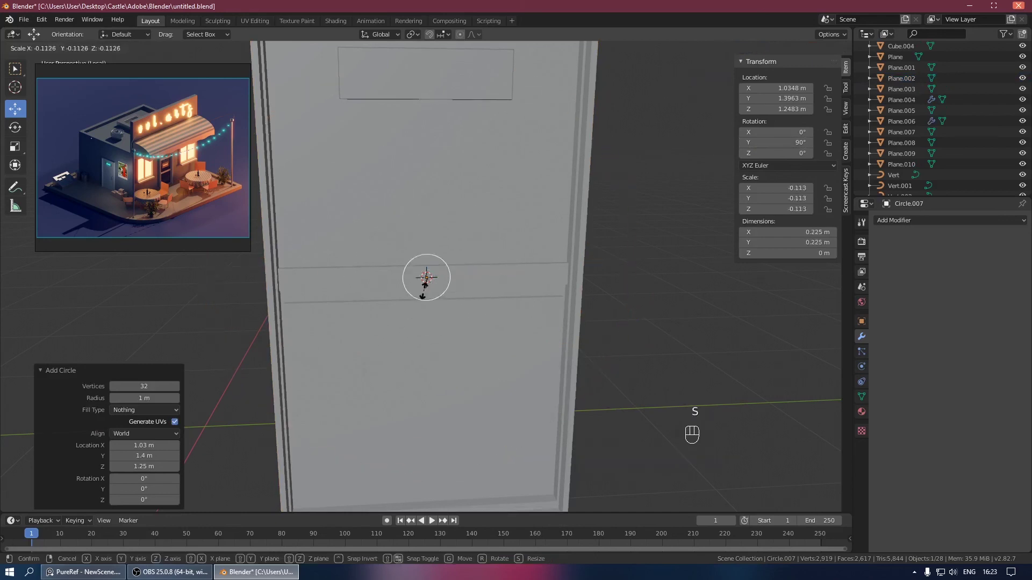
key(s)
drag(448, 287, 506, 307)
key(s)
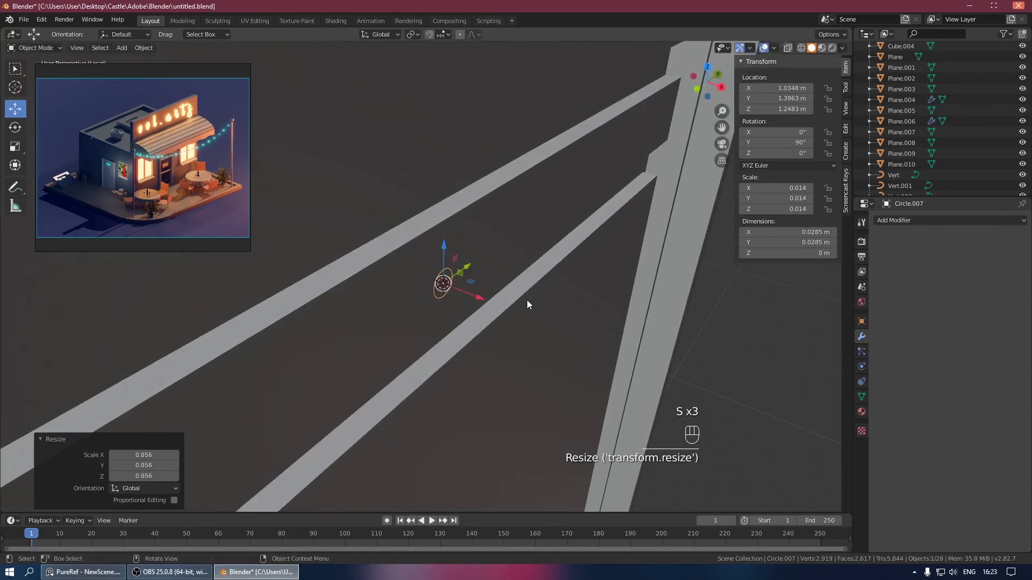
key(s)
Step: Extrude the circle into a thin ring and fill its ends to make a solid disc
key(Tab)
key(a)
key(e)
key(ctrl+z)
key(1)
key(e)
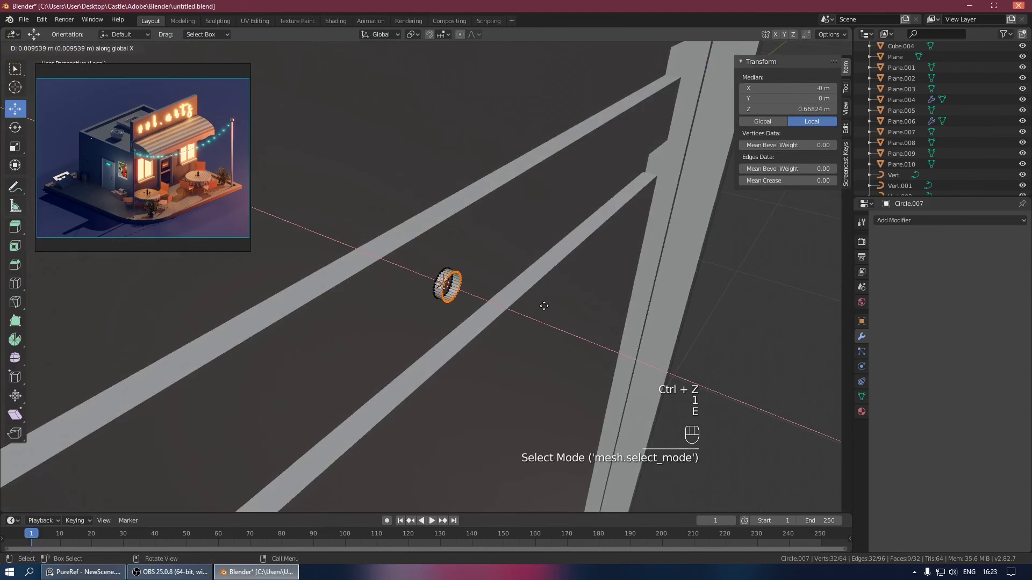
key(a)
key(f)
key(Tab)
Step: Centre the disc's origin, move it onto the door's edge, and add a UV sphere
drag(488, 288, 603, 247)
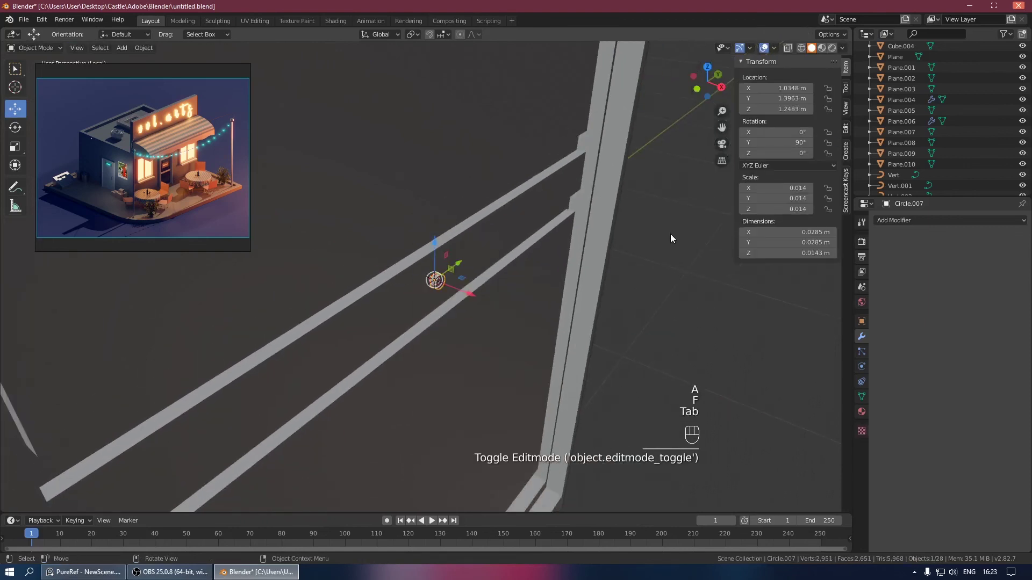
drag(635, 231, 570, 228)
drag(434, 279, 487, 294)
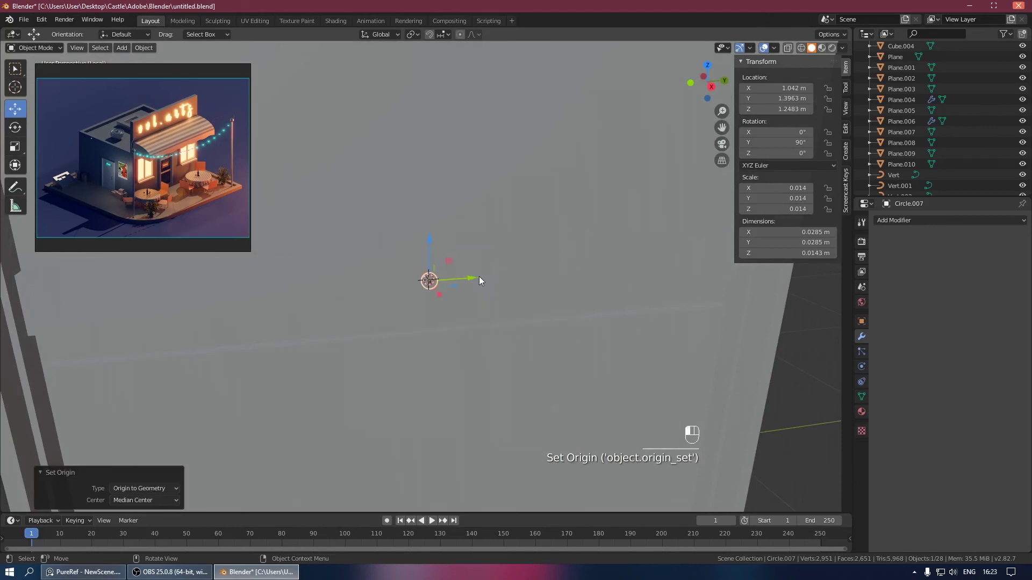
drag(678, 273, 696, 288)
drag(601, 248, 470, 217)
drag(482, 218, 373, 211)
drag(538, 252, 648, 252)
click(431, 160)
drag(431, 152, 408, 162)
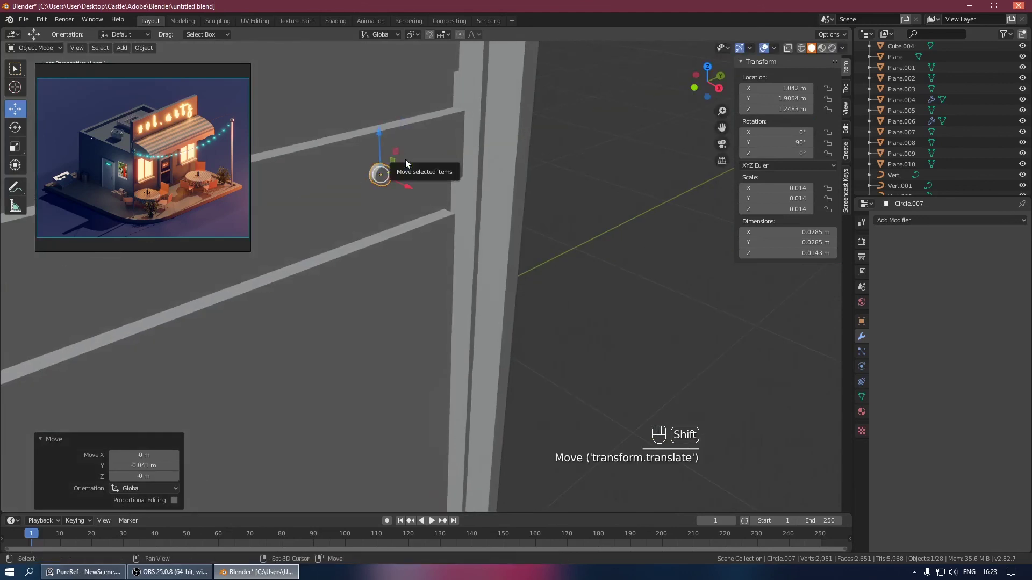
key(shift+a)
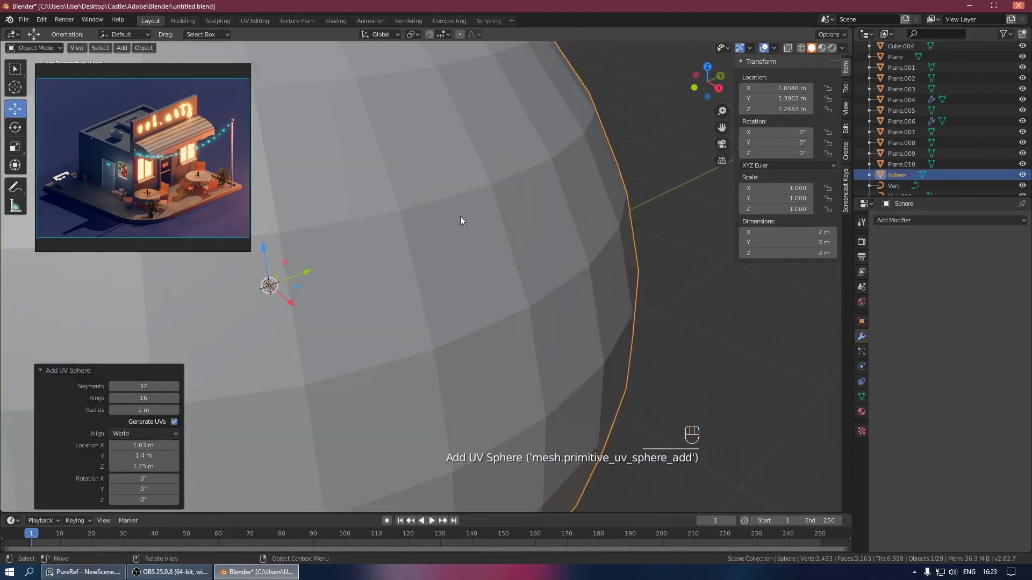
Step: Replace the oversized sphere with a UV sphere added at the disc via the 3D cursor and shrink it to knob size
key(x)
click(420, 252)
key(shift+s)
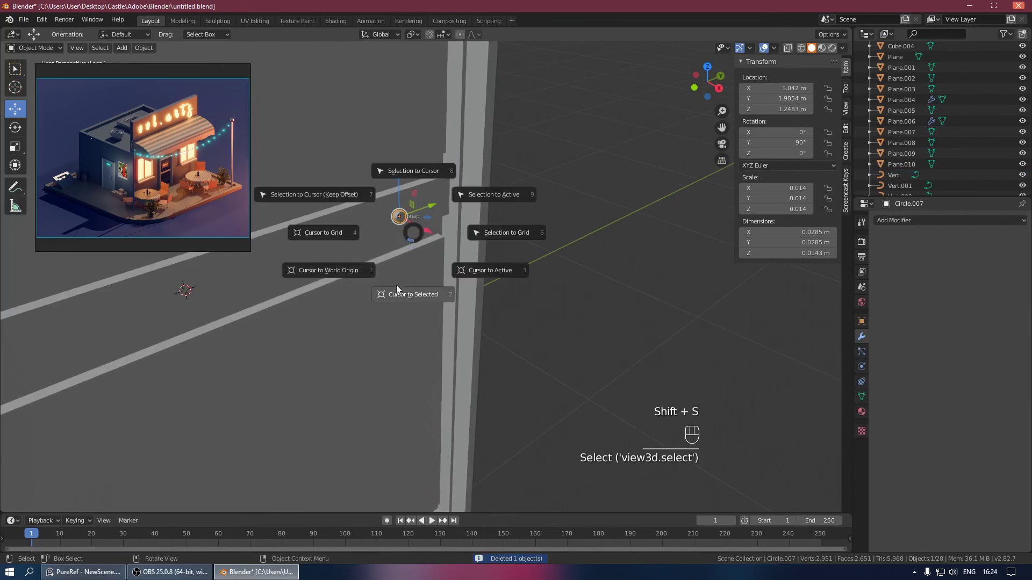
key(ctrl+s)
key(shift+a)
key(s)
key(s)
drag(428, 208, 483, 189)
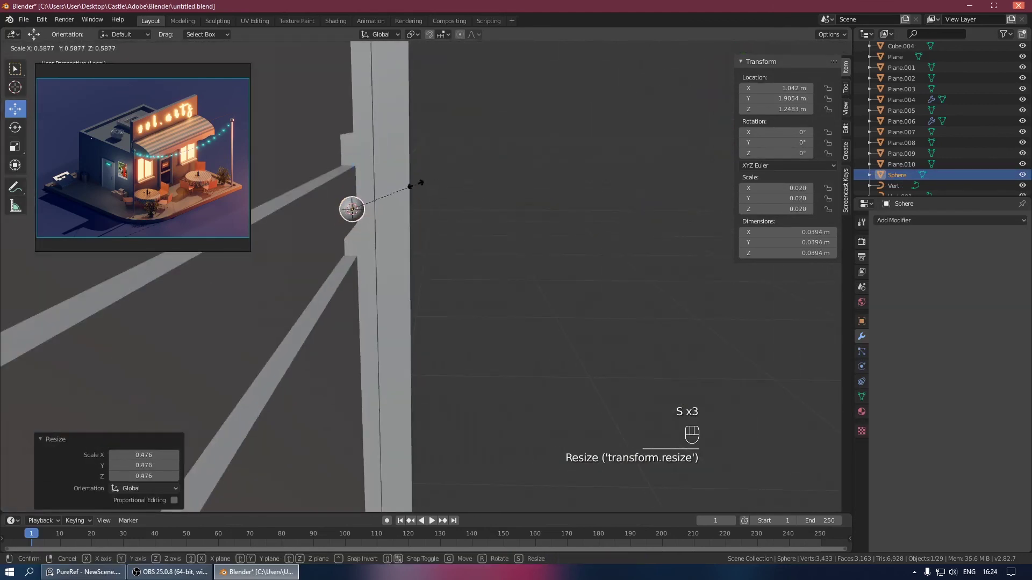
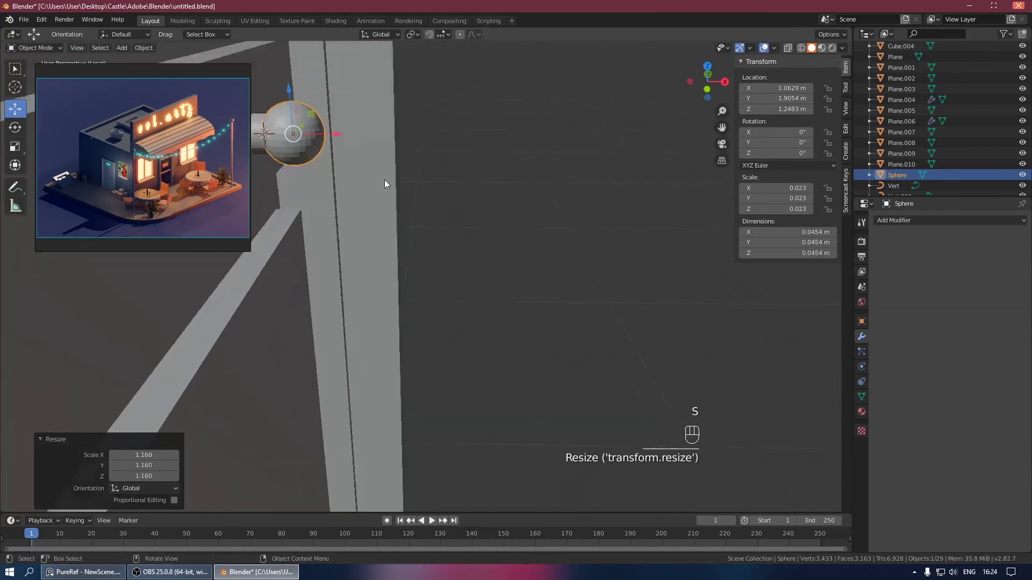
Step: Resize the sphere to 0.066 m and push it onto the disc as the door knob
drag(390, 174, 533, 219)
click(385, 154)
click(420, 164)
key(s)
click(483, 171)
drag(459, 226, 450, 217)
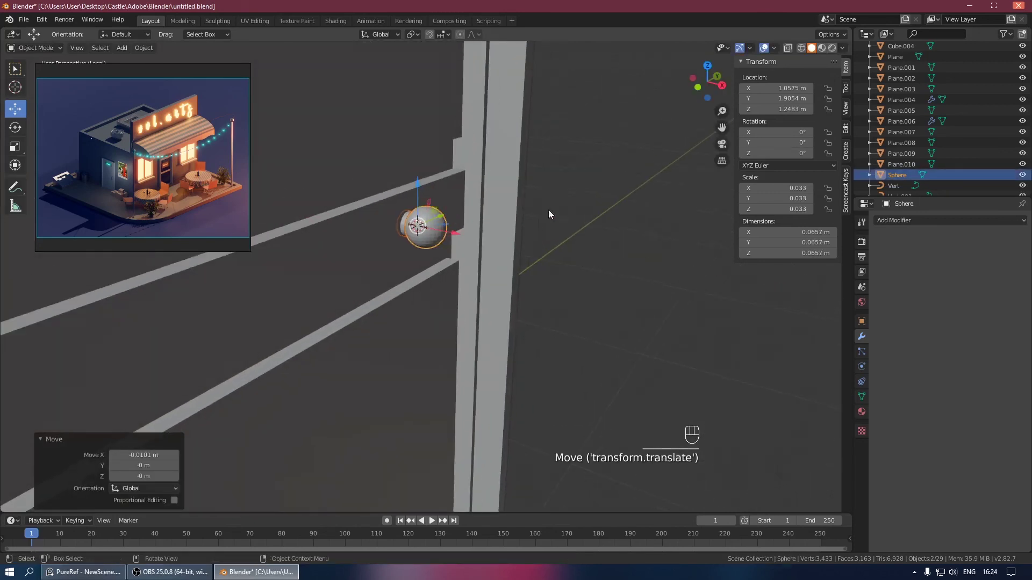
click(580, 205)
Step: View the shop through the camera, save the file and show the finished rendered image
key(KP_0)
key(KP_Divide)
click(801, 333)
key(shift+s)
key(ctrl+s)
key(KP_0)
click(570, 204)
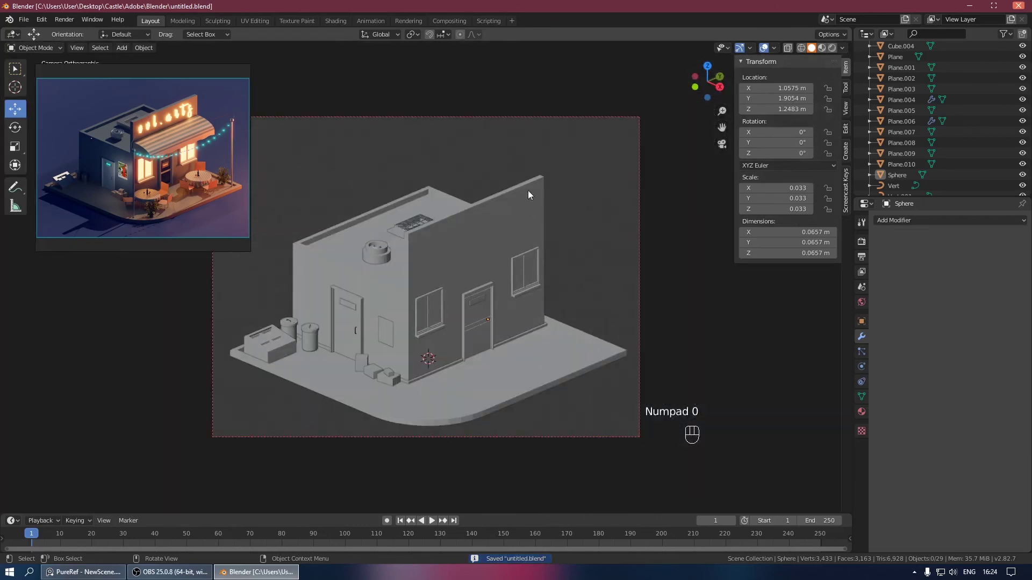